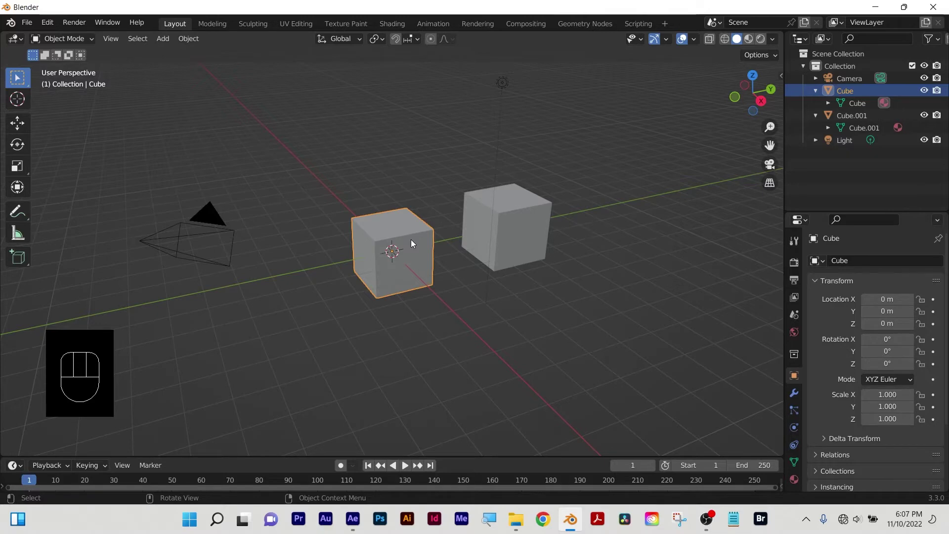
Make a linked duplicate Cube.002 of the cube and drag it away from the original.
{"action": "left_click_drag", "start_coordinate": [414, 245], "coordinate": [396, 354]}
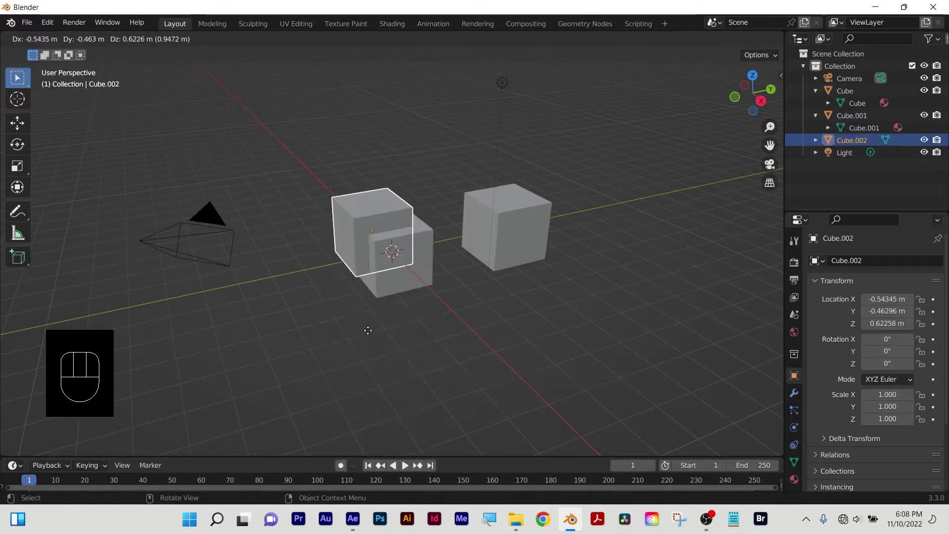
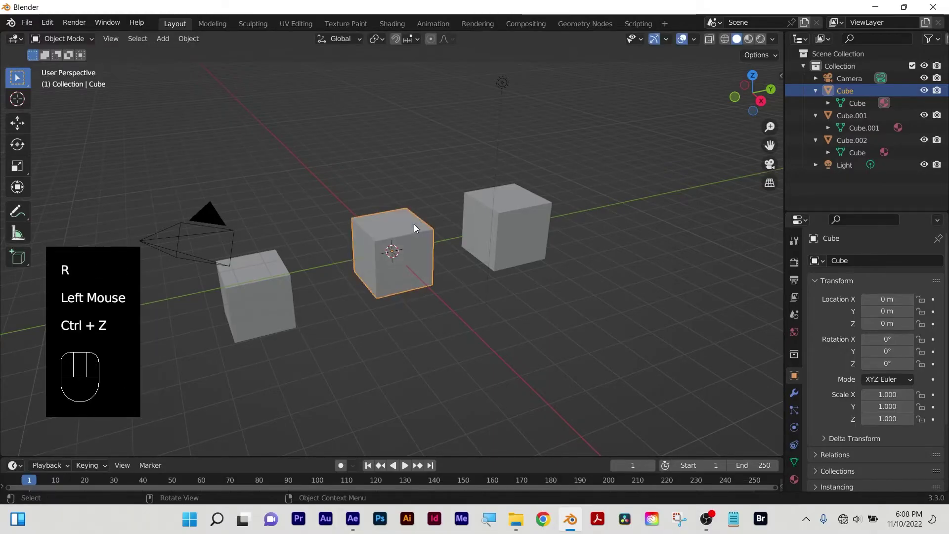
Resize the cube, then in Edit Mode pull one corner vertex outward to distort it.
{"action": "key", "text": "s"}
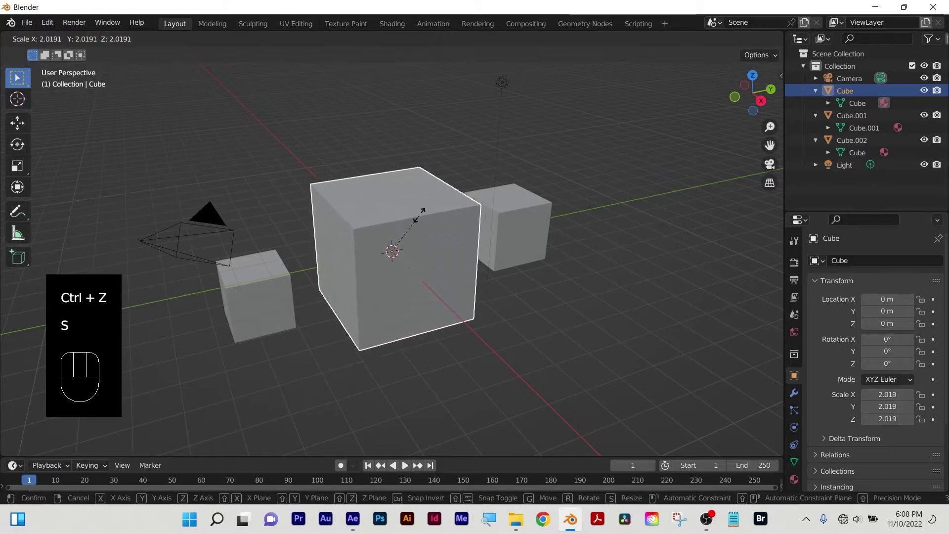
{"action": "left_click_drag", "start_coordinate": [424, 216], "coordinate": [387, 238]}
{"action": "key", "text": "Tab"}
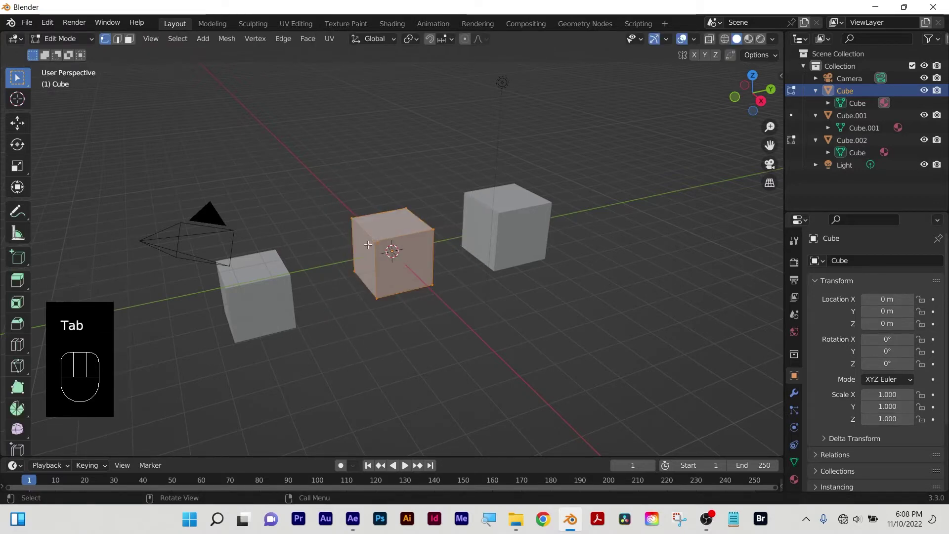
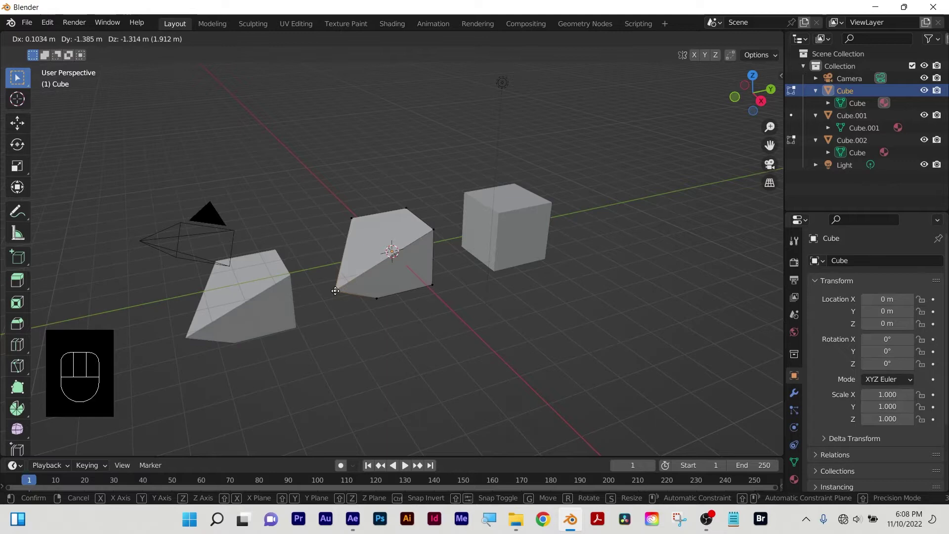
{"action": "left_click", "coordinate": [321, 281]}
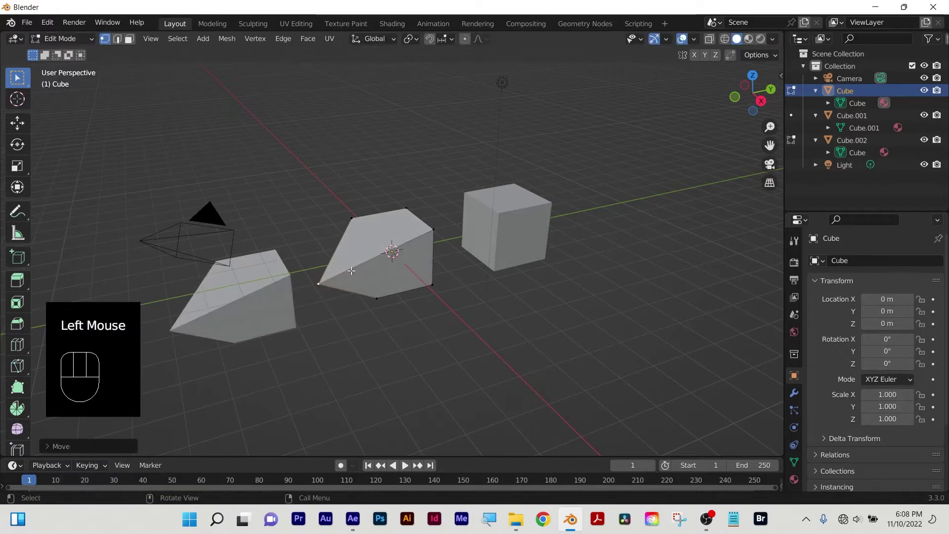
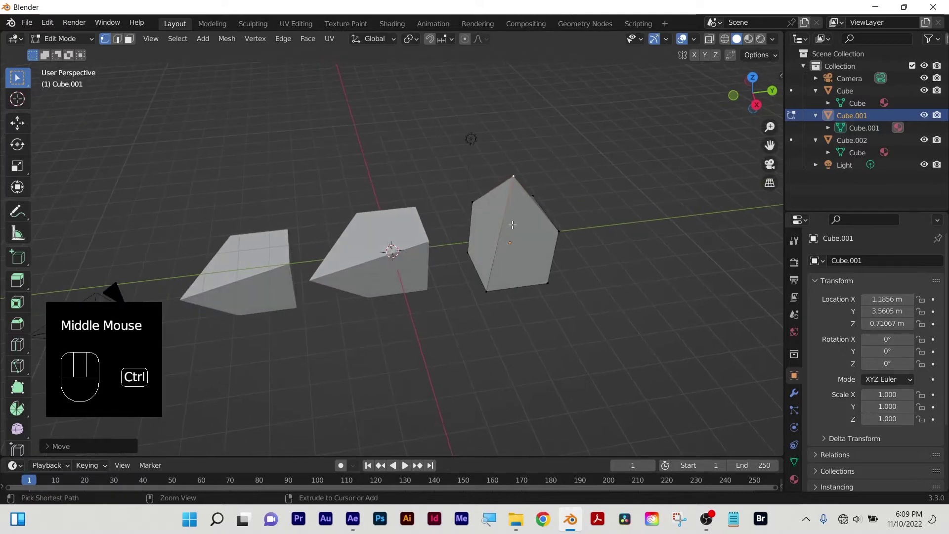
Select the distorted cube and try enlarging it, then undo to keep its original size.
{"action": "key", "text": "ctrl+z"}
{"action": "key", "text": "Tab"}
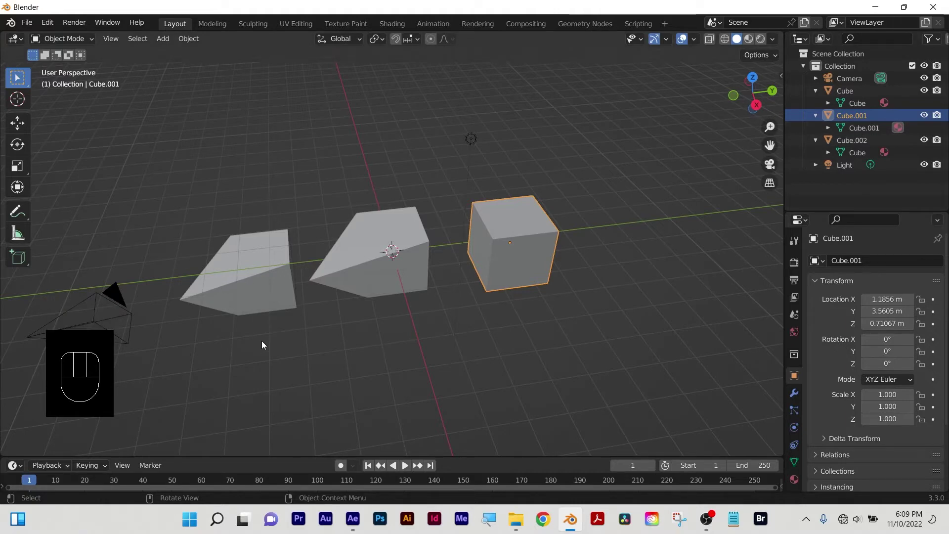
{"action": "left_click", "coordinate": [265, 346]}
{"action": "left_click", "coordinate": [378, 249]}
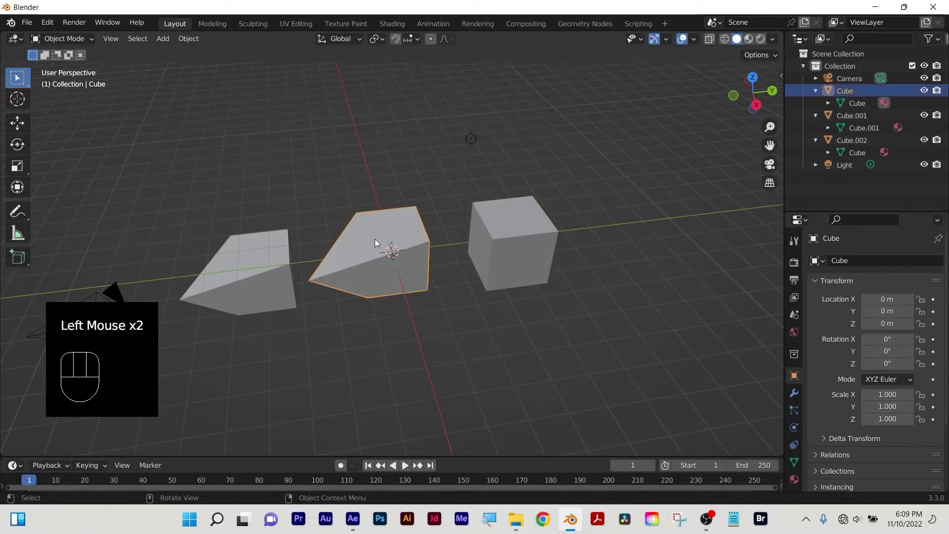
{"action": "key", "text": "s"}
{"action": "left_click_drag", "start_coordinate": [419, 213], "coordinate": [196, 277]}
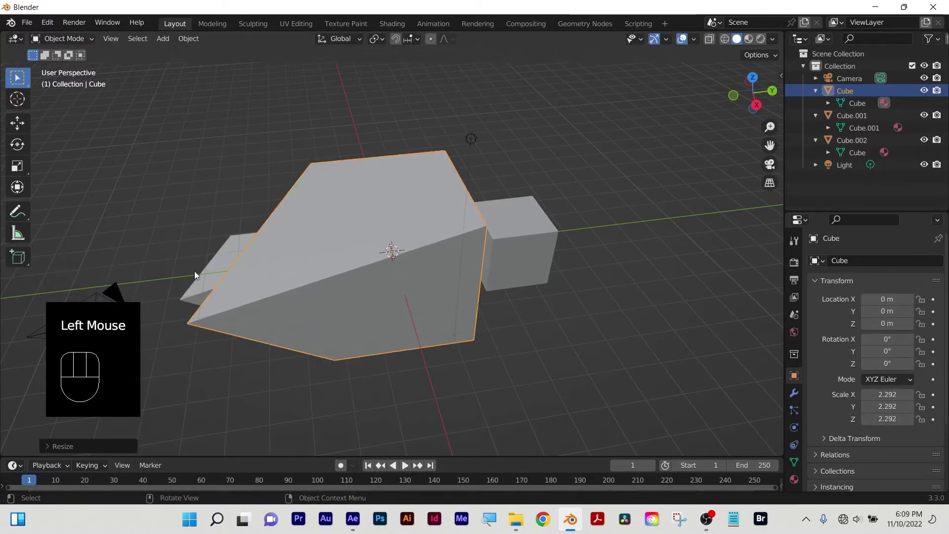
{"action": "key", "text": "ctrl+z"}
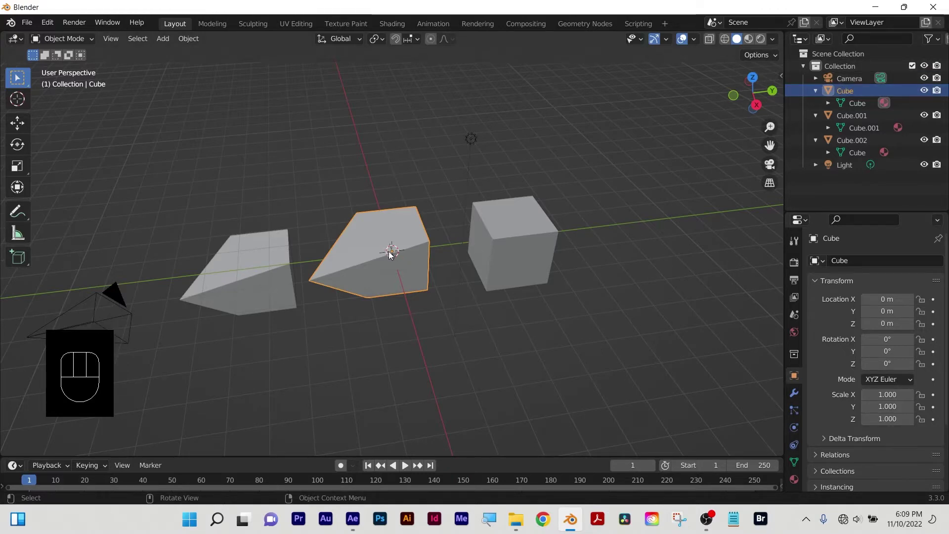
Rotate all of the cube's vertices so it stands upright as a tall pointed shape.
{"action": "key", "text": "Tab"}
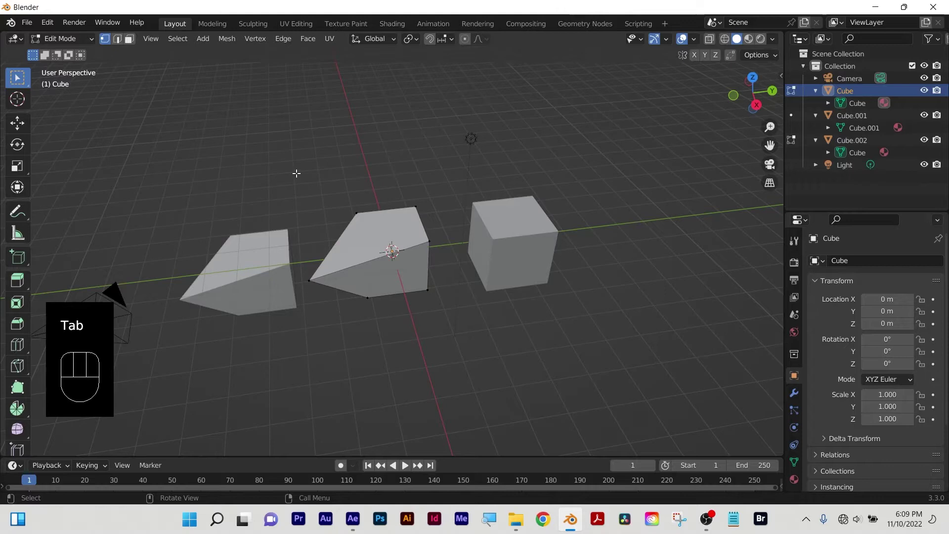
{"action": "key", "text": "a"}
{"action": "key", "text": "r"}
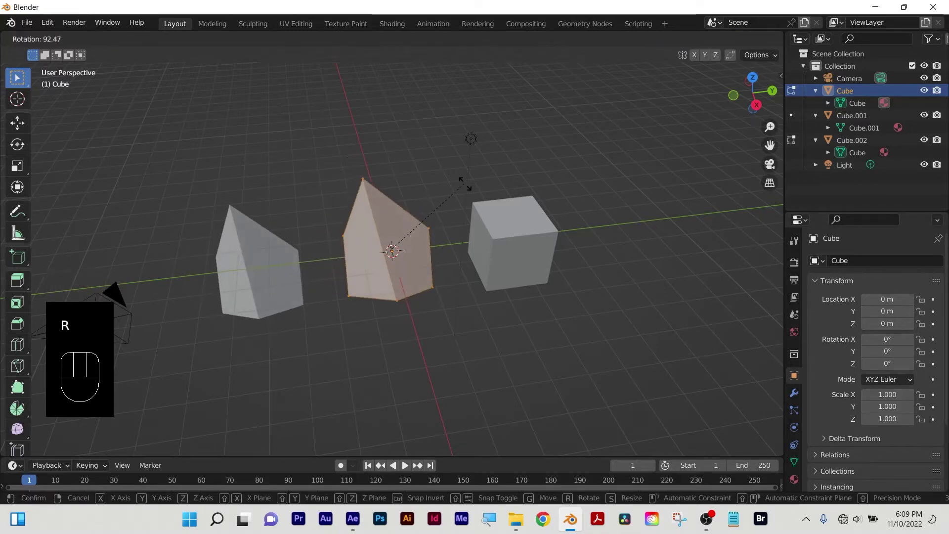
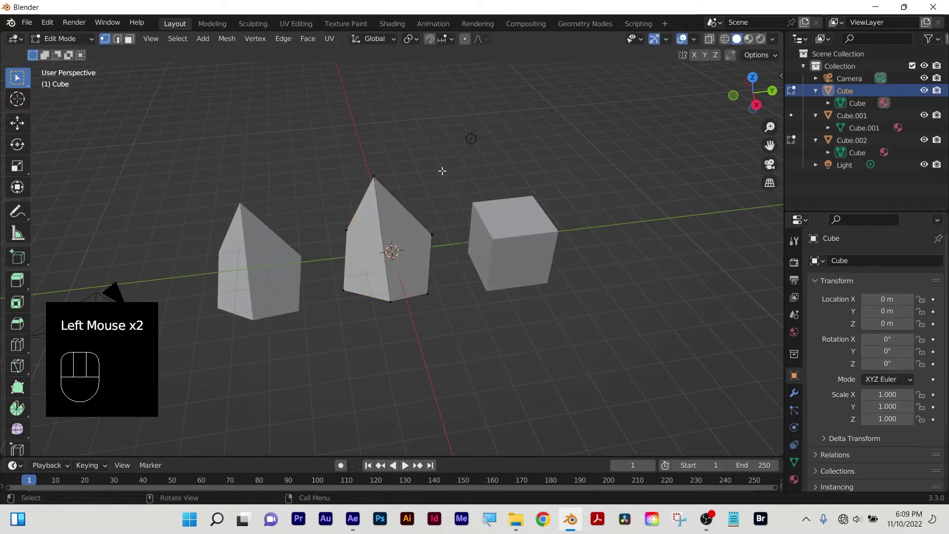
{"action": "key", "text": "Tab"}
{"action": "left_click", "coordinate": [445, 176]}
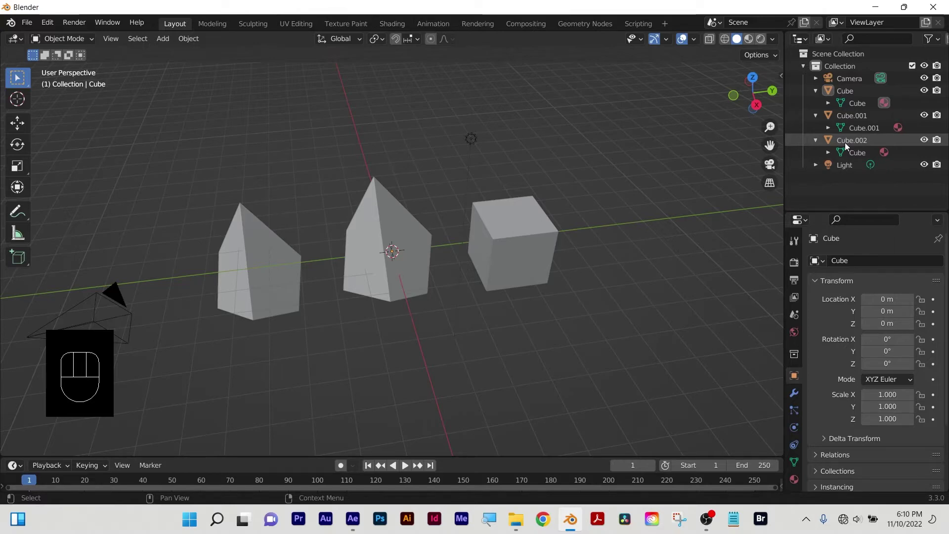
Delete every object in the scene and add a Suzanne monkey head mesh.
{"action": "left_click", "coordinate": [204, 176]}
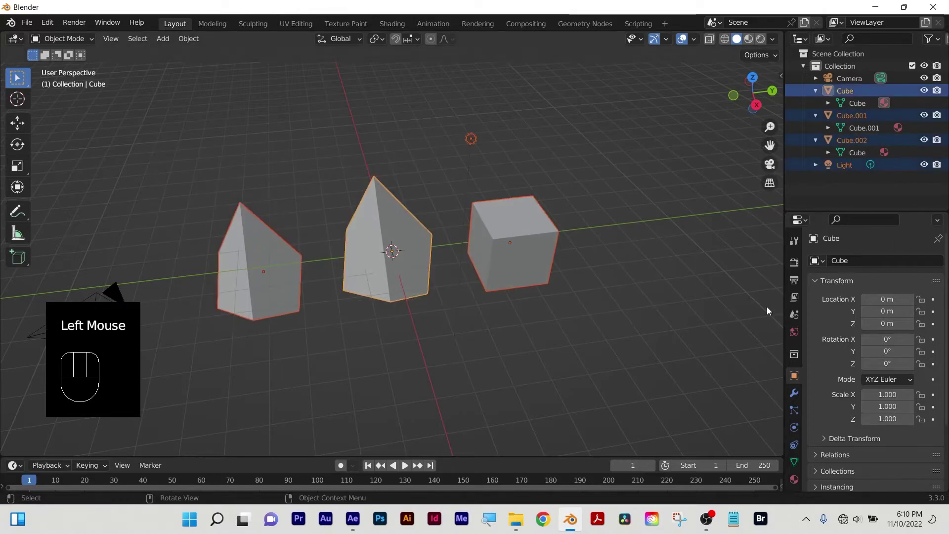
{"action": "key", "text": "x"}
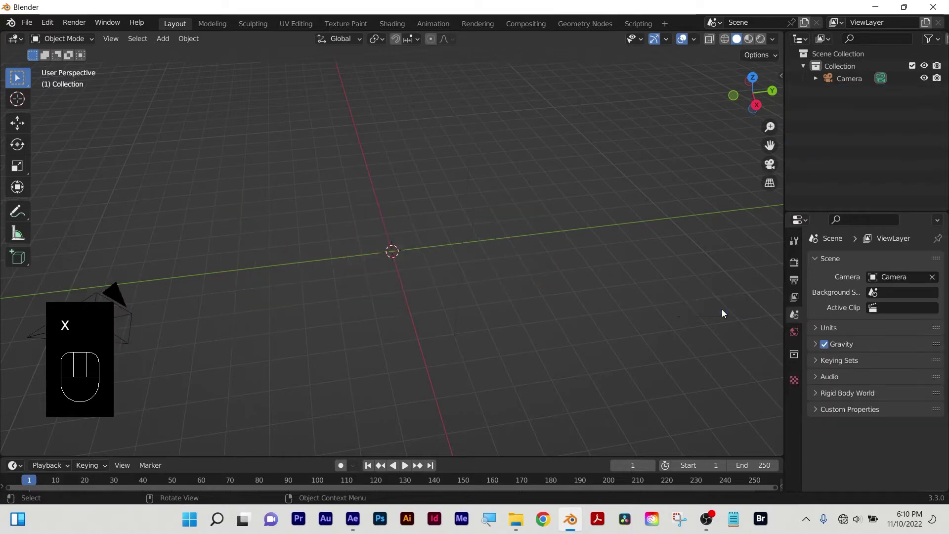
{"action": "left_click", "coordinate": [515, 383]}
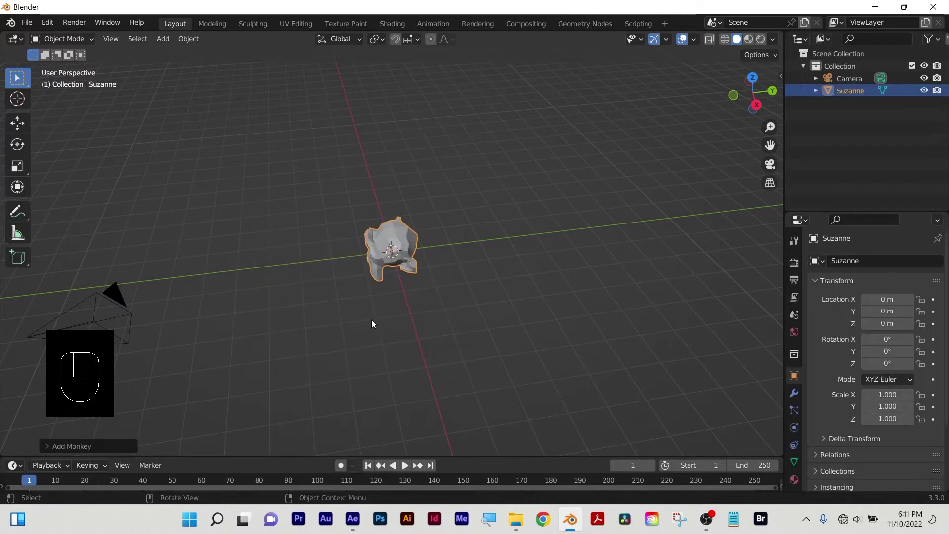
{"action": "middle_click", "coordinate": [502, 296]}
{"action": "scroll", "scroll_direction": "up", "scroll_amount": 3}
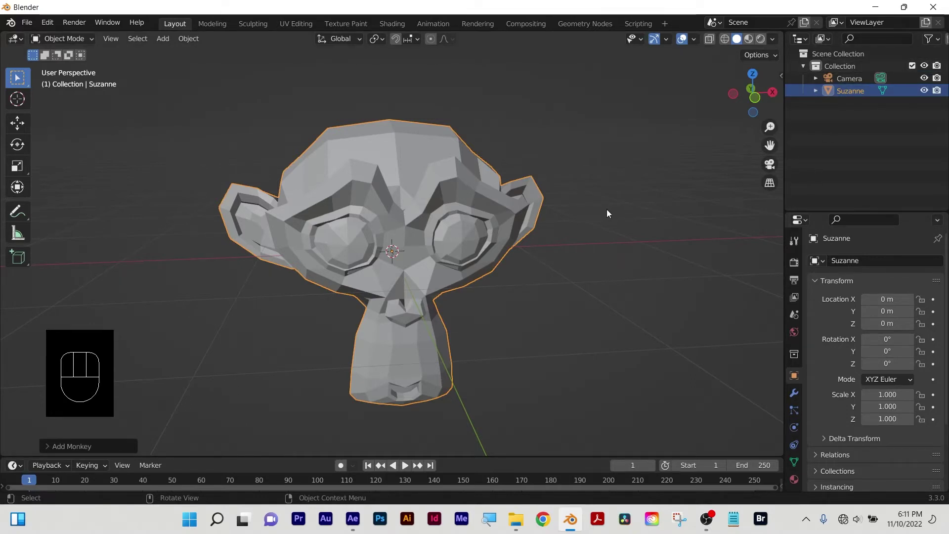
View Suzanne straight from the front using the viewpoint pie and reselect her.
{"action": "key", "text": "`"}
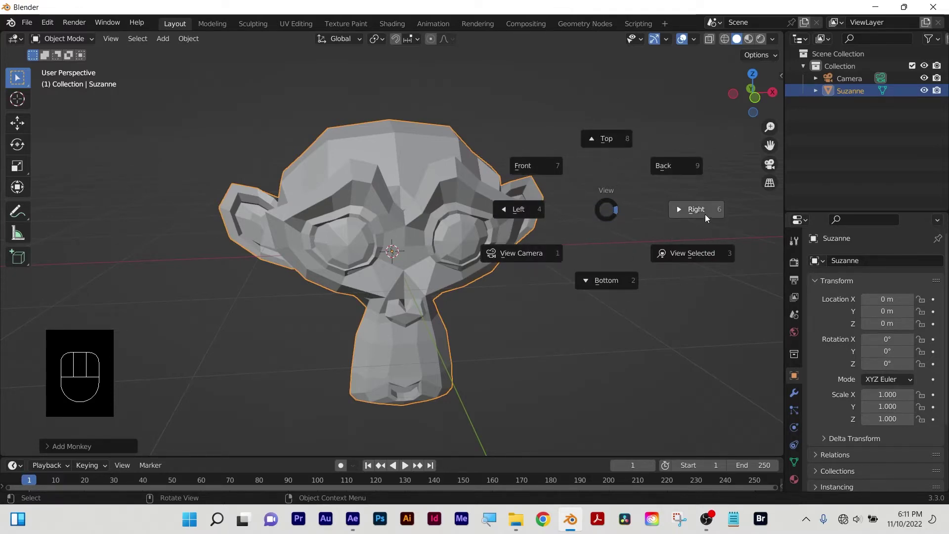
{"action": "key", "text": "`"}
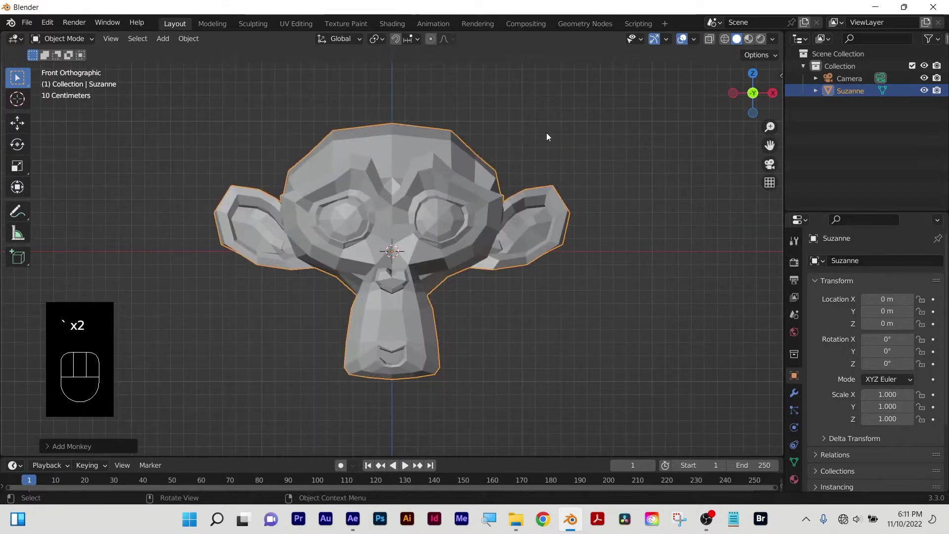
{"action": "left_click", "coordinate": [576, 118]}
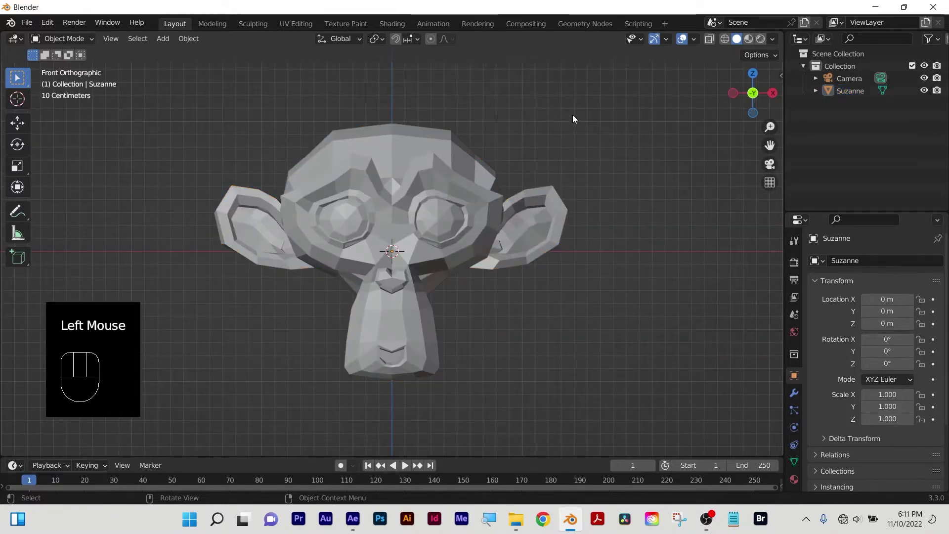
{"action": "key", "text": "`"}
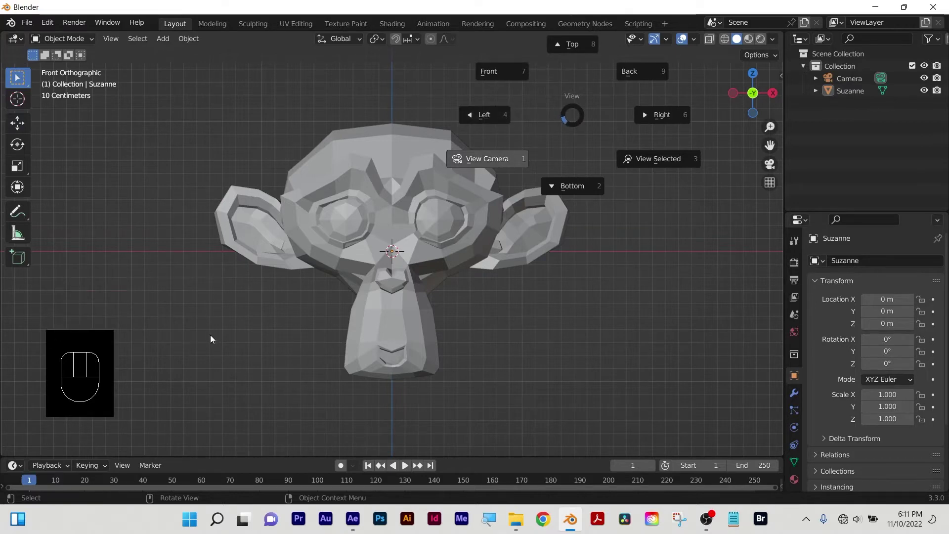
{"action": "key", "text": "`"}
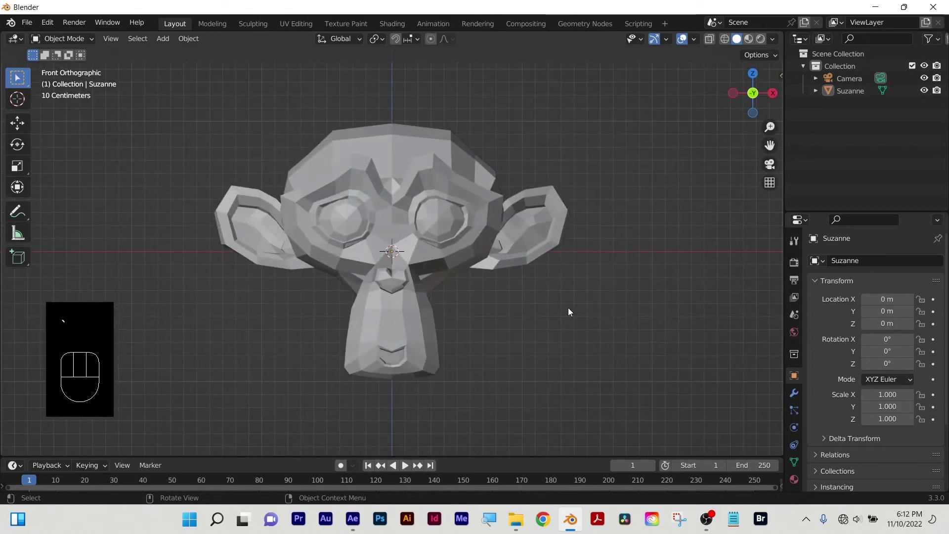
{"action": "left_click", "coordinate": [430, 247]}
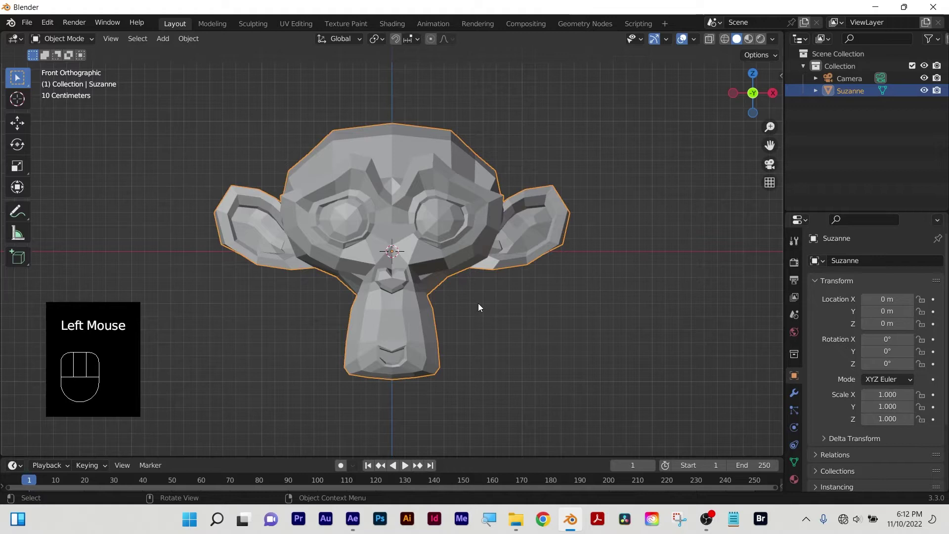
{"action": "key", "text": "Tab"}
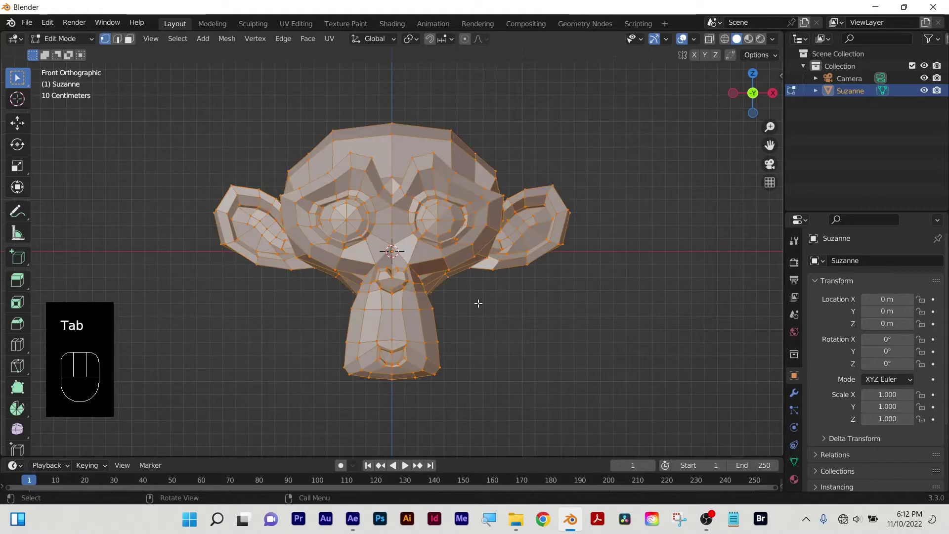
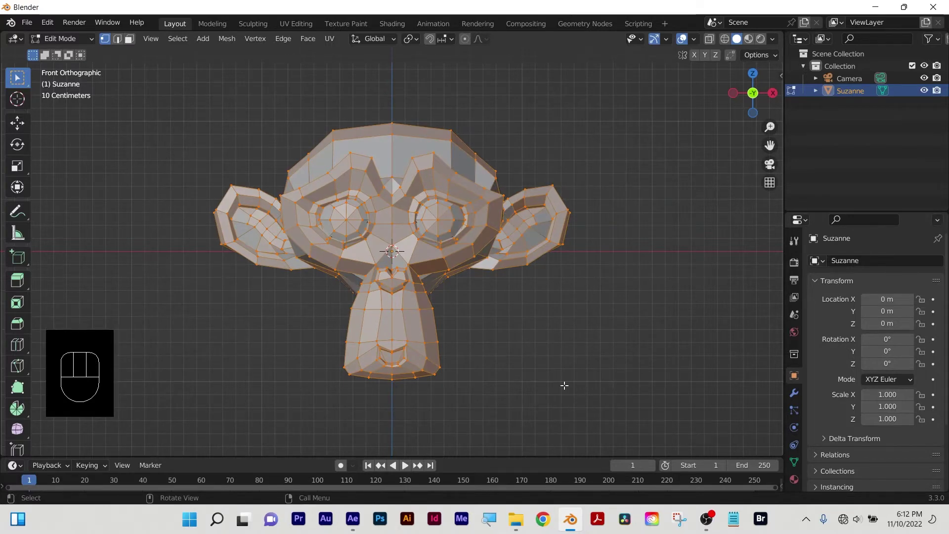
{"action": "key", "text": "g"}
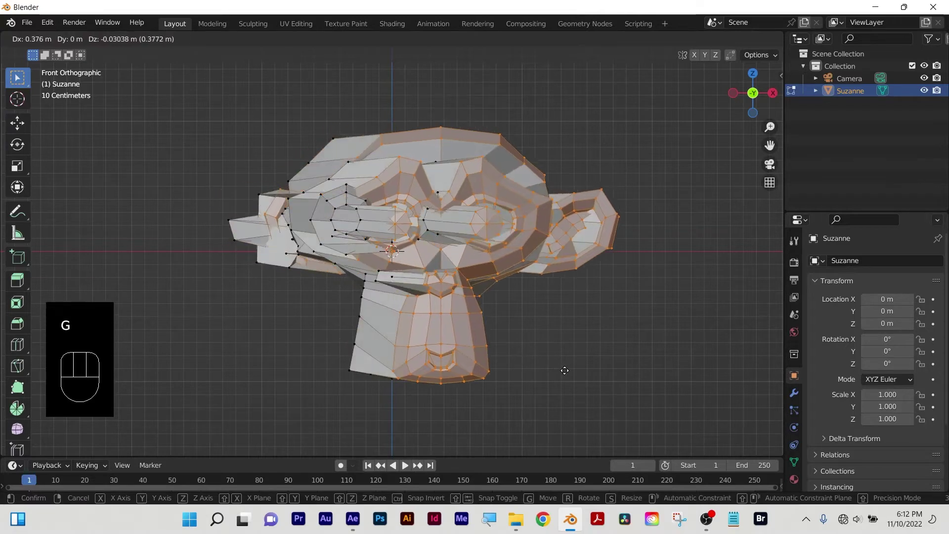
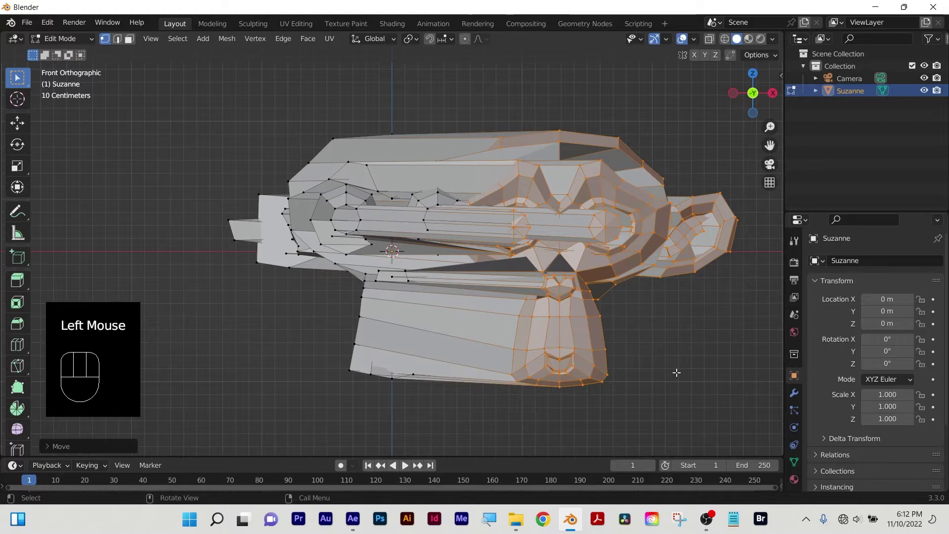
{"action": "key", "text": "ctrl+z"}
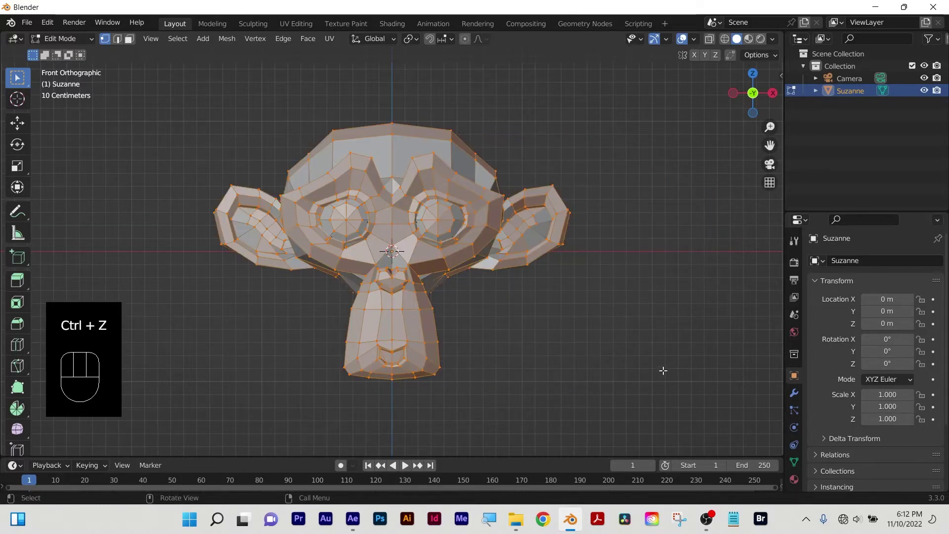
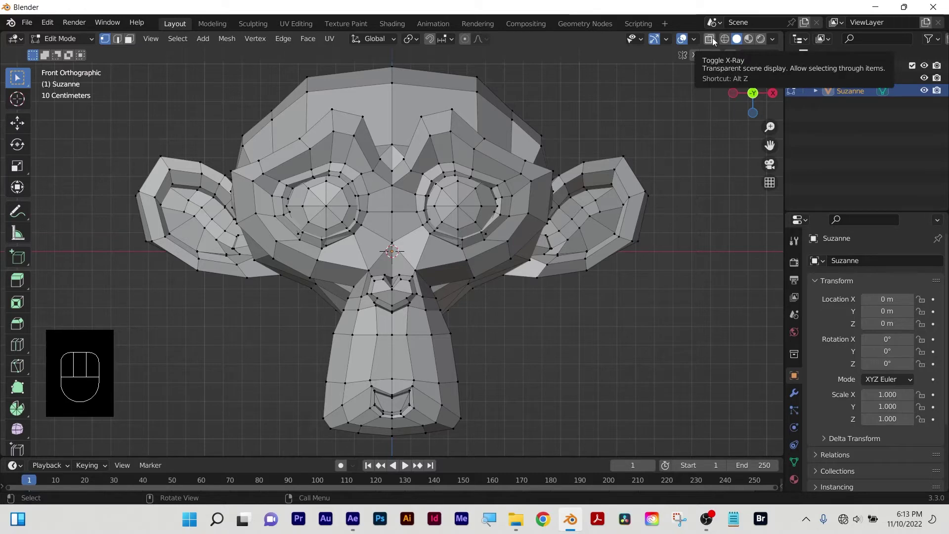
Toggle X-Ray see-through display on and off while clearing the vertex selection.
{"action": "left_click", "coordinate": [713, 43]}
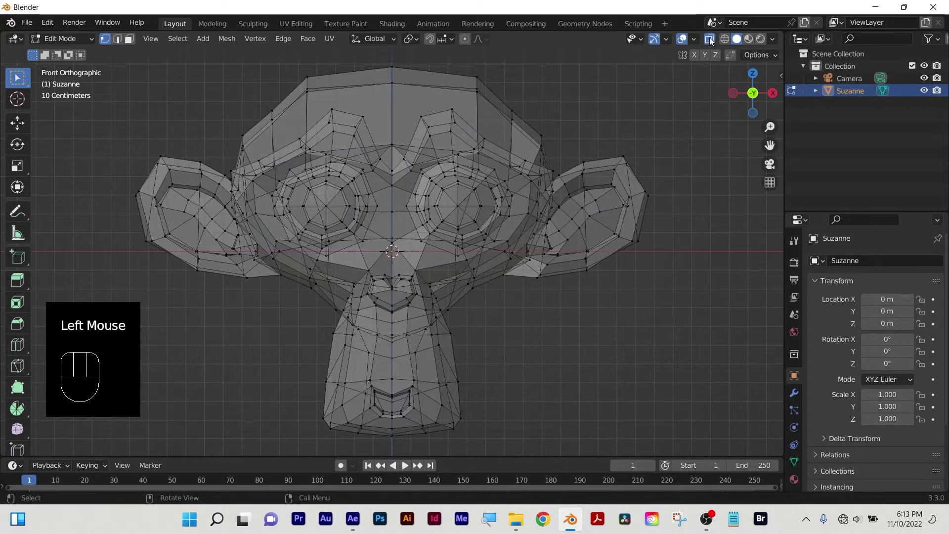
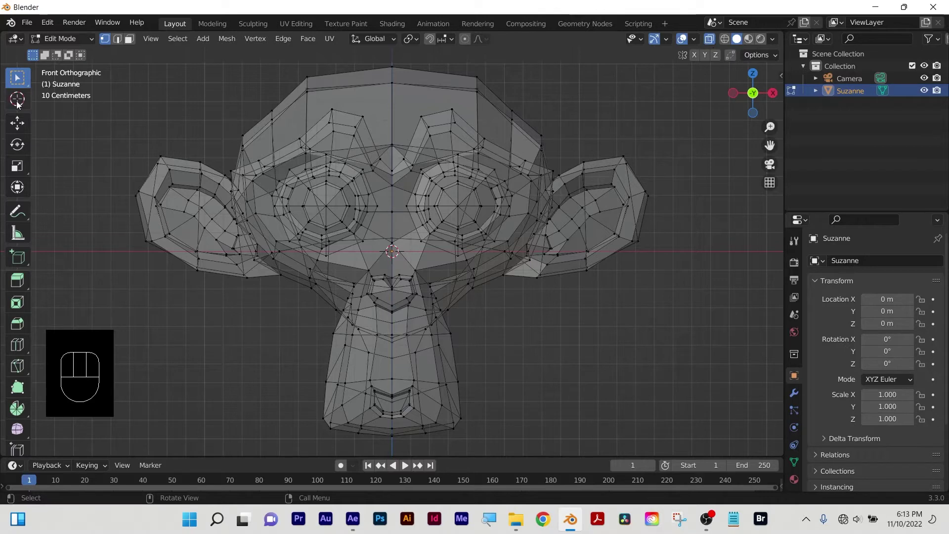
{"action": "scroll", "scroll_direction": "down", "scroll_amount": 3}
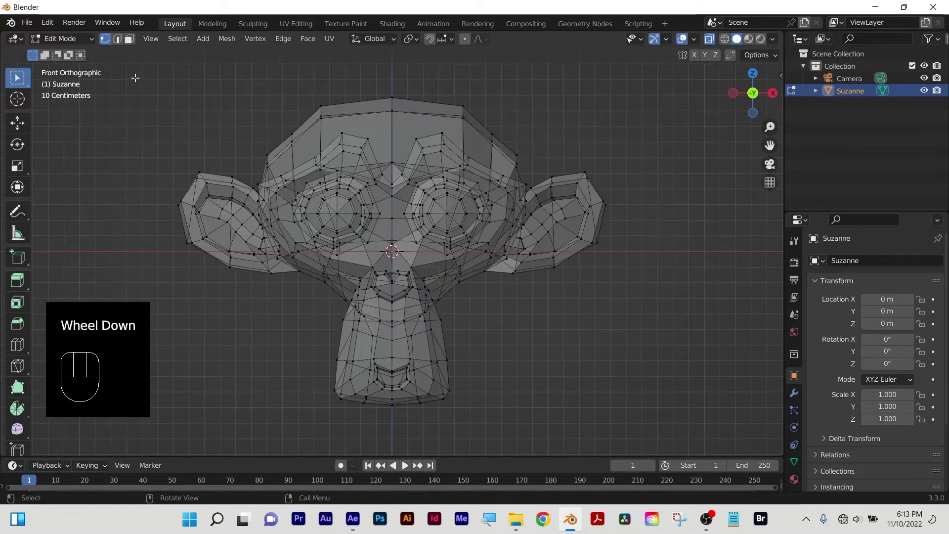
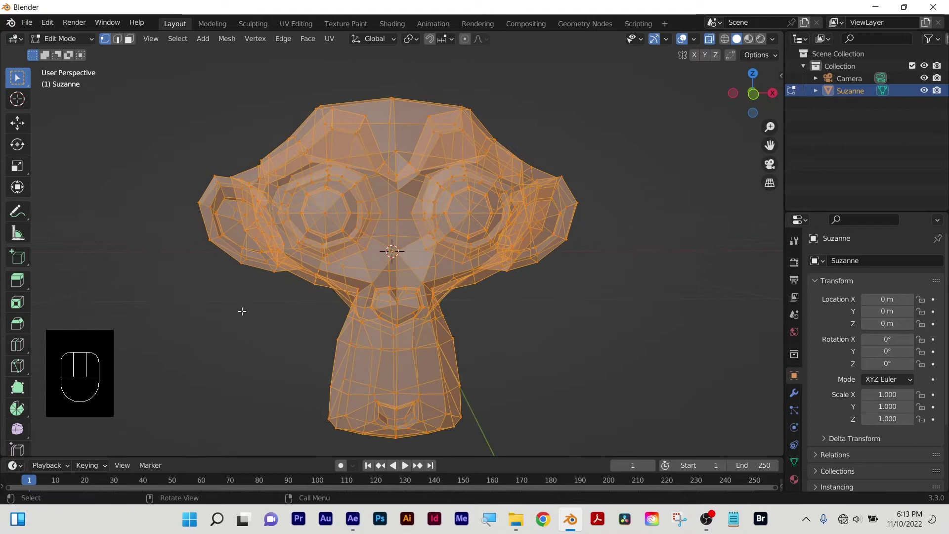
{"action": "key", "text": "`"}
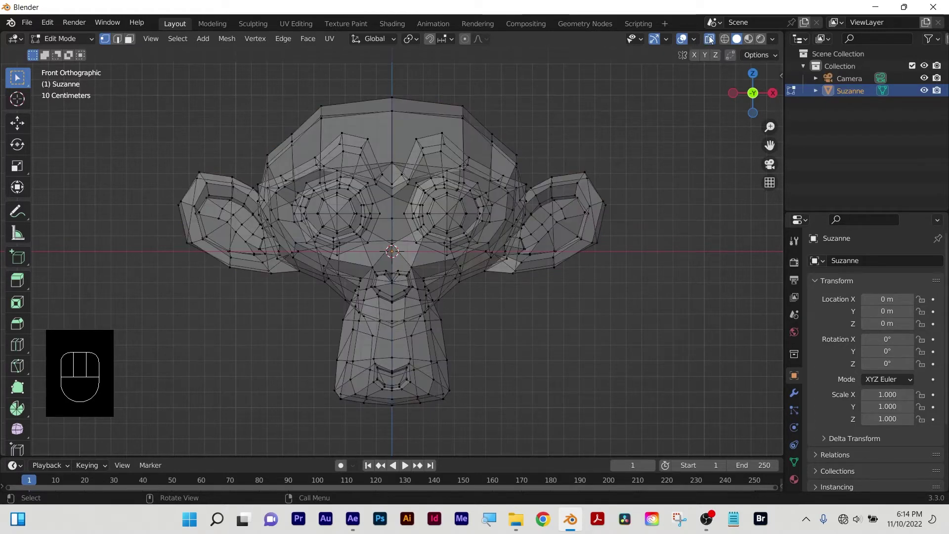
{"action": "left_click", "coordinate": [713, 44]}
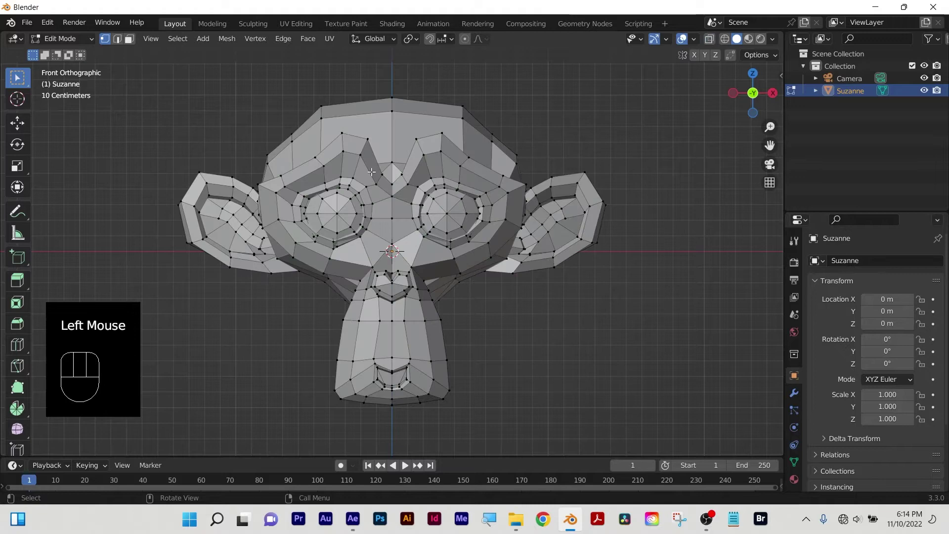
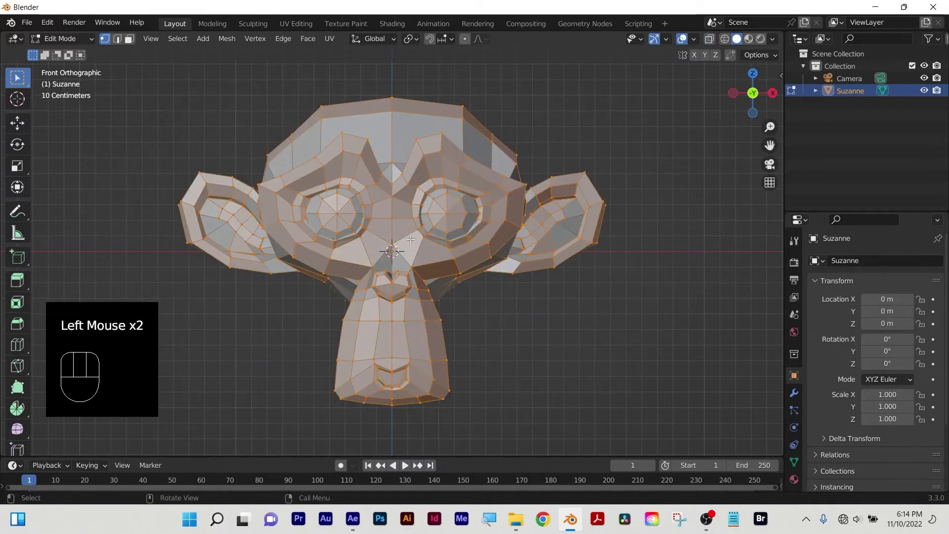
Test-move the mesh with X-Ray on, cancel the moves, and return to Object Mode.
{"action": "key", "text": "g"}
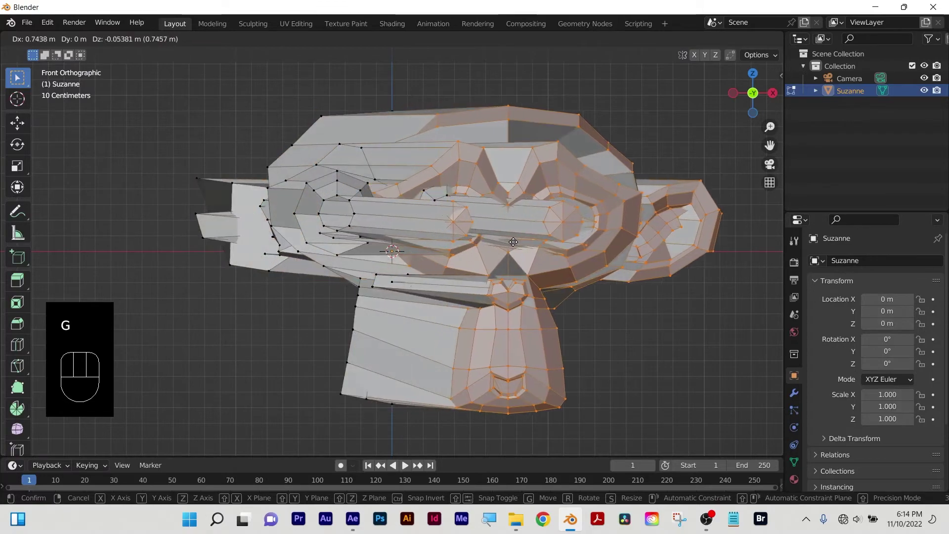
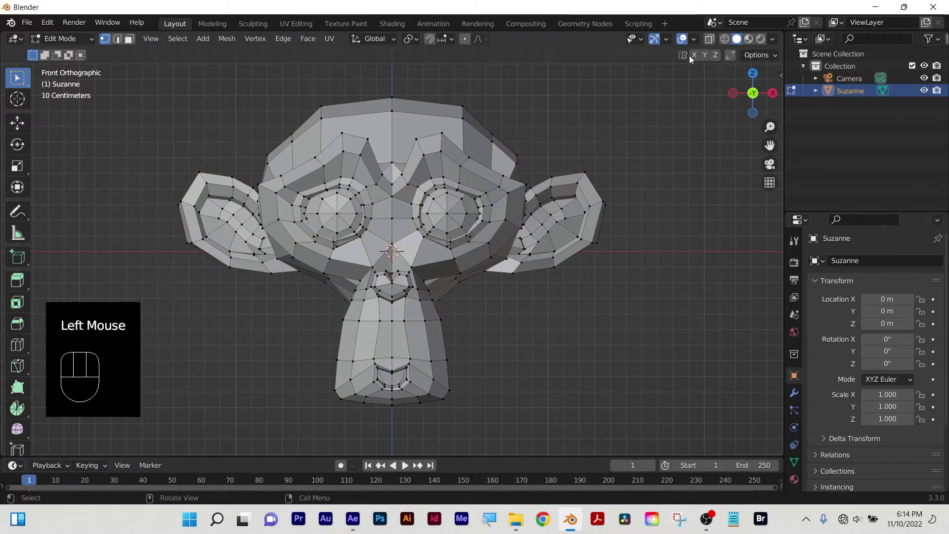
{"action": "left_click", "coordinate": [713, 43]}
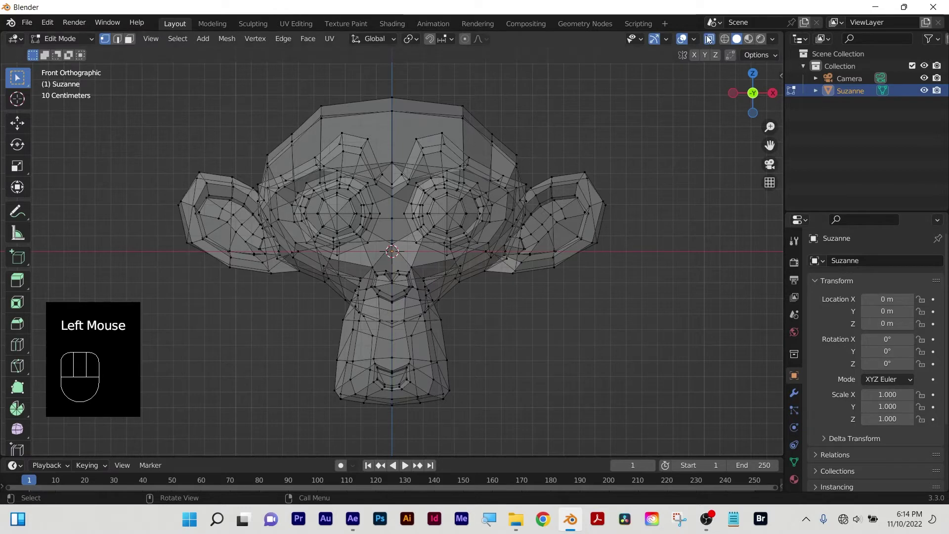
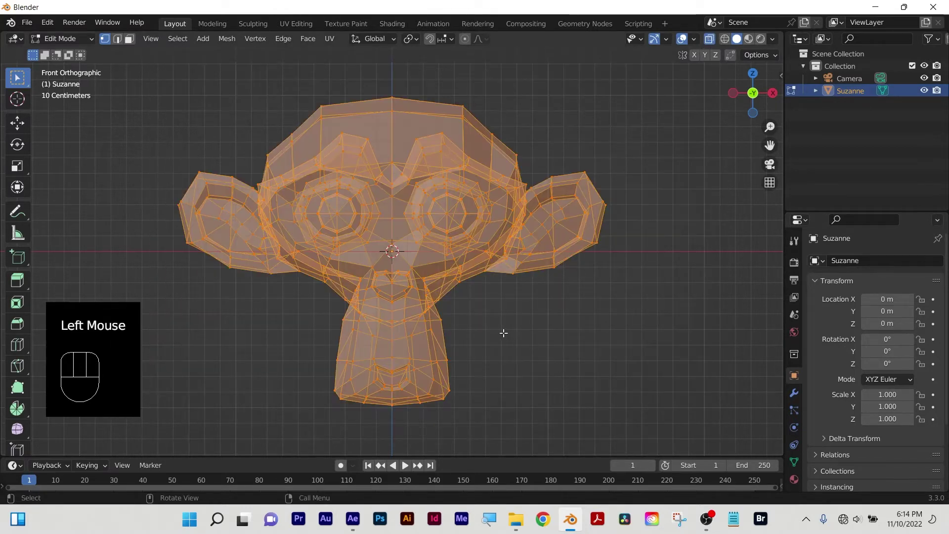
{"action": "key", "text": "g"}
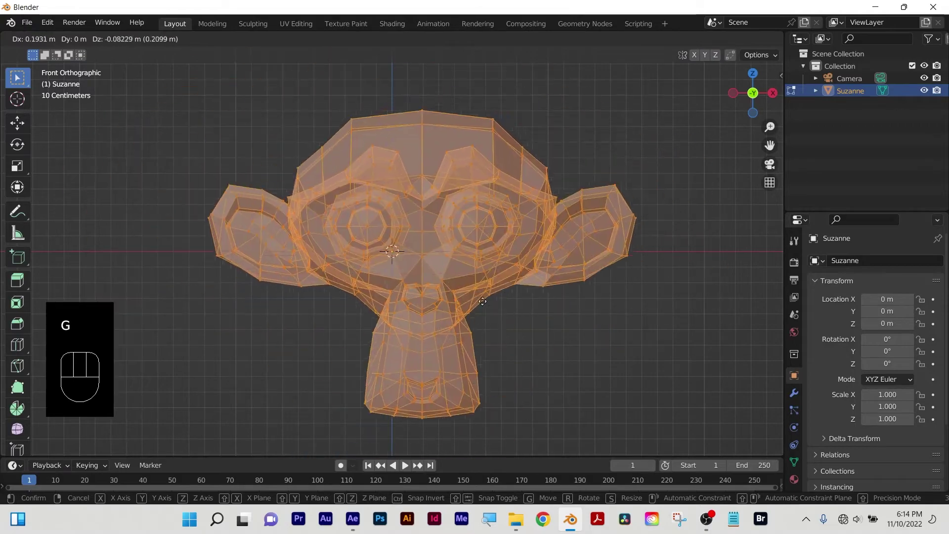
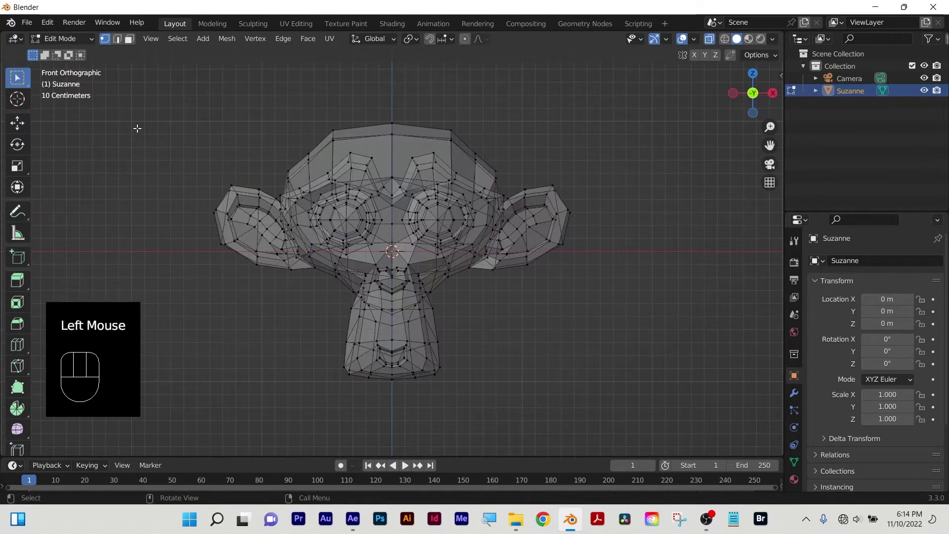
{"action": "key", "text": "Tab"}
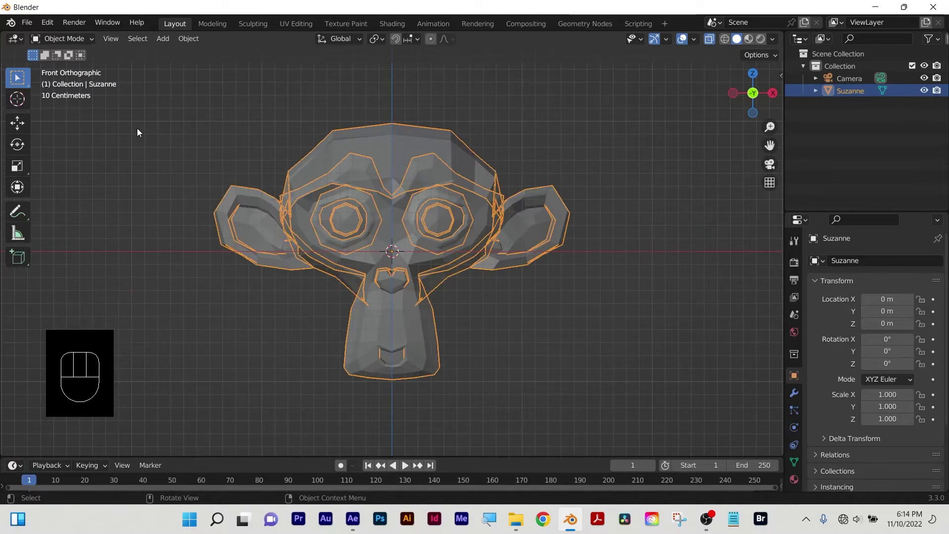
Delete Suzanne, add a new cube and enter Edit Mode on its mesh.
{"action": "key", "text": "x"}
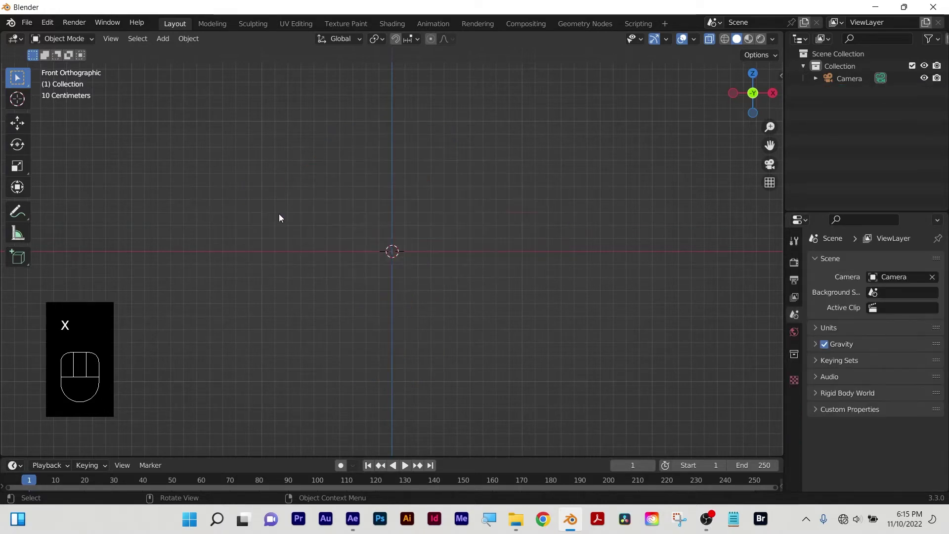
{"action": "key", "text": "shift+a"}
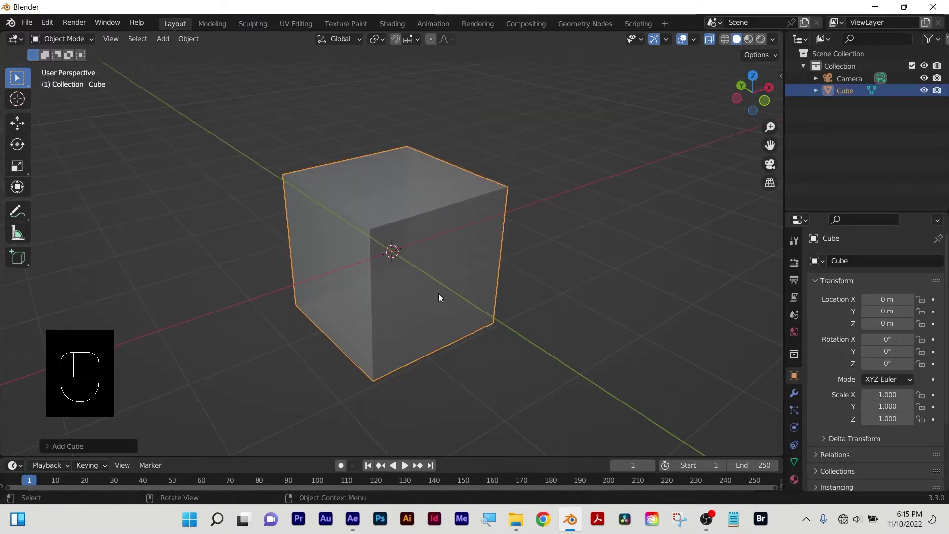
{"action": "left_click_drag", "start_coordinate": [463, 253], "coordinate": [444, 246]}
{"action": "key", "text": "Tab"}
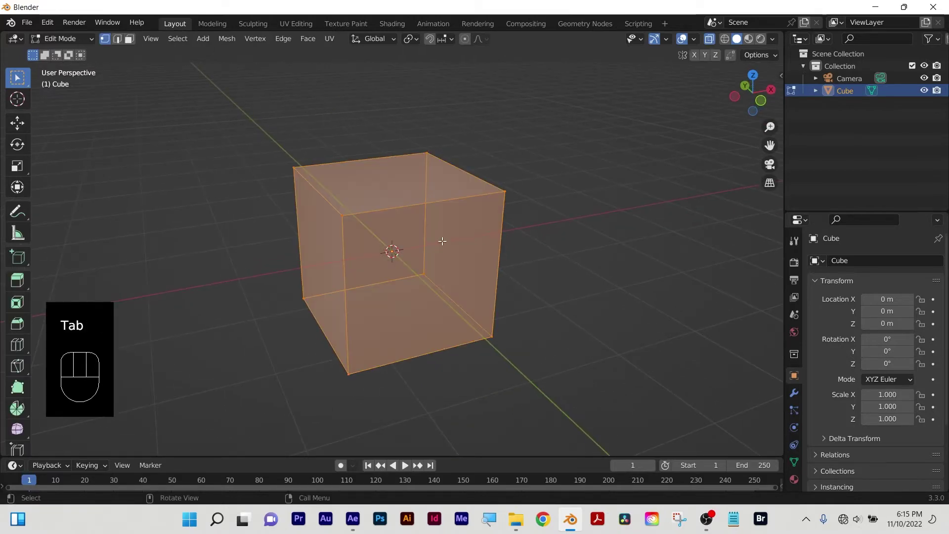
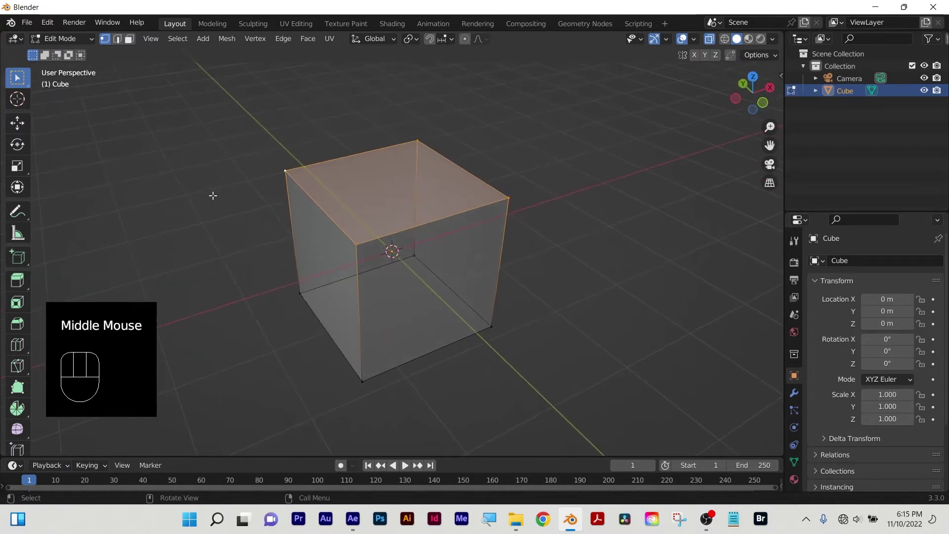
Bevel the cube's top face in vertex mode, scrolling to adjust the segment count.
{"action": "scroll", "scroll_direction": "up", "scroll_amount": 3}
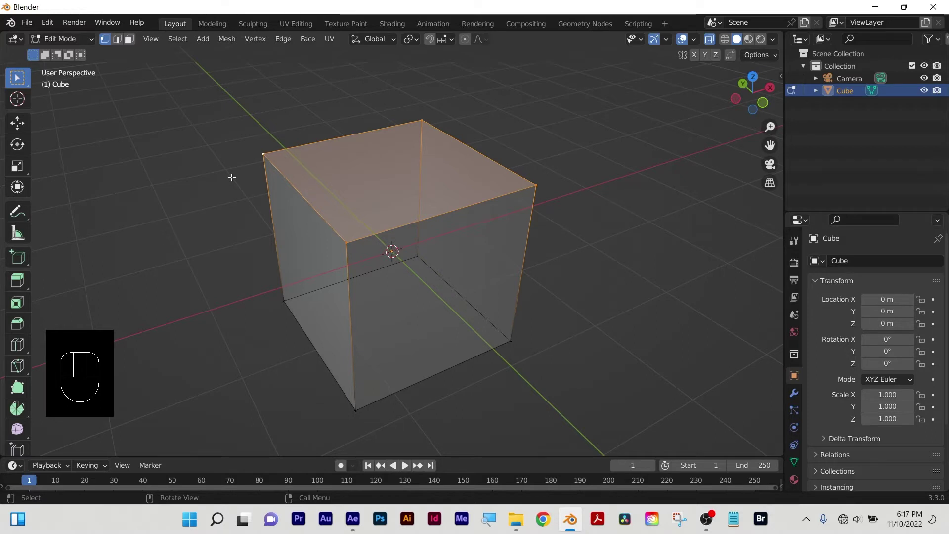
{"action": "key", "text": "ctrl+b"}
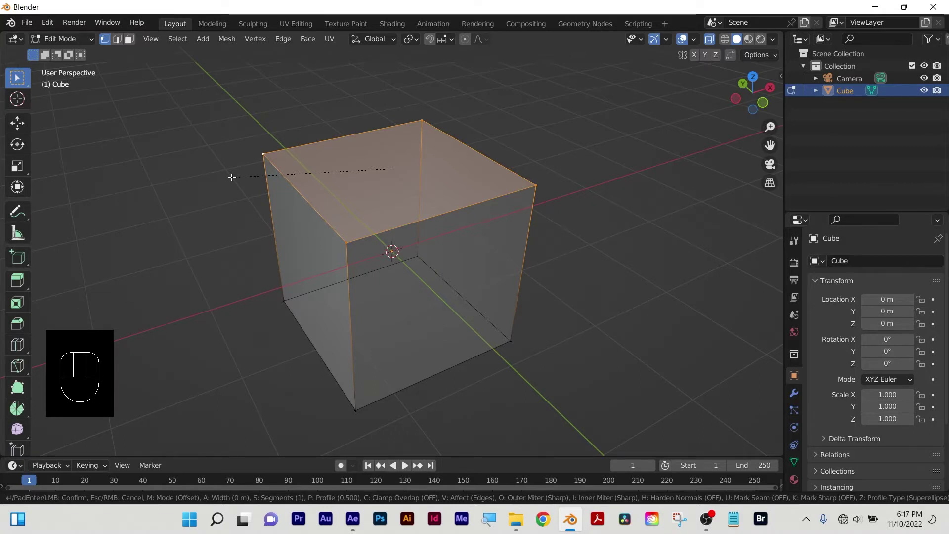
{"action": "key", "text": "v"}
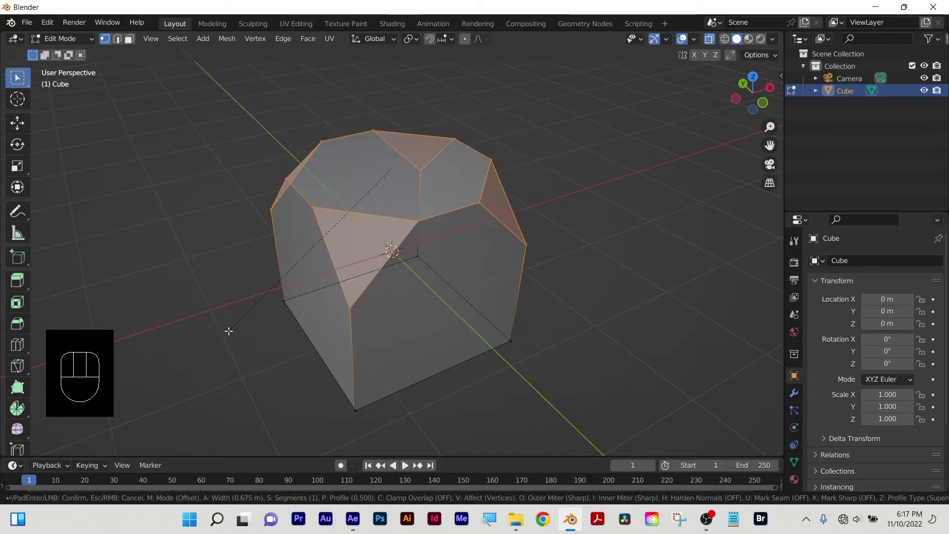
{"action": "scroll", "scroll_direction": "up", "scroll_amount": 3}
{"action": "scroll", "scroll_direction": "up", "scroll_amount": 3}
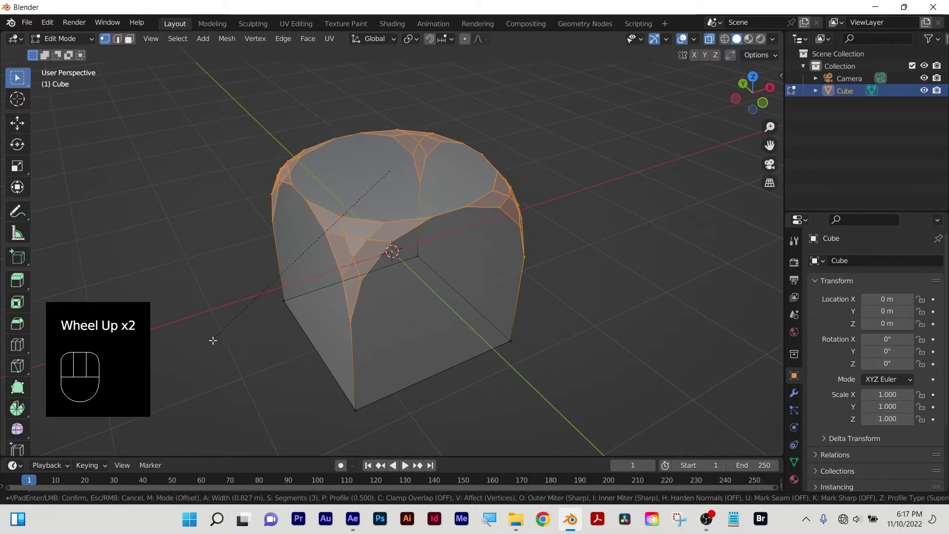
{"action": "scroll", "scroll_direction": "down", "scroll_amount": 3}
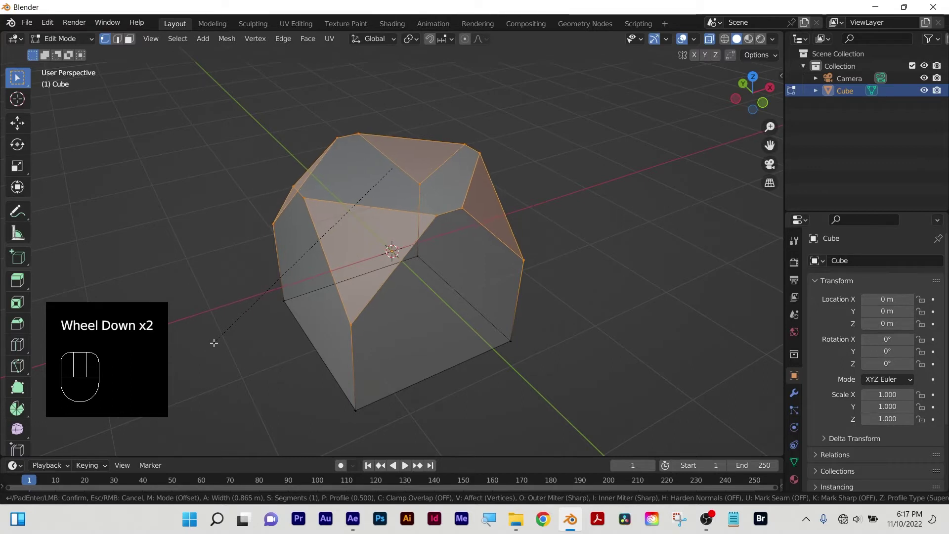
{"action": "scroll", "scroll_direction": "up", "scroll_amount": 3}
{"action": "scroll", "scroll_direction": "up", "scroll_amount": 3}
{"action": "scroll", "scroll_direction": "down", "scroll_amount": 3}
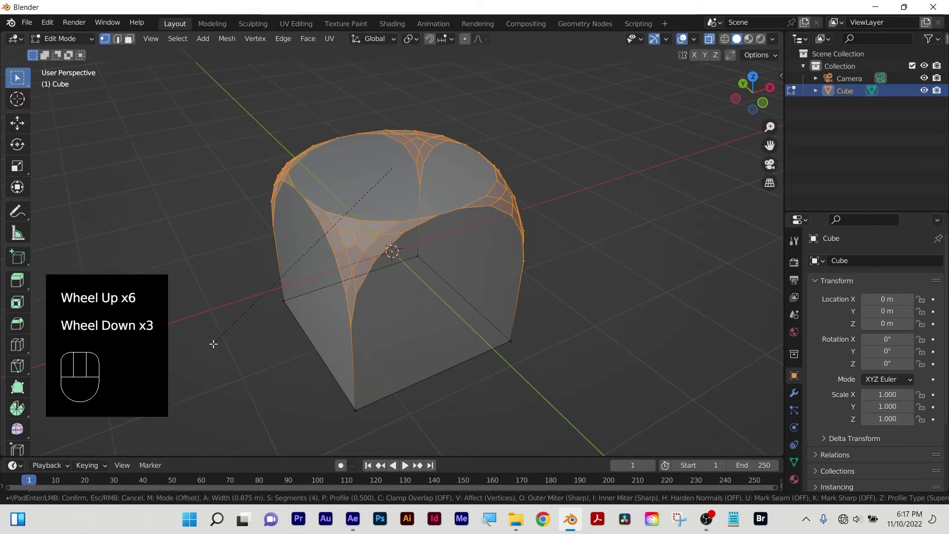
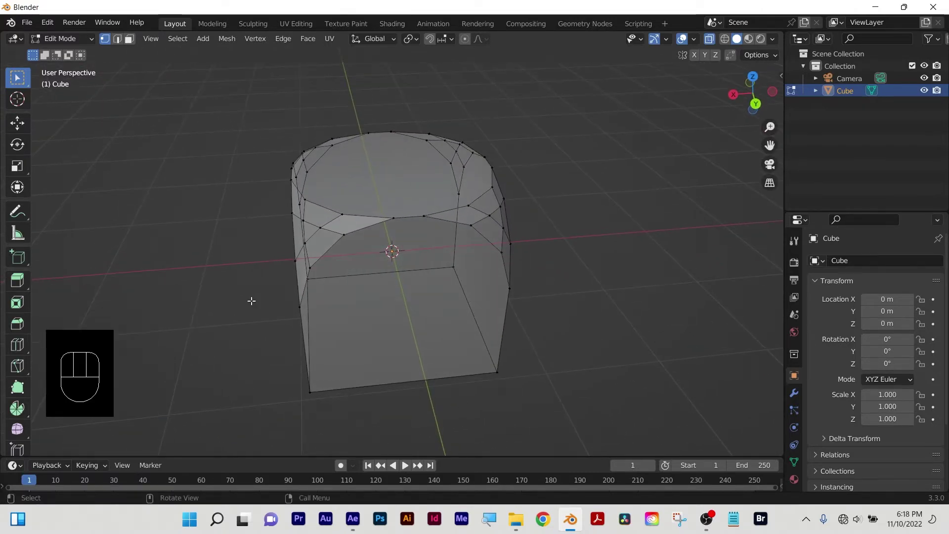
{"action": "key", "text": "ctrl+z"}
{"action": "key", "text": "ctrl+z"}
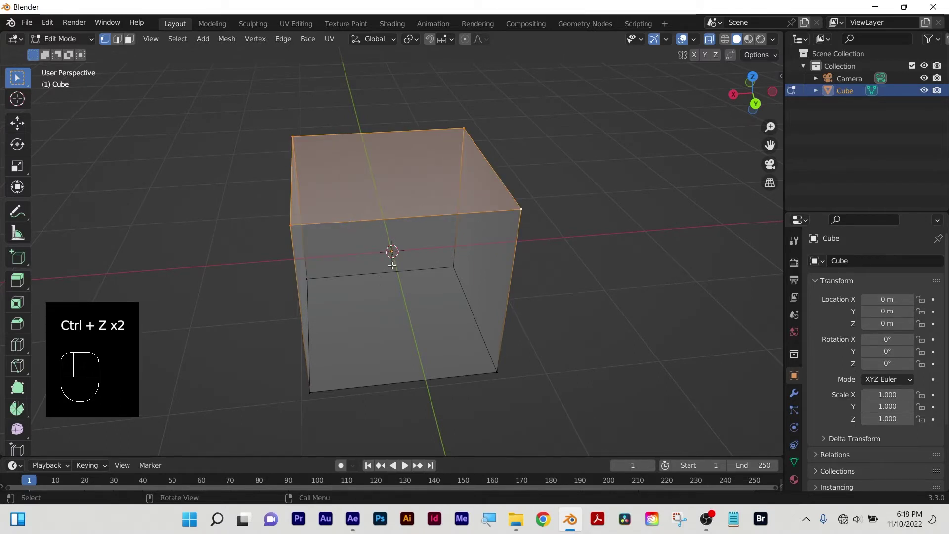
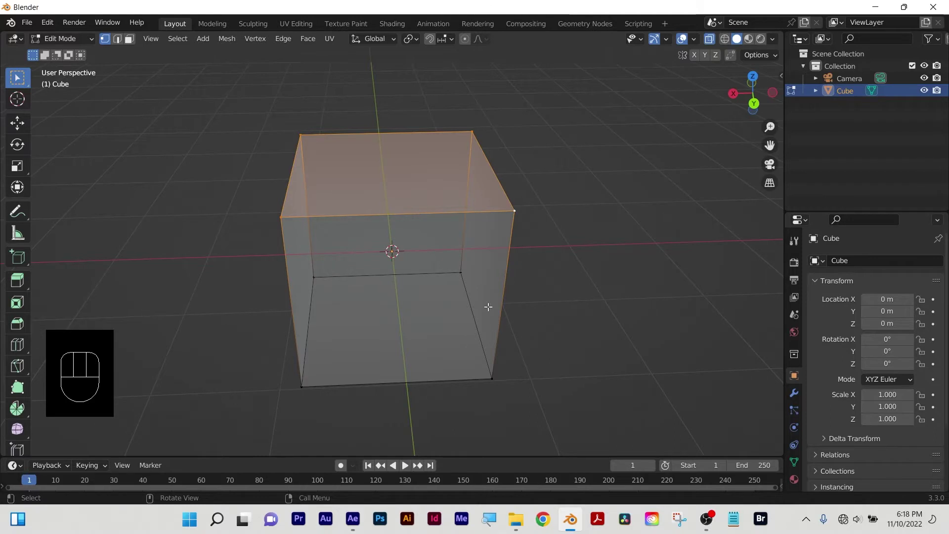
{"action": "key", "text": "ctrl+b"}
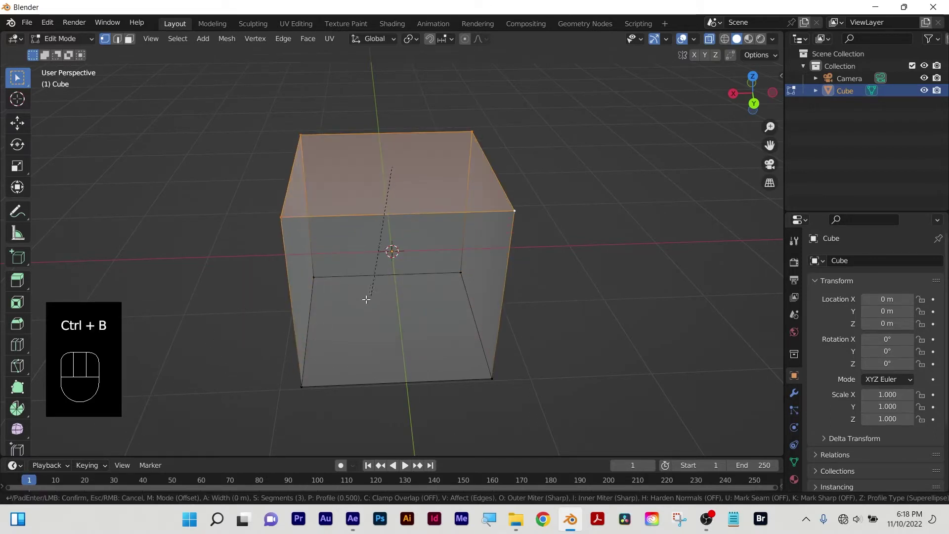
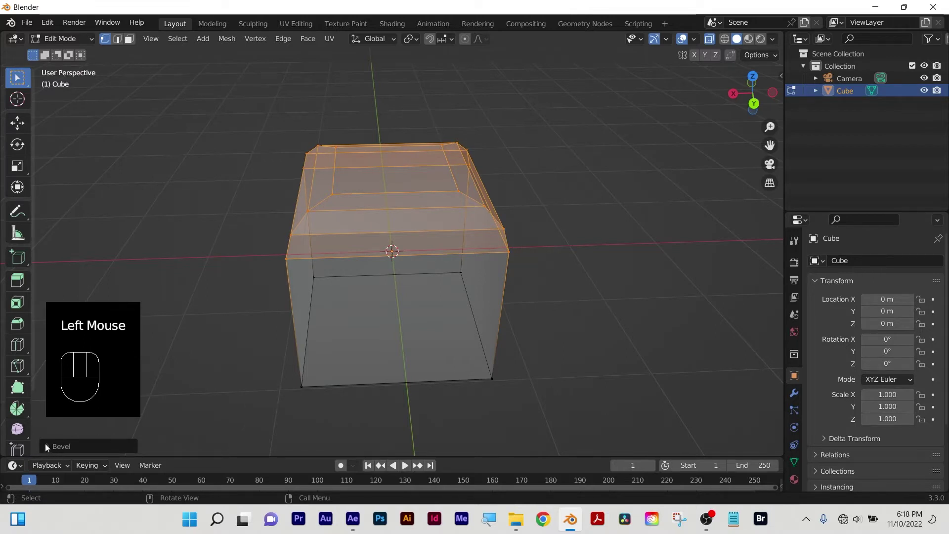
{"action": "left_click", "coordinate": [48, 449]}
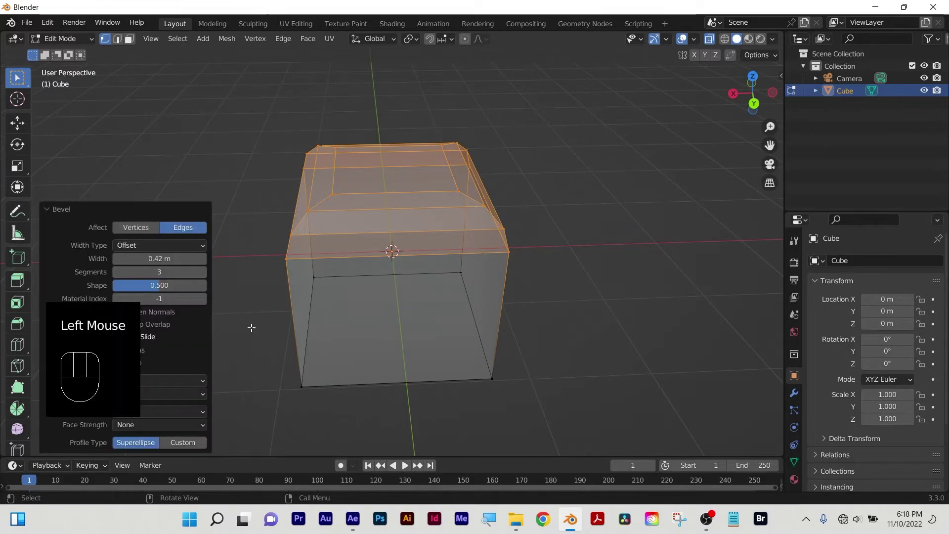
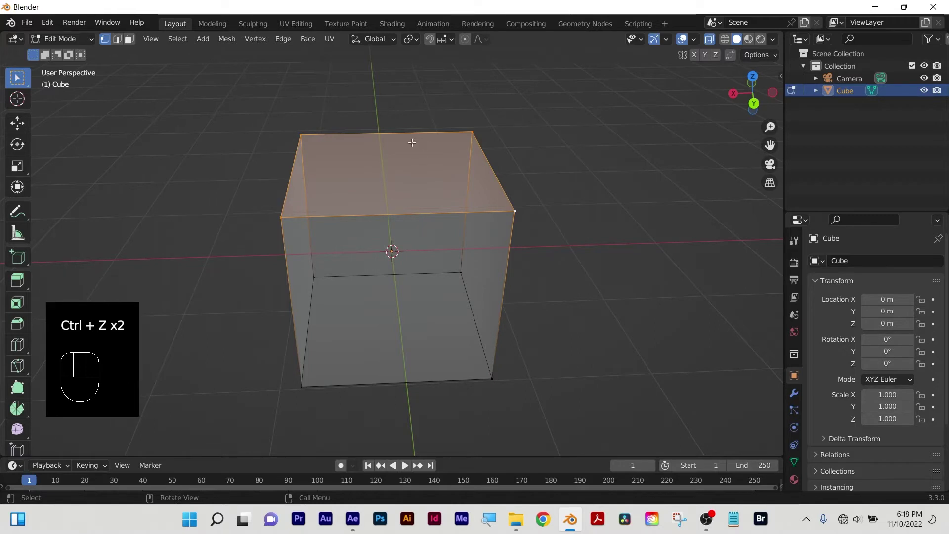
{"action": "key", "text": "ctrl+b"}
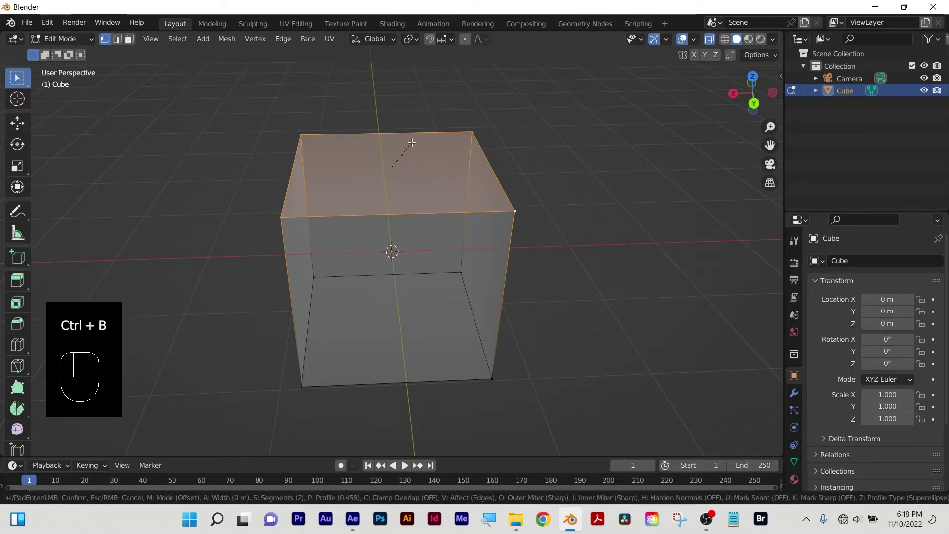
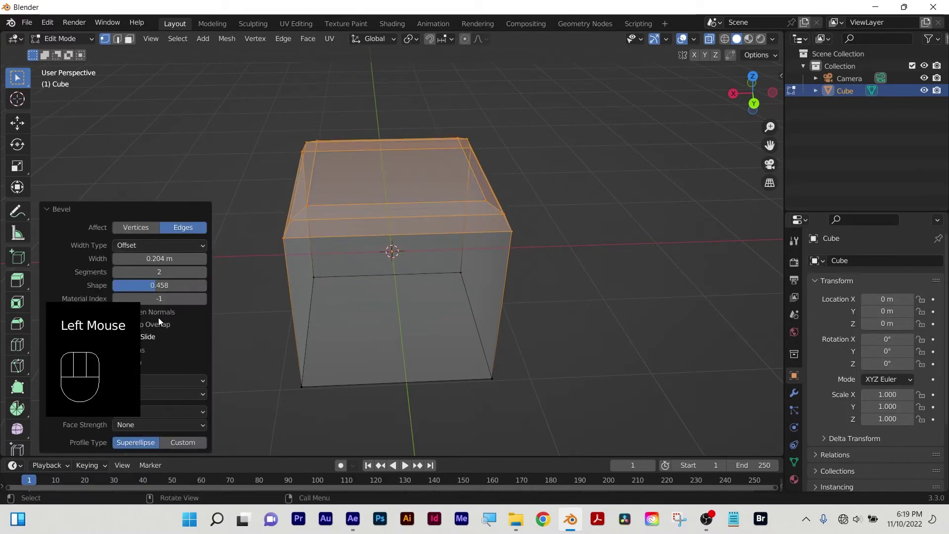
{"action": "left_click", "coordinate": [50, 213]}
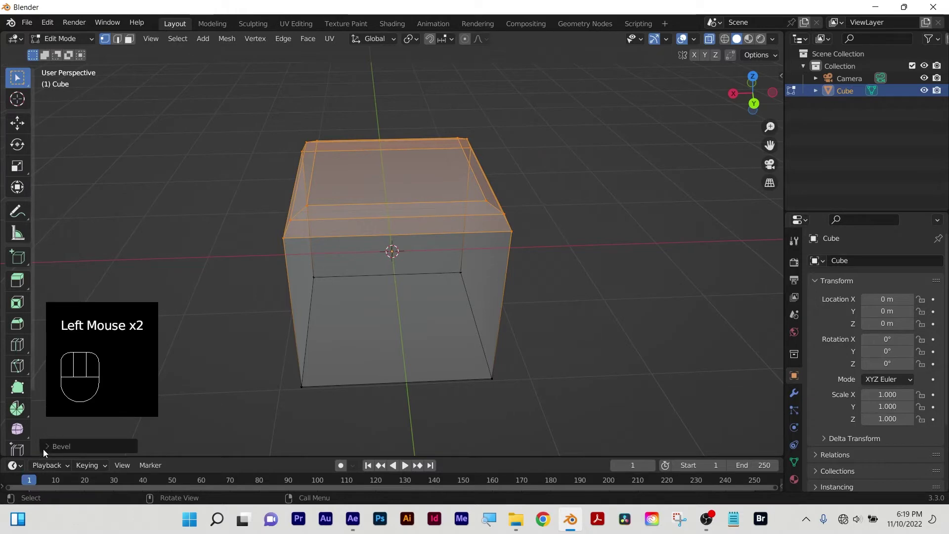
{"action": "left_click", "coordinate": [52, 453]}
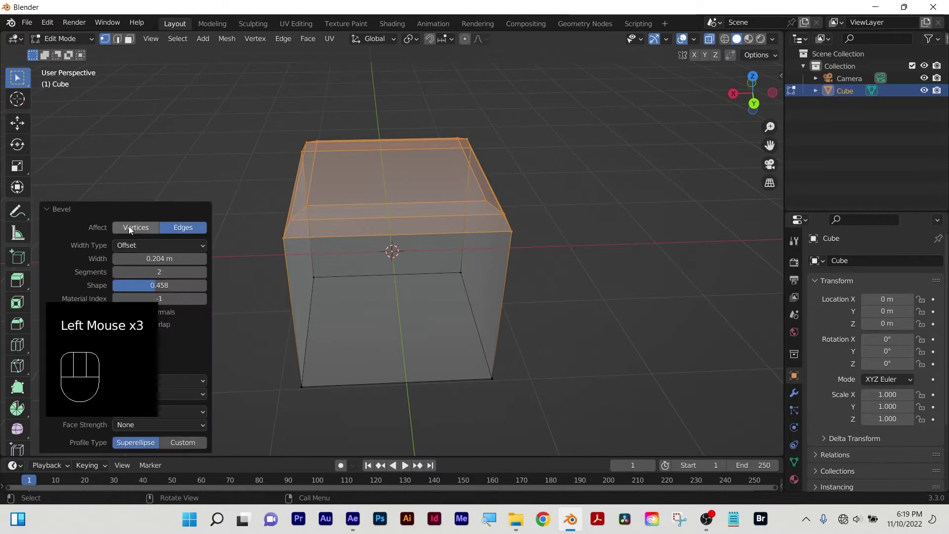
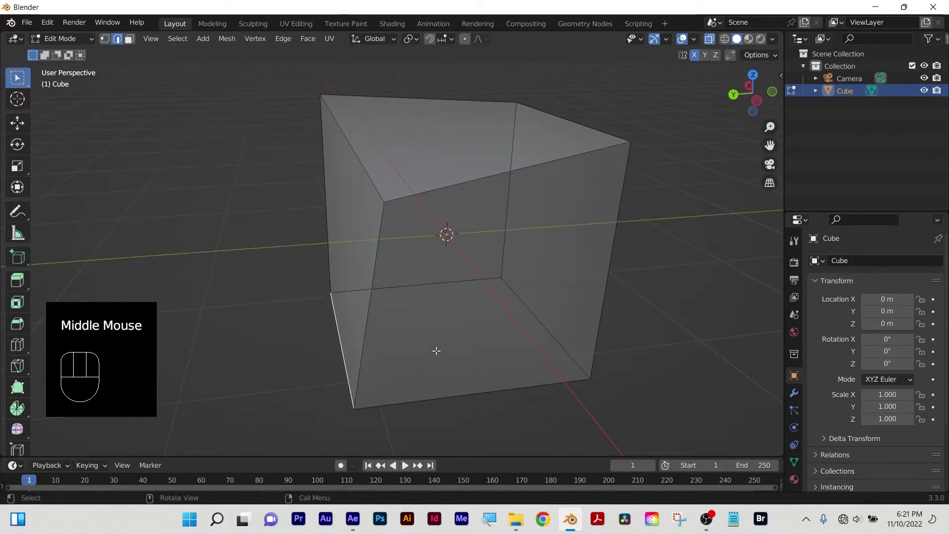
Leave Edit Mode so the bevelled cube is selected as a whole object.
{"action": "key", "text": "e"}
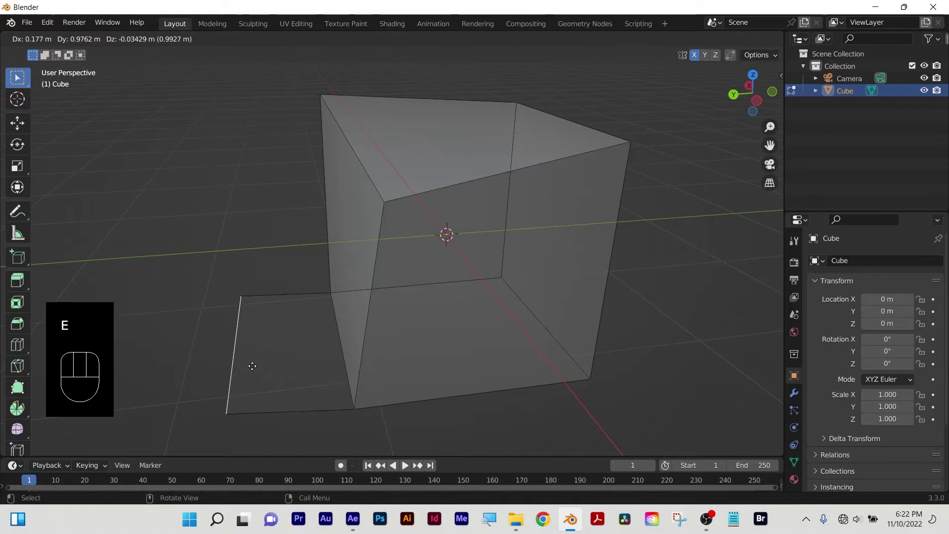
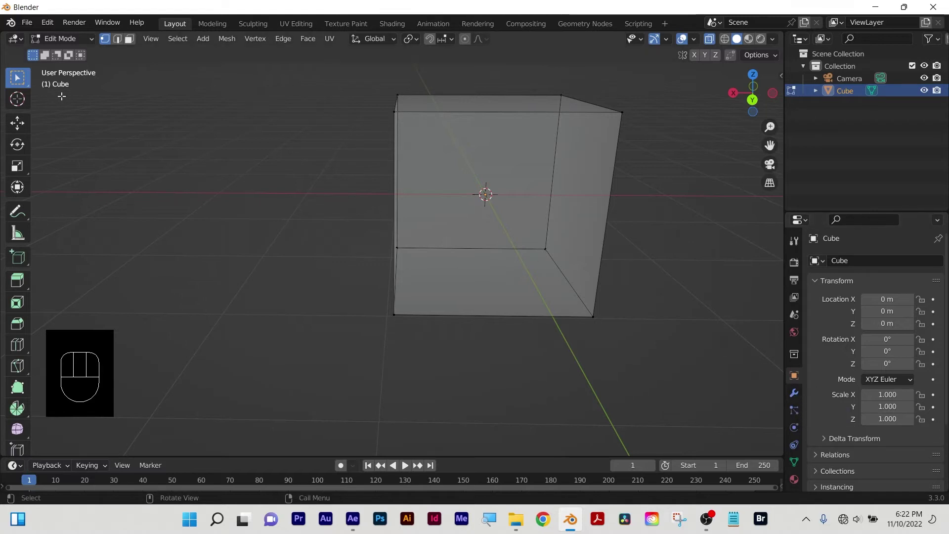
{"action": "key", "text": "Tab"}
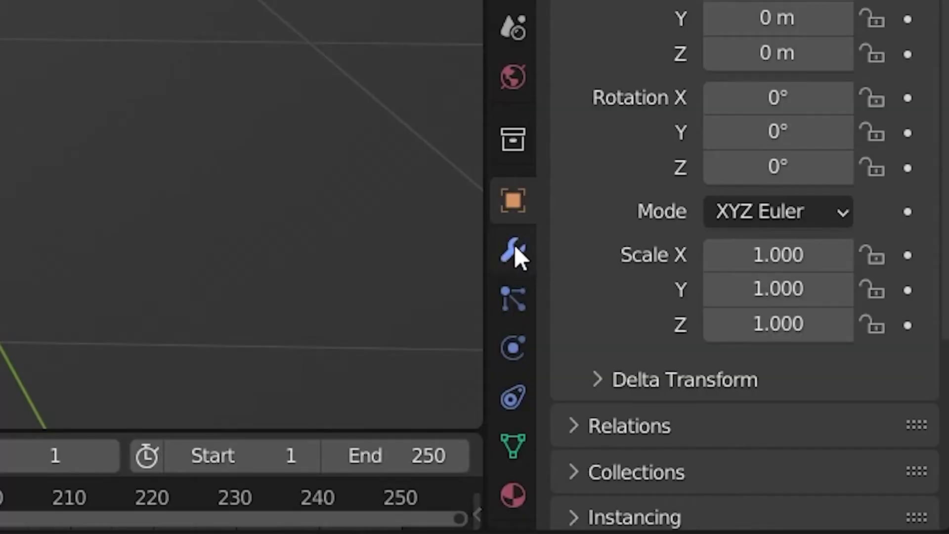
Add a Mirror modifier on the X axis from the cube's modifier settings.
{"action": "left_click", "coordinate": [798, 400]}
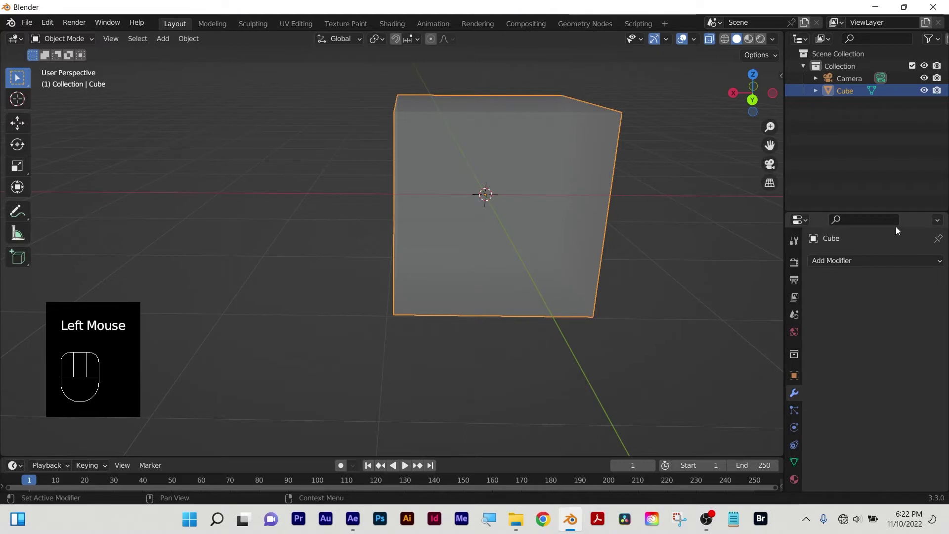
{"action": "left_click_drag", "start_coordinate": [903, 266], "coordinate": [709, 115]}
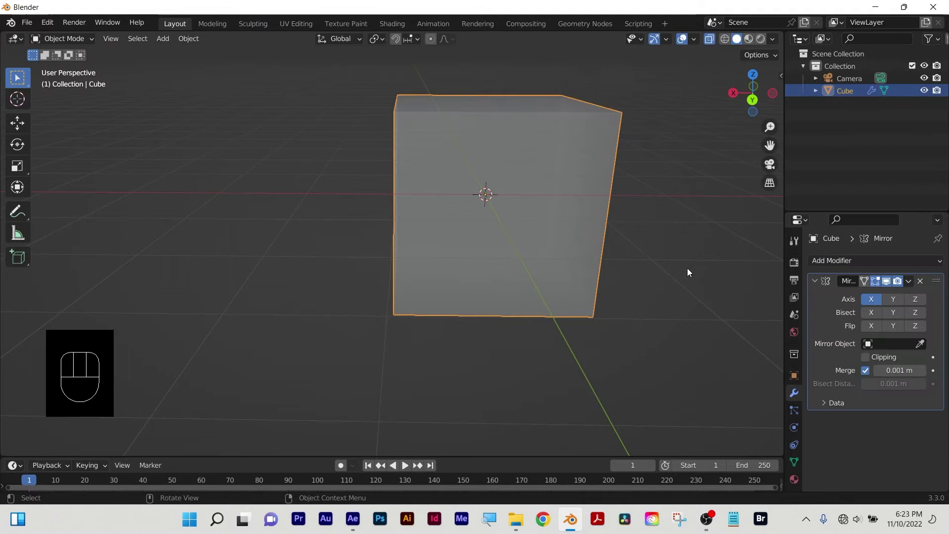
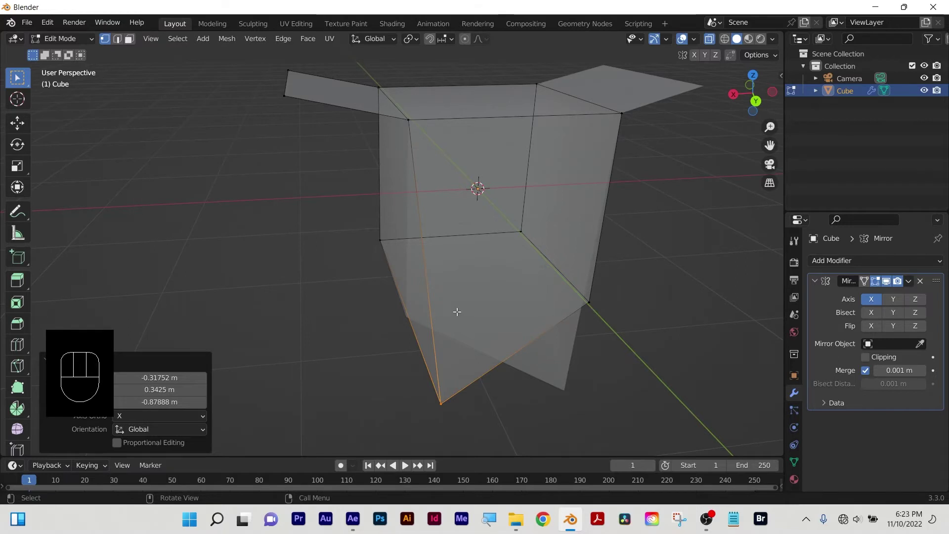
Enable Clipping, delete one half's faces and show the mirrored half On Cage while editing.
{"action": "middle_click", "coordinate": [855, 365]}
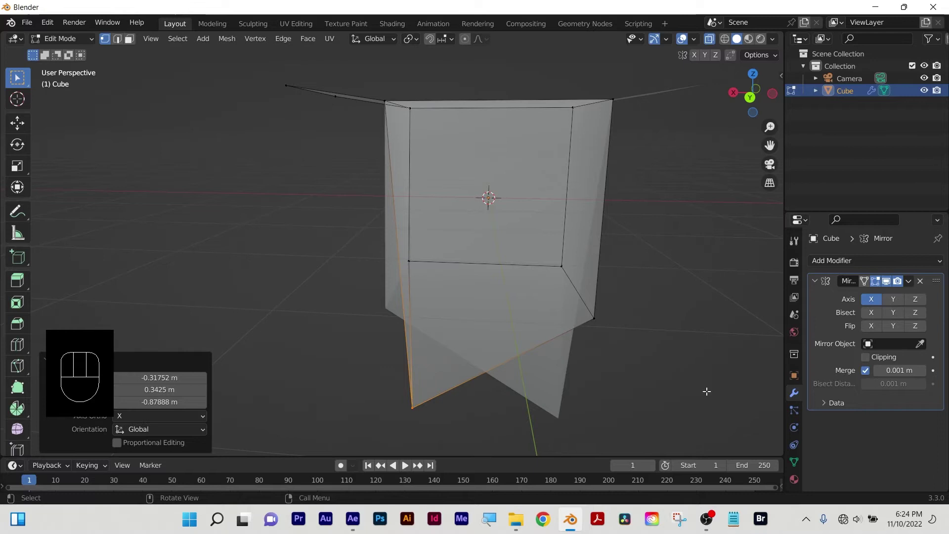
{"action": "left_click", "coordinate": [868, 361]}
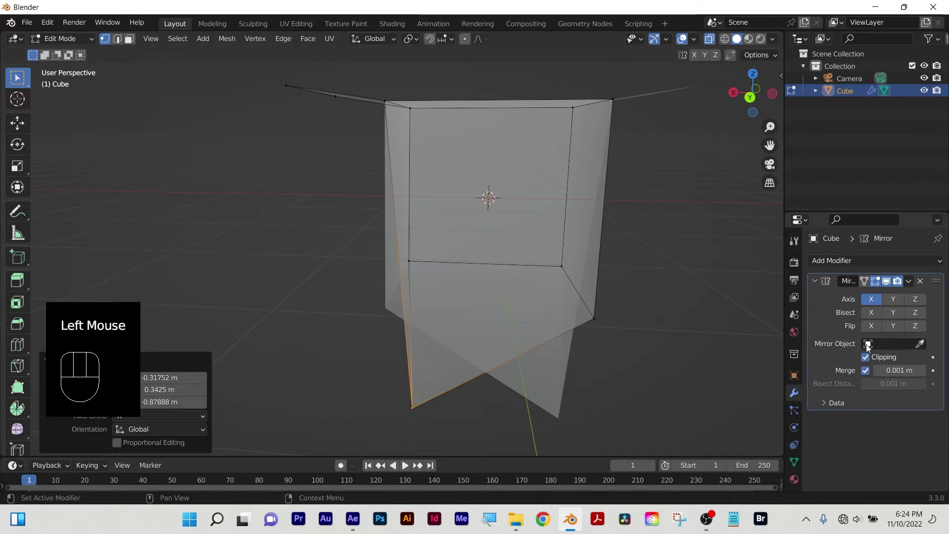
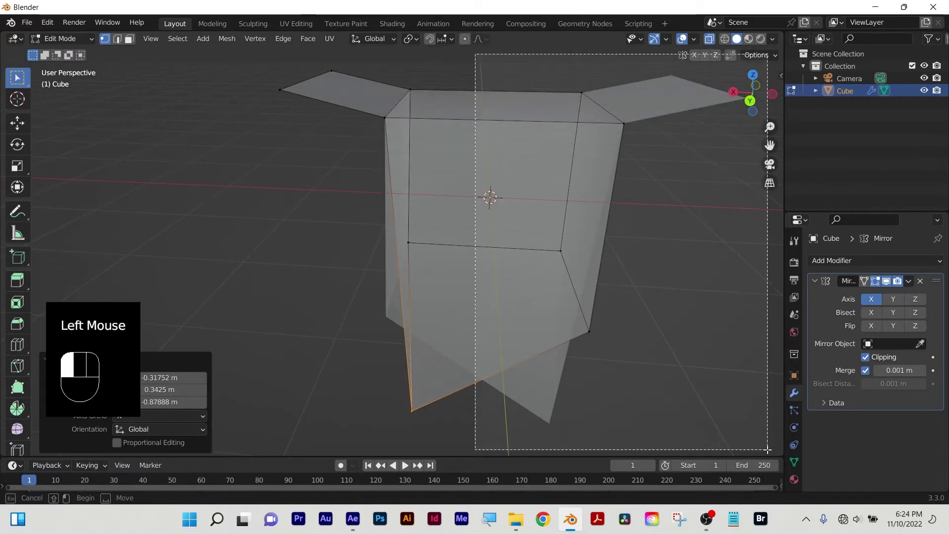
{"action": "key", "text": "x"}
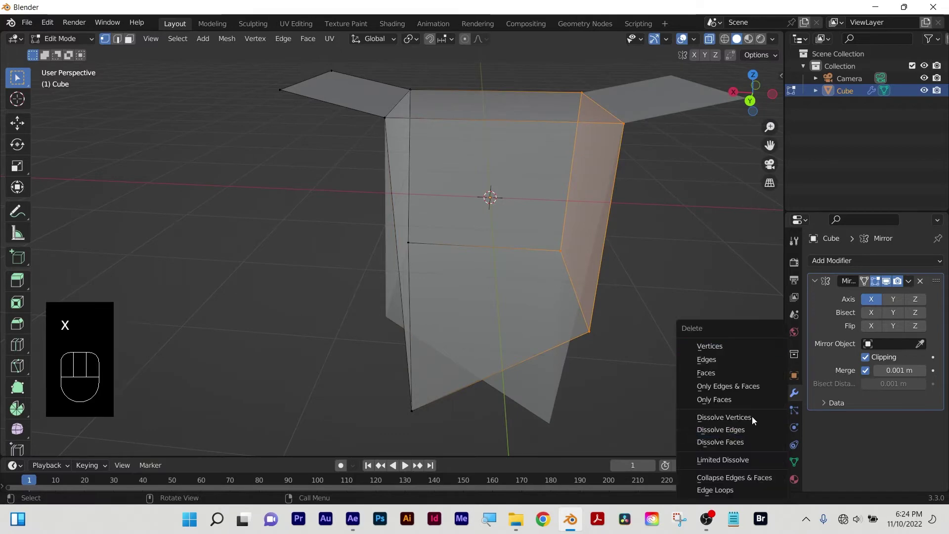
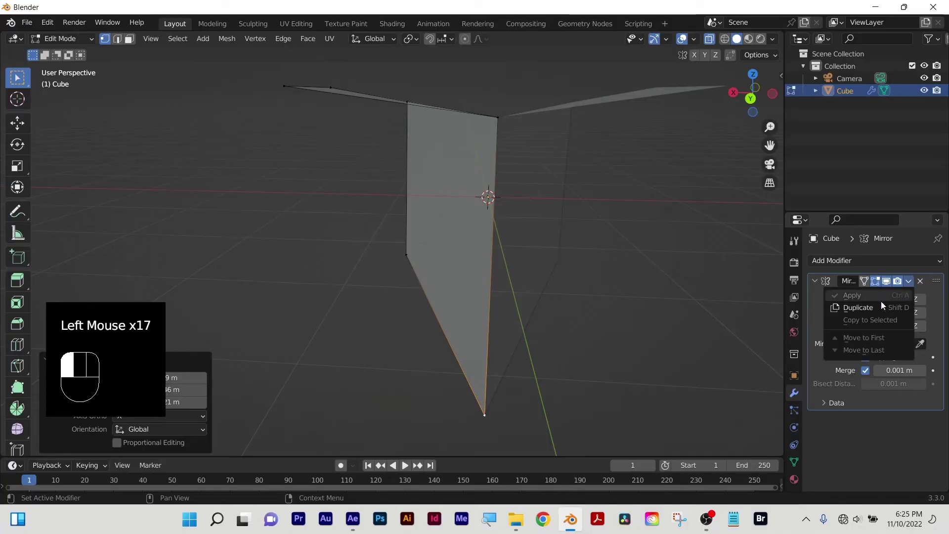
{"action": "left_click", "coordinate": [866, 281]}
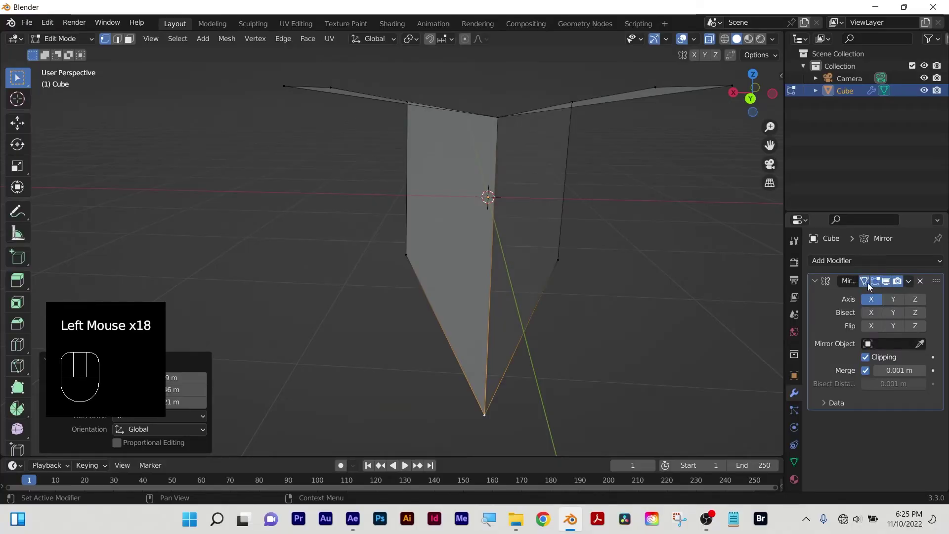
{"action": "left_click_drag", "start_coordinate": [914, 282], "coordinate": [890, 422]}
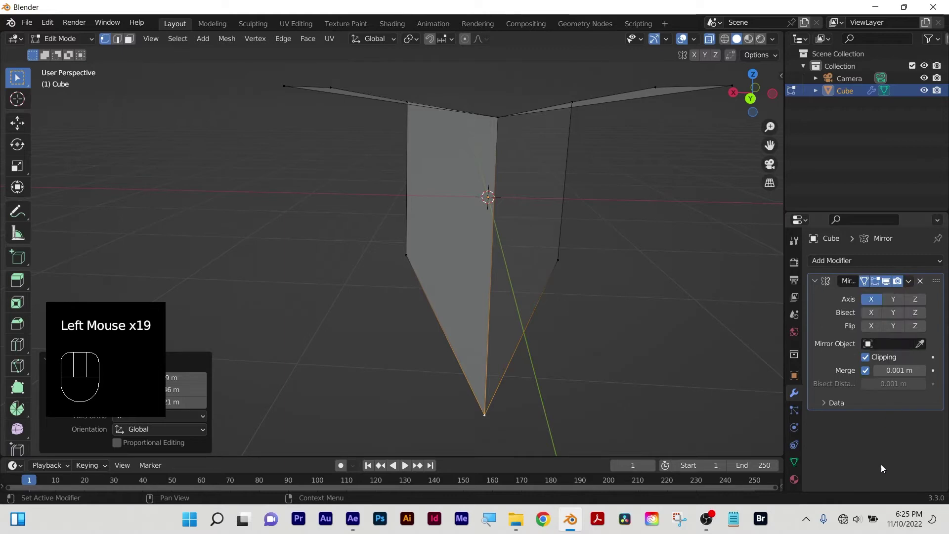
Return to Object Mode and apply the Mirror modifier, checking the shape from top and front.
{"action": "left_click", "coordinate": [885, 458]}
{"action": "key", "text": "Tab"}
{"action": "key", "text": "`"}
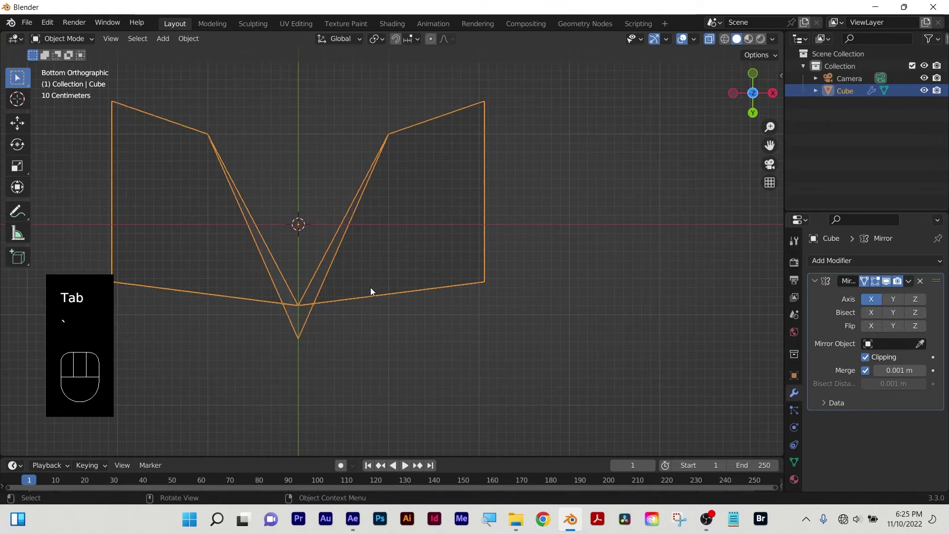
{"action": "key", "text": "`"}
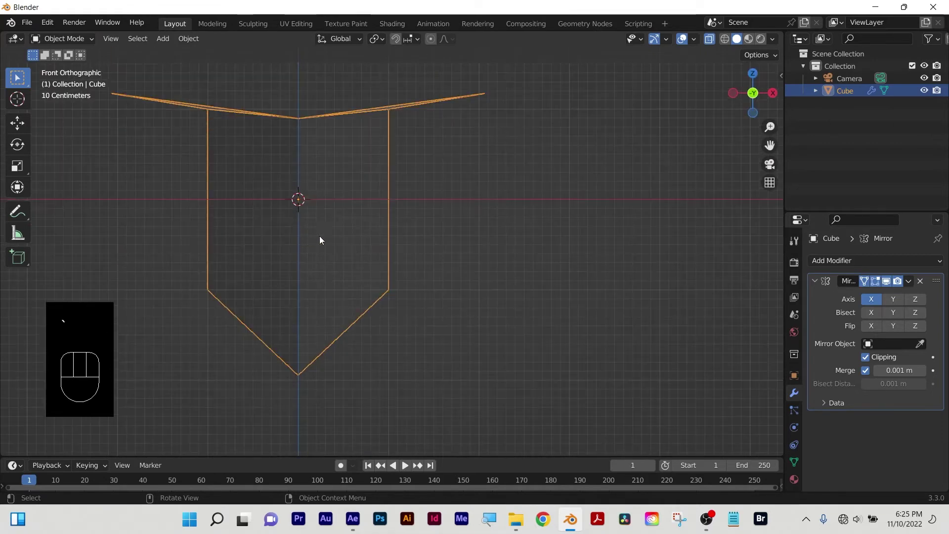
{"action": "left_click_drag", "start_coordinate": [912, 287], "coordinate": [889, 298]}
{"action": "left_click_drag", "start_coordinate": [359, 234], "coordinate": [204, 283]}
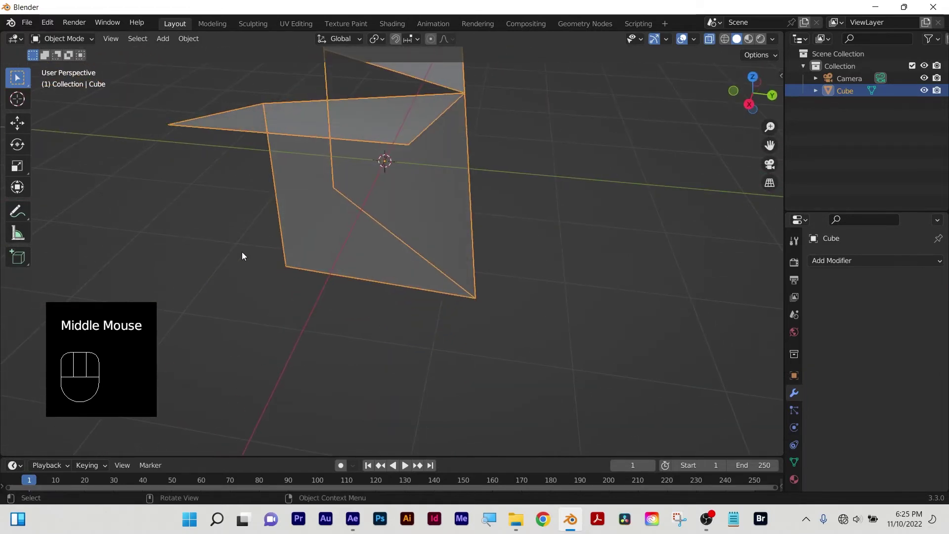
{"action": "left_click_drag", "start_coordinate": [491, 195], "coordinate": [414, 285]}
Delete the mirrored object and bring up the Add menu for a new cube.
{"action": "left_click_drag", "start_coordinate": [371, 257], "coordinate": [292, 271]}
{"action": "key", "text": "x"}
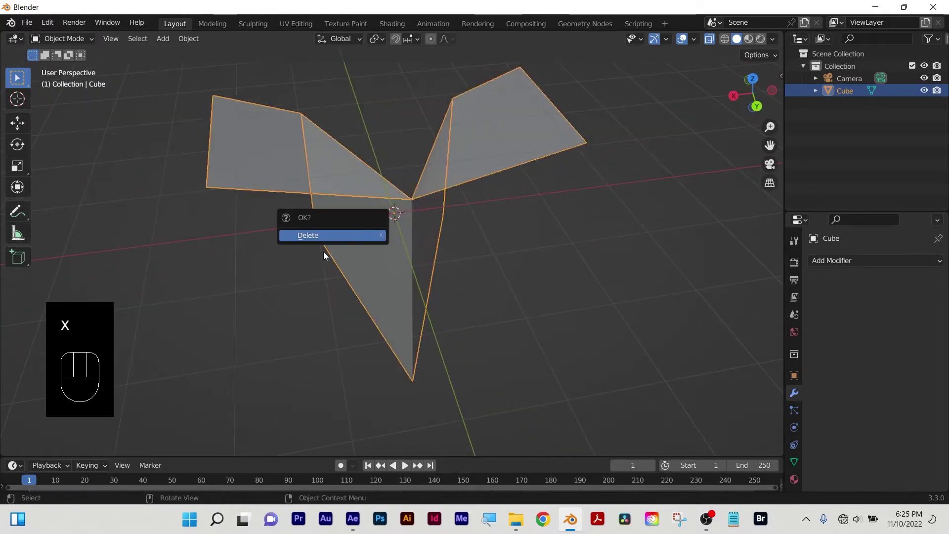
{"action": "left_click_drag", "start_coordinate": [313, 260], "coordinate": [303, 240]}
{"action": "key", "text": "shift+a"}
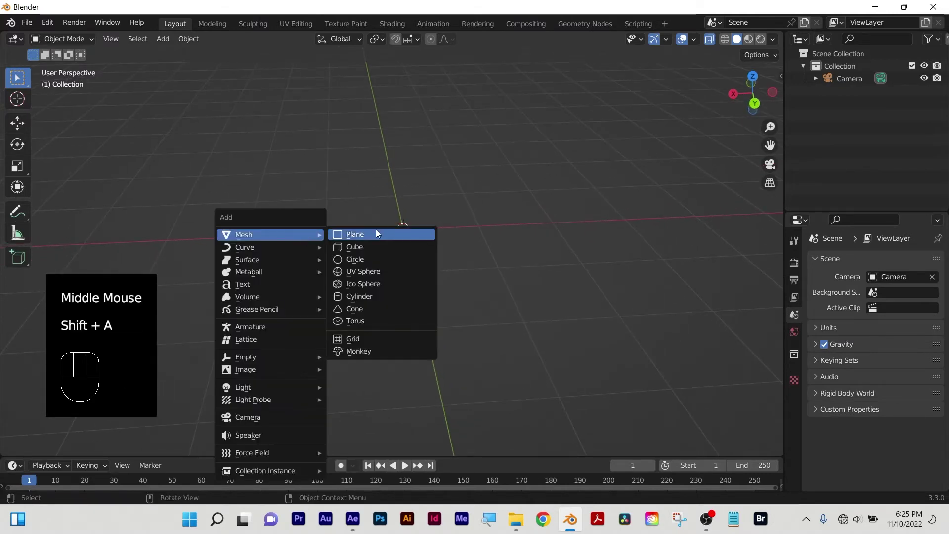
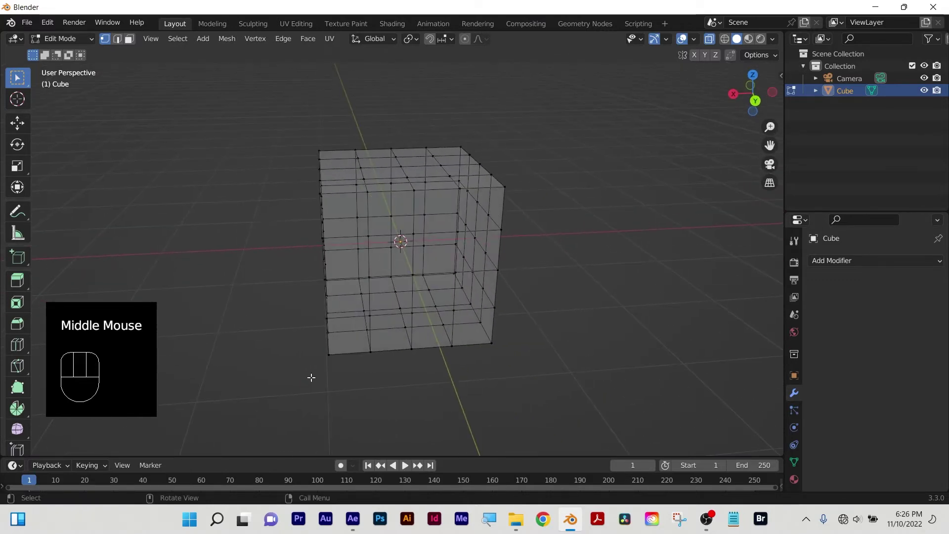
Shade the new cube smooth and inspect its rounded-looking corners.
{"action": "left_click", "coordinate": [795, 397]}
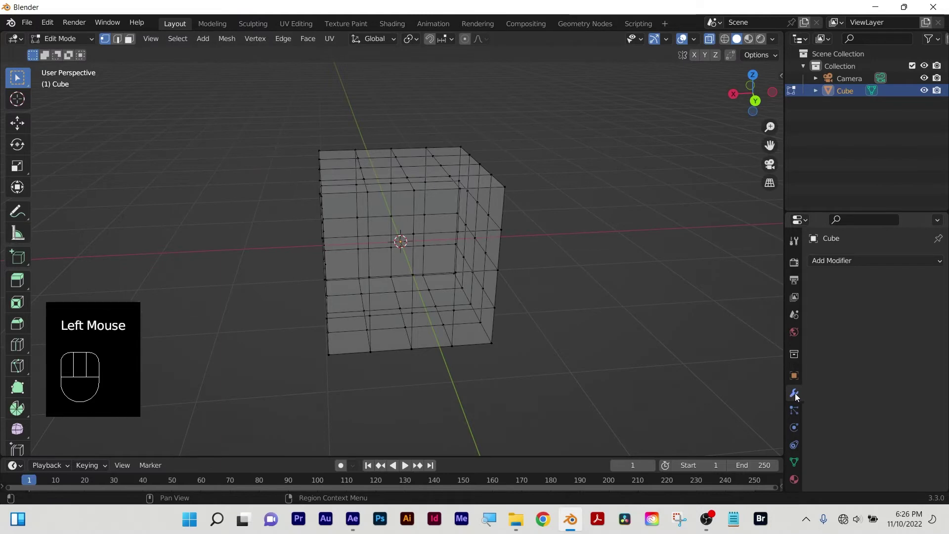
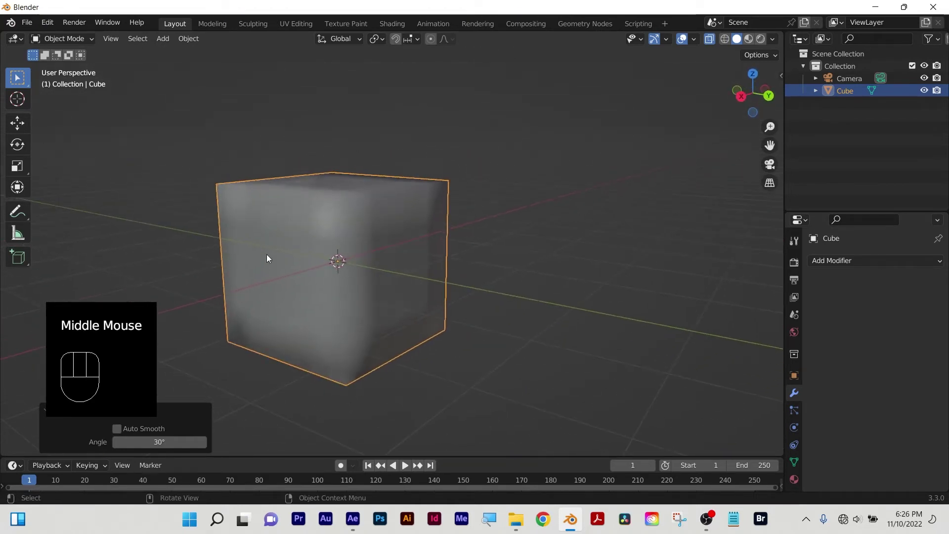
{"action": "left_click_drag", "start_coordinate": [407, 293], "coordinate": [355, 271]}
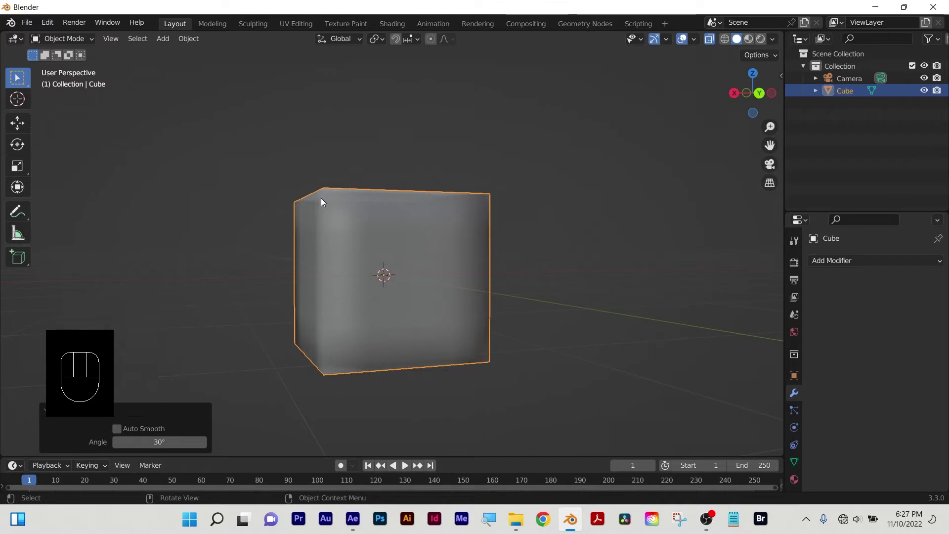
{"action": "left_click_drag", "start_coordinate": [358, 234], "coordinate": [350, 249]}
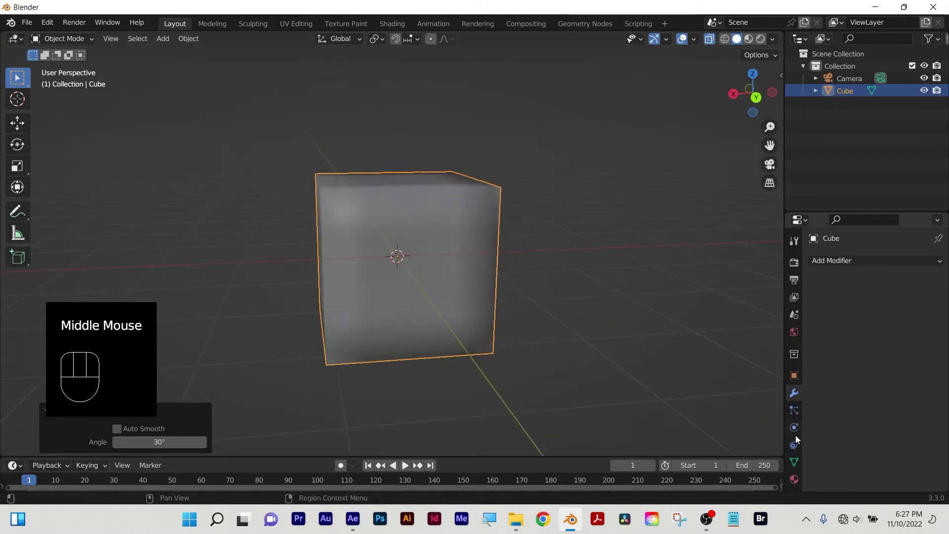
Enable Auto Smooth at 30° in the mesh Normals settings so the corners stay crisp.
{"action": "left_click", "coordinate": [800, 466]}
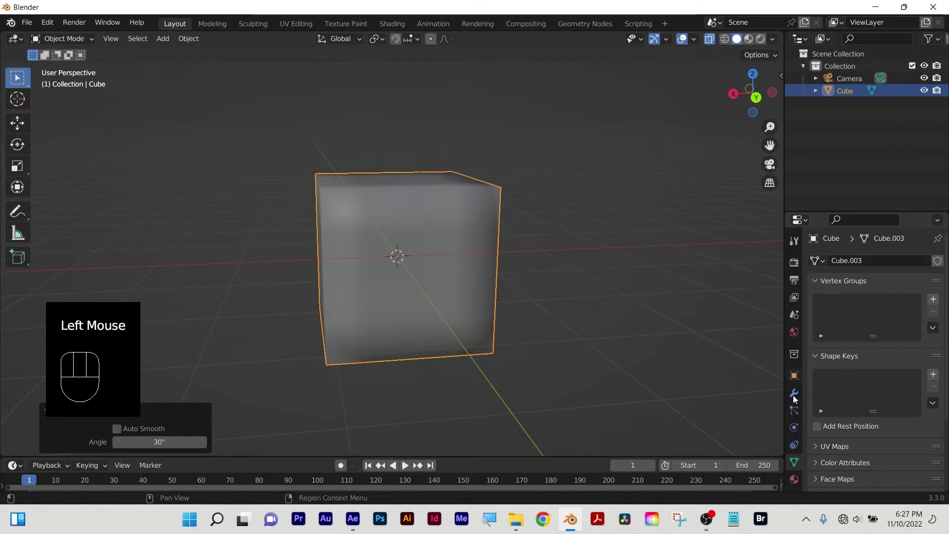
{"action": "scroll", "scroll_direction": "down", "scroll_amount": 3}
{"action": "left_click", "coordinate": [815, 421]}
{"action": "left_click", "coordinate": [870, 438]}
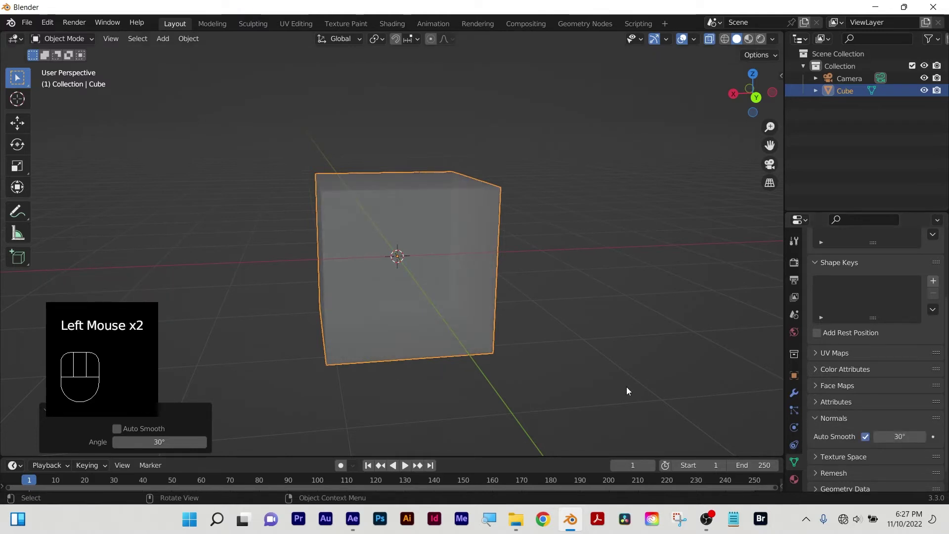
{"action": "left_click_drag", "start_coordinate": [595, 378], "coordinate": [620, 385]}
{"action": "scroll", "scroll_direction": "down", "scroll_amount": 3}
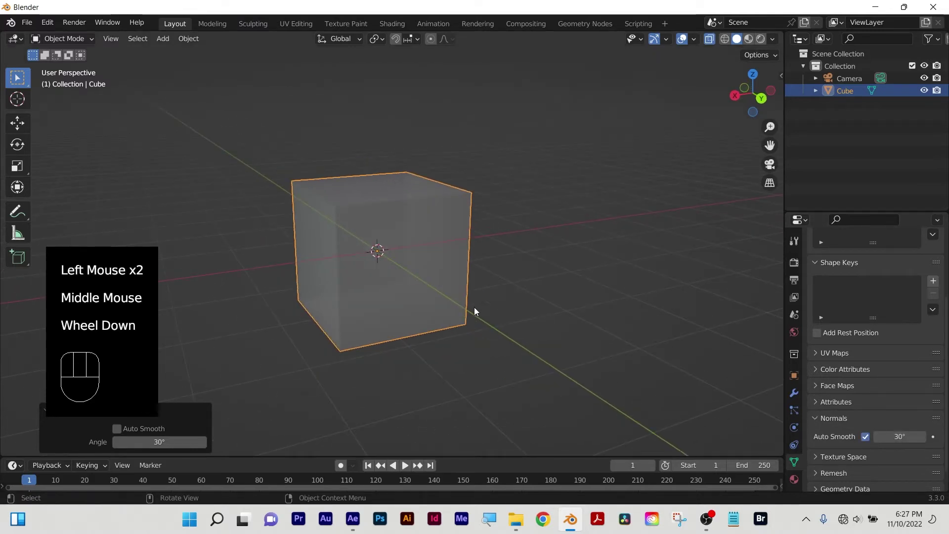
{"action": "left_click_drag", "start_coordinate": [422, 259], "coordinate": [398, 262]}
{"action": "left_click_drag", "start_coordinate": [418, 265], "coordinate": [402, 269]}
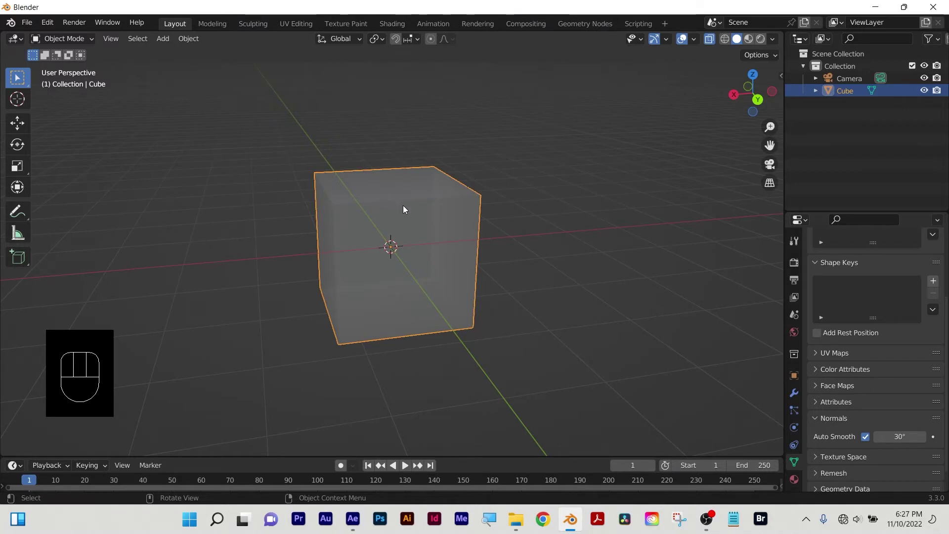
{"action": "left_click_drag", "start_coordinate": [388, 217], "coordinate": [385, 234]}
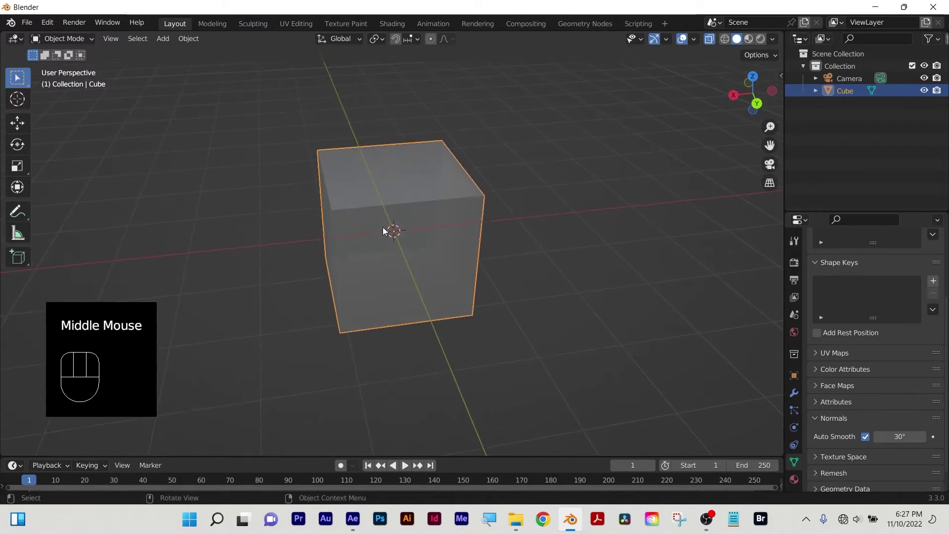
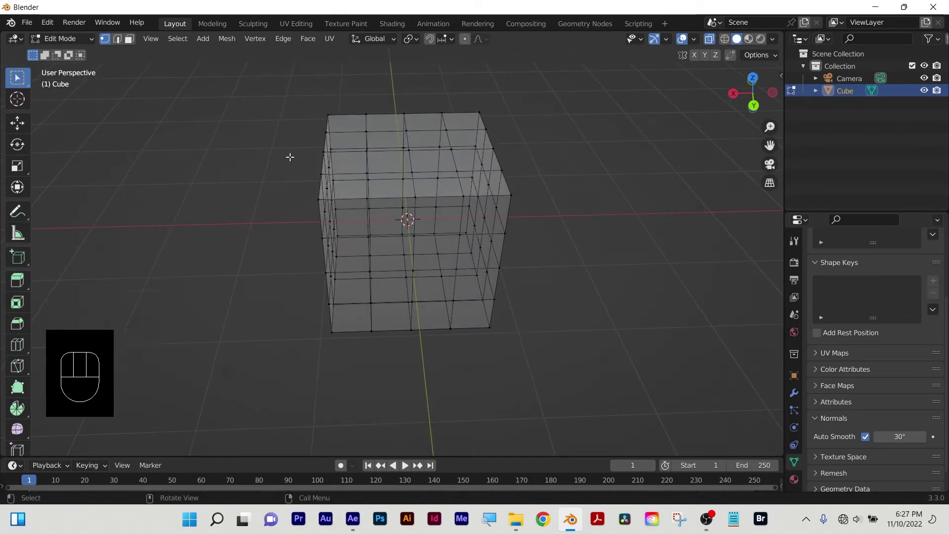
Inset the cube's top face, then move and scale it to leave a narrow rim.
{"action": "key", "text": "2"}
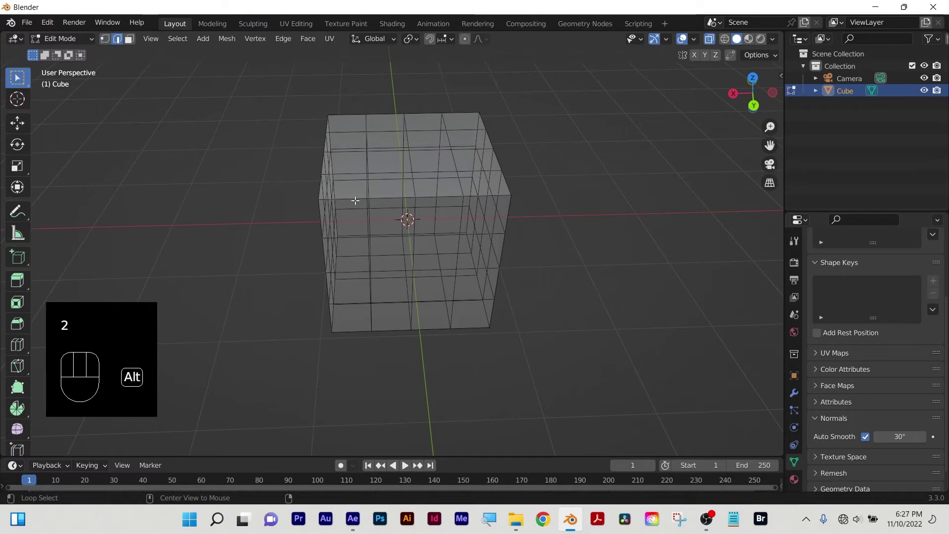
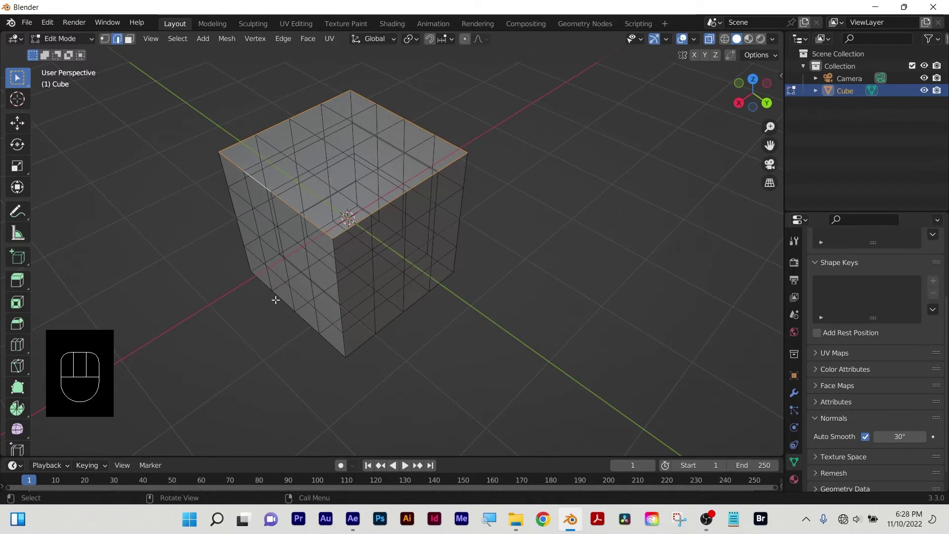
{"action": "key", "text": "i"}
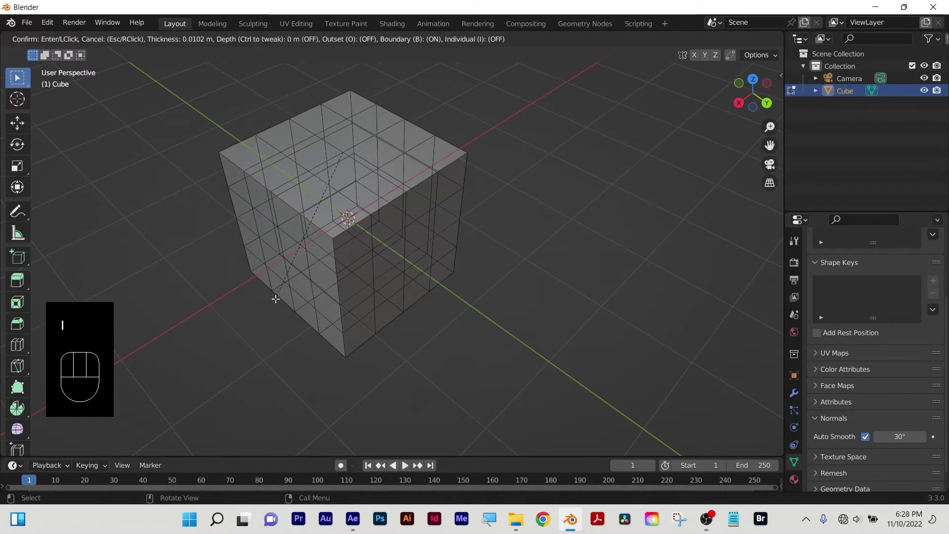
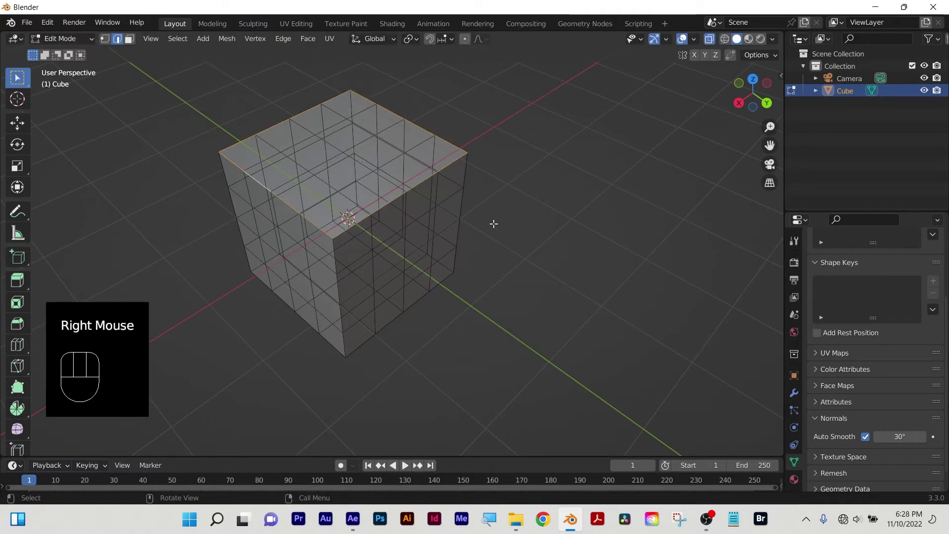
{"action": "key", "text": "e"}
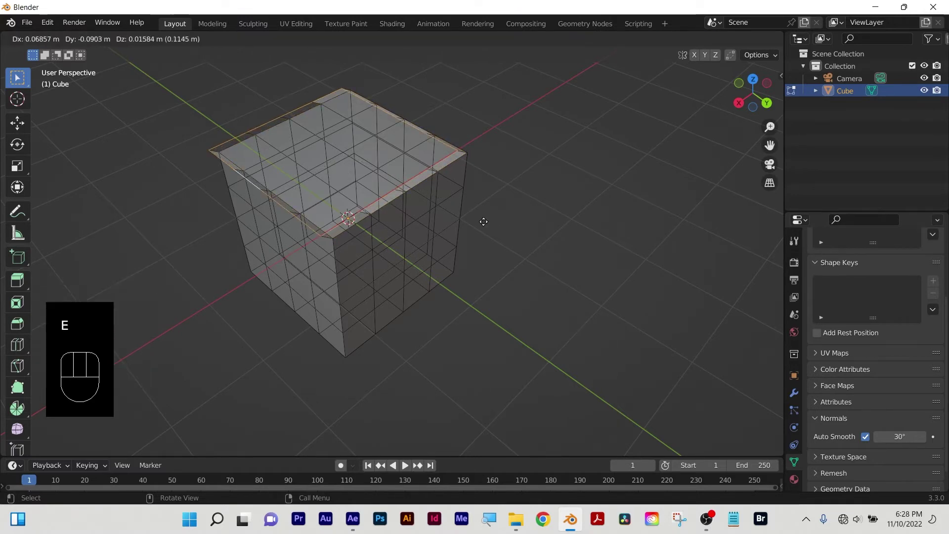
{"action": "key", "text": "s"}
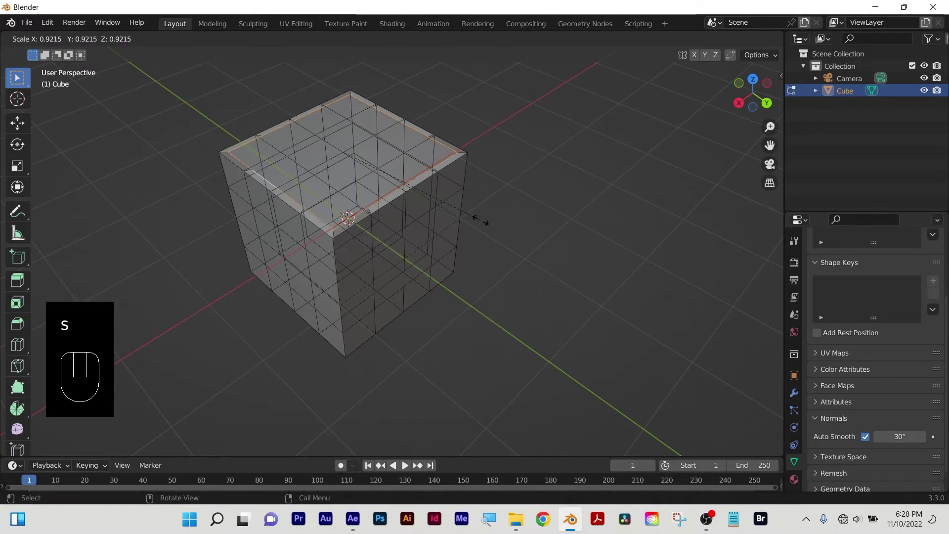
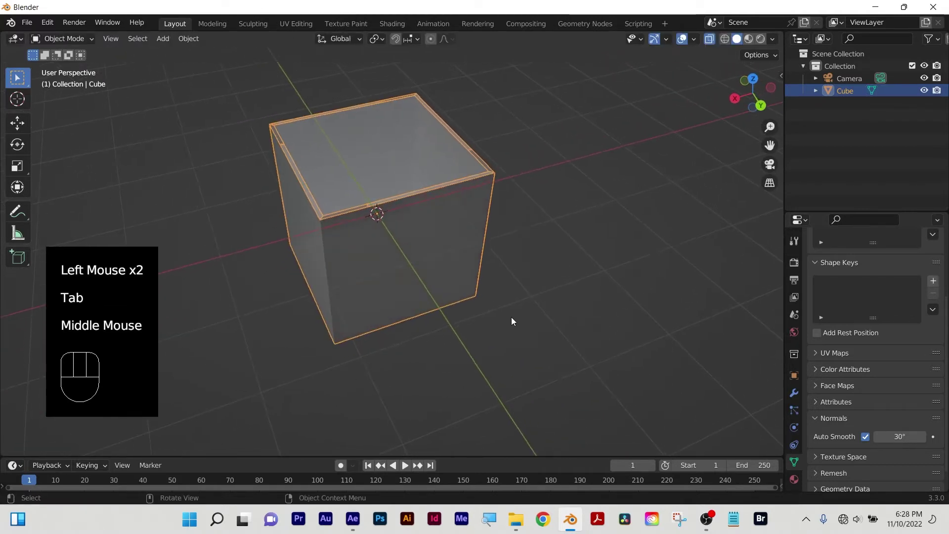
{"action": "left_click", "coordinate": [538, 324]}
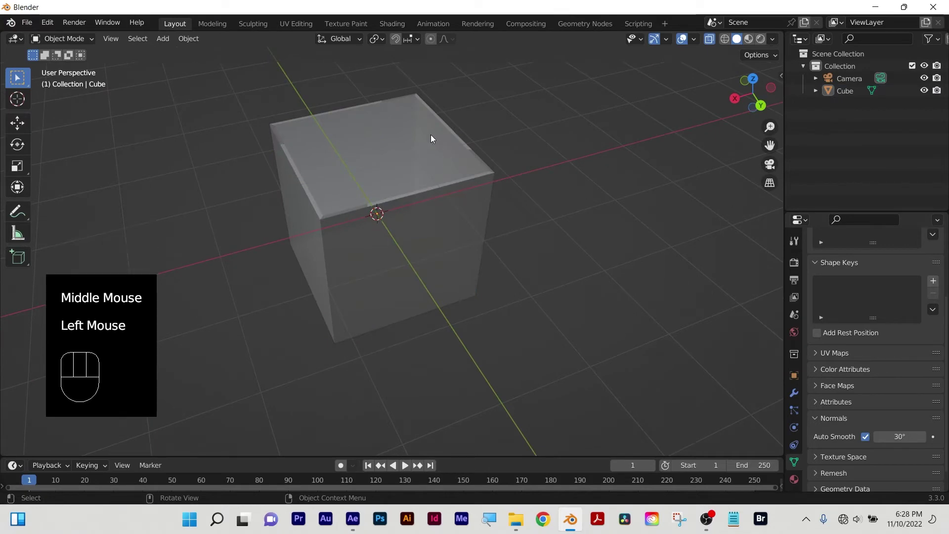
Orbit around the cube to inspect the rimmed top edge-on, then reselect it.
{"action": "left_click_drag", "start_coordinate": [376, 274], "coordinate": [356, 291]}
{"action": "left_click_drag", "start_coordinate": [497, 214], "coordinate": [378, 182]}
{"action": "scroll", "scroll_direction": "up", "scroll_amount": 3}
{"action": "left_click_drag", "start_coordinate": [542, 249], "coordinate": [311, 236]}
{"action": "left_click_drag", "start_coordinate": [323, 255], "coordinate": [271, 259]}
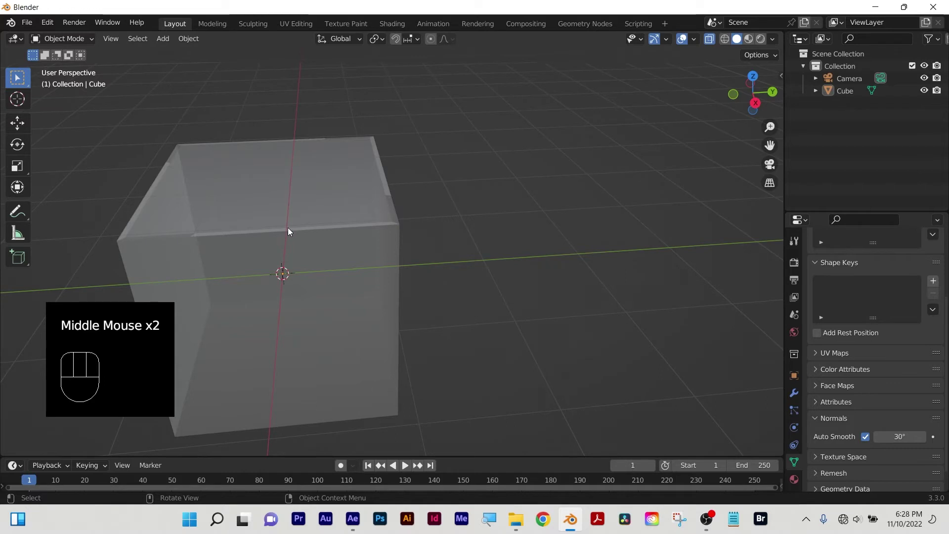
{"action": "left_click", "coordinate": [291, 230]}
Delete the cube, add a Suzanne monkey head and shade it smooth from front view.
{"action": "key", "text": "x"}
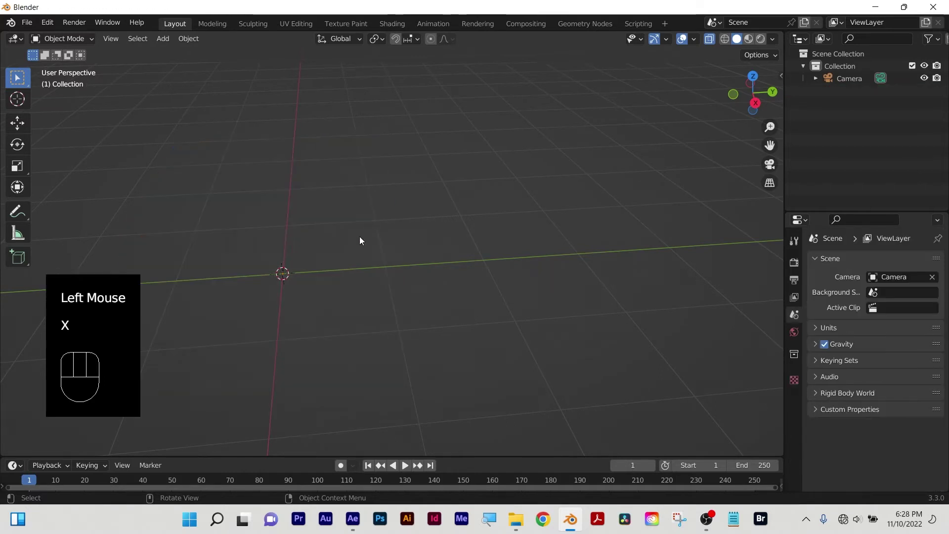
{"action": "key", "text": "shift+a"}
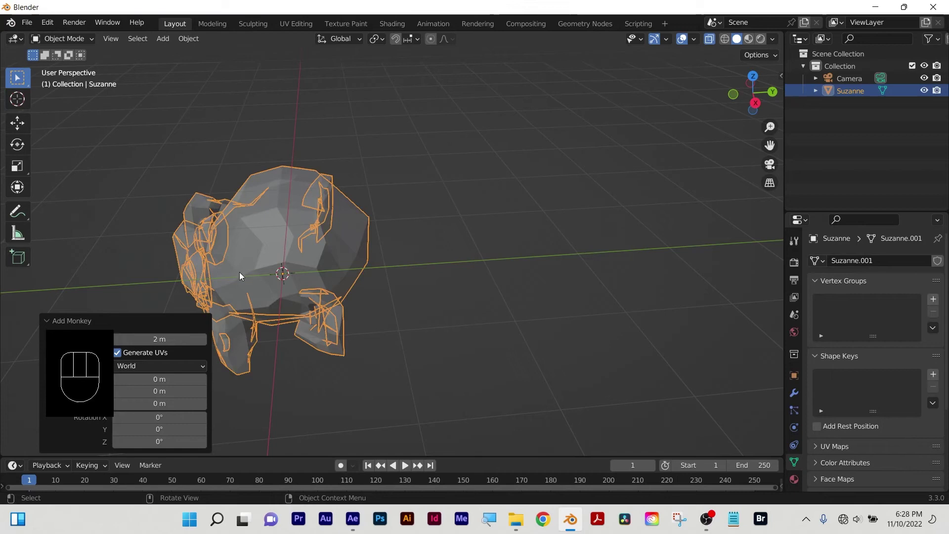
{"action": "key", "text": "`"}
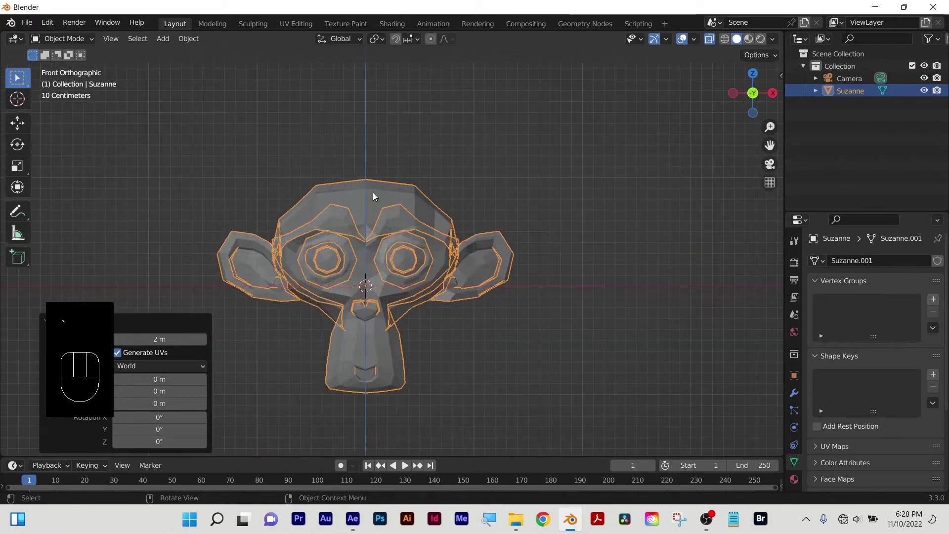
{"action": "right_click", "coordinate": [377, 195]}
Orbit and zoom in around the monkey's face, then bring up the view directions.
{"action": "scroll", "scroll_direction": "up", "scroll_amount": 3}
{"action": "left_click_drag", "start_coordinate": [323, 289], "coordinate": [385, 312]}
{"action": "scroll", "scroll_direction": "down", "scroll_amount": 3}
{"action": "left_click_drag", "start_coordinate": [432, 336], "coordinate": [373, 304]}
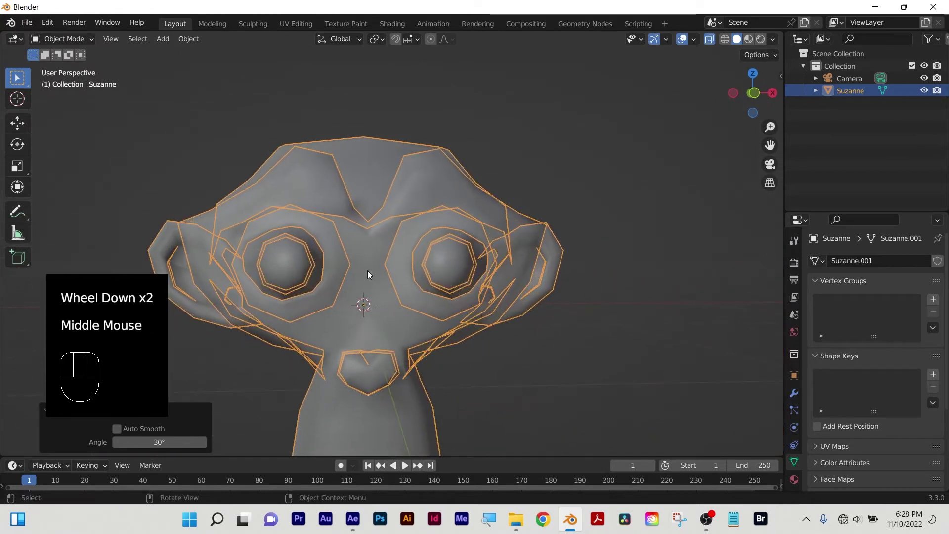
{"action": "middle_click", "coordinate": [371, 276]}
{"action": "key", "text": "`"}
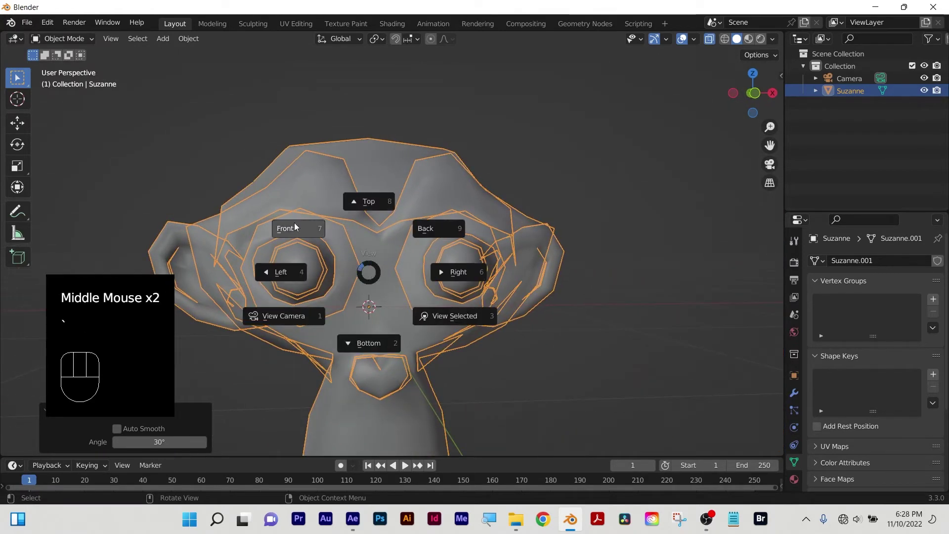
Edit Suzanne's mesh in edge mode, mark a brow edge loop sharp, and return to Object Mode.
{"action": "key", "text": "Tab"}
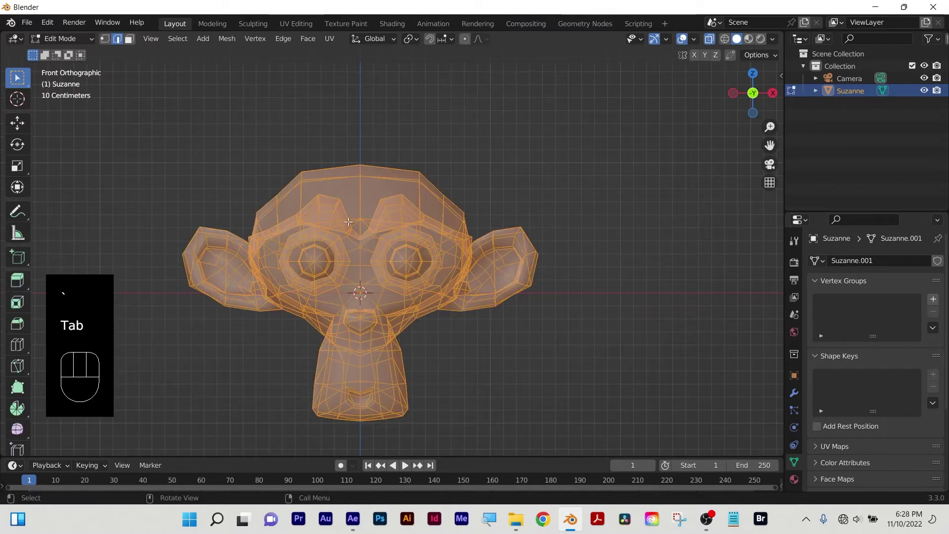
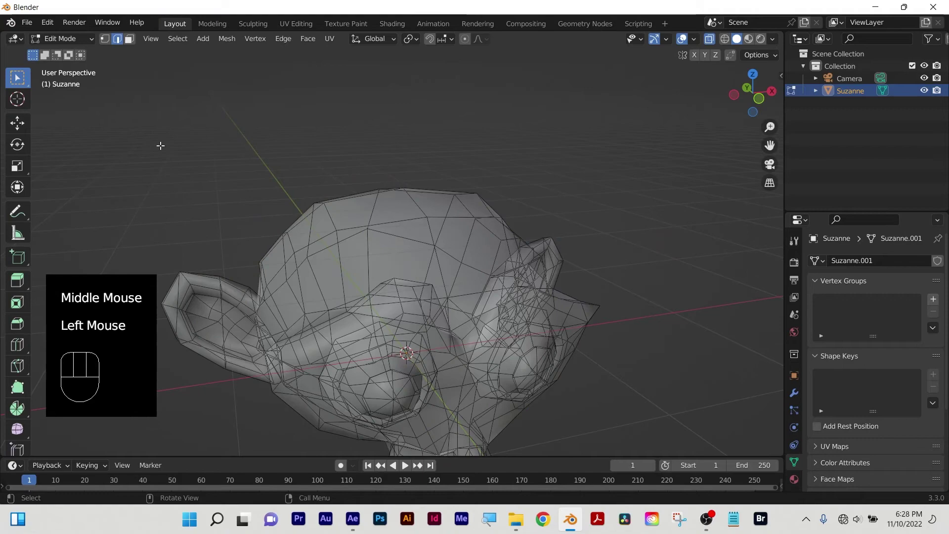
{"action": "key", "text": "2"}
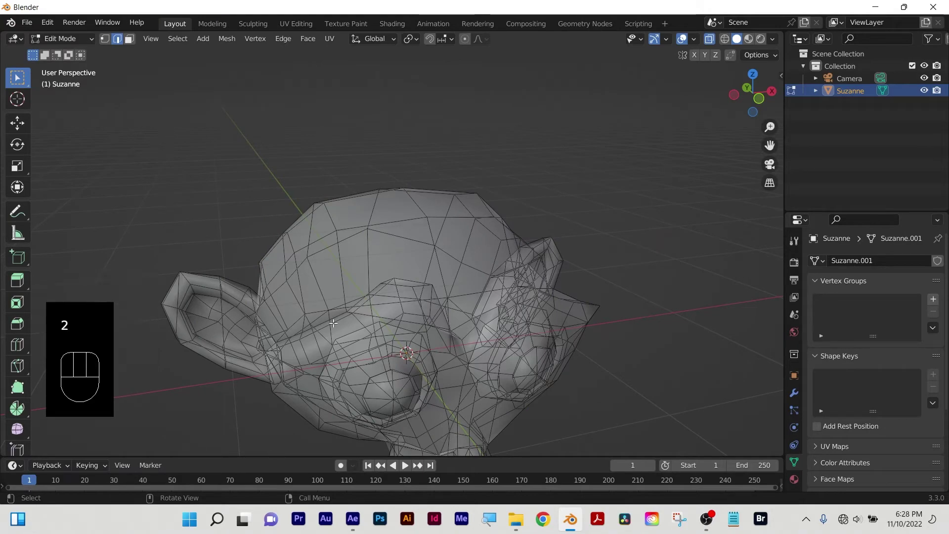
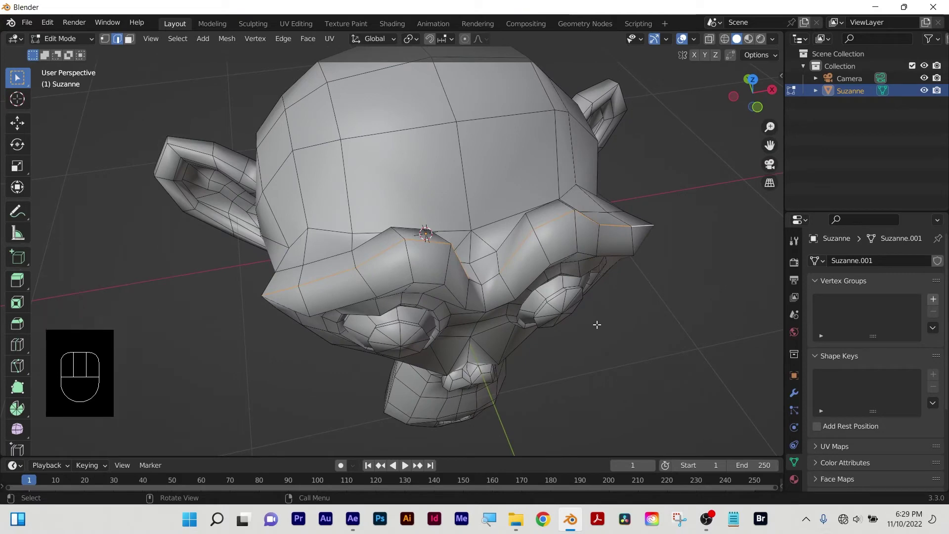
{"action": "left_click_drag", "start_coordinate": [385, 257], "coordinate": [360, 383]}
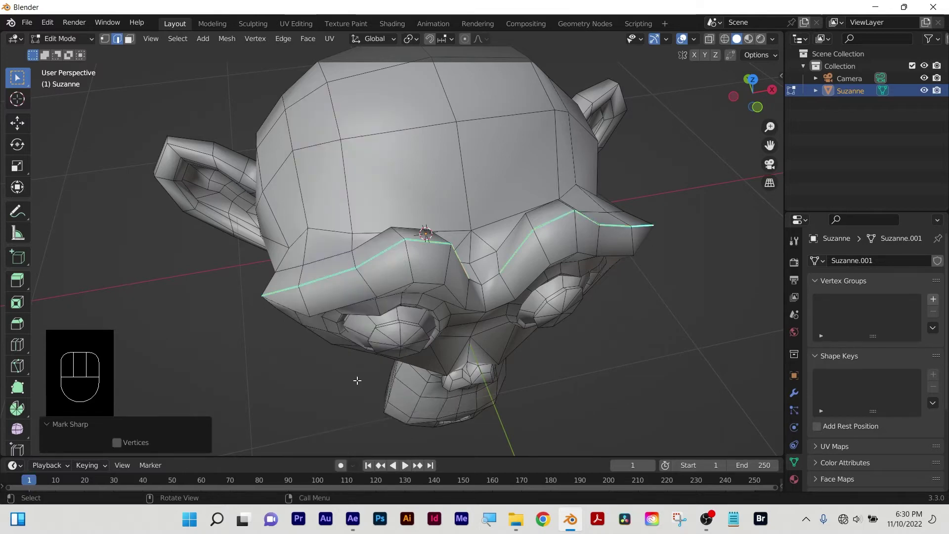
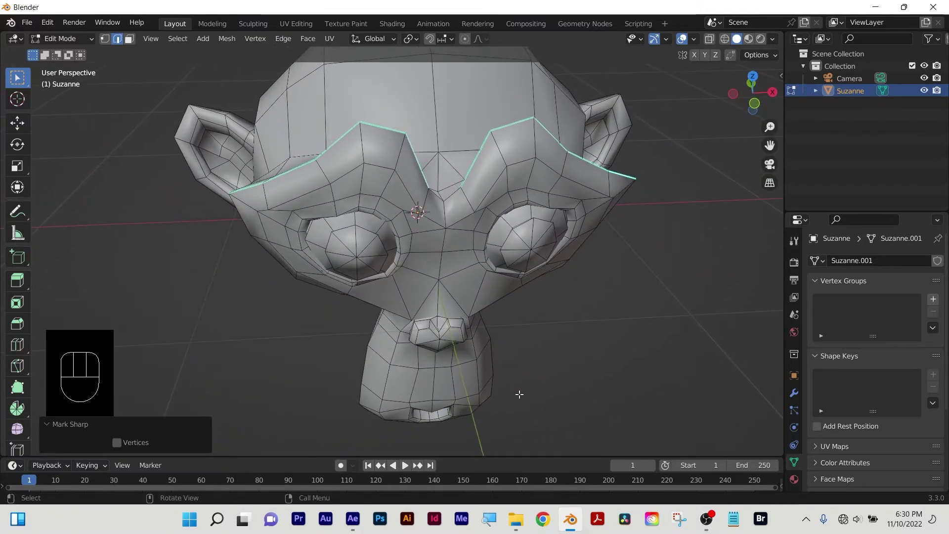
{"action": "key", "text": "Tab"}
Orbit around the smooth-shaded monkey to inspect the sharp brow crease.
{"action": "scroll", "scroll_direction": "up", "scroll_amount": 3}
{"action": "left_click_drag", "start_coordinate": [615, 335], "coordinate": [576, 335]}
{"action": "scroll", "scroll_direction": "down", "scroll_amount": 3}
{"action": "left_click_drag", "start_coordinate": [409, 372], "coordinate": [459, 354]}
{"action": "left_click_drag", "start_coordinate": [426, 452], "coordinate": [522, 415]}
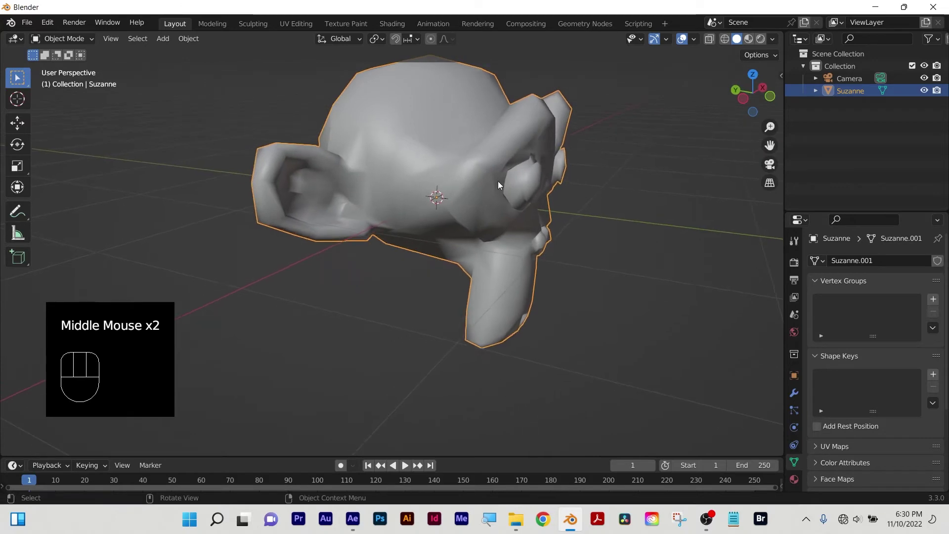
{"action": "left_click_drag", "start_coordinate": [550, 229], "coordinate": [463, 238]}
{"action": "middle_click", "coordinate": [468, 288]}
{"action": "scroll", "scroll_direction": "up", "scroll_amount": 3}
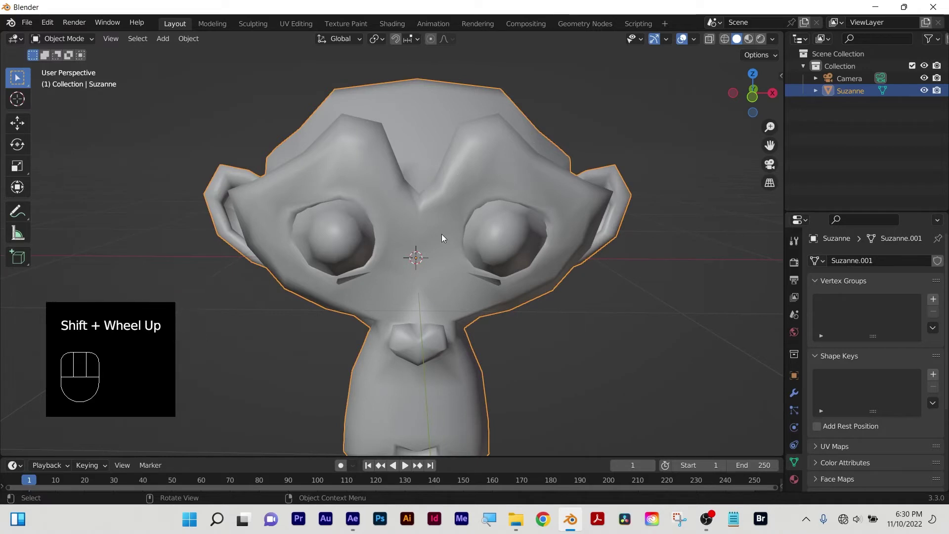
{"action": "left_click_drag", "start_coordinate": [444, 239], "coordinate": [471, 257]}
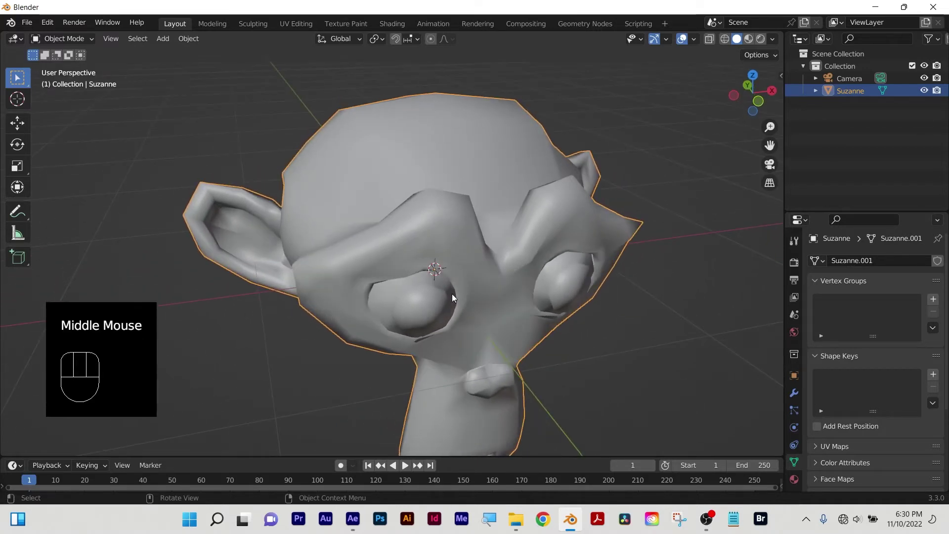
Delete Suzanne and add a new cube at the scene centre, zooming out.
{"action": "key", "text": "x"}
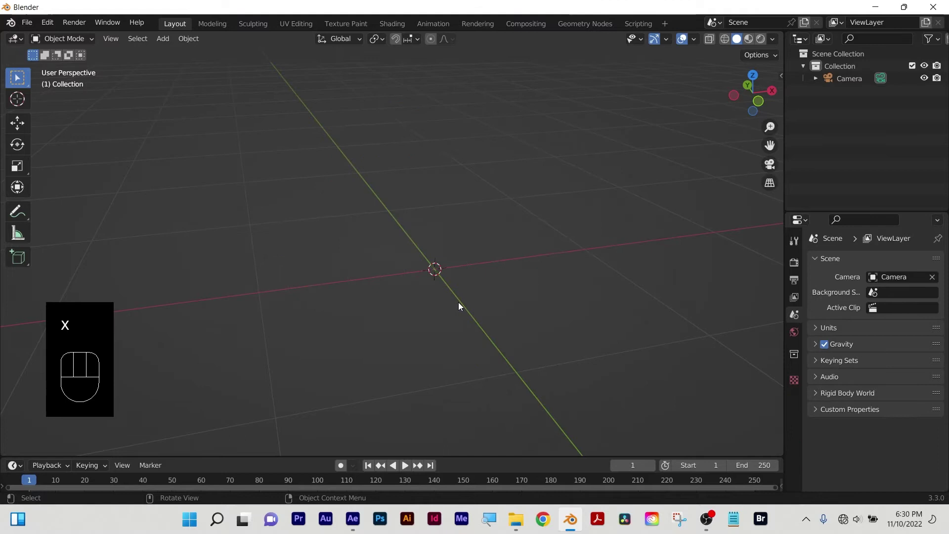
{"action": "left_click_drag", "start_coordinate": [459, 307], "coordinate": [440, 302]}
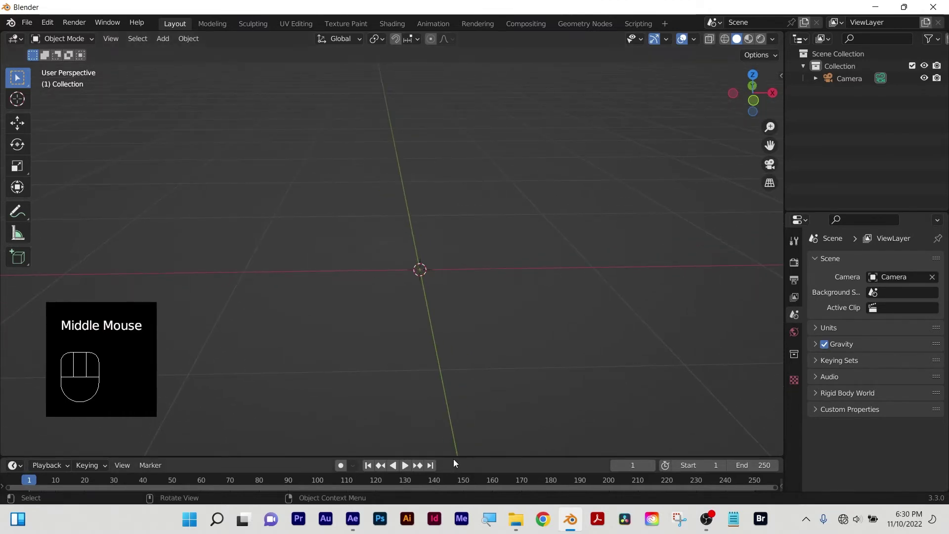
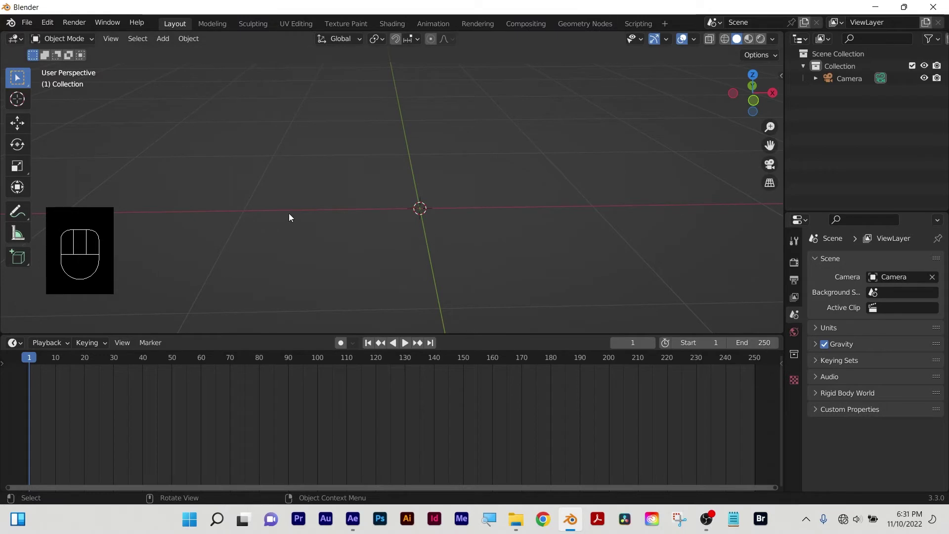
{"action": "left_click_drag", "start_coordinate": [292, 214], "coordinate": [313, 224]}
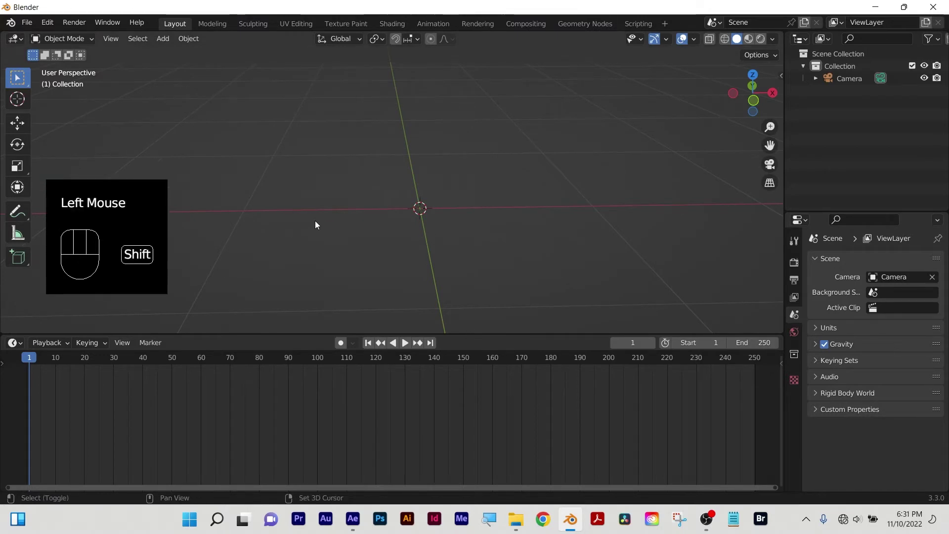
{"action": "key", "text": "shift+a"}
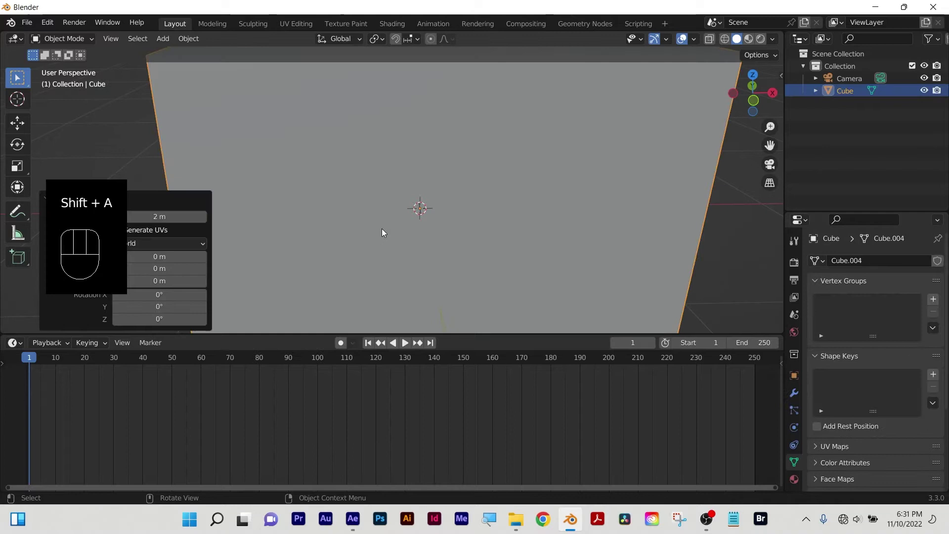
{"action": "scroll", "scroll_direction": "down", "scroll_amount": 3}
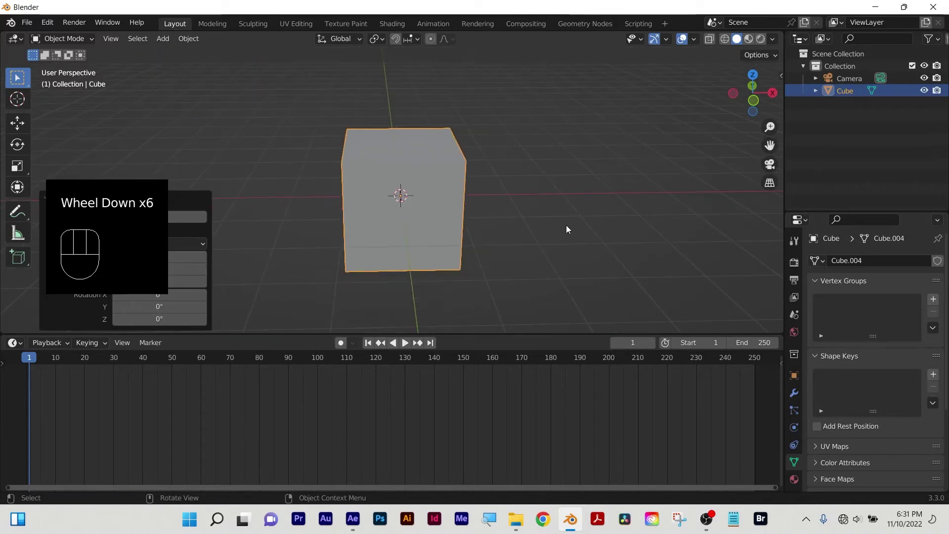
Add a cylinder and rotate it 90° onto its side.
{"action": "key", "text": "shift+a"}
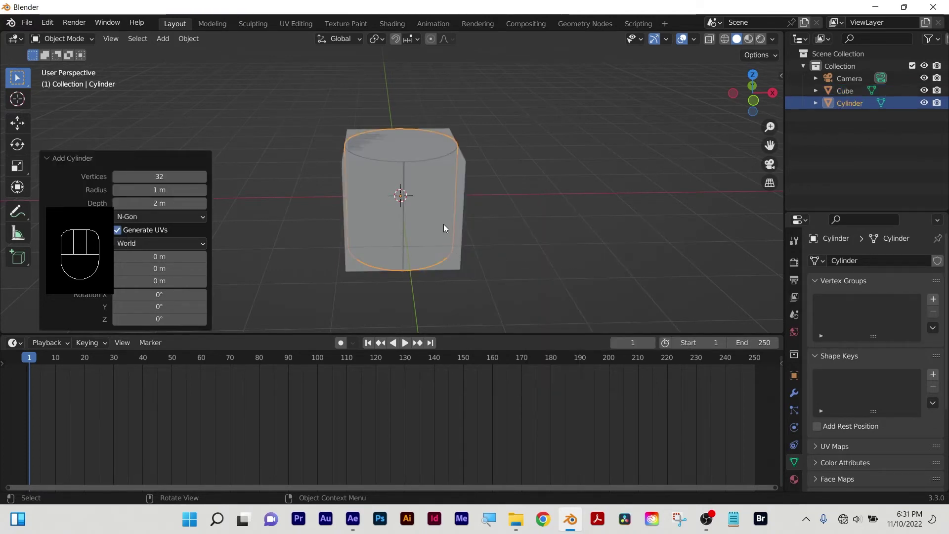
{"action": "key", "text": "r"}
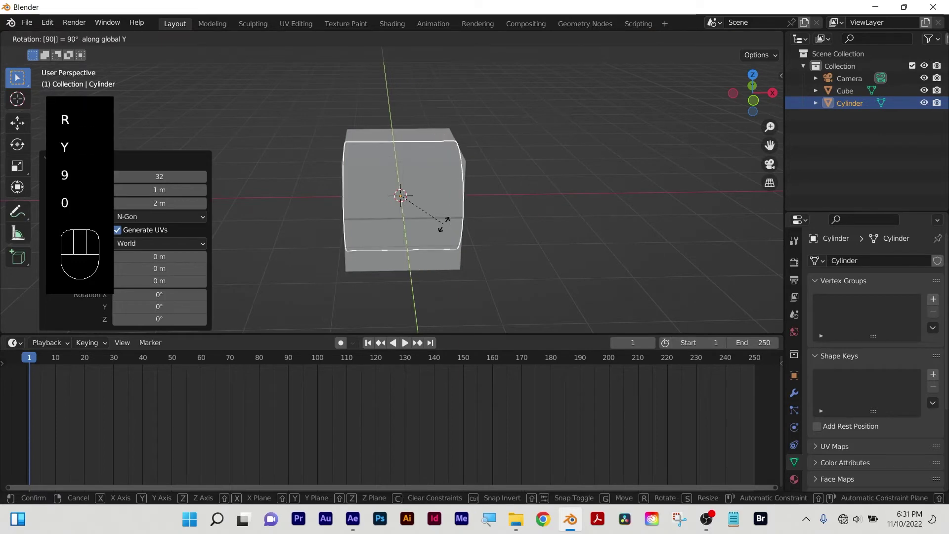
{"action": "key", "text": "Return"}
{"action": "key", "text": "ctrl+z"}
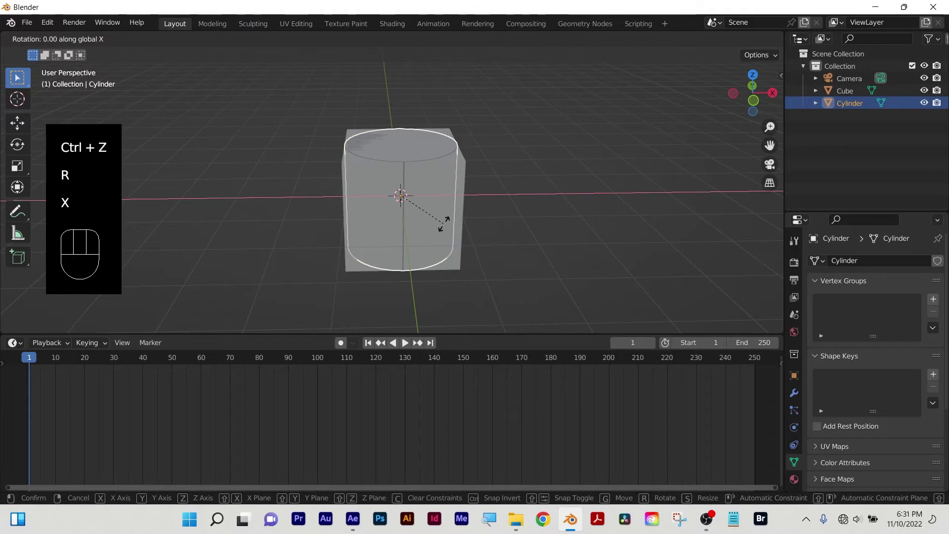
{"action": "key", "text": "Return"}
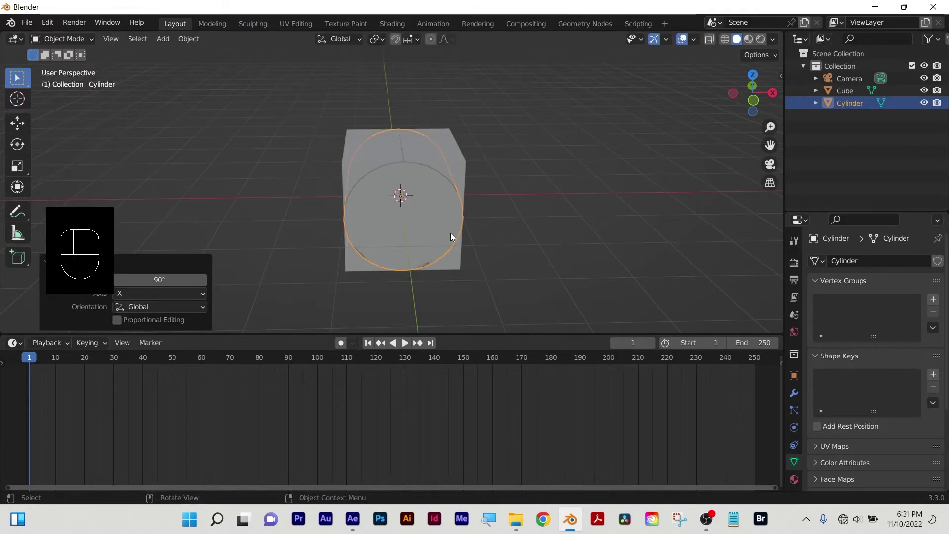
Move the cylinder toward the cube's front face and start scaling it down.
{"action": "key", "text": "g"}
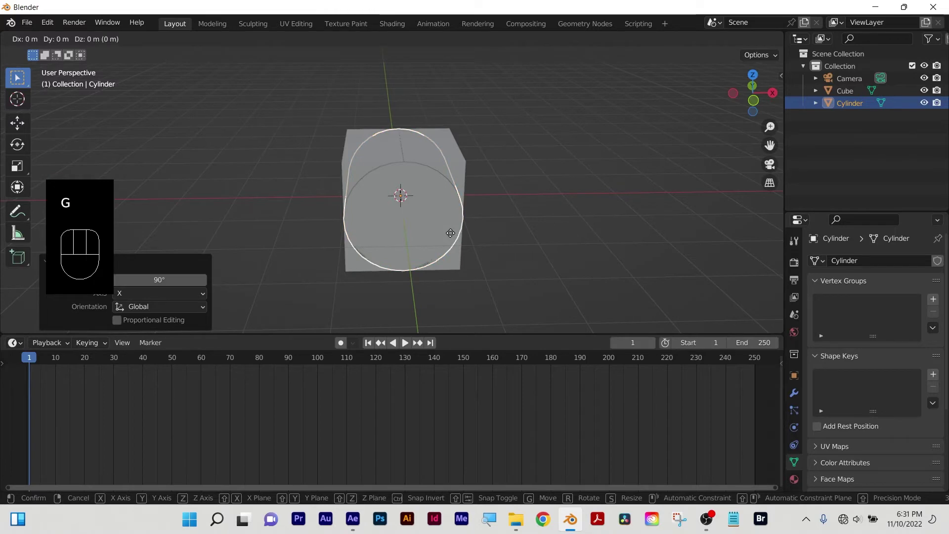
{"action": "left_click_drag", "start_coordinate": [456, 265], "coordinate": [475, 275]}
{"action": "left_click_drag", "start_coordinate": [475, 275], "coordinate": [472, 258]}
{"action": "key", "text": "s"}
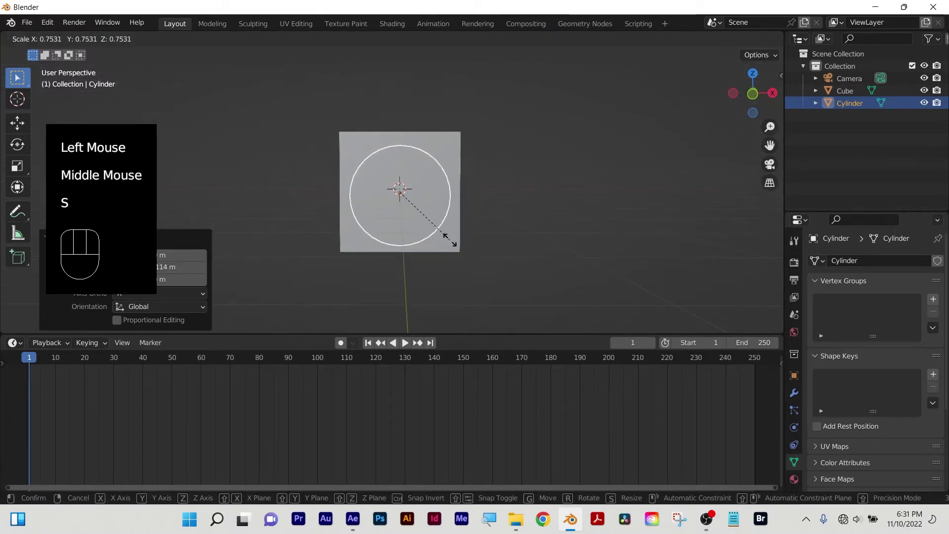
Confirm the cylinder's smaller size and inspect it poking through the cube.
{"action": "left_click", "coordinate": [449, 242]}
{"action": "left_click_drag", "start_coordinate": [495, 268], "coordinate": [429, 154]}
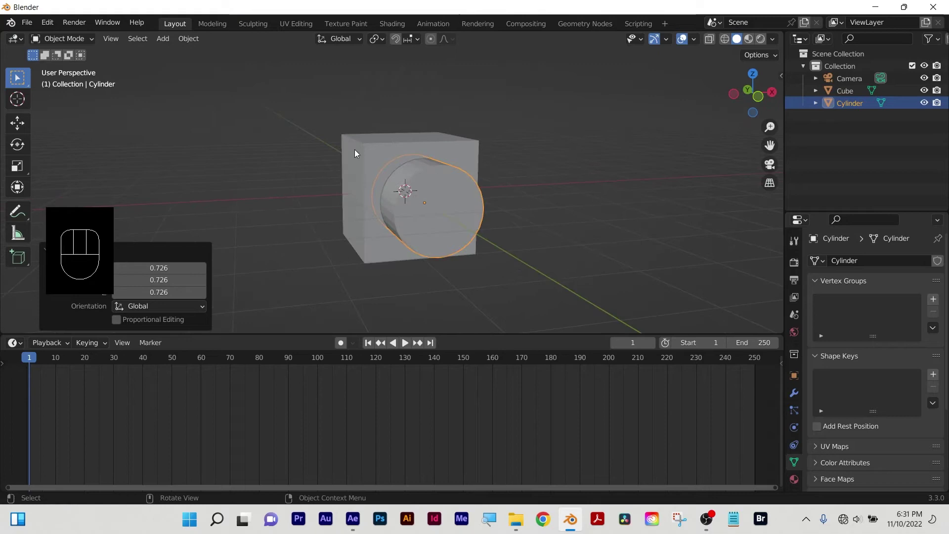
{"action": "left_click_drag", "start_coordinate": [494, 260], "coordinate": [432, 213]}
{"action": "left_click_drag", "start_coordinate": [439, 216], "coordinate": [410, 183]}
{"action": "left_click_drag", "start_coordinate": [549, 237], "coordinate": [3, 120]}
{"action": "left_click", "coordinate": [24, 81]}
{"action": "left_click_drag", "start_coordinate": [499, 294], "coordinate": [464, 213]}
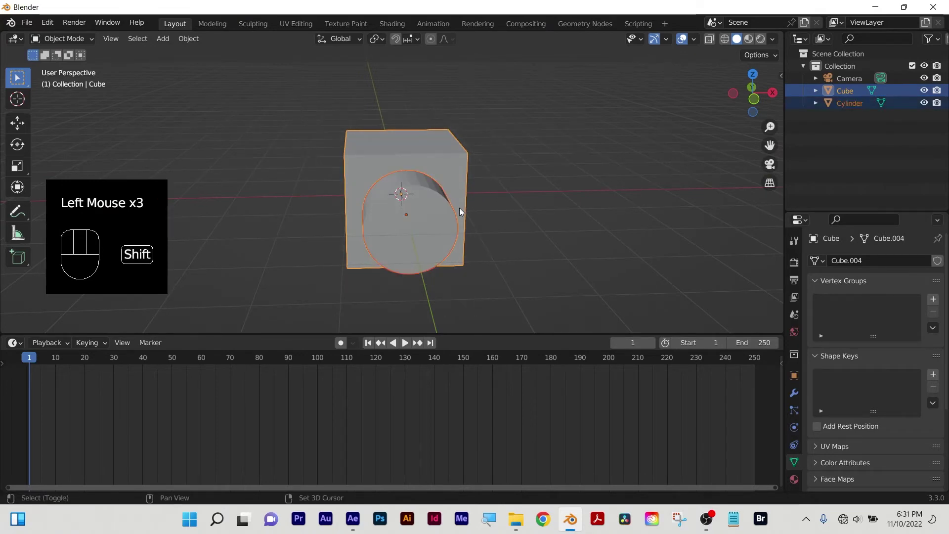
Duplicate the cube-and-cylinder pair to the right, then select the left cylinder.
{"action": "key", "text": "shift+d"}
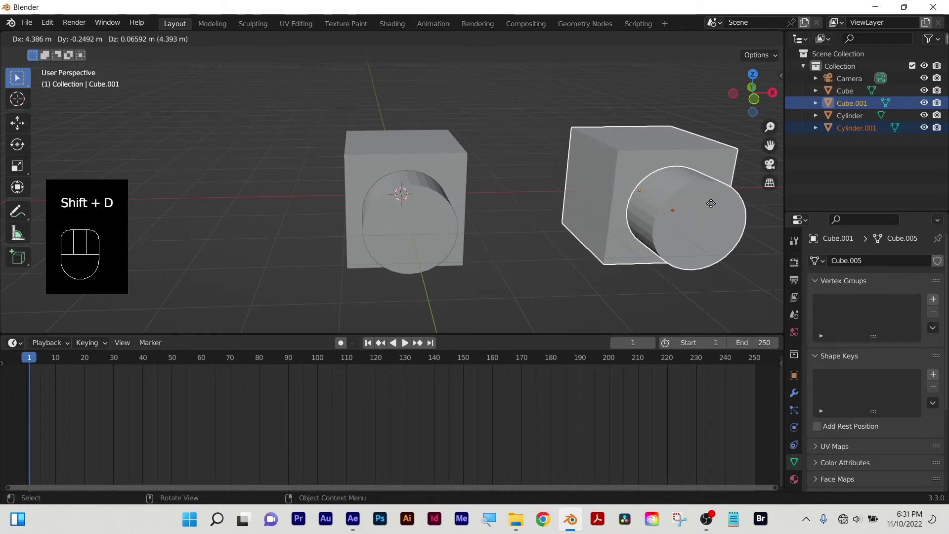
{"action": "left_click", "coordinate": [714, 209]}
{"action": "left_click", "coordinate": [519, 261]}
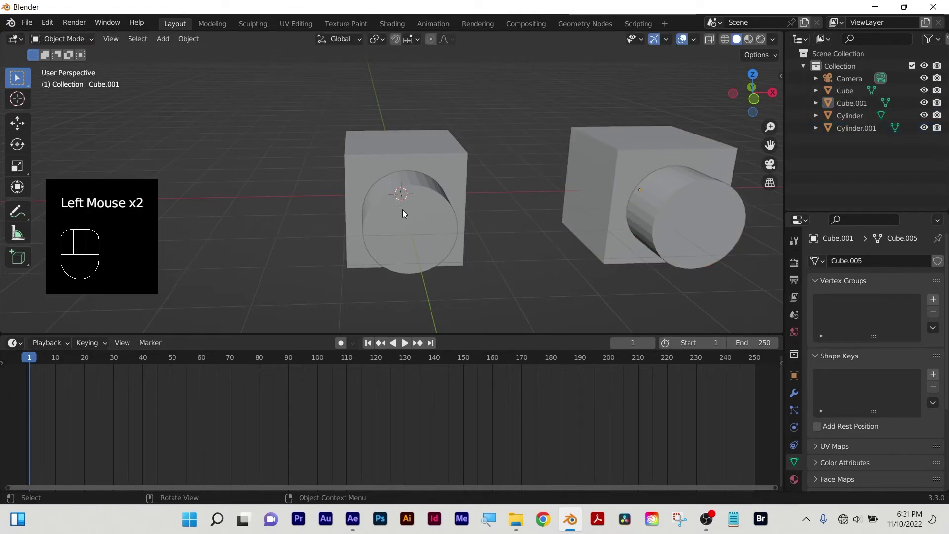
{"action": "left_click", "coordinate": [491, 179]}
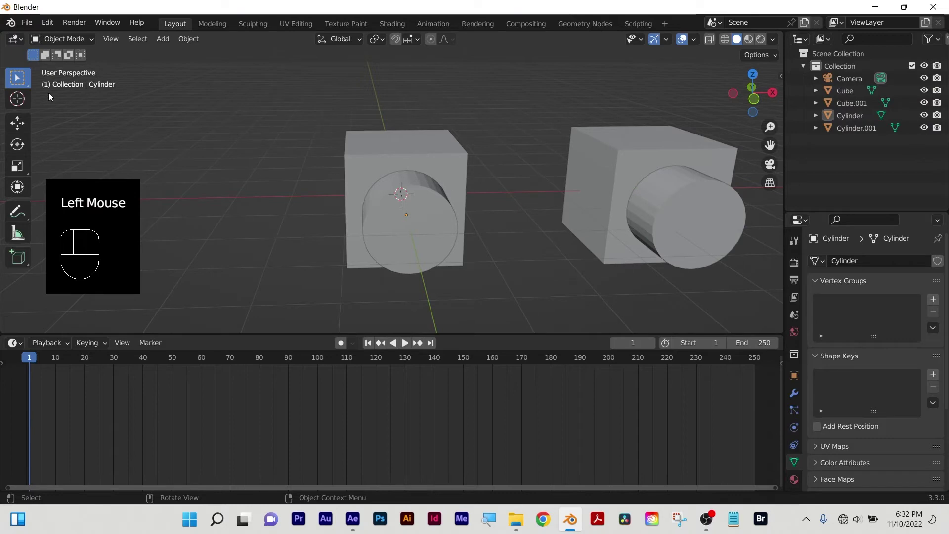
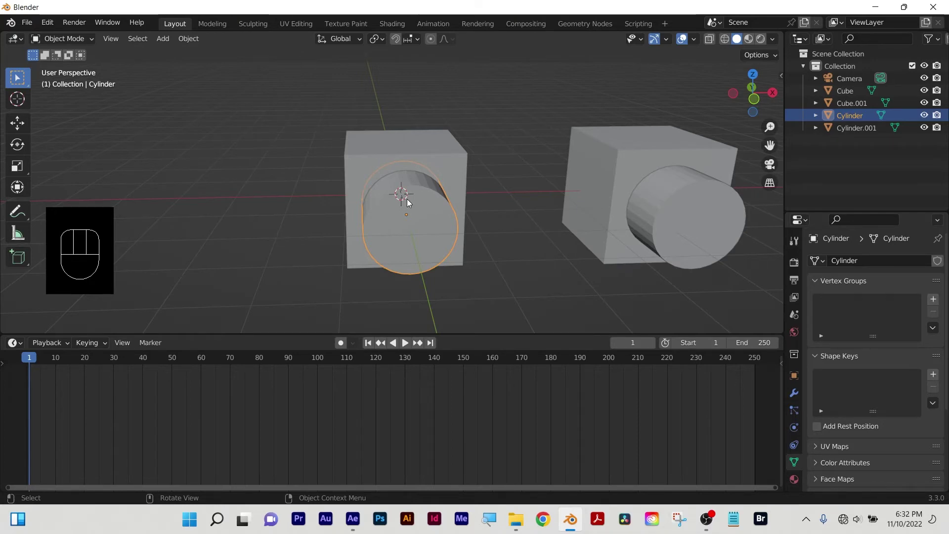
Add the left cube to the selection with its cylinder, ready for the Bool Tool menu.
{"action": "left_click_drag", "start_coordinate": [544, 276], "coordinate": [439, 244]}
{"action": "left_click_drag", "start_coordinate": [427, 239], "coordinate": [460, 167]}
{"action": "left_click", "coordinate": [458, 172]}
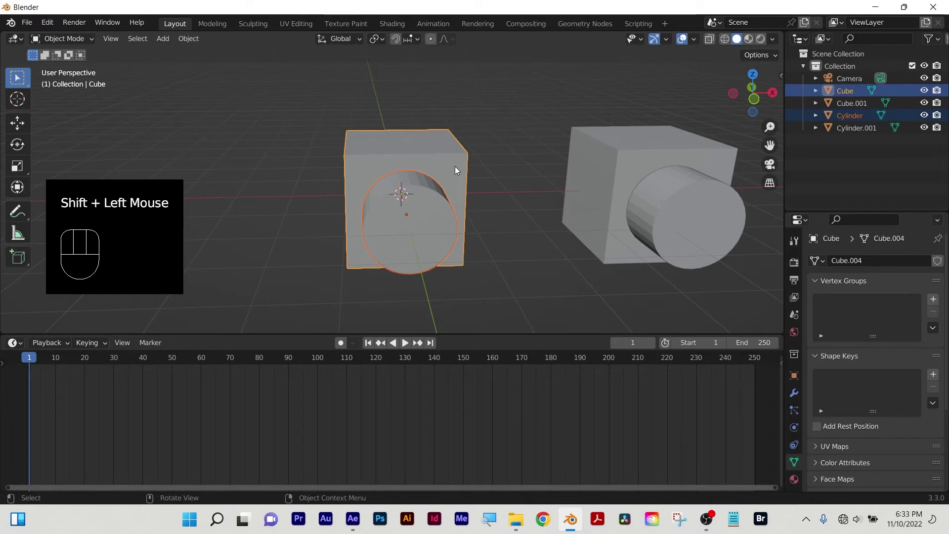
Dismiss the boolean menu and move the view in close to the left cube.
{"action": "key", "text": "ctrl+shift+b"}
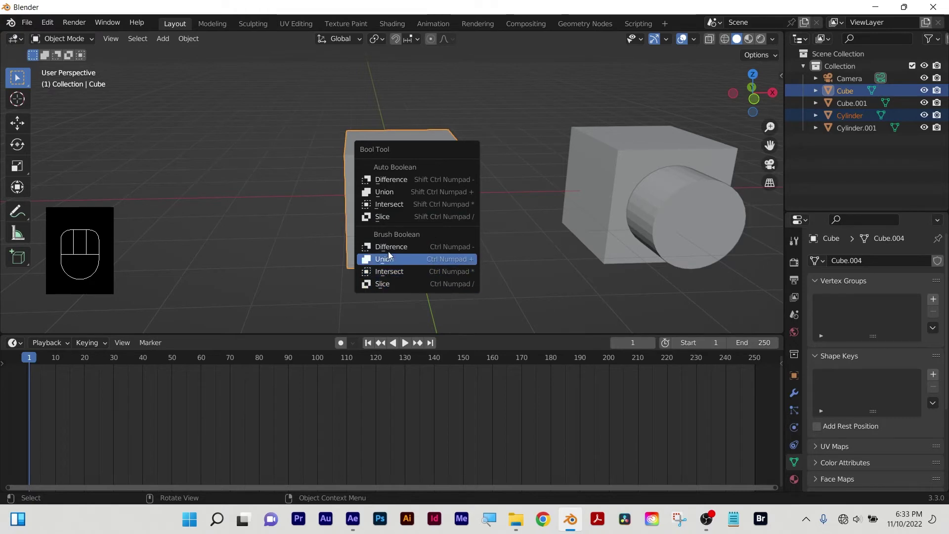
{"action": "left_click_drag", "start_coordinate": [476, 273], "coordinate": [508, 254]}
{"action": "left_click_drag", "start_coordinate": [524, 260], "coordinate": [456, 217]}
{"action": "left_click_drag", "start_coordinate": [338, 168], "coordinate": [346, 189]}
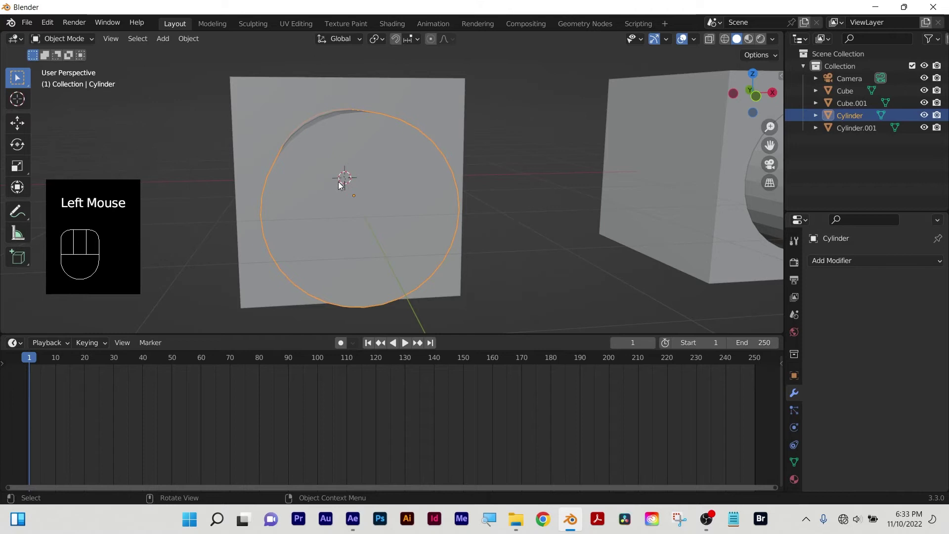
{"action": "left_click_drag", "start_coordinate": [433, 105], "coordinate": [375, 111]}
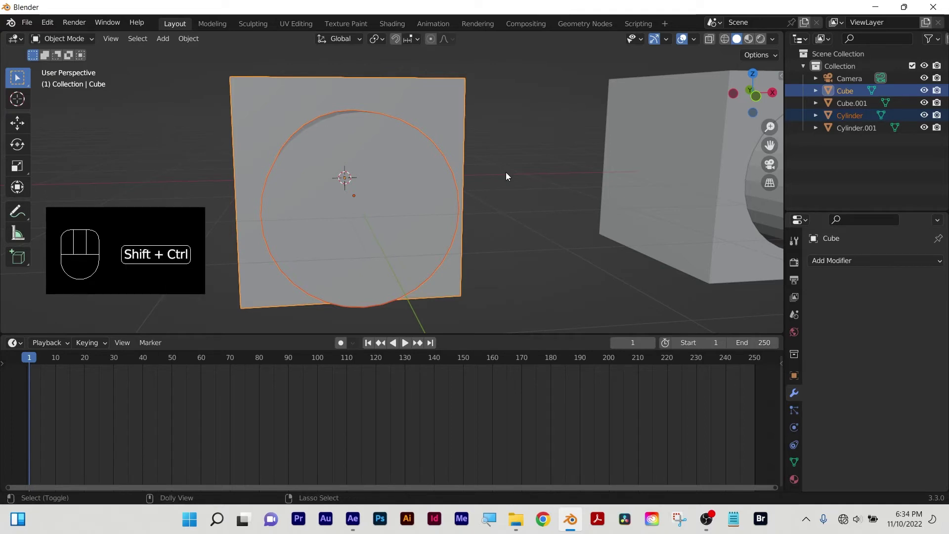
Apply Brush Boolean > Difference so the cylinder cuts a recess into the cube.
{"action": "key", "text": "ctrl+shift+b"}
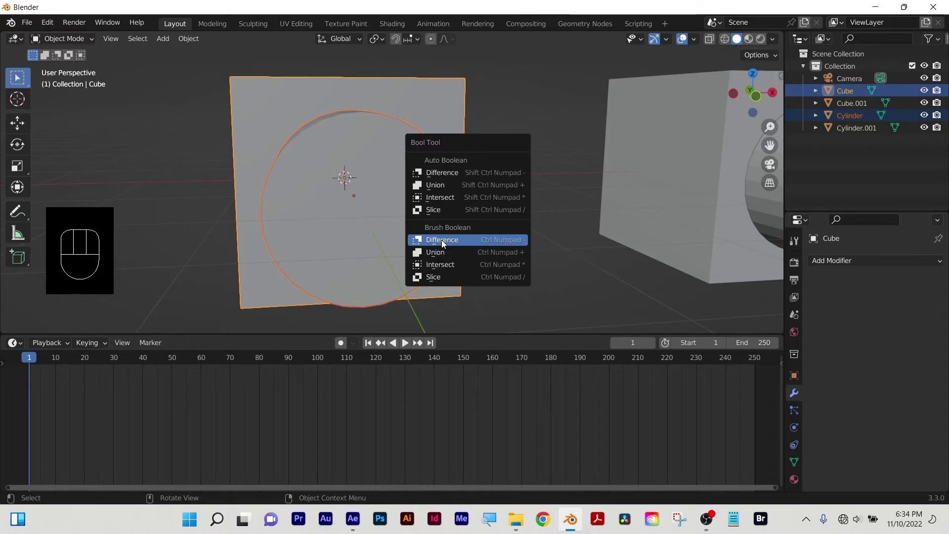
{"action": "left_click", "coordinate": [534, 261]}
{"action": "left_click_drag", "start_coordinate": [534, 261], "coordinate": [904, 301]}
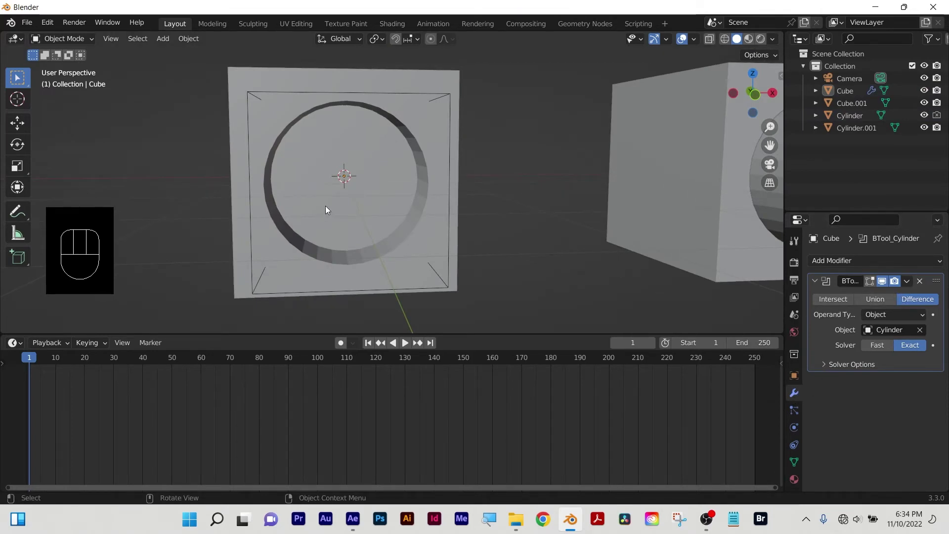
Slide the cylinder cutter deeper across the cube, then select the cube carrying the cut.
{"action": "left_click_drag", "start_coordinate": [356, 195], "coordinate": [257, 265]}
{"action": "key", "text": "g"}
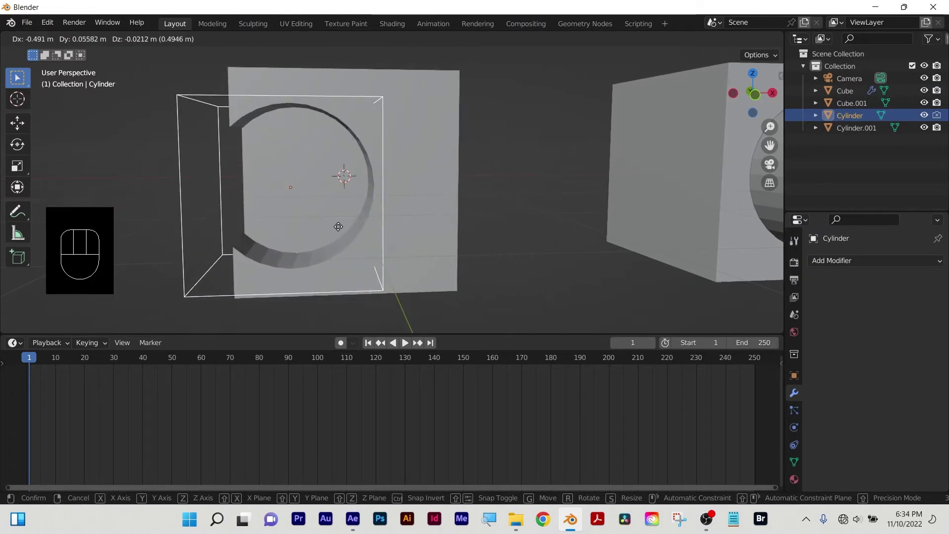
{"action": "left_click_drag", "start_coordinate": [358, 211], "coordinate": [554, 228]}
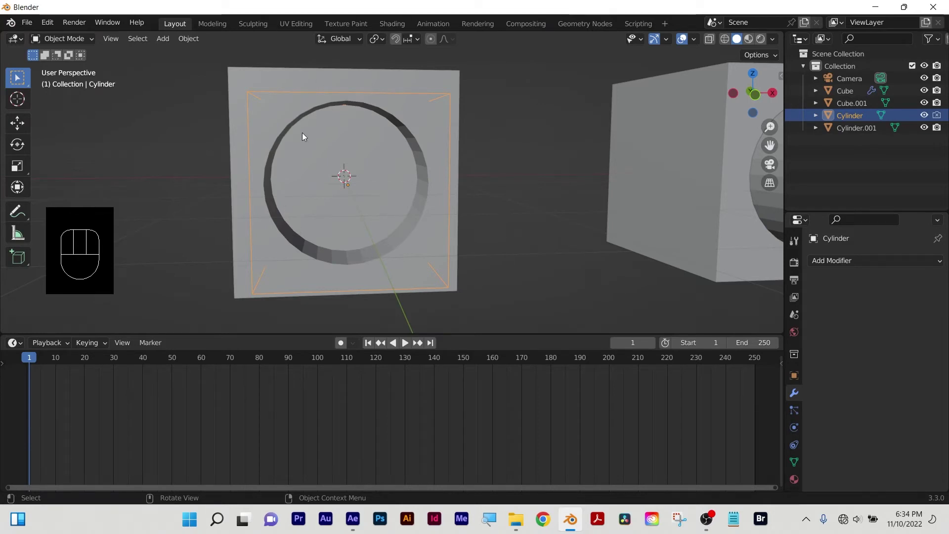
{"action": "left_click_drag", "start_coordinate": [386, 86], "coordinate": [406, 94]}
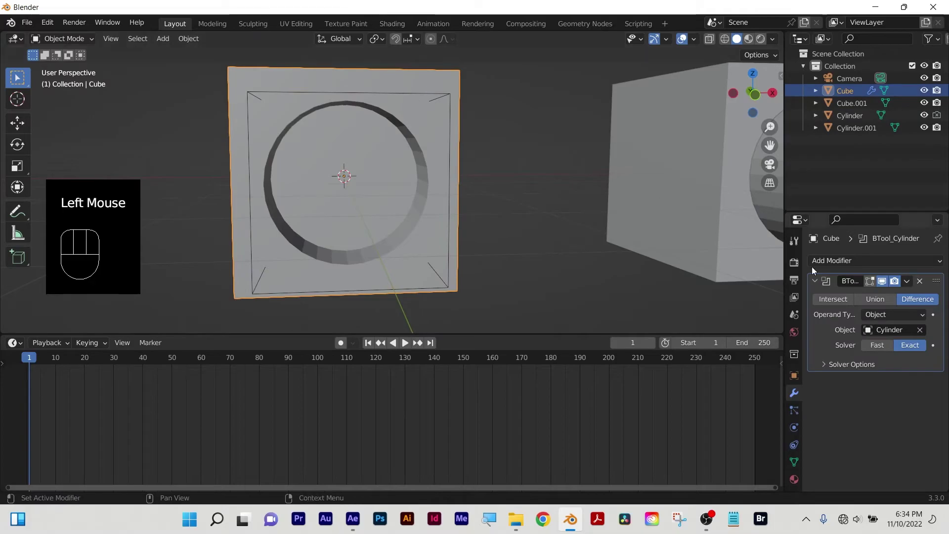
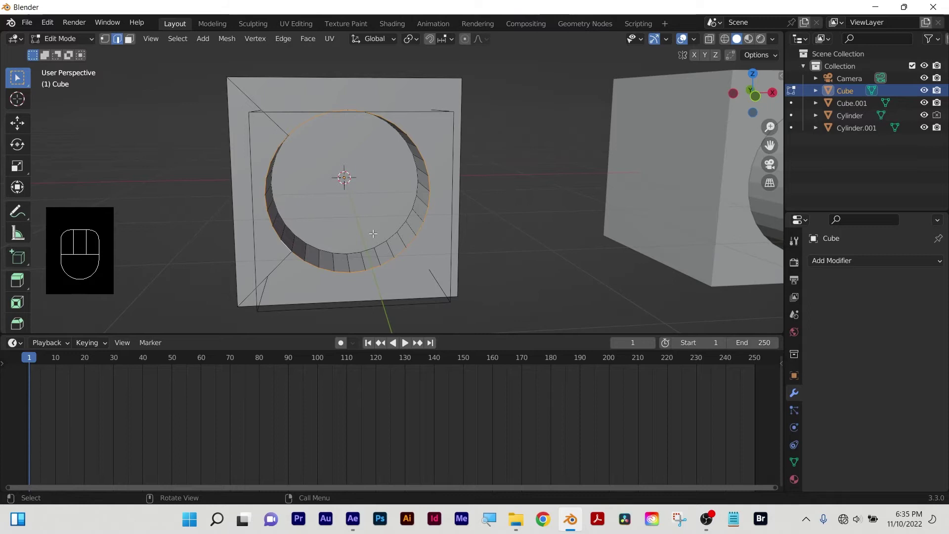
Bevel the hole's rim edge loop to round it off.
{"action": "key", "text": "ctrl+b"}
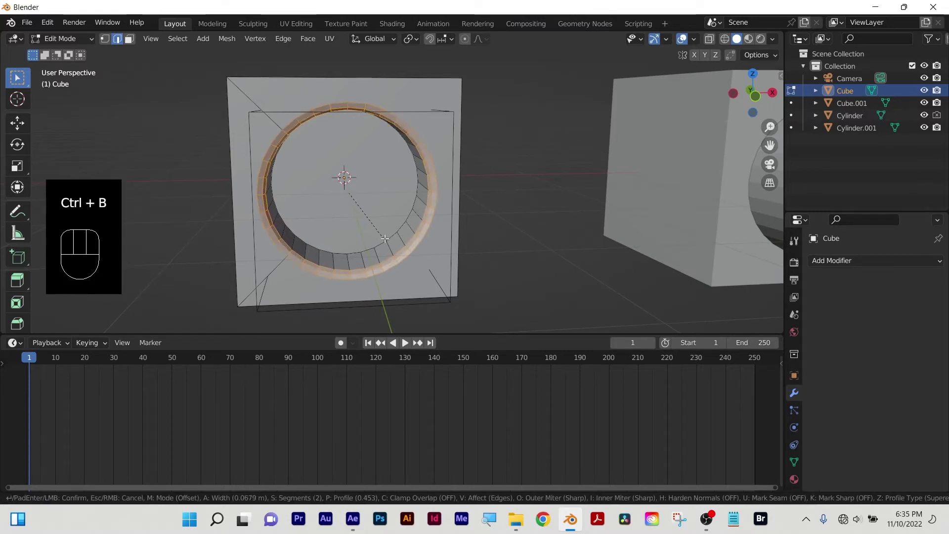
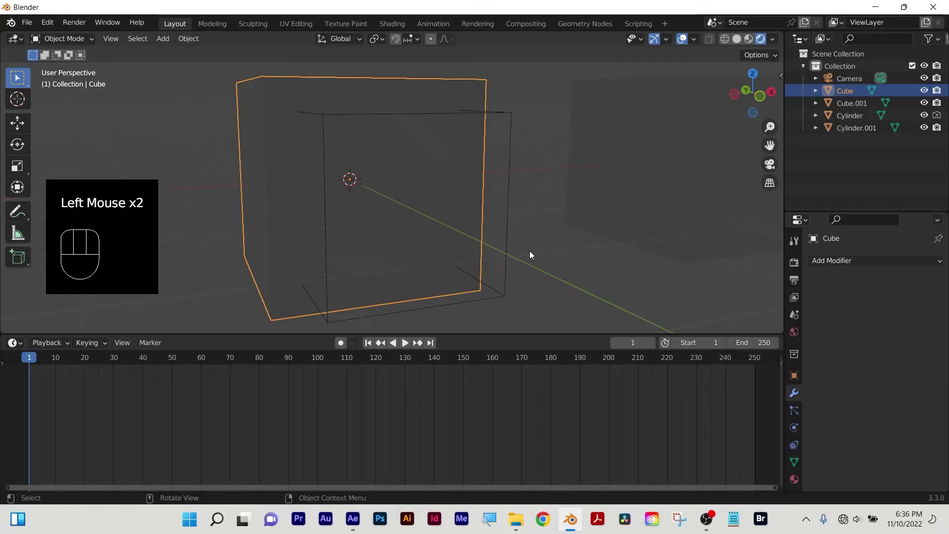
Add a Sun light and tilt it to set the light direction.
{"action": "key", "text": "shift+a"}
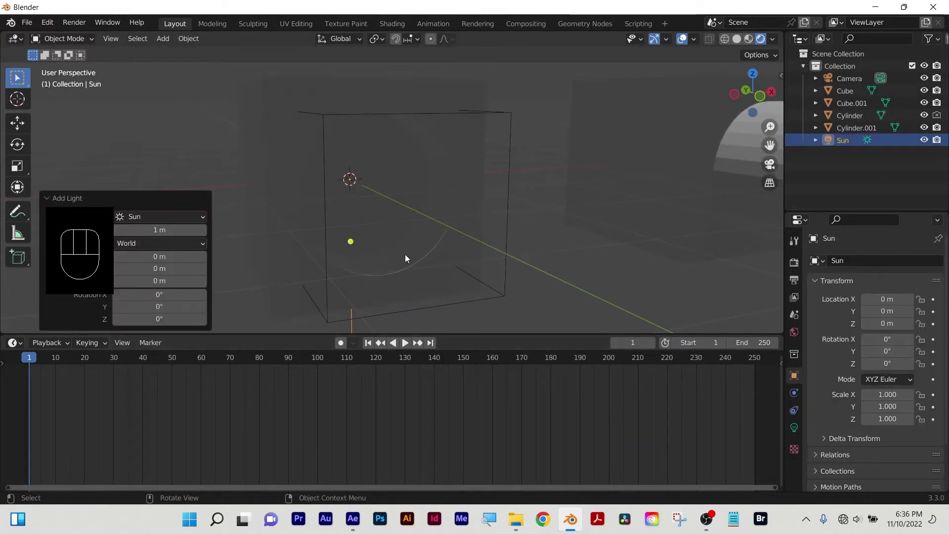
{"action": "left_click_drag", "start_coordinate": [408, 274], "coordinate": [351, 236]}
{"action": "left_click", "coordinate": [351, 236]}
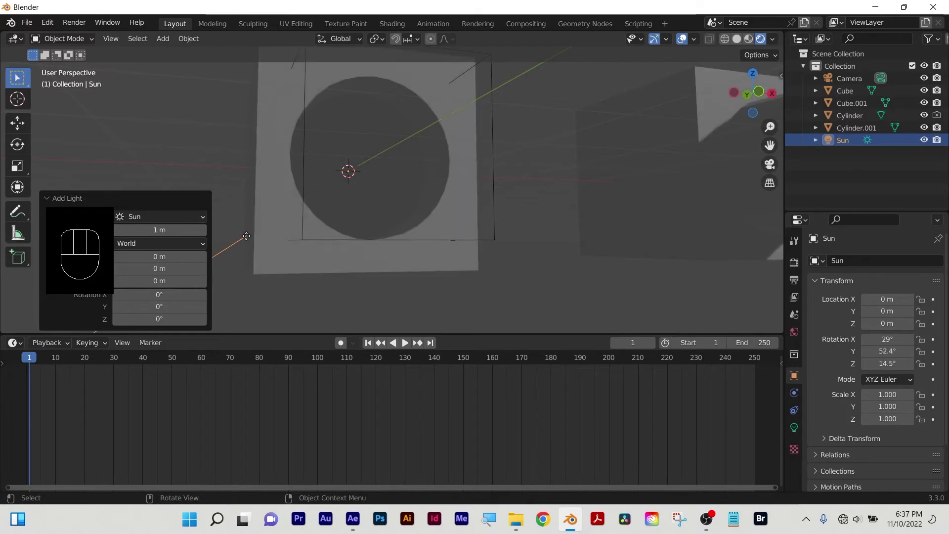
Rotate the sun further so shadows fall across the cube's hole.
{"action": "left_click", "coordinate": [552, 292]}
{"action": "left_click_drag", "start_coordinate": [547, 295], "coordinate": [536, 281]}
{"action": "scroll", "scroll_direction": "down", "scroll_amount": 3}
{"action": "scroll", "scroll_direction": "up", "scroll_amount": 3}
{"action": "scroll", "scroll_direction": "down", "scroll_amount": 3}
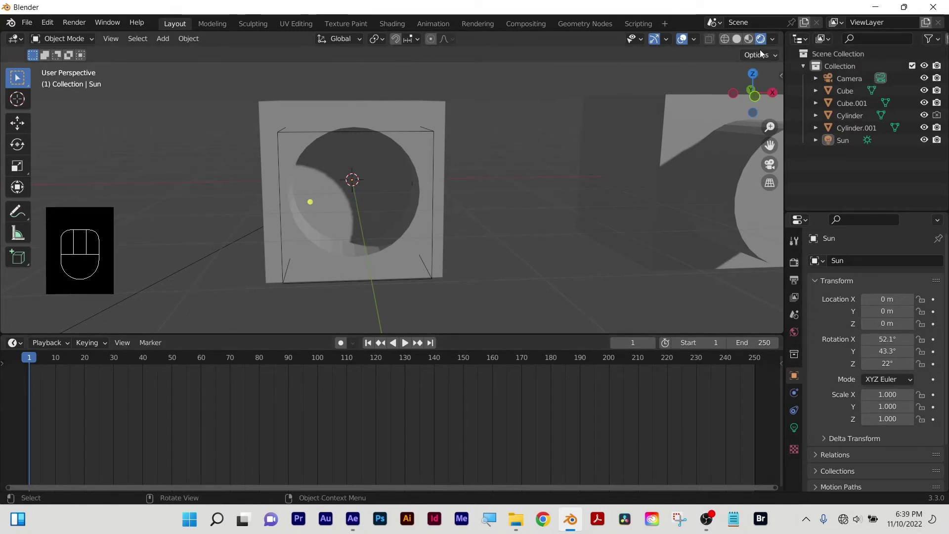
Cycle the viewport through Wireframe, Solid and Material Preview, ending on Rendered.
{"action": "left_click", "coordinate": [728, 44]}
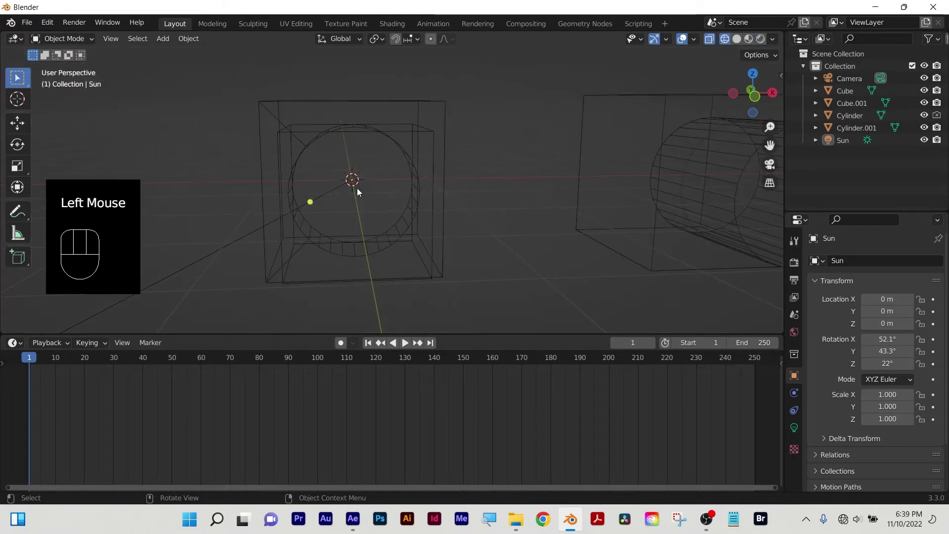
{"action": "left_click_drag", "start_coordinate": [741, 43], "coordinate": [748, 45]}
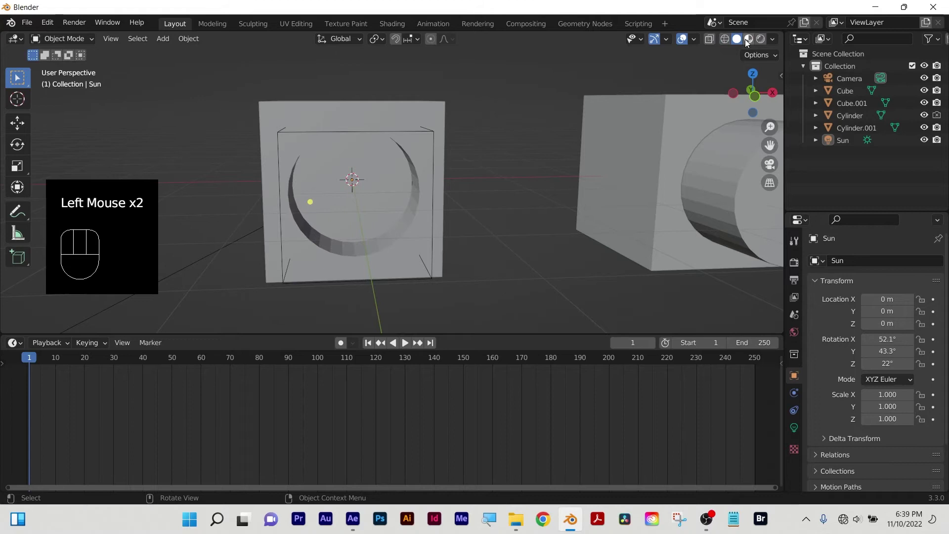
{"action": "left_click", "coordinate": [754, 42]}
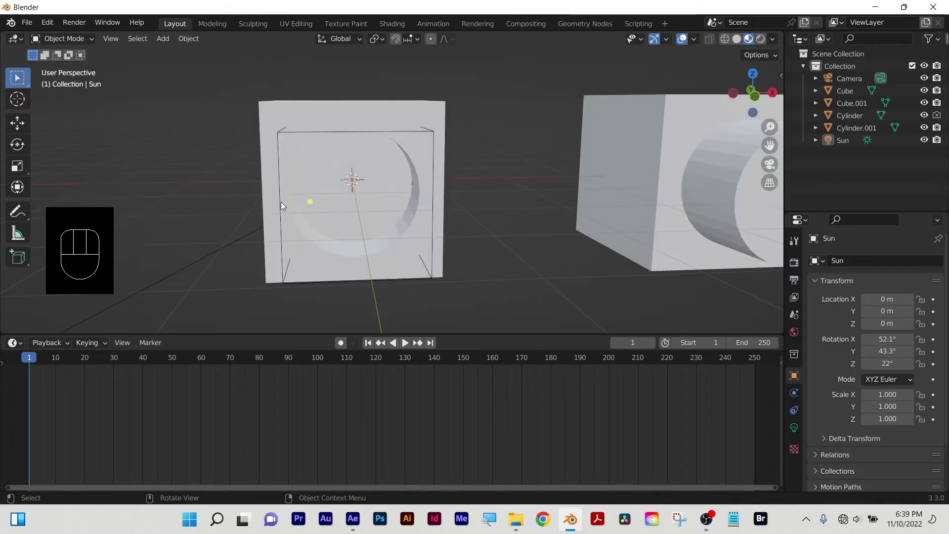
{"action": "left_click", "coordinate": [765, 44]}
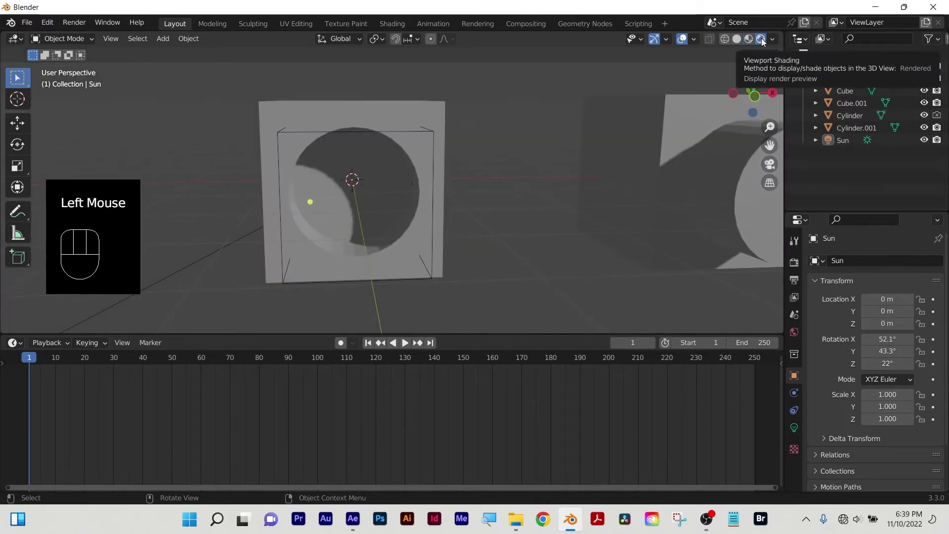
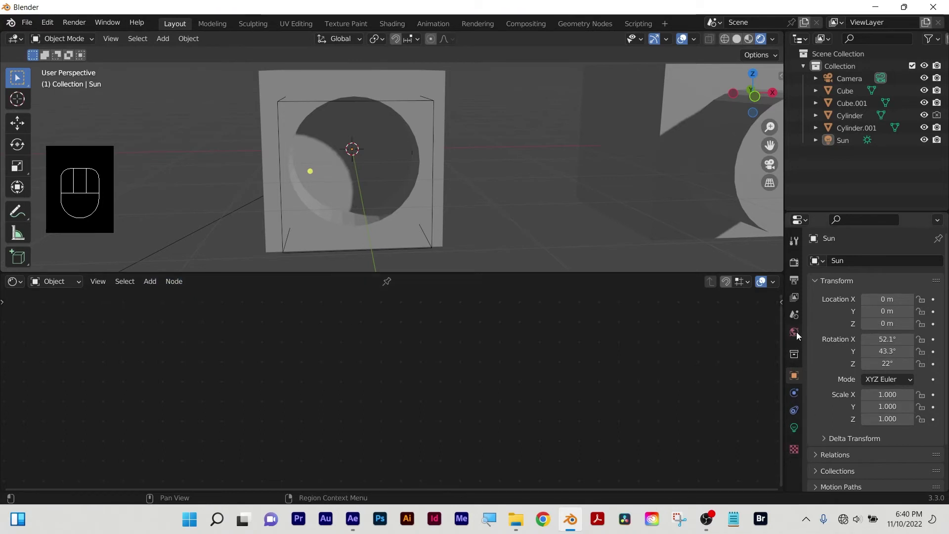
Create Material.001 for the cube and zoom in on its Principled BSDF and Material Output nodes.
{"action": "left_click_drag", "start_coordinate": [421, 90], "coordinate": [426, 141]}
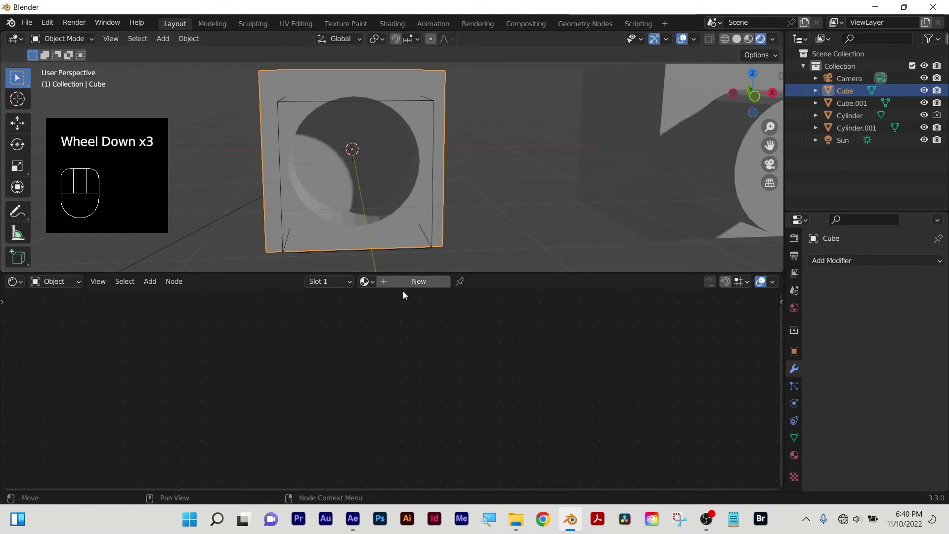
{"action": "left_click_drag", "start_coordinate": [411, 289], "coordinate": [403, 334]}
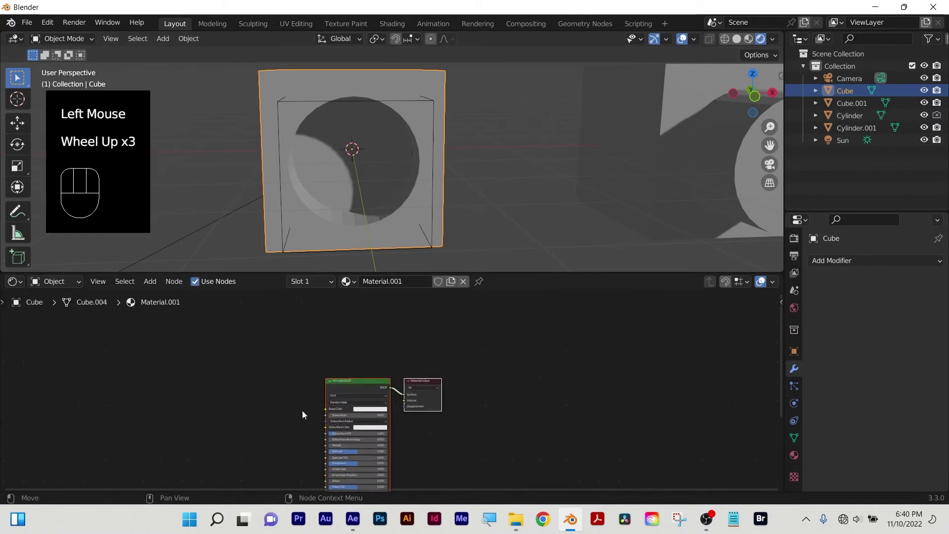
{"action": "left_click_drag", "start_coordinate": [215, 405], "coordinate": [230, 375]}
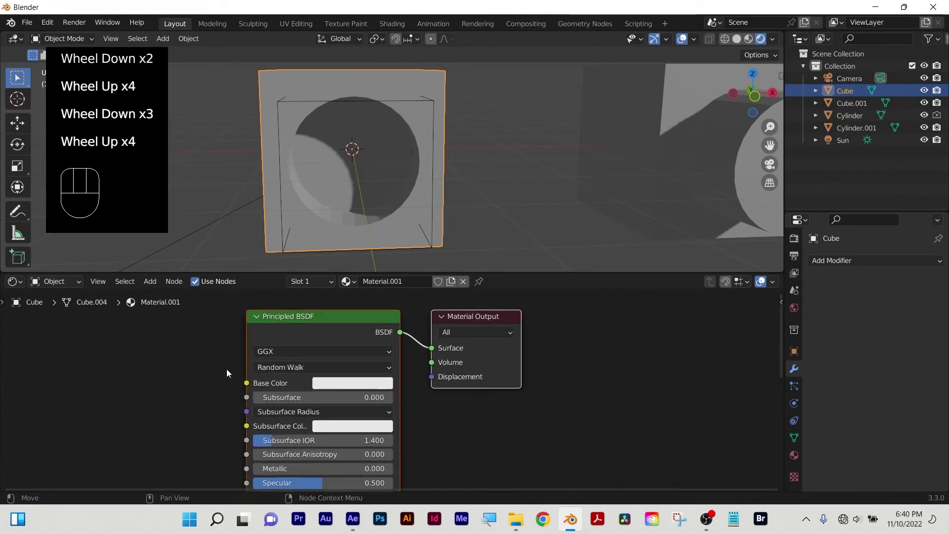
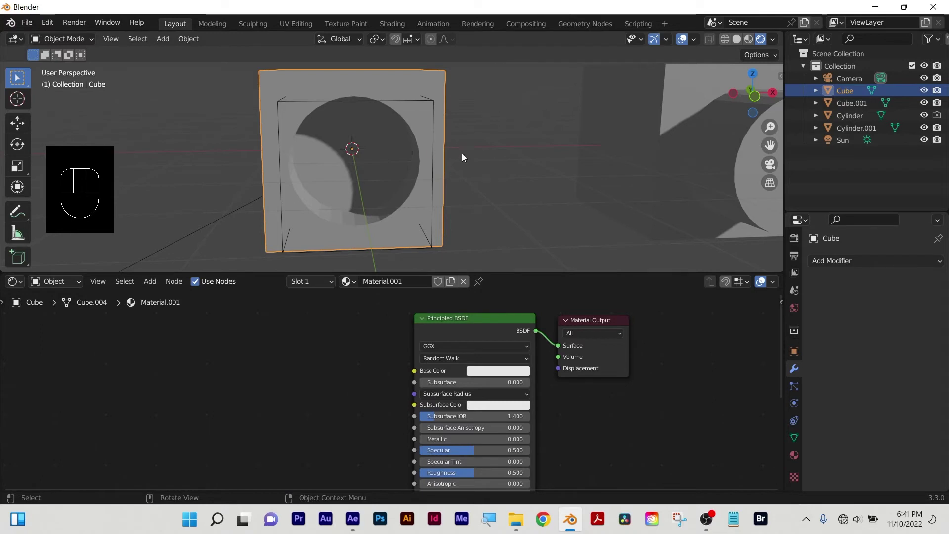
{"action": "left_click_drag", "start_coordinate": [316, 409], "coordinate": [327, 366]}
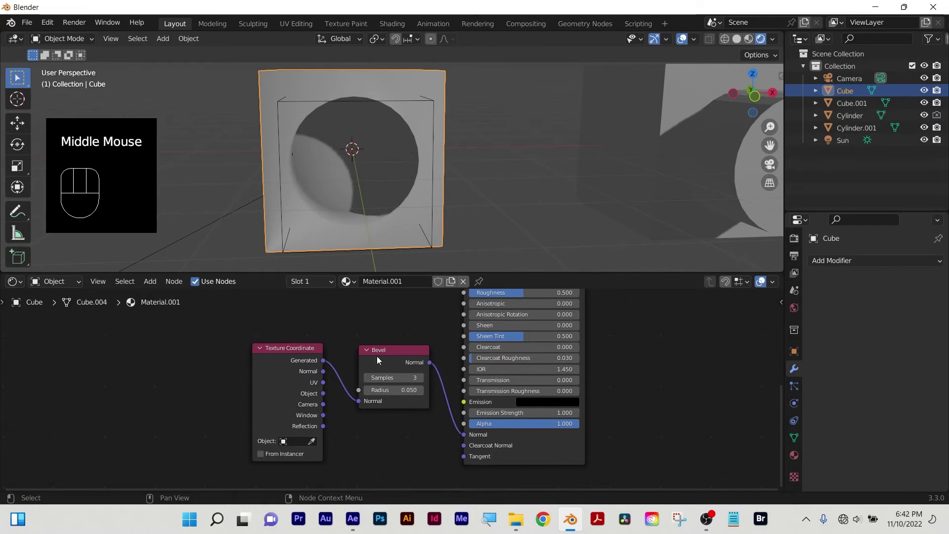
{"action": "left_click_drag", "start_coordinate": [316, 333], "coordinate": [262, 362]}
{"action": "left_click", "coordinate": [294, 346]}
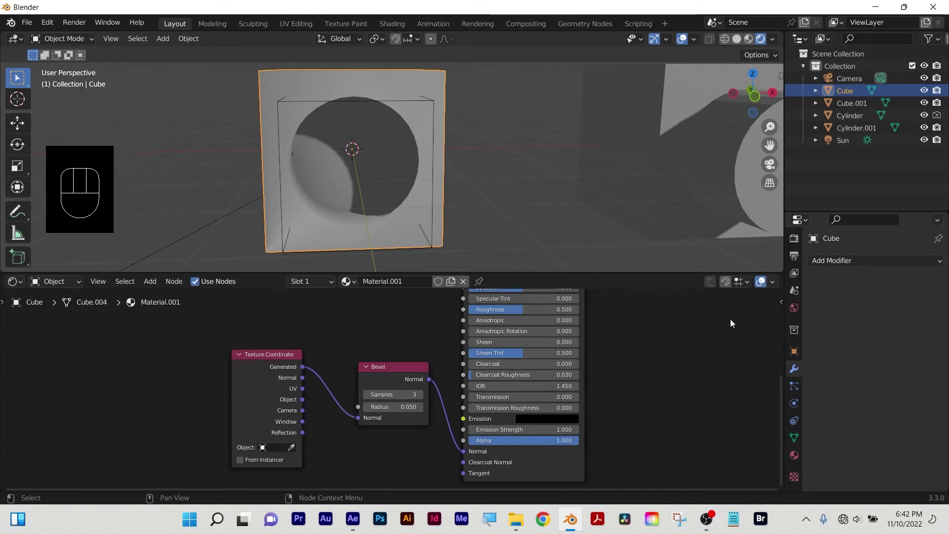
{"action": "left_click_drag", "start_coordinate": [218, 332], "coordinate": [386, 376]}
Place a Bevel node beside the Principled BSDF and raise its samples to 8.
{"action": "middle_click", "coordinate": [385, 376]}
{"action": "left_click_drag", "start_coordinate": [402, 328], "coordinate": [443, 291]}
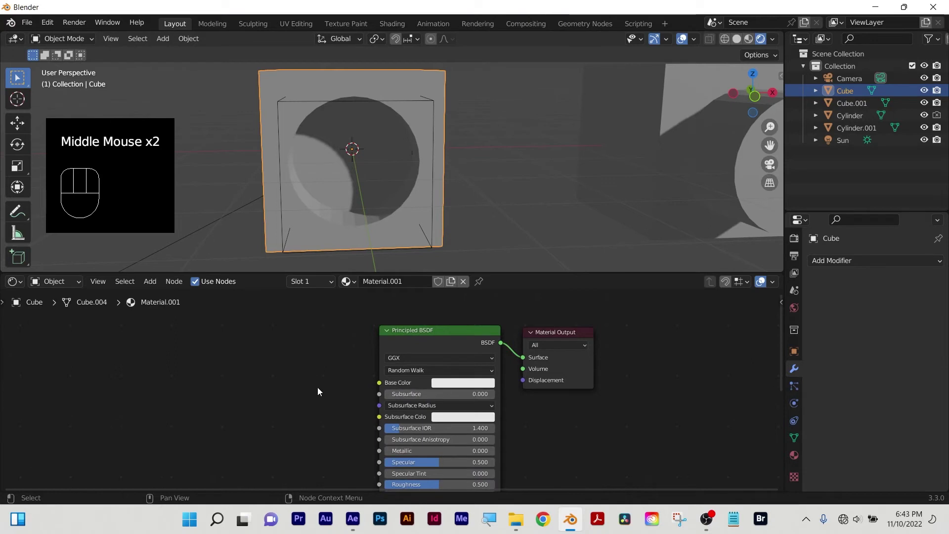
{"action": "left_click_drag", "start_coordinate": [329, 375], "coordinate": [321, 382]}
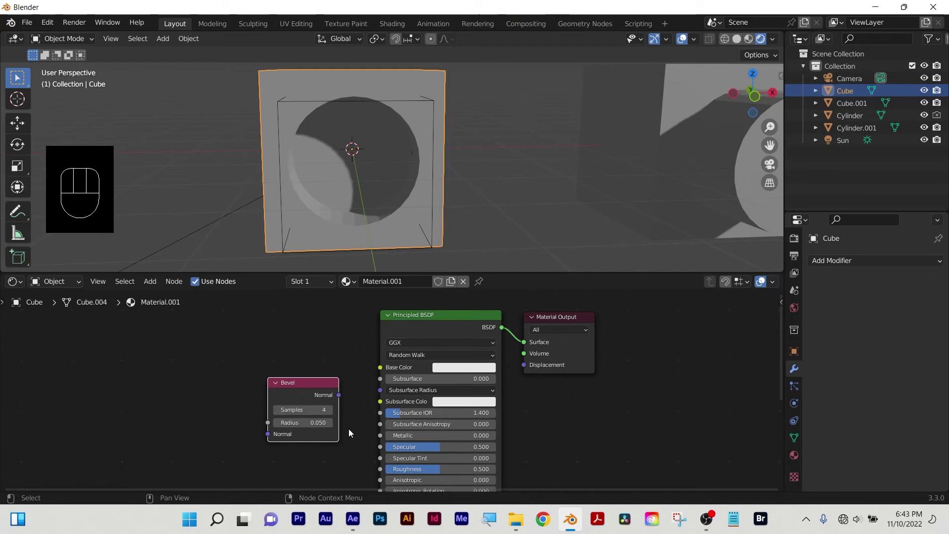
{"action": "left_click_drag", "start_coordinate": [352, 432], "coordinate": [338, 314]}
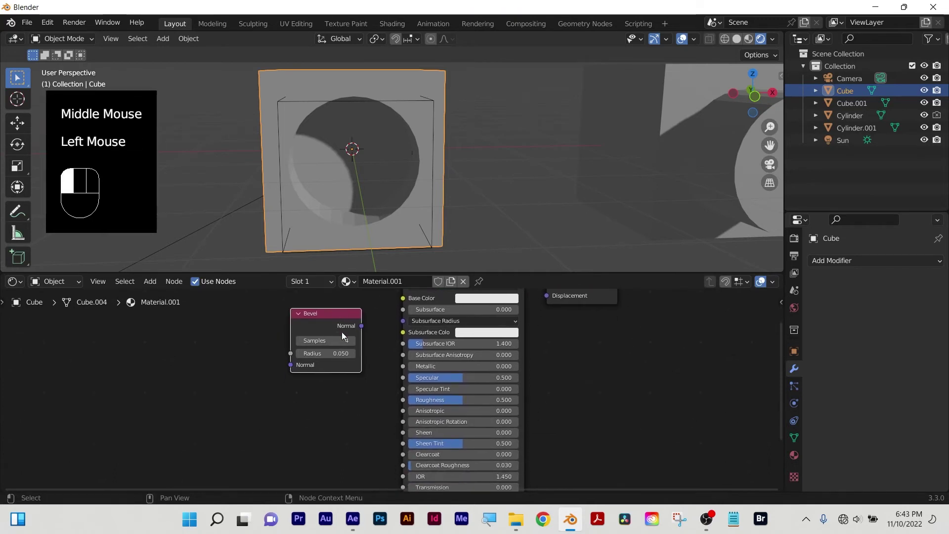
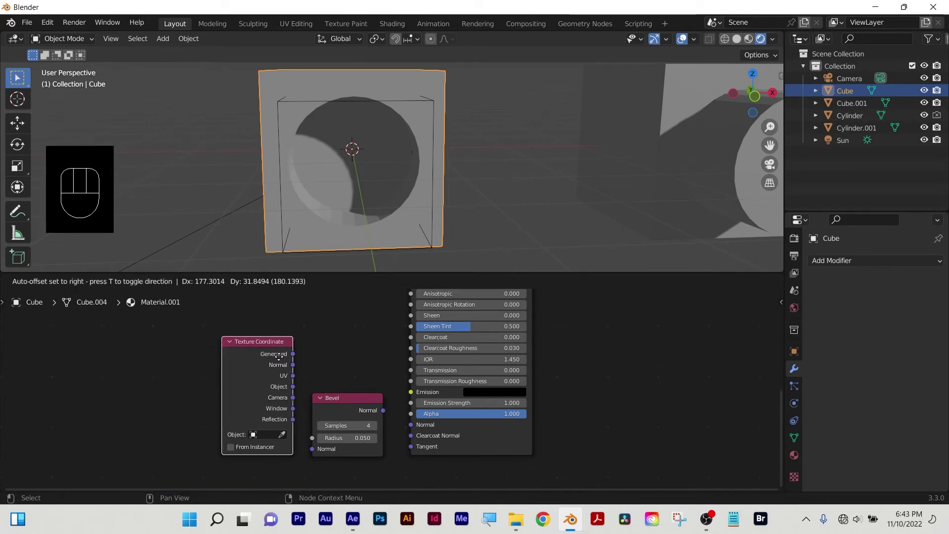
{"action": "left_click", "coordinate": [336, 352]}
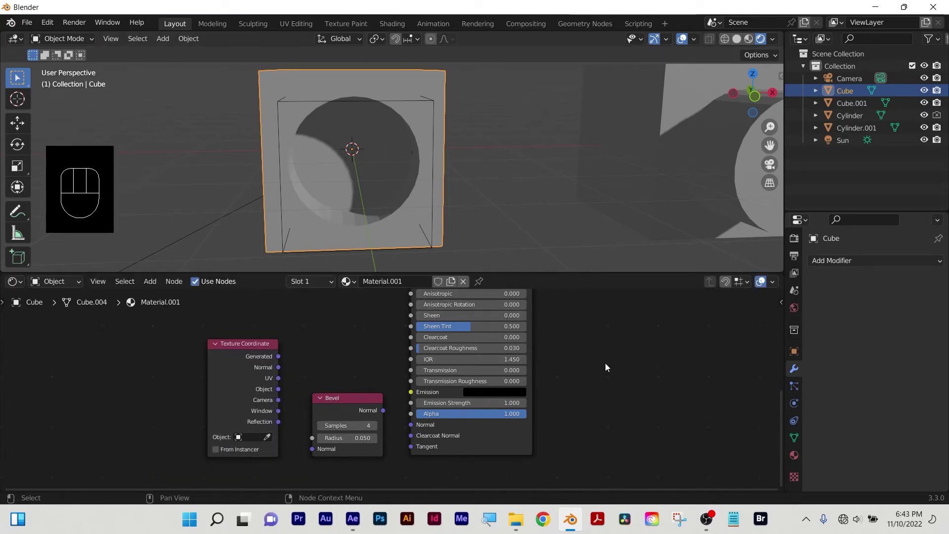
{"action": "middle_click", "coordinate": [653, 371]}
{"action": "left_click_drag", "start_coordinate": [594, 348], "coordinate": [456, 362]}
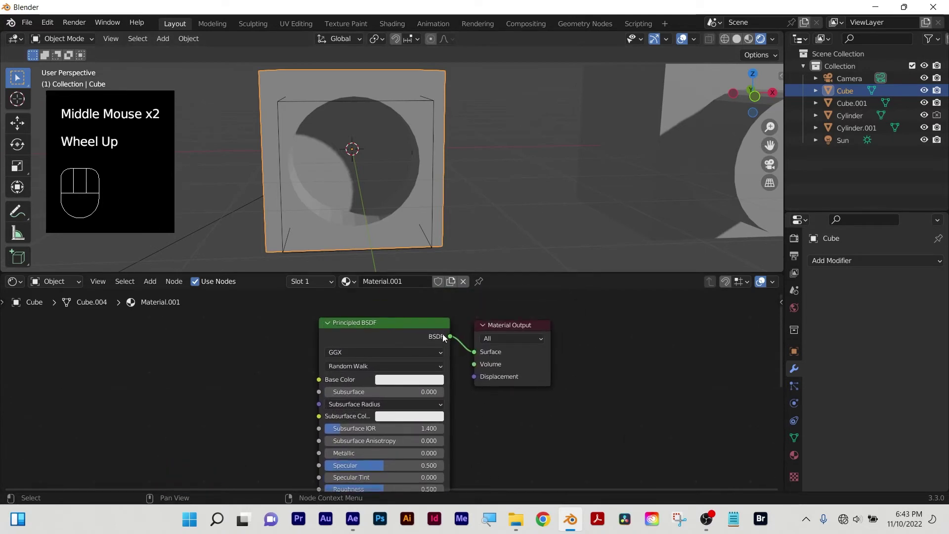
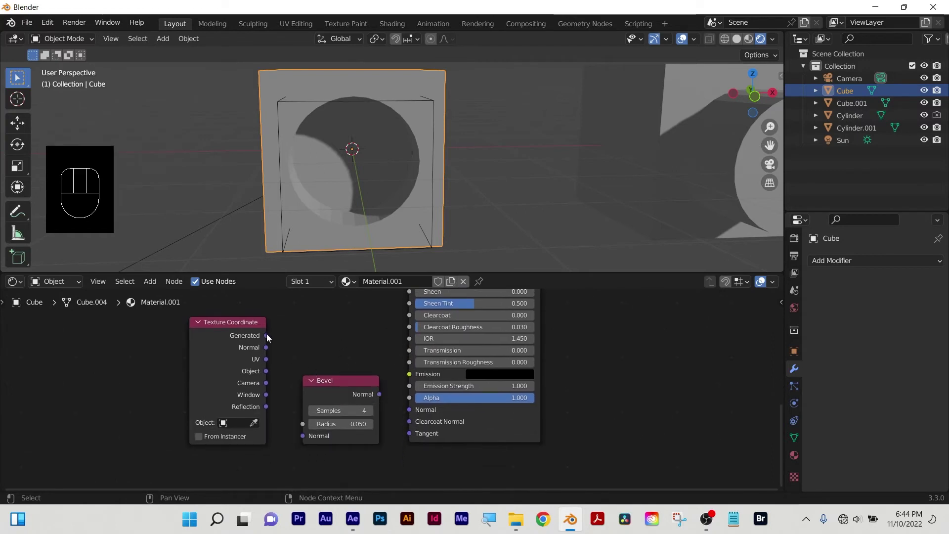
Wire the Bevel node into the shader's Normal input and inspect the rounded hole rim.
{"action": "left_click_drag", "start_coordinate": [233, 323], "coordinate": [317, 289]}
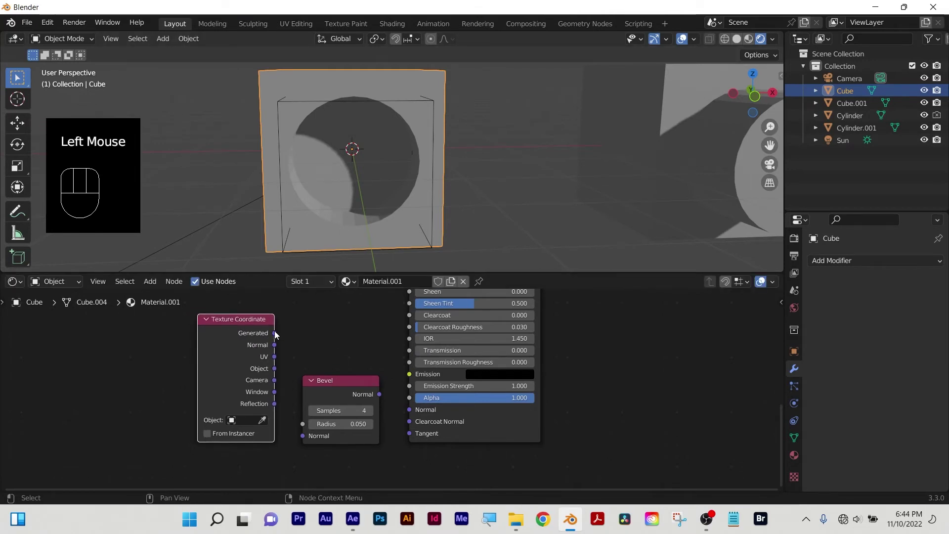
{"action": "left_click_drag", "start_coordinate": [278, 337], "coordinate": [306, 465]}
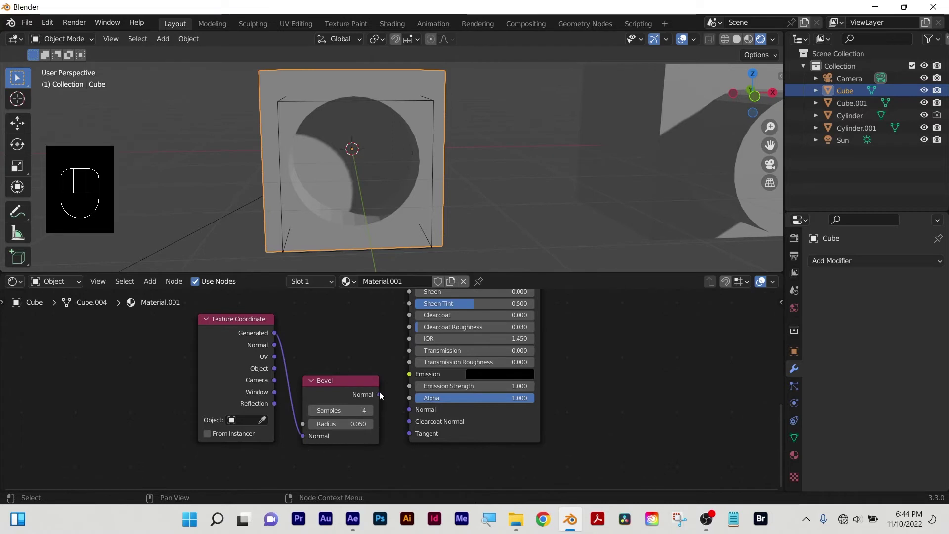
{"action": "left_click_drag", "start_coordinate": [383, 398], "coordinate": [373, 391]}
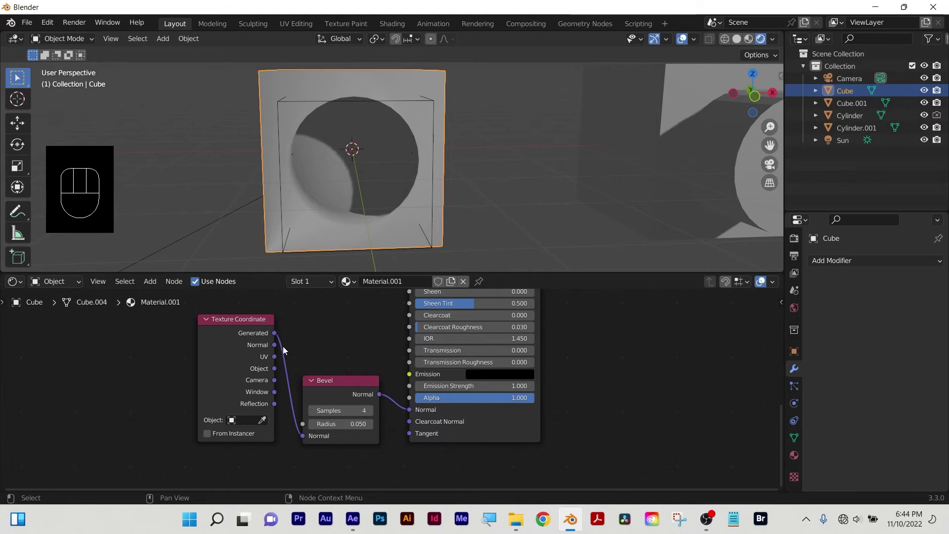
{"action": "left_click_drag", "start_coordinate": [363, 184], "coordinate": [373, 202]}
{"action": "left_click_drag", "start_coordinate": [337, 235], "coordinate": [363, 204]}
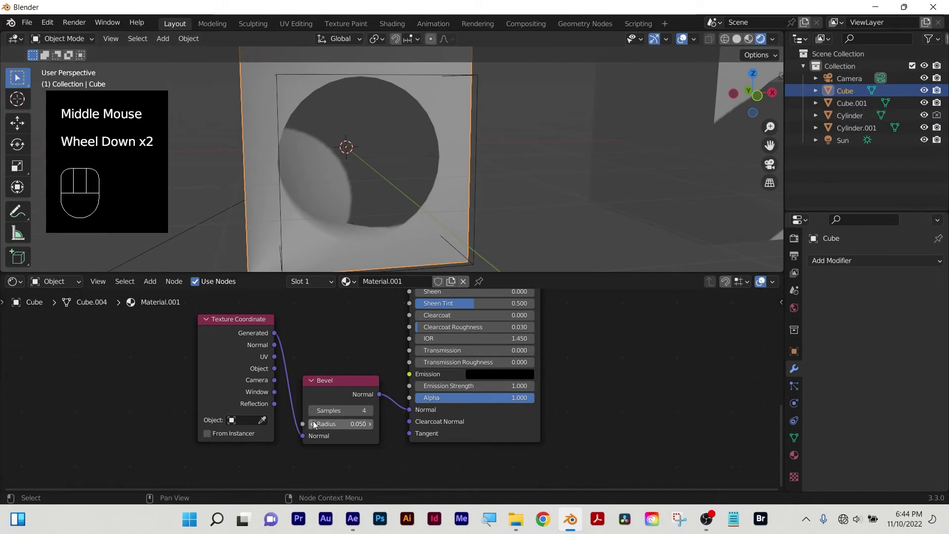
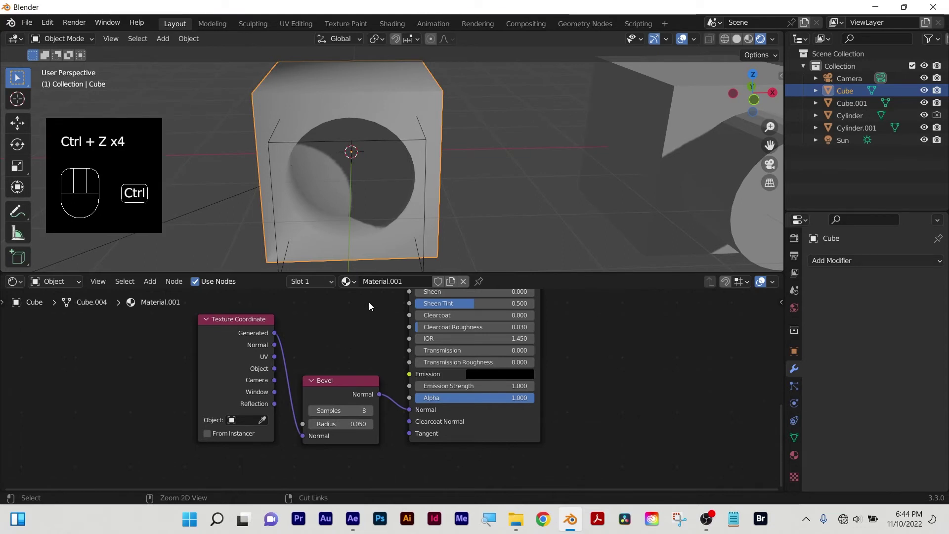
{"action": "left_click_drag", "start_coordinate": [377, 166], "coordinate": [394, 190]}
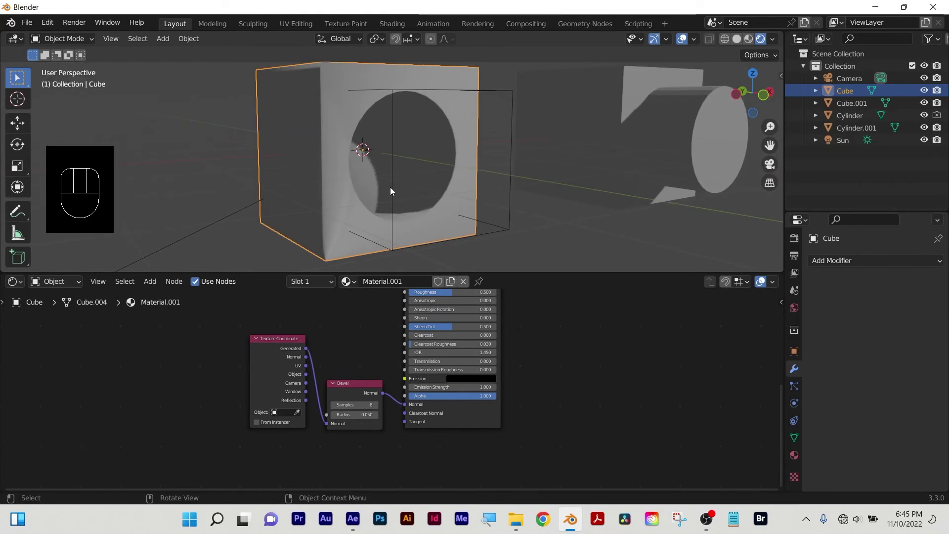
{"action": "left_click_drag", "start_coordinate": [272, 343], "coordinate": [271, 342]}
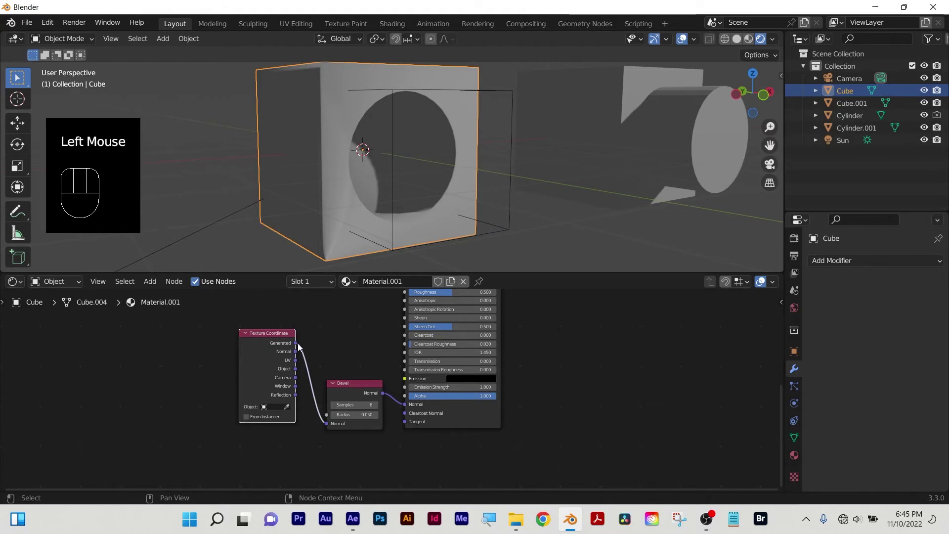
{"action": "middle_click", "coordinate": [590, 421]}
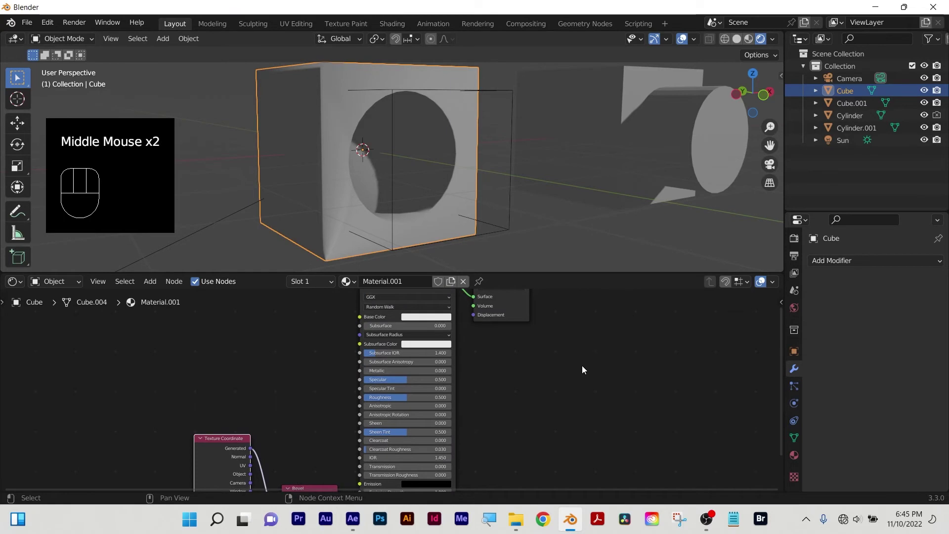
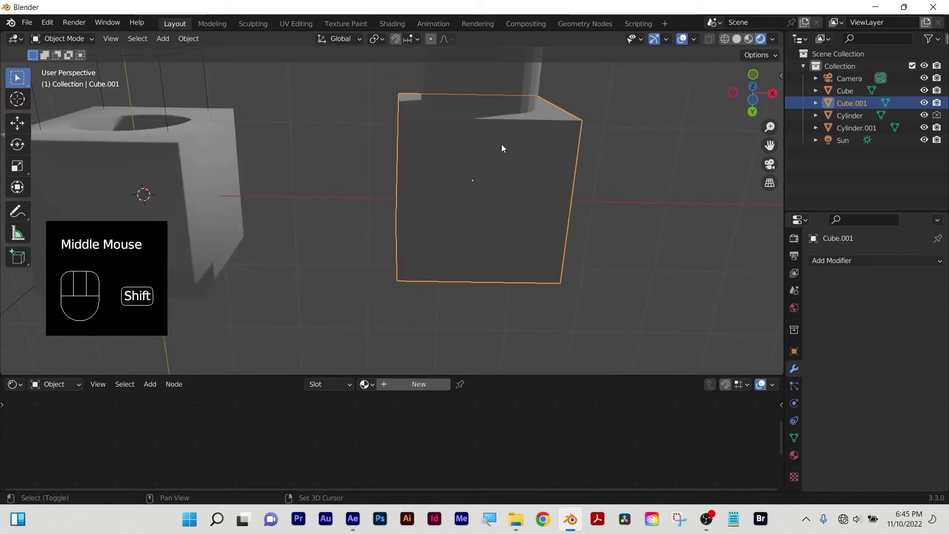
Orbit and zoom around the second cube and its cylinder, looking down on the pair.
{"action": "left_click_drag", "start_coordinate": [504, 151], "coordinate": [467, 212]}
{"action": "scroll", "scroll_direction": "up", "scroll_amount": 3}
{"action": "left_click", "coordinate": [470, 136]}
{"action": "left_click", "coordinate": [519, 254]}
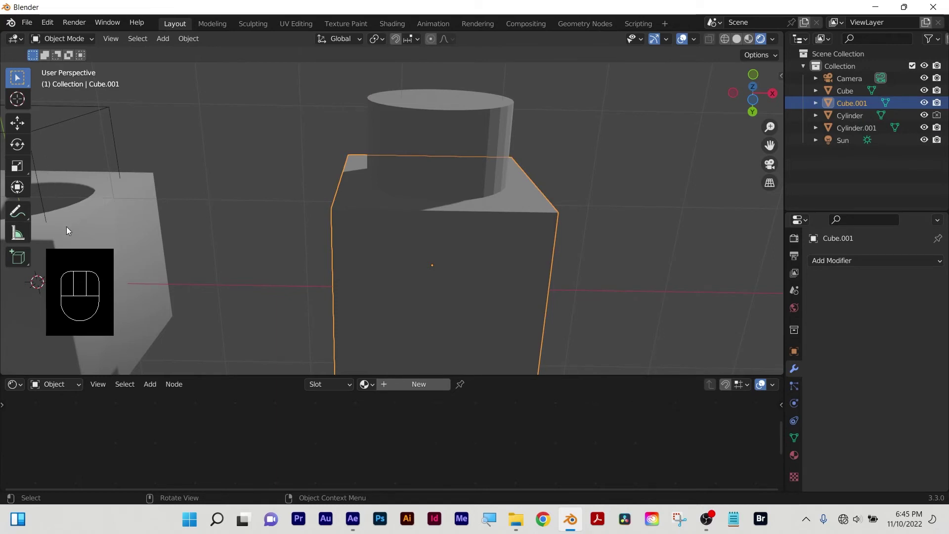
{"action": "left_click", "coordinate": [647, 223]}
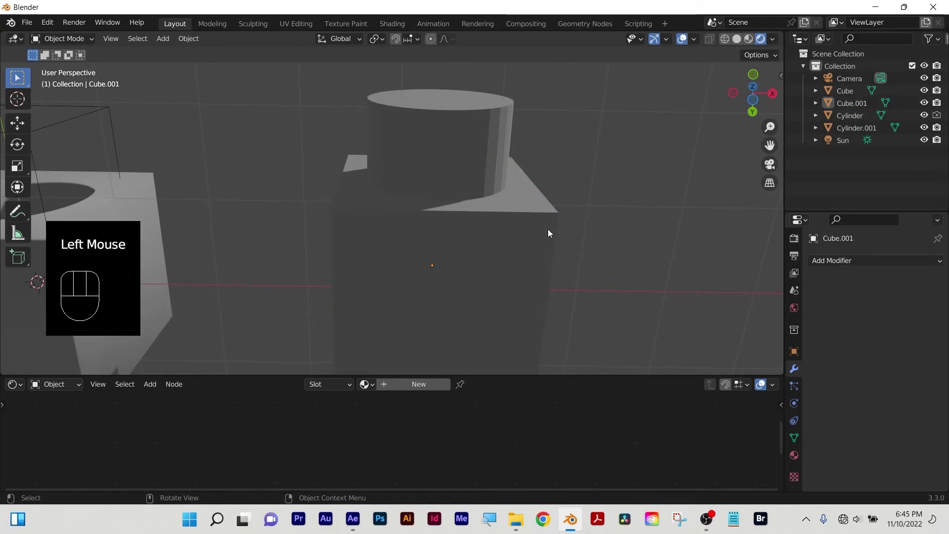
{"action": "left_click_drag", "start_coordinate": [552, 235], "coordinate": [543, 225]}
{"action": "scroll", "scroll_direction": "down", "scroll_amount": 3}
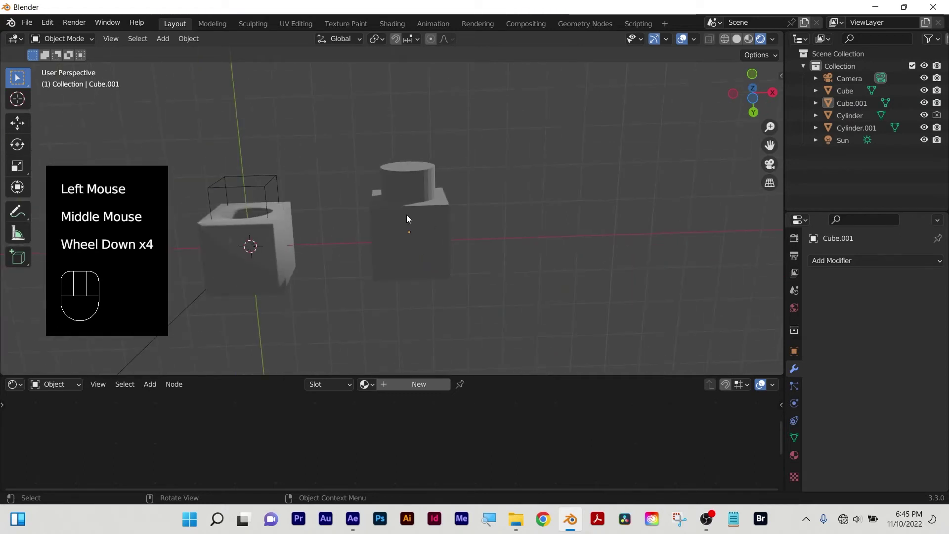
{"action": "scroll", "scroll_direction": "down", "scroll_amount": 3}
{"action": "left_click_drag", "start_coordinate": [445, 226], "coordinate": [470, 305]}
Select the cylinder and cube, undo a stray change, then deselect and inspect from perspective.
{"action": "left_click", "coordinate": [444, 199]}
{"action": "left_click", "coordinate": [450, 193]}
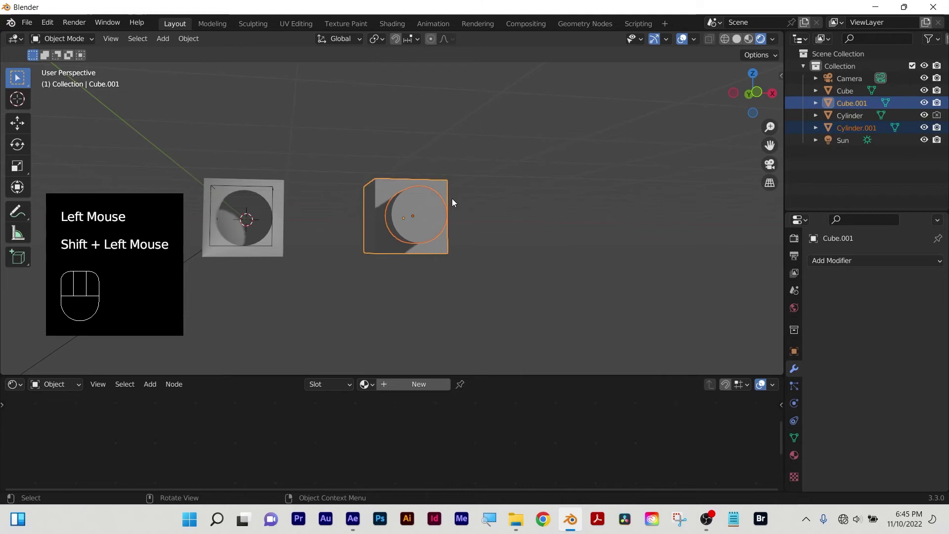
{"action": "key", "text": "ctrl+z"}
{"action": "key", "text": "x"}
{"action": "key", "text": "2"}
{"action": "key", "text": "Return"}
{"action": "left_click_drag", "start_coordinate": [488, 342], "coordinate": [474, 301]}
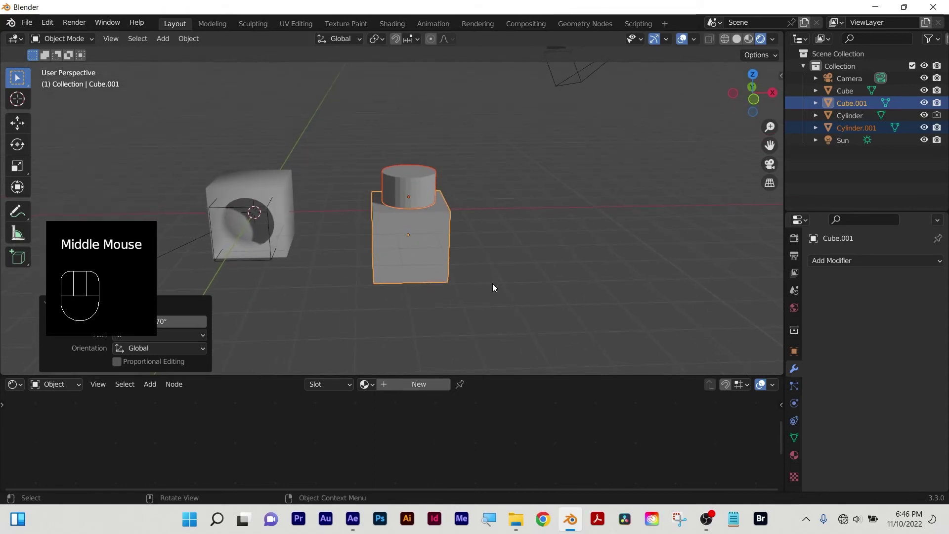
{"action": "left_click", "coordinate": [593, 244]}
{"action": "scroll", "scroll_direction": "up", "scroll_amount": 3}
{"action": "left_click_drag", "start_coordinate": [471, 299], "coordinate": [463, 277]}
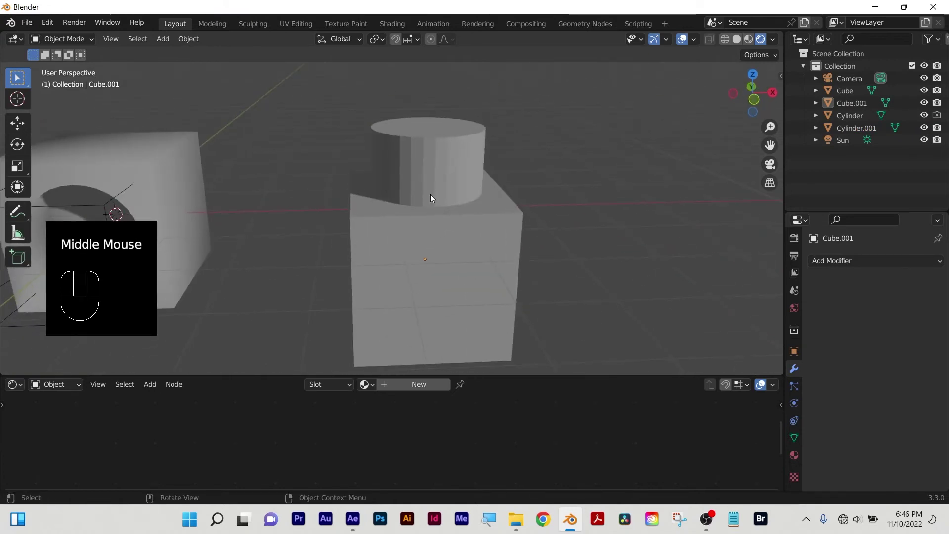
{"action": "left_click_drag", "start_coordinate": [422, 295], "coordinate": [472, 230]}
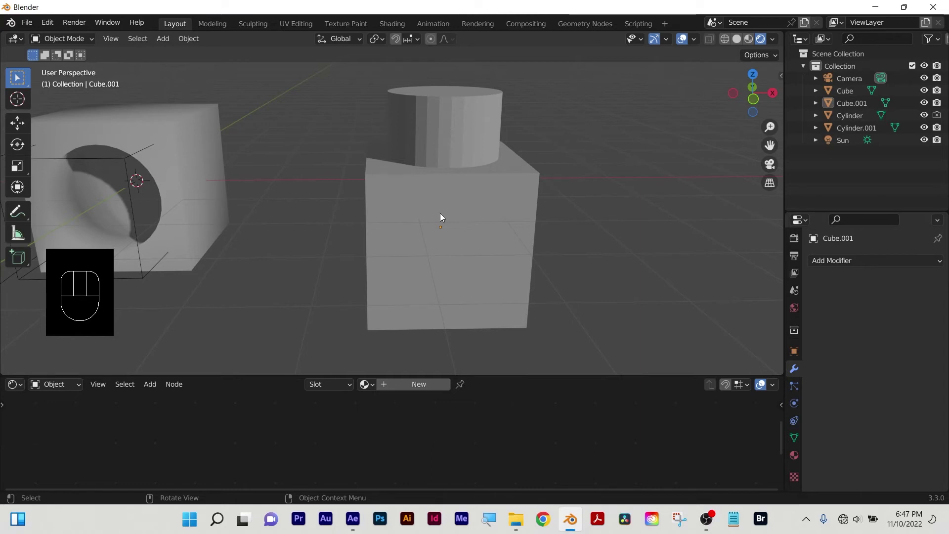
Join the upright cylinder into Cube.001 as a single mesh.
{"action": "left_click", "coordinate": [453, 131]}
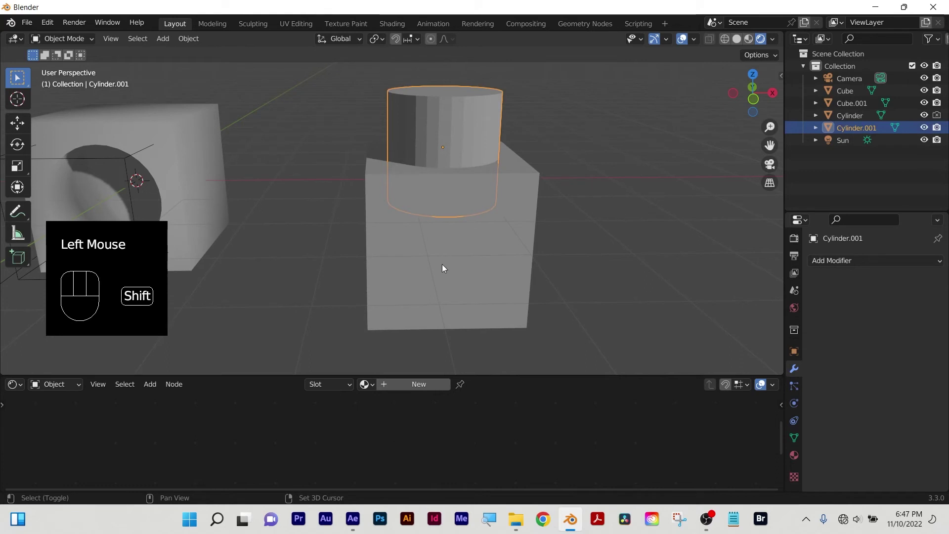
{"action": "left_click", "coordinate": [439, 273]}
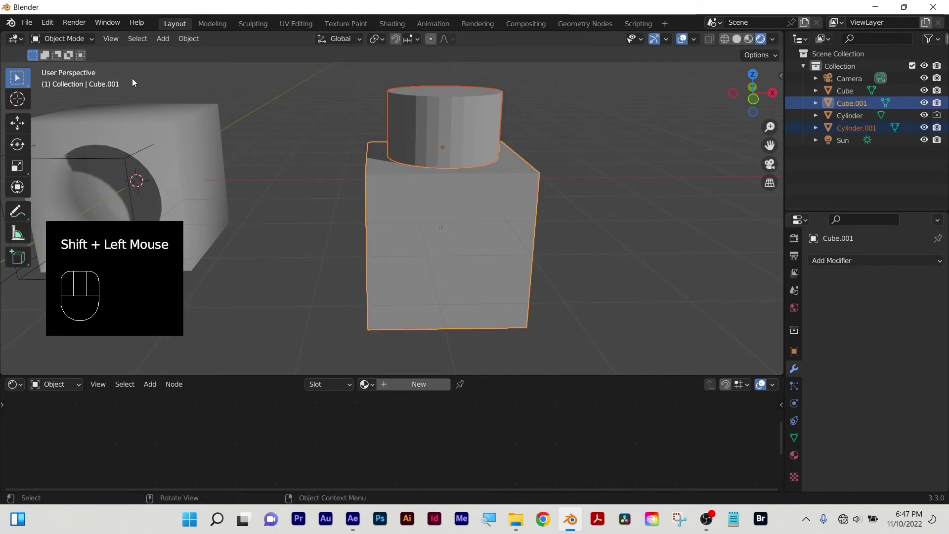
{"action": "left_click_drag", "start_coordinate": [301, 193], "coordinate": [301, 193]}
{"action": "key", "text": "ctrl+shift+b"}
{"action": "left_click_drag", "start_coordinate": [301, 192], "coordinate": [302, 192]}
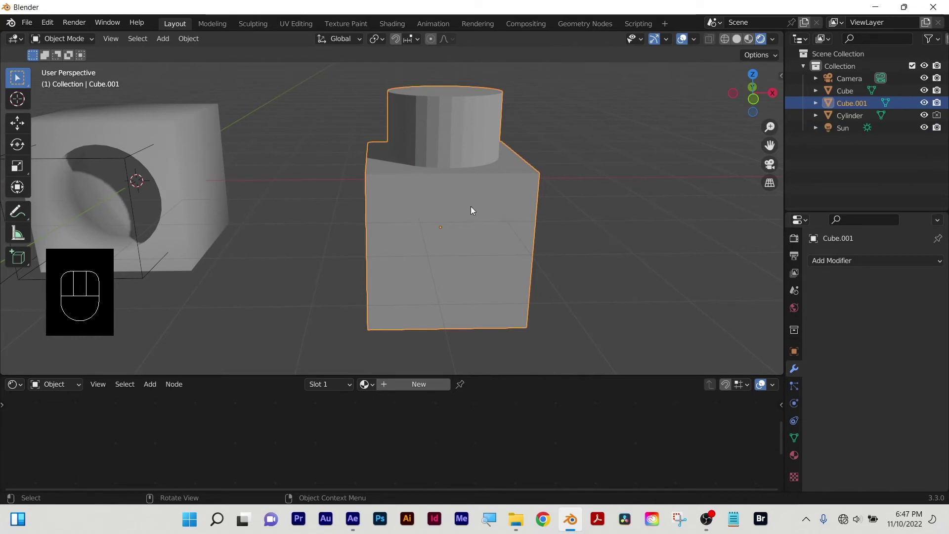
{"action": "scroll", "scroll_direction": "up", "scroll_amount": 3}
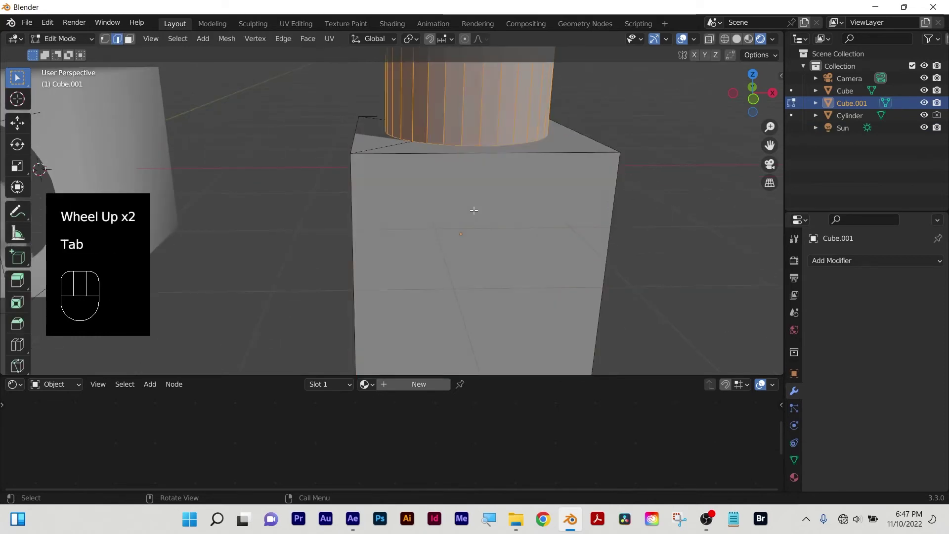
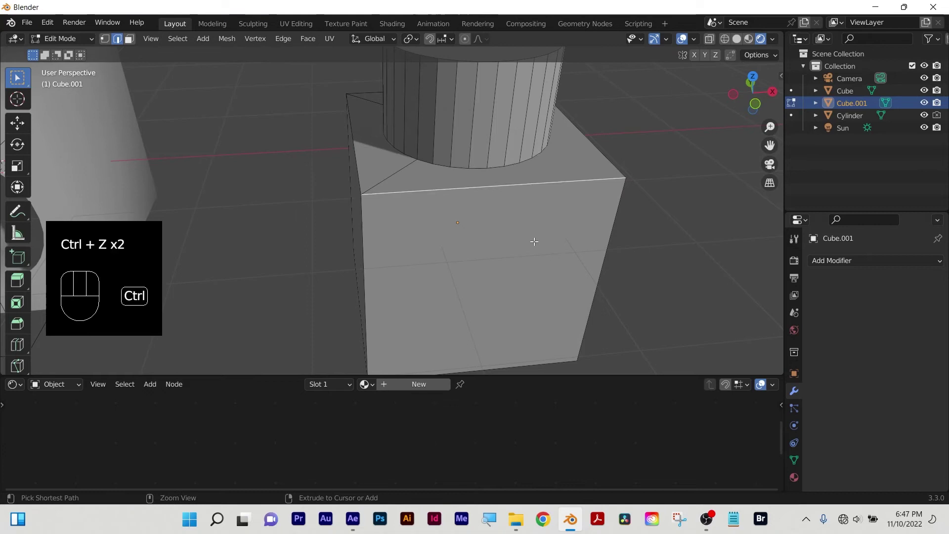
Return to Object Mode and orbit closer around the joined object.
{"action": "left_click_drag", "start_coordinate": [535, 244], "coordinate": [521, 227]}
{"action": "key", "text": "ctrl+z"}
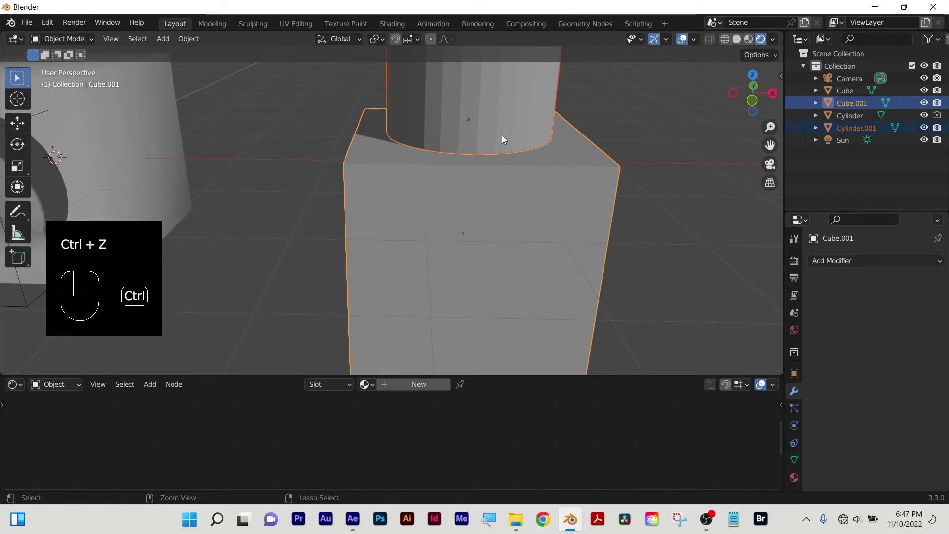
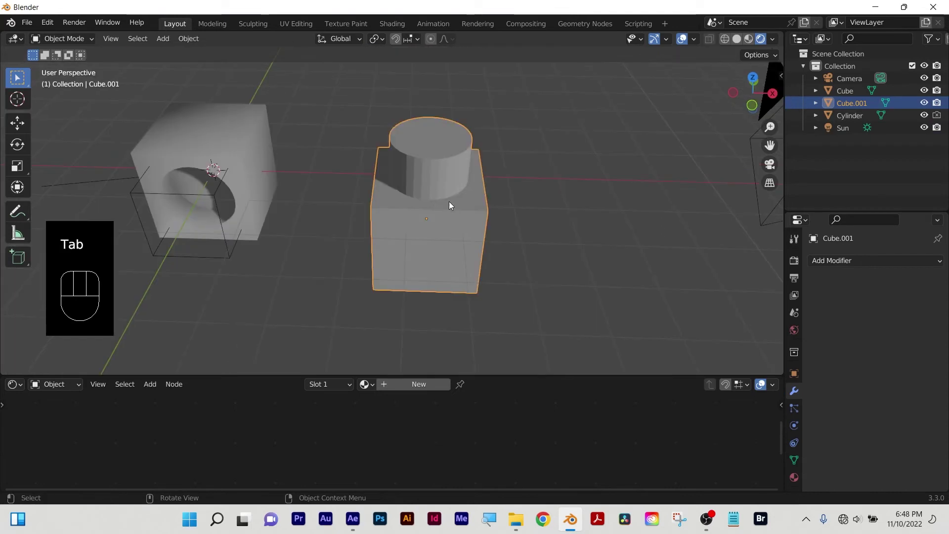
{"action": "left_click_drag", "start_coordinate": [447, 226], "coordinate": [461, 199]}
{"action": "scroll", "scroll_direction": "up", "scroll_amount": 3}
{"action": "left_click_drag", "start_coordinate": [510, 190], "coordinate": [488, 199]}
{"action": "scroll", "scroll_direction": "up", "scroll_amount": 3}
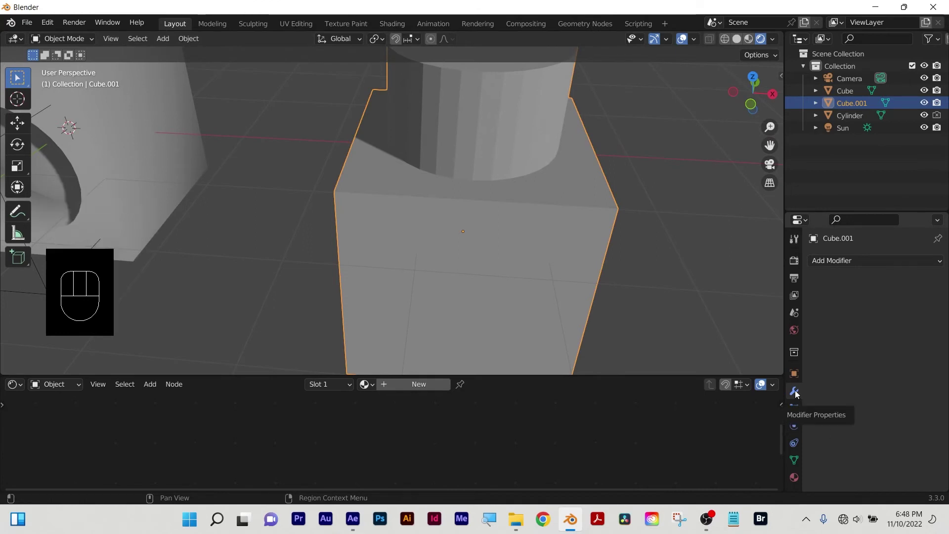
Add a Cube mesh to the empty scene and go to its Modifier Properties.
{"action": "left_click", "coordinate": [461, 268]}
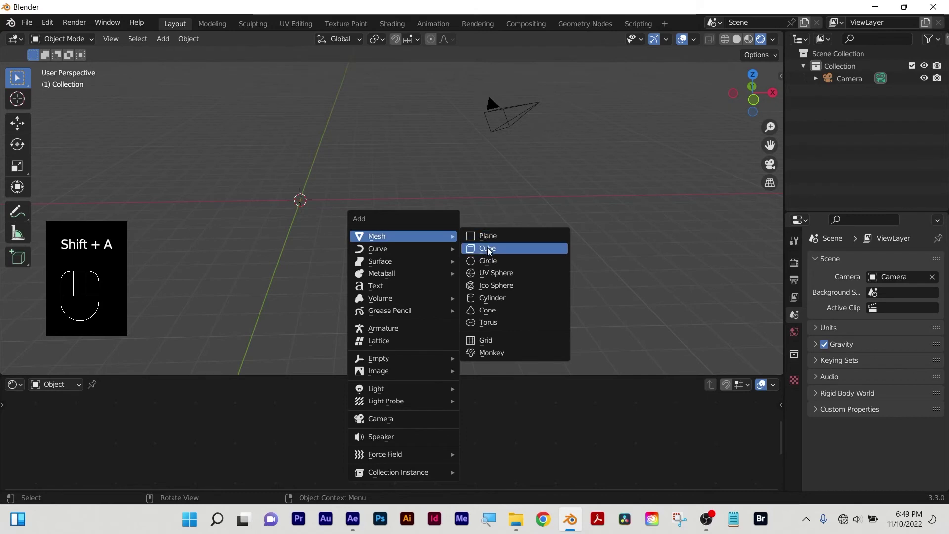
{"action": "left_click", "coordinate": [811, 379]}
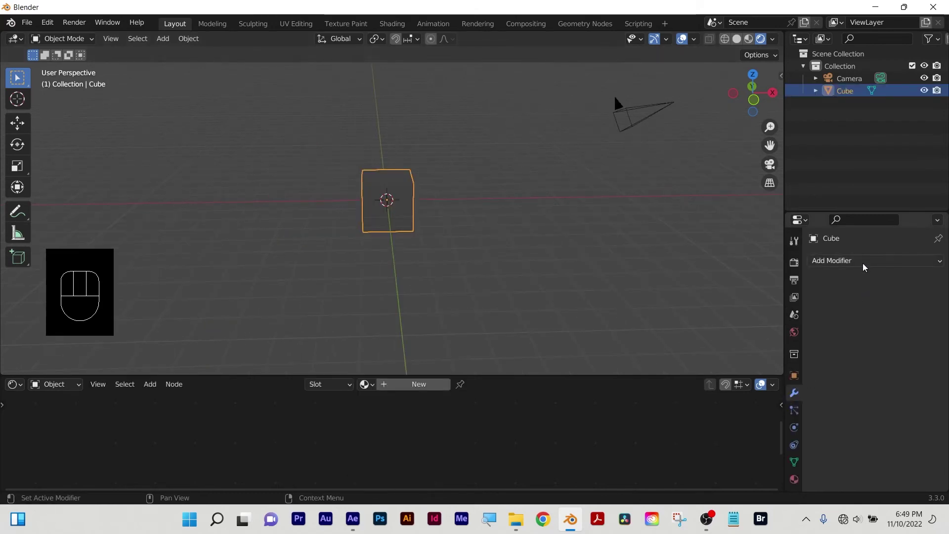
{"action": "left_click_drag", "start_coordinate": [866, 267], "coordinate": [855, 357]}
{"action": "key", "text": "Tab"}
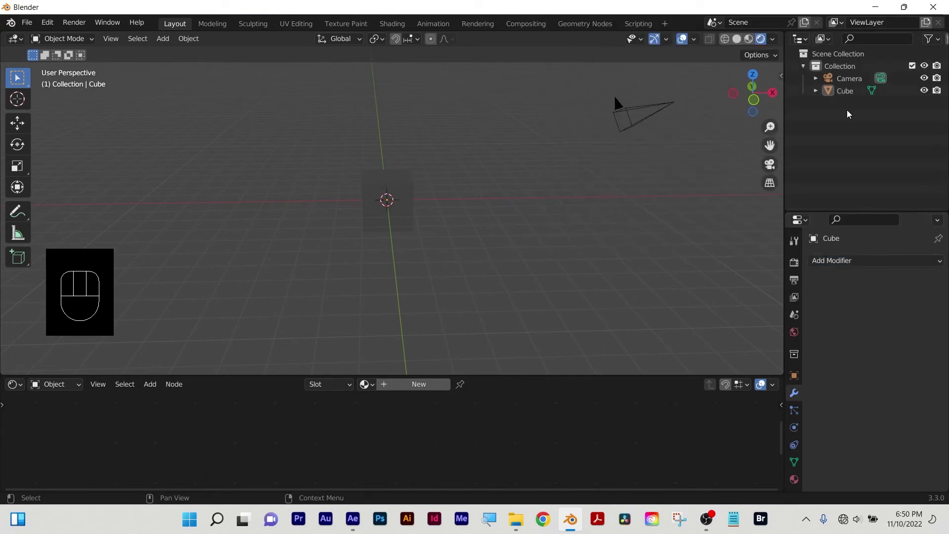
Array the cube into 11 copies at relative offset -0.6, 1, 1, then delete it to start over.
{"action": "left_click_drag", "start_coordinate": [858, 269], "coordinate": [692, 58]}
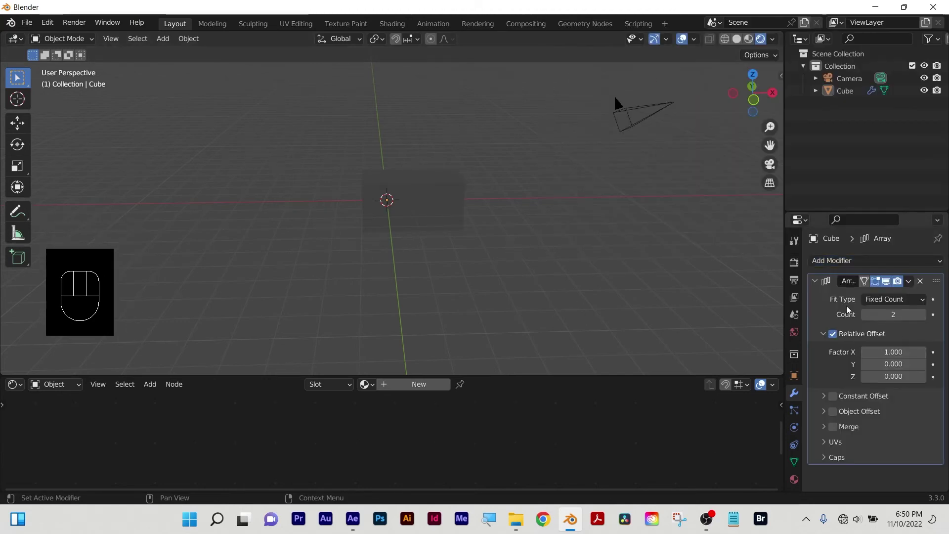
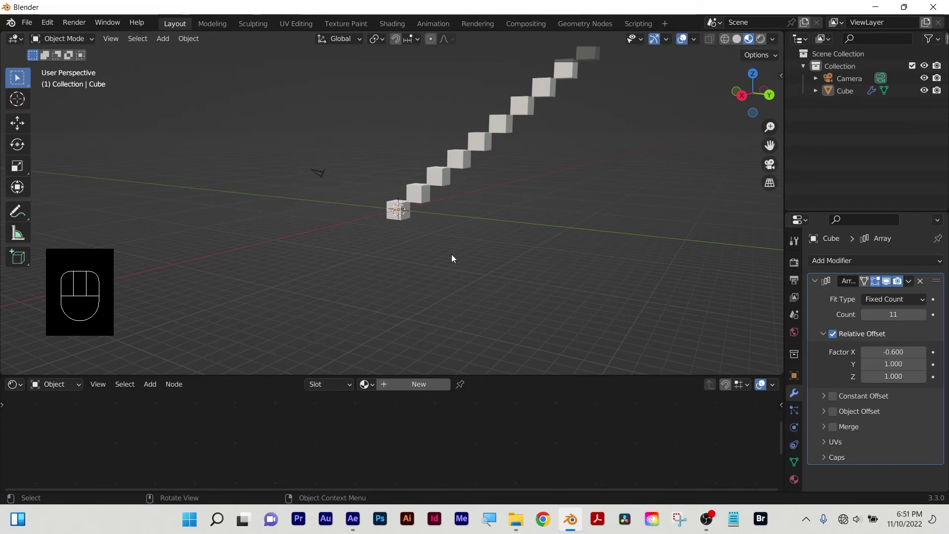
{"action": "scroll", "scroll_direction": "down", "scroll_amount": 3}
{"action": "left_click", "coordinate": [404, 215]}
{"action": "key", "text": "x"}
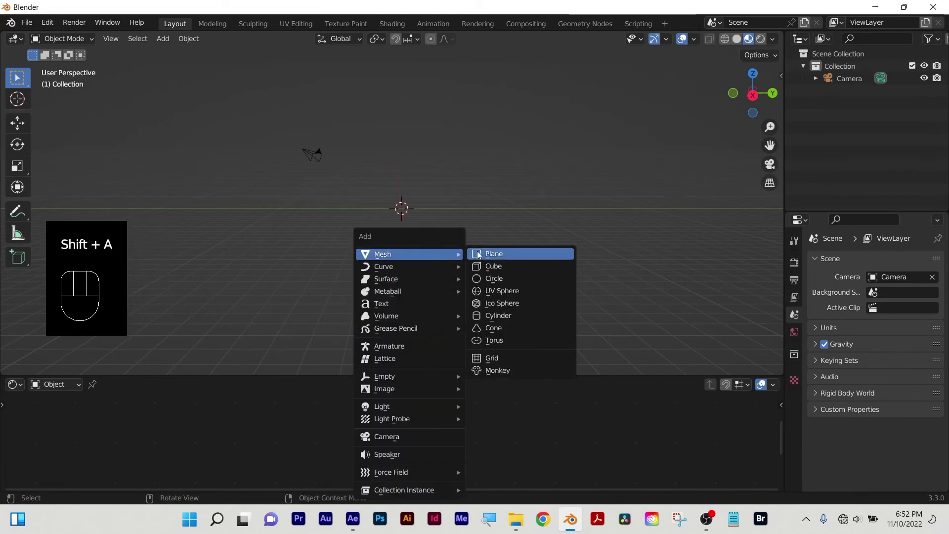
Scale the new cube down along Z and X into a thin flat slab.
{"action": "scroll", "scroll_direction": "up", "scroll_amount": 3}
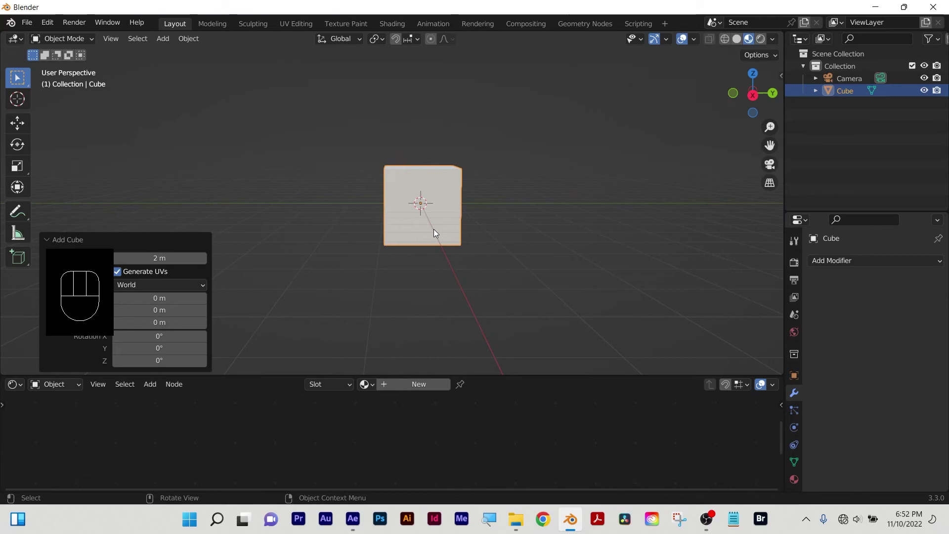
{"action": "key", "text": "z"}
{"action": "left_click", "coordinate": [428, 203]}
{"action": "left_click_drag", "start_coordinate": [434, 258], "coordinate": [453, 333]}
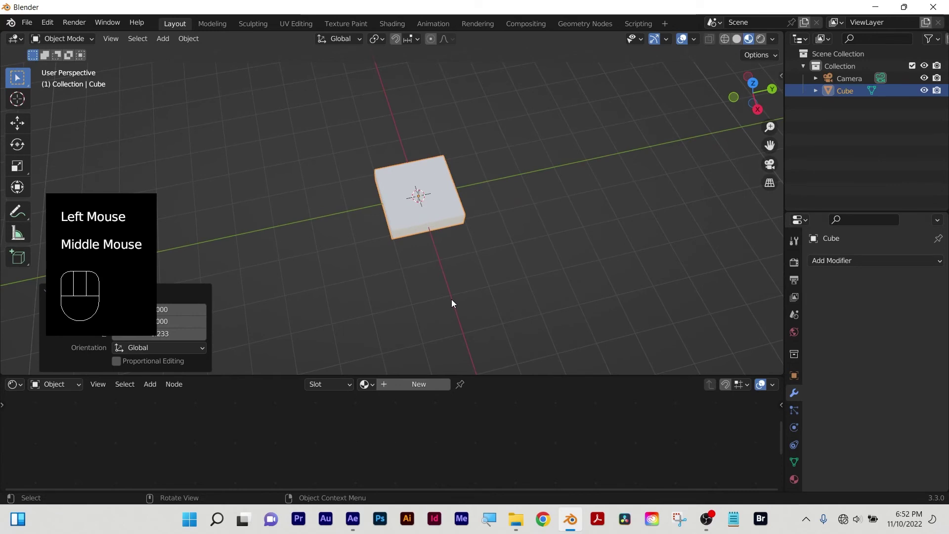
{"action": "key", "text": "x"}
{"action": "left_click", "coordinate": [529, 89]}
{"action": "left_click_drag", "start_coordinate": [488, 262], "coordinate": [468, 202]}
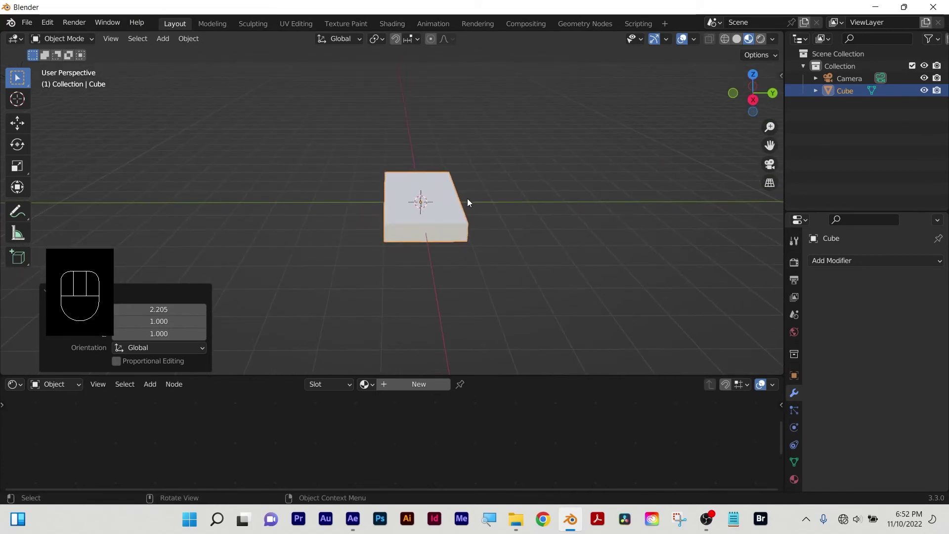
Bevel the slab's edges in Edit Mode with 2 segments so its corners round off.
{"action": "key", "text": "Tab"}
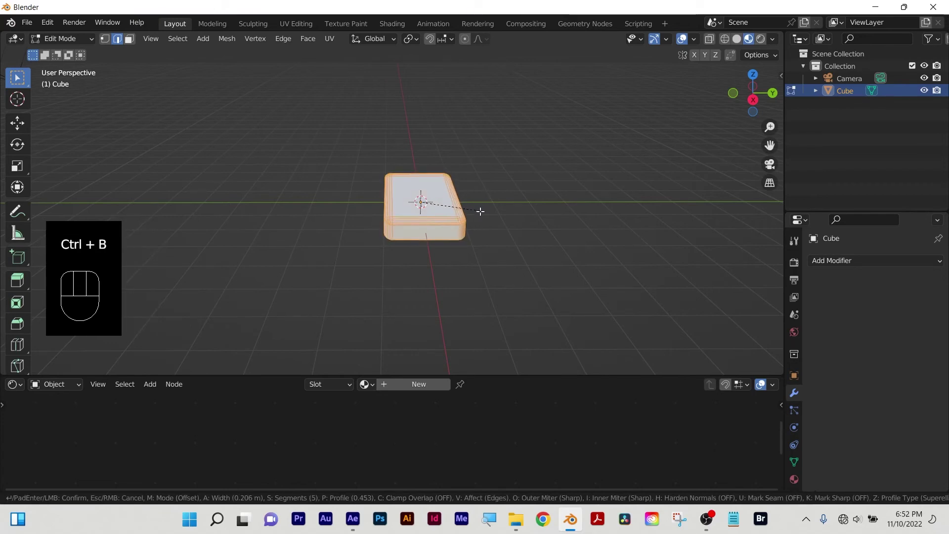
{"action": "scroll", "scroll_direction": "up", "scroll_amount": 3}
{"action": "scroll", "scroll_direction": "down", "scroll_amount": 3}
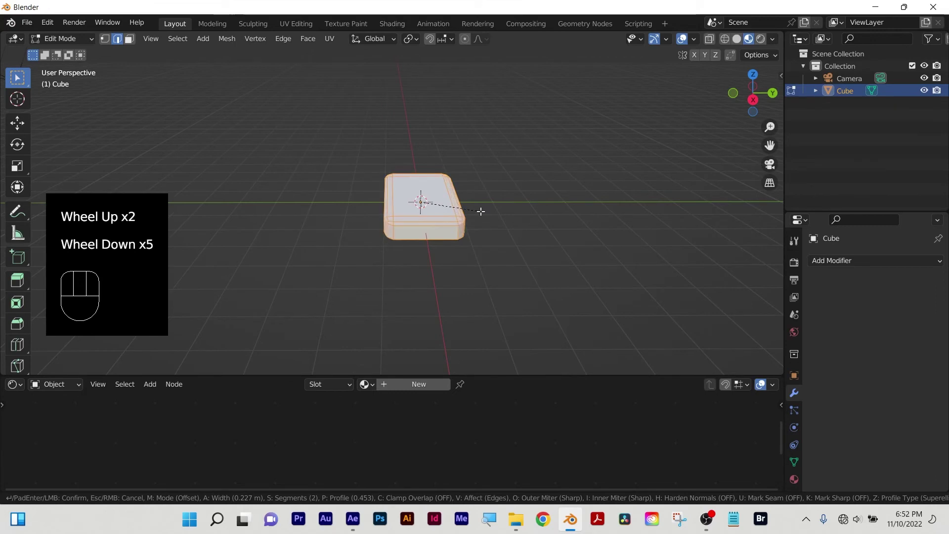
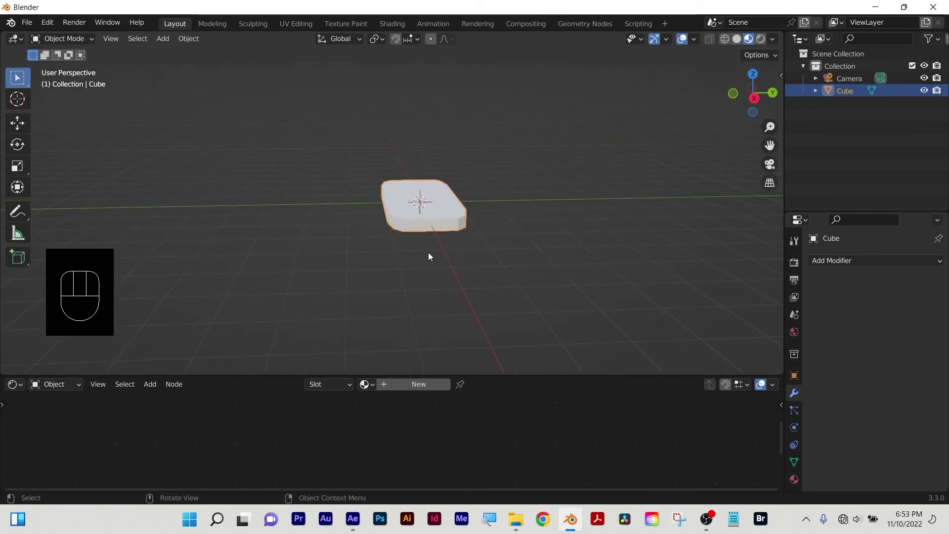
{"action": "key", "text": "z"}
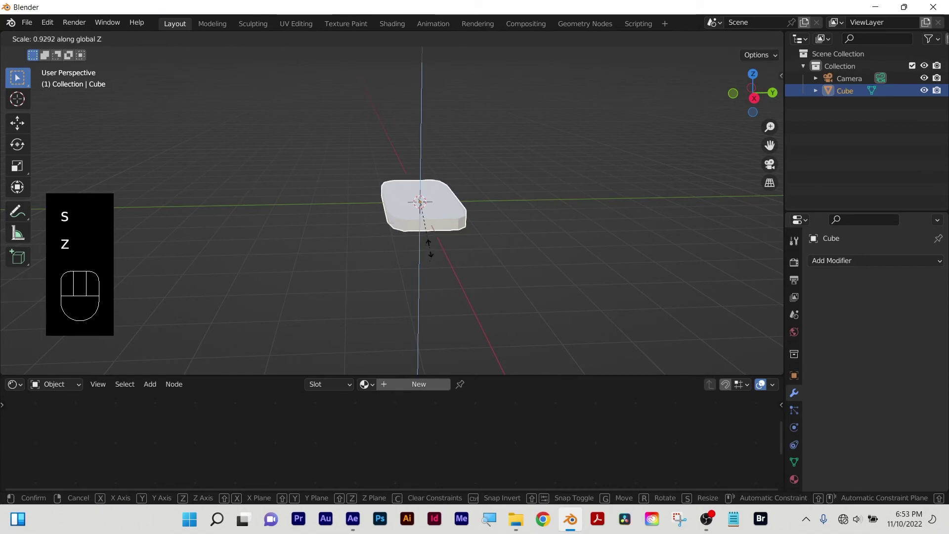
Add a Bezier circle curve to the scene.
{"action": "left_click", "coordinate": [429, 285]}
{"action": "left_click", "coordinate": [287, 269]}
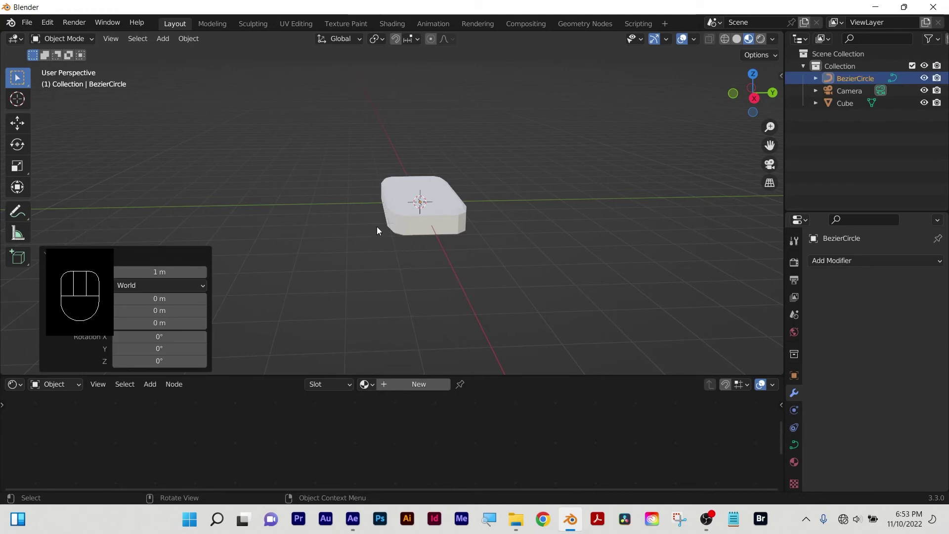
{"action": "scroll", "scroll_direction": "down", "scroll_amount": 3}
{"action": "scroll", "scroll_direction": "down", "scroll_amount": 3}
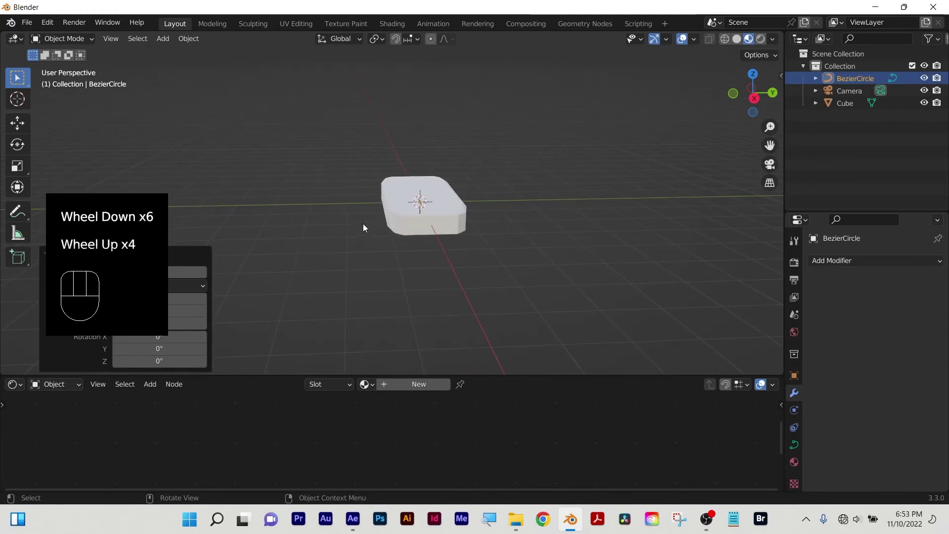
Rotate the circle 90 degrees about the X and Y axes to turn it upright.
{"action": "key", "text": "r"}
{"action": "scroll", "scroll_direction": "up", "scroll_amount": 3}
{"action": "key", "text": "x"}
{"action": "key", "text": "9"}
{"action": "key", "text": "Return"}
{"action": "key", "text": "y"}
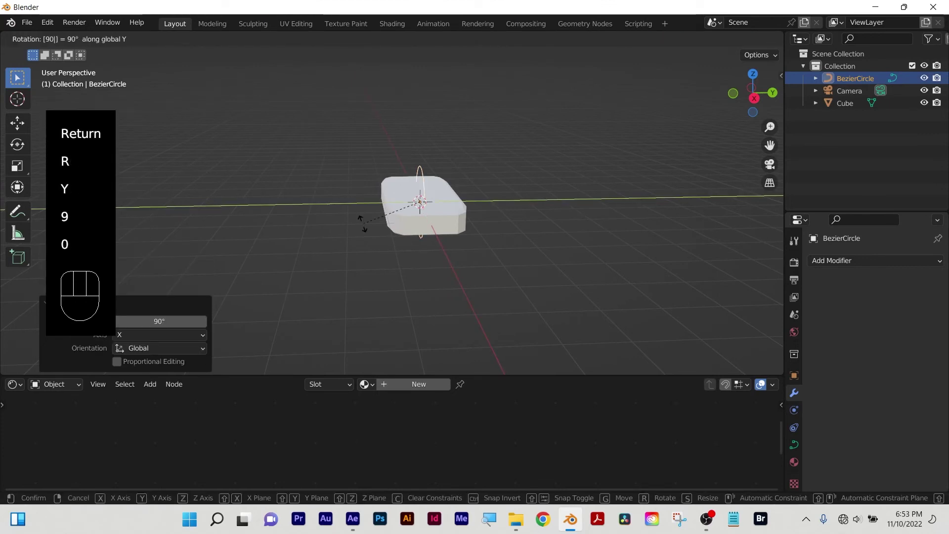
{"action": "key", "text": "0"}
{"action": "key", "text": "Return"}
{"action": "key", "text": "r"}
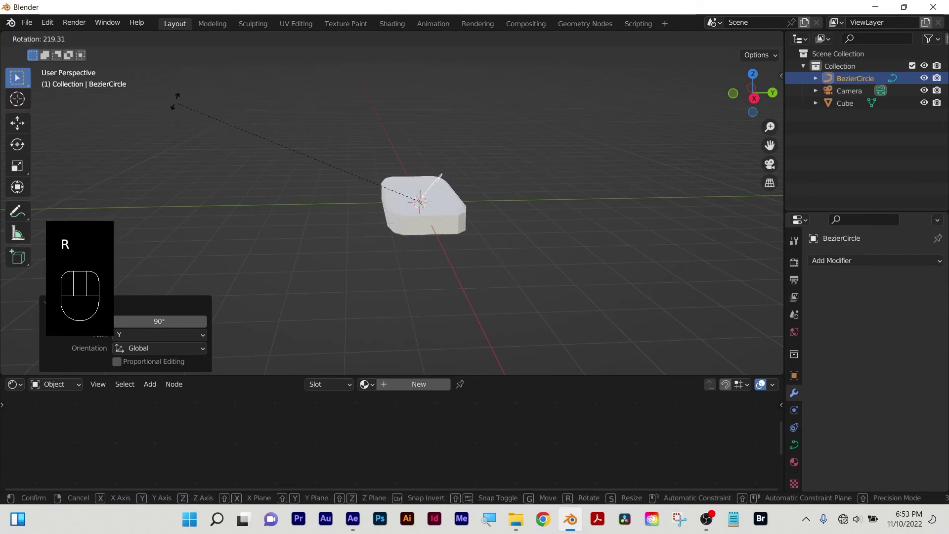
{"action": "left_click_drag", "start_coordinate": [360, 344], "coordinate": [352, 335]}
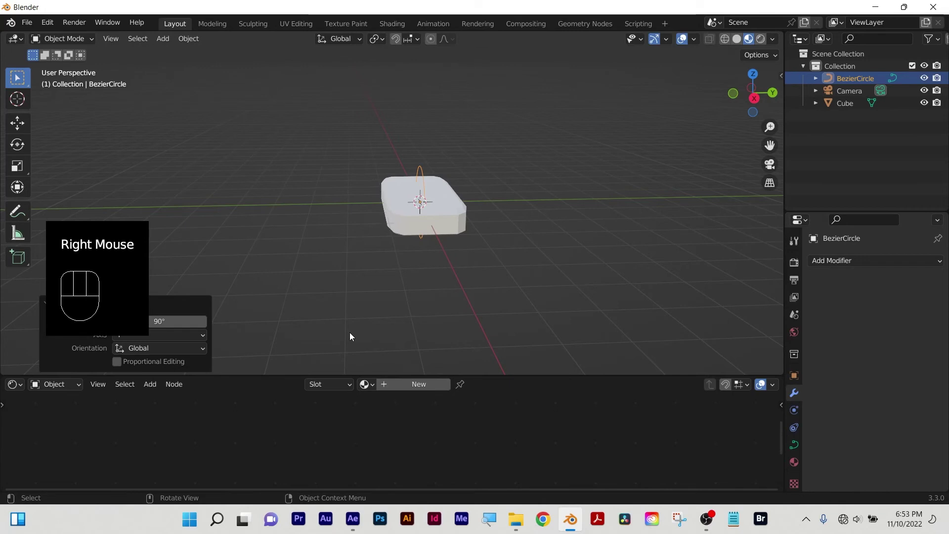
Undo and redo the rotations as 90 degrees about Z then X so the circle lies flat.
{"action": "key", "text": "ctrl+z"}
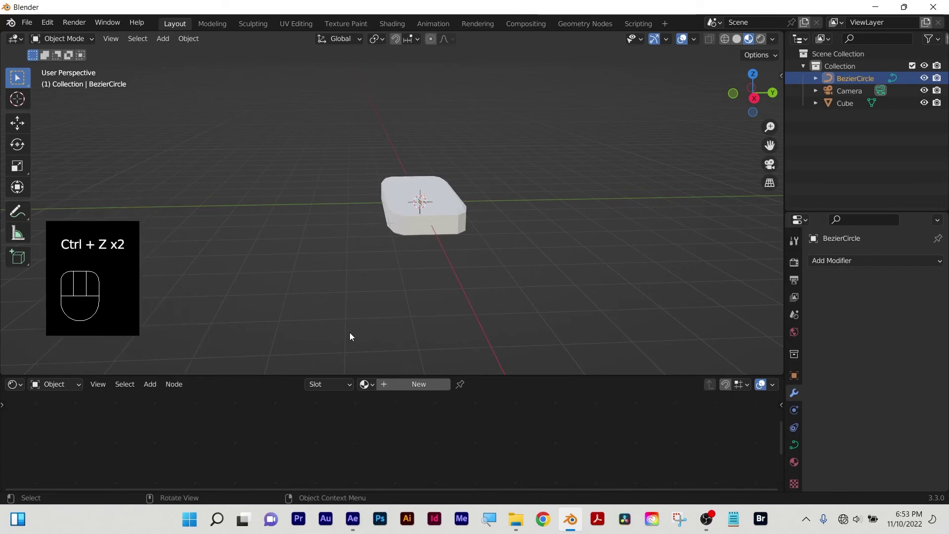
{"action": "key", "text": "r"}
{"action": "key", "text": "z"}
{"action": "key", "text": "9"}
{"action": "key", "text": "0"}
{"action": "key", "text": "Return"}
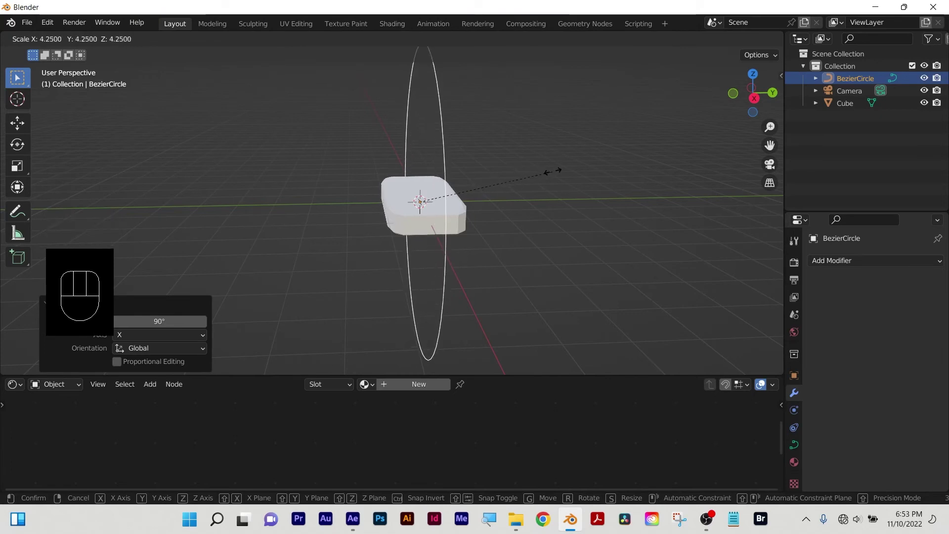
{"action": "left_click", "coordinate": [557, 173]}
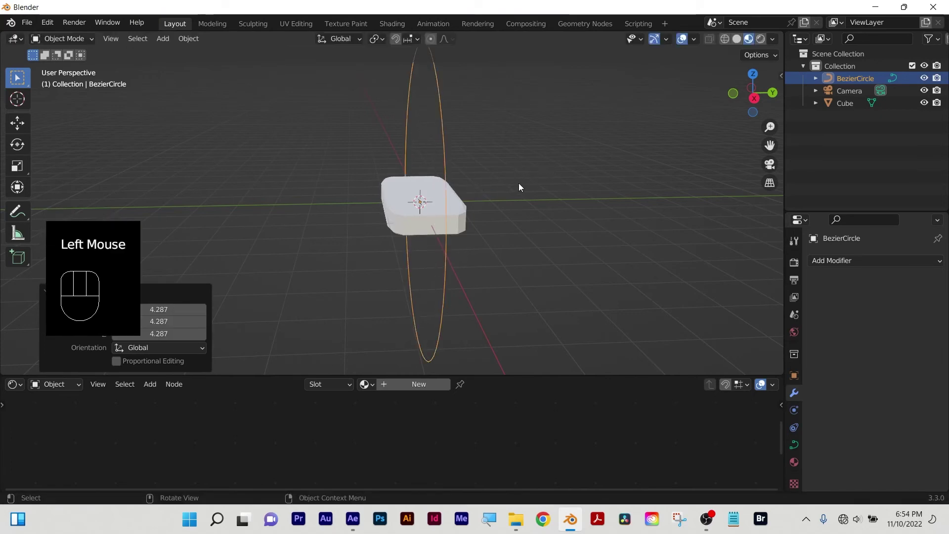
{"action": "key", "text": "r"}
{"action": "key", "text": "x"}
{"action": "key", "text": "9"}
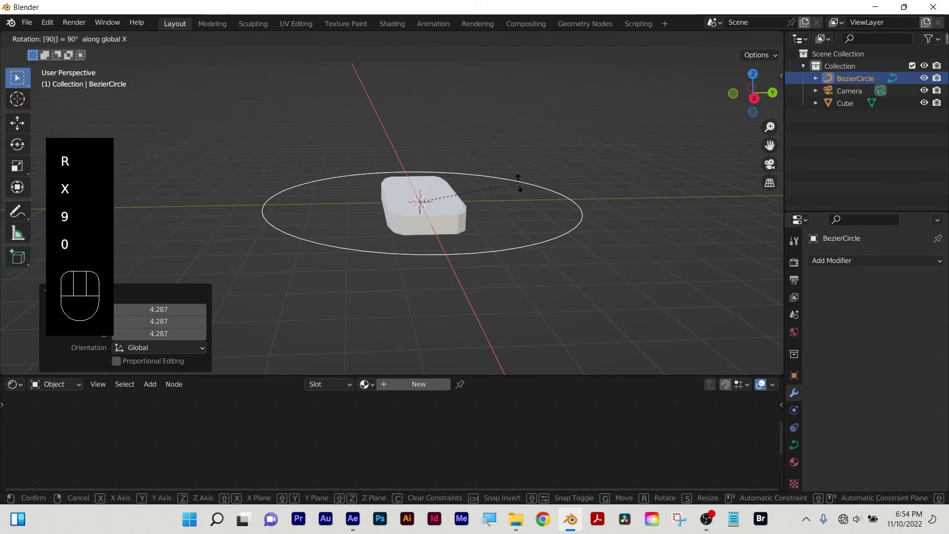
{"action": "key", "text": "0"}
{"action": "key", "text": "Return"}
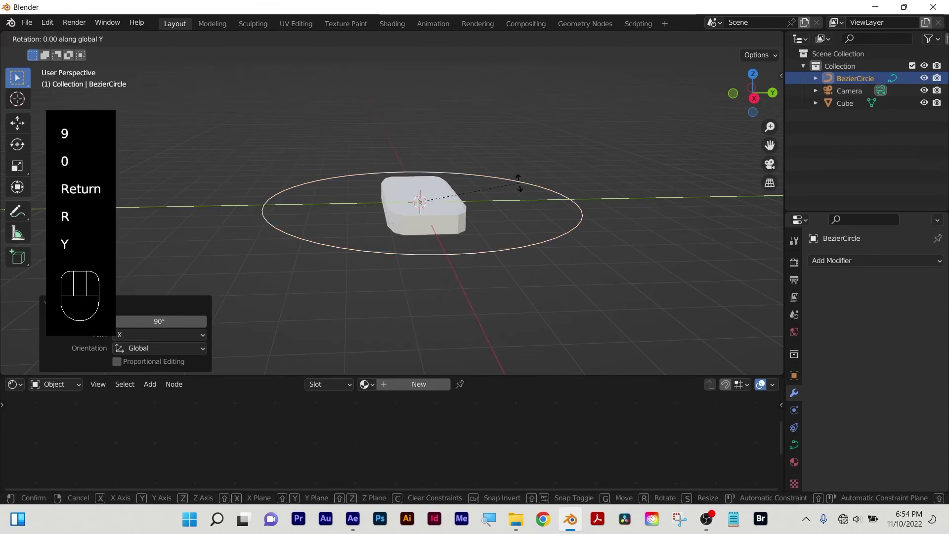
{"action": "key", "text": "0"}
Scale the circle up around the slab, flattening it along Z and widening it along Y.
{"action": "key", "text": "Return"}
{"action": "left_click_drag", "start_coordinate": [404, 284], "coordinate": [406, 281]}
{"action": "key", "text": "s"}
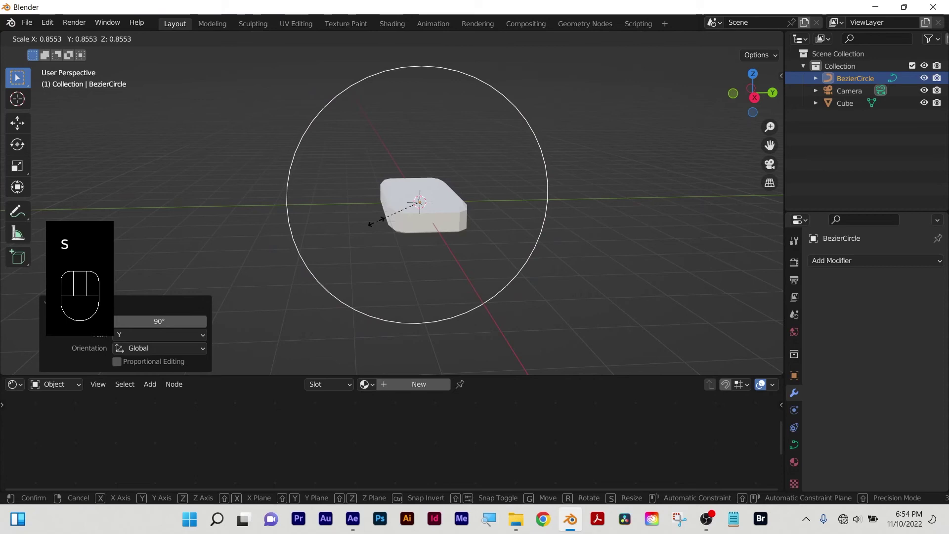
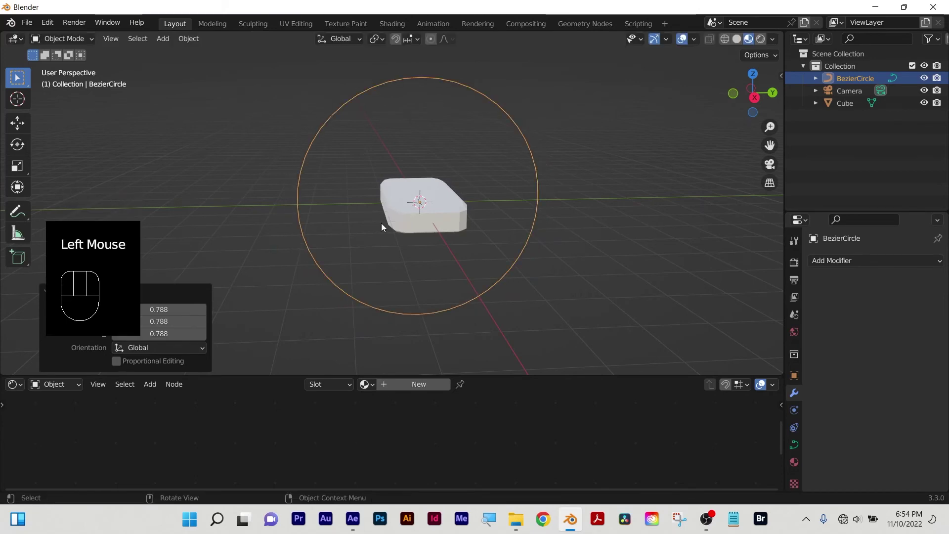
{"action": "key", "text": "s"}
{"action": "key", "text": "z"}
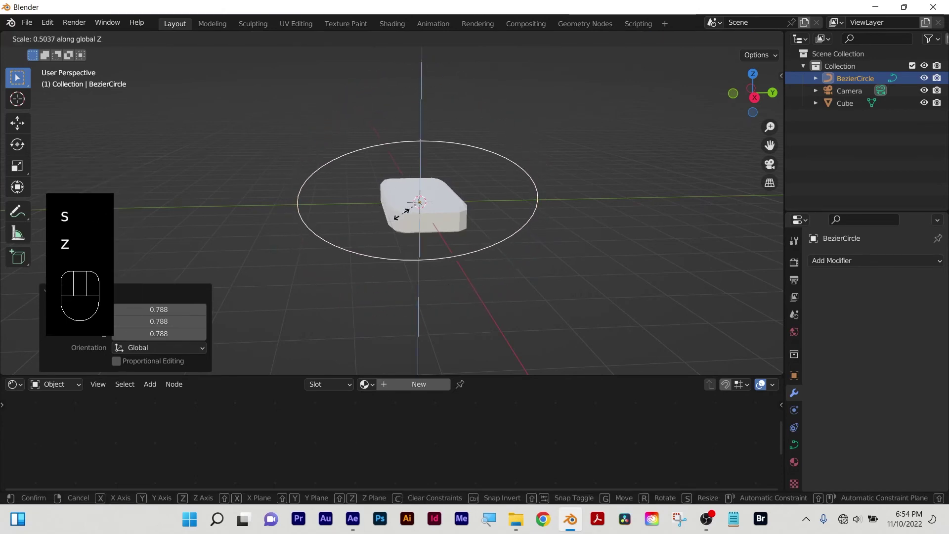
{"action": "left_click", "coordinate": [389, 220]}
{"action": "key", "text": "s"}
{"action": "key", "text": "y"}
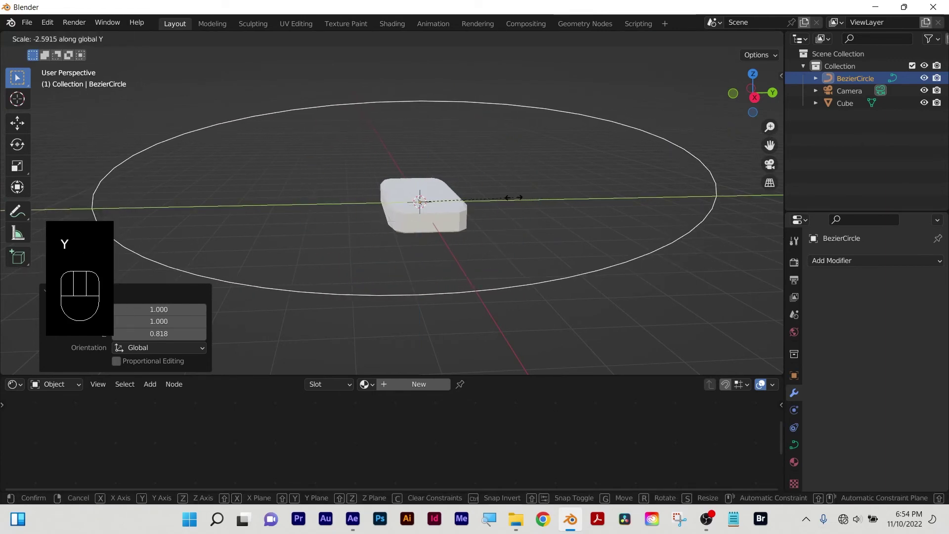
{"action": "left_click", "coordinate": [516, 201]}
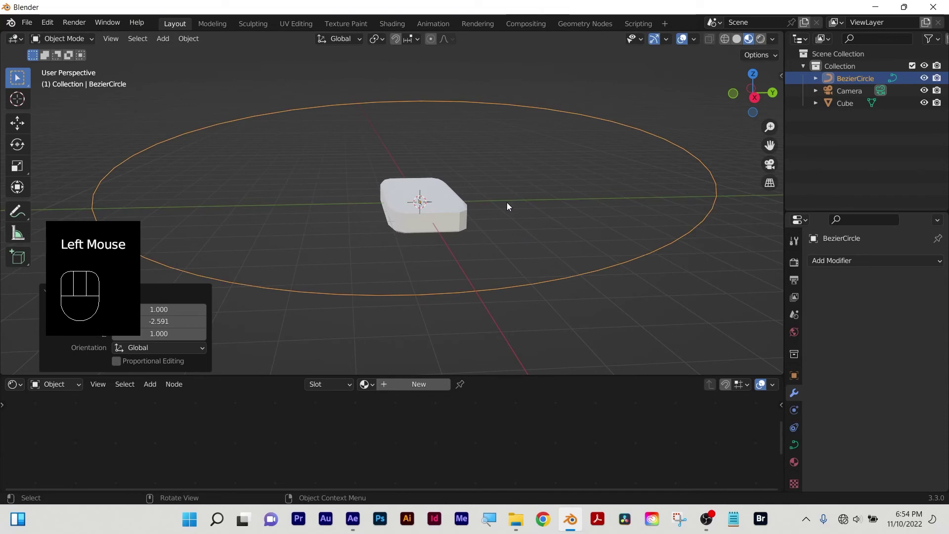
Move the circle straight up along Z so it sits above the slab.
{"action": "key", "text": "g"}
{"action": "key", "text": "z"}
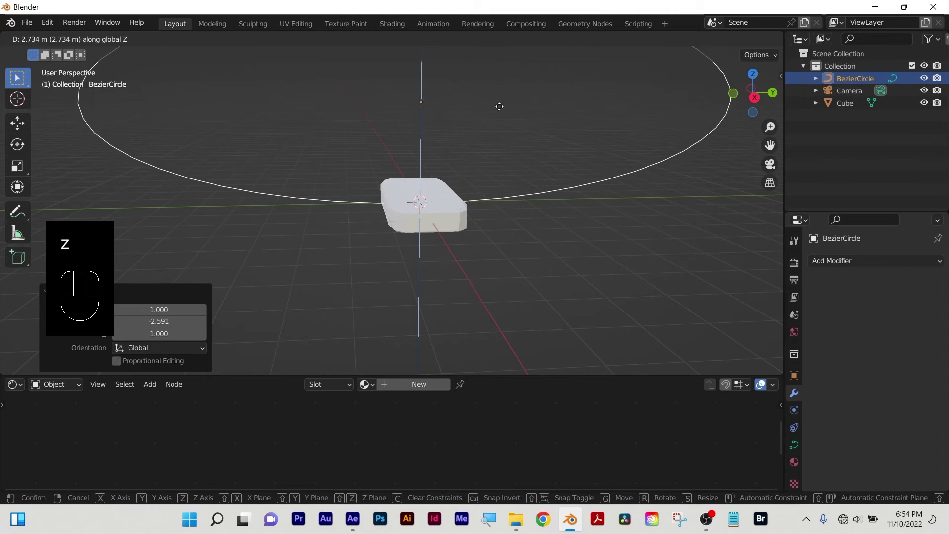
{"action": "left_click", "coordinate": [501, 110]}
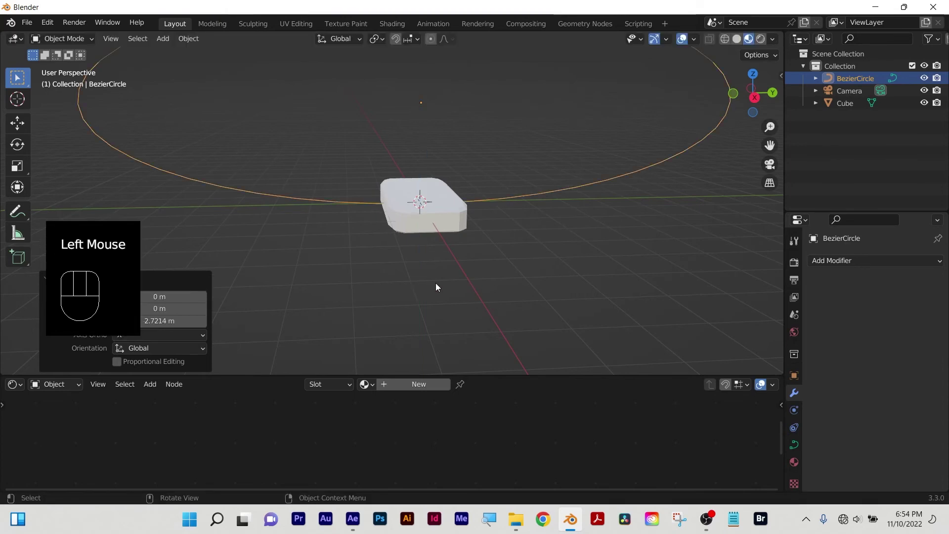
{"action": "scroll", "scroll_direction": "down", "scroll_amount": 3}
{"action": "left_click_drag", "start_coordinate": [377, 279], "coordinate": [407, 280]}
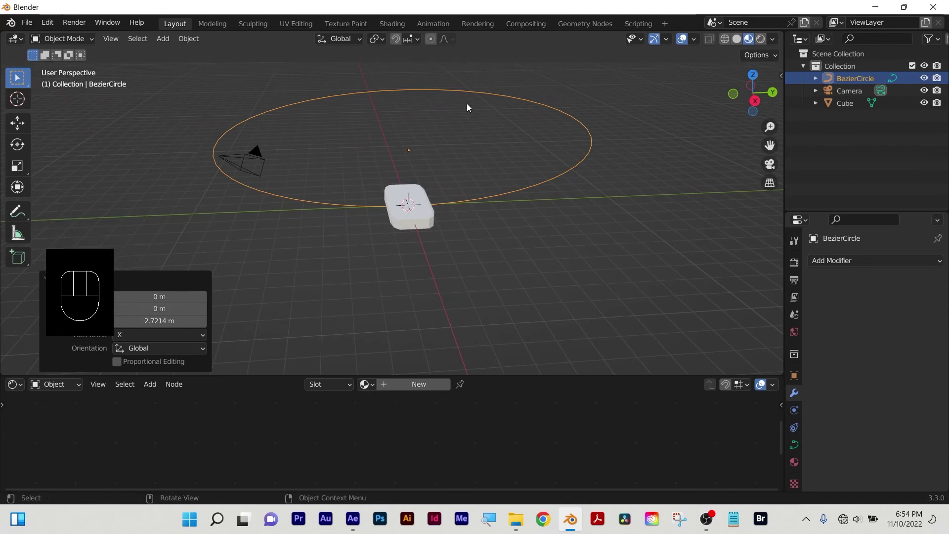
{"action": "left_click_drag", "start_coordinate": [401, 294], "coordinate": [467, 267]}
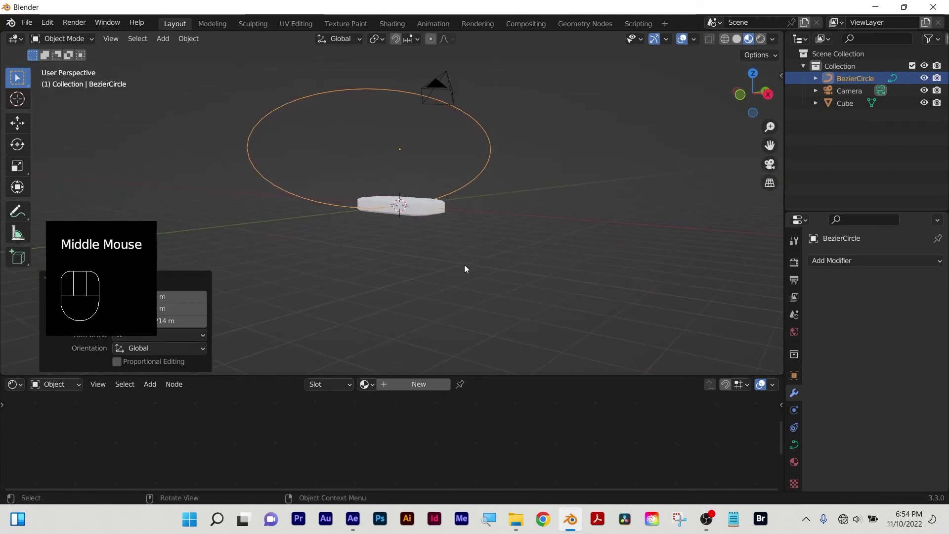
{"action": "key", "text": "g"}
{"action": "key", "text": "z"}
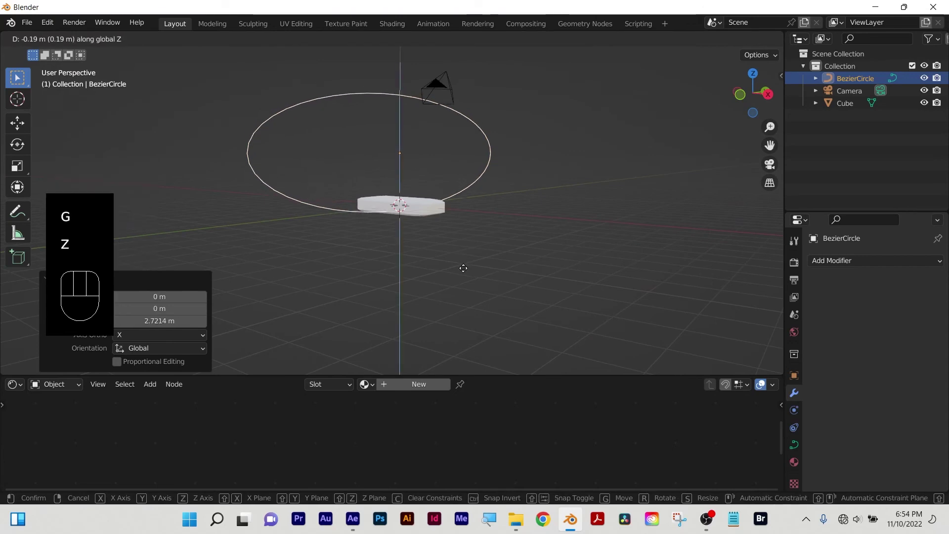
{"action": "left_click", "coordinate": [466, 273]}
{"action": "left_click_drag", "start_coordinate": [483, 275], "coordinate": [415, 257]}
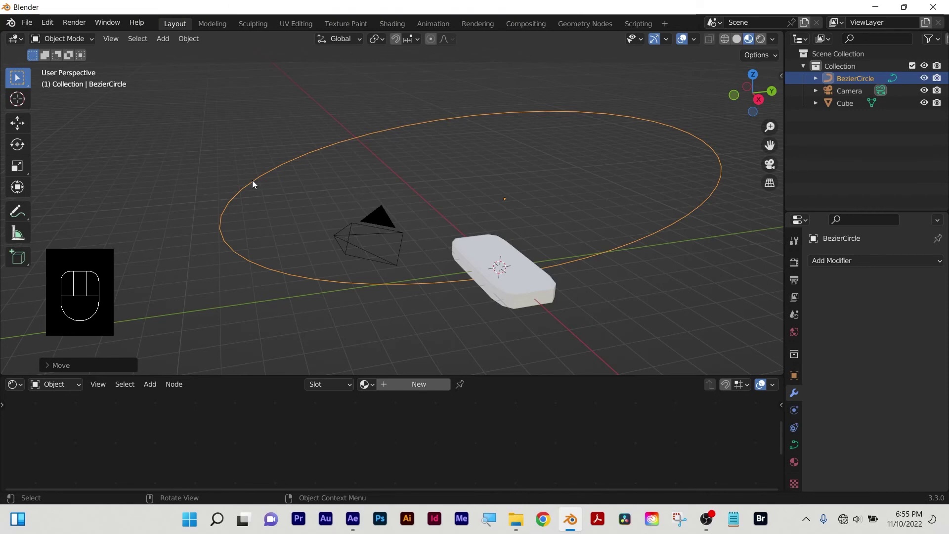
{"action": "middle_click", "coordinate": [465, 272]}
Give the slab a two-copy Array modifier followed by a Curve modifier.
{"action": "left_click", "coordinate": [511, 289]}
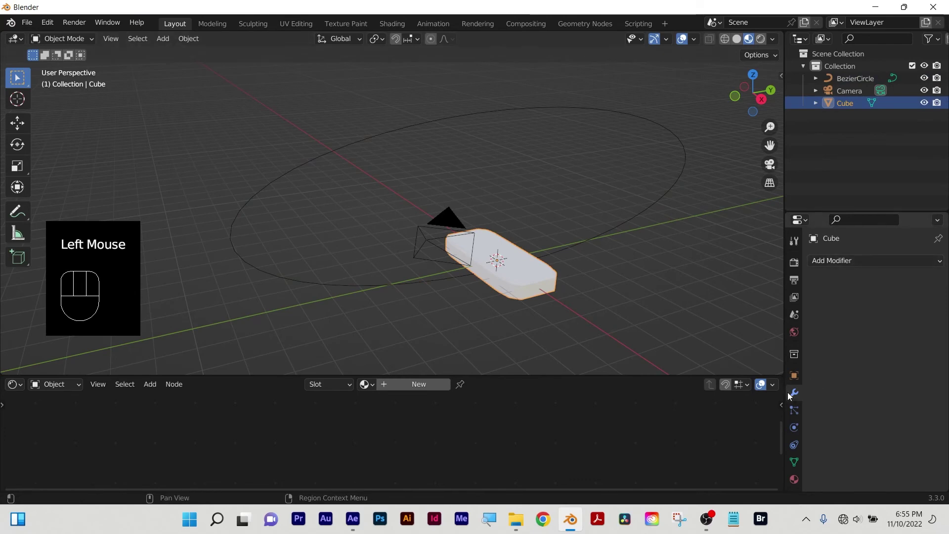
{"action": "left_click_drag", "start_coordinate": [835, 265], "coordinate": [690, 57]}
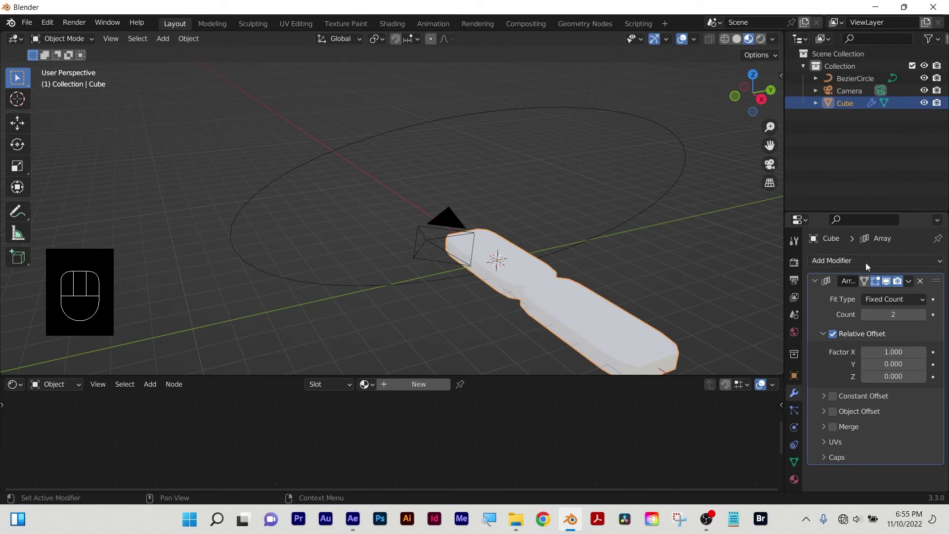
{"action": "left_click_drag", "start_coordinate": [873, 266], "coordinate": [813, 82]}
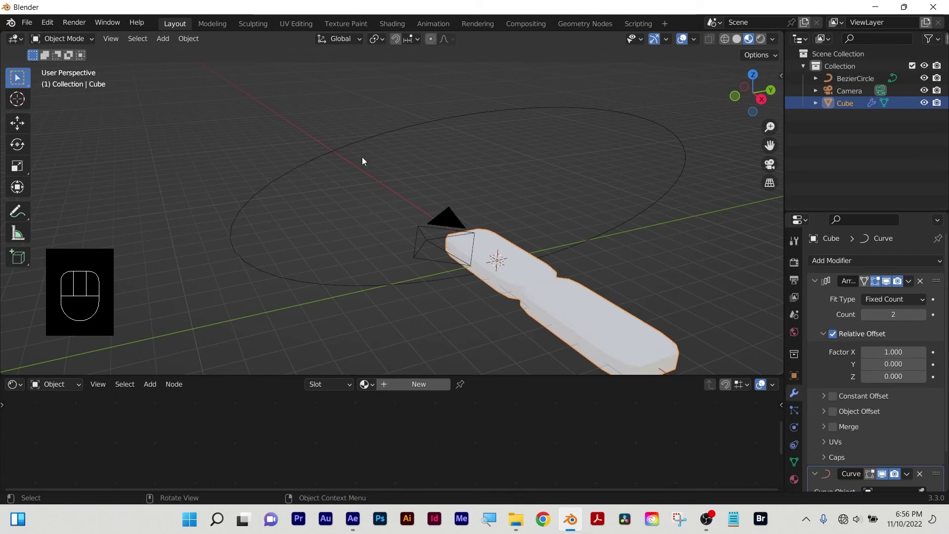
{"action": "scroll", "scroll_direction": "down", "scroll_amount": 3}
{"action": "scroll", "scroll_direction": "down", "scroll_amount": 3}
{"action": "scroll", "scroll_direction": "down", "scroll_amount": 3}
Set the Curve modifier's object to BezierCircle and reposition the slab array.
{"action": "left_click", "coordinate": [926, 455]}
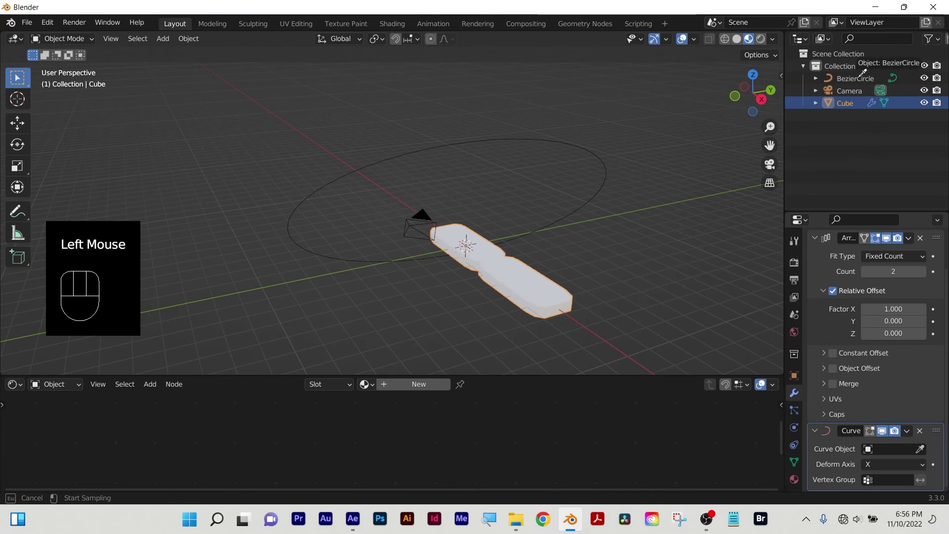
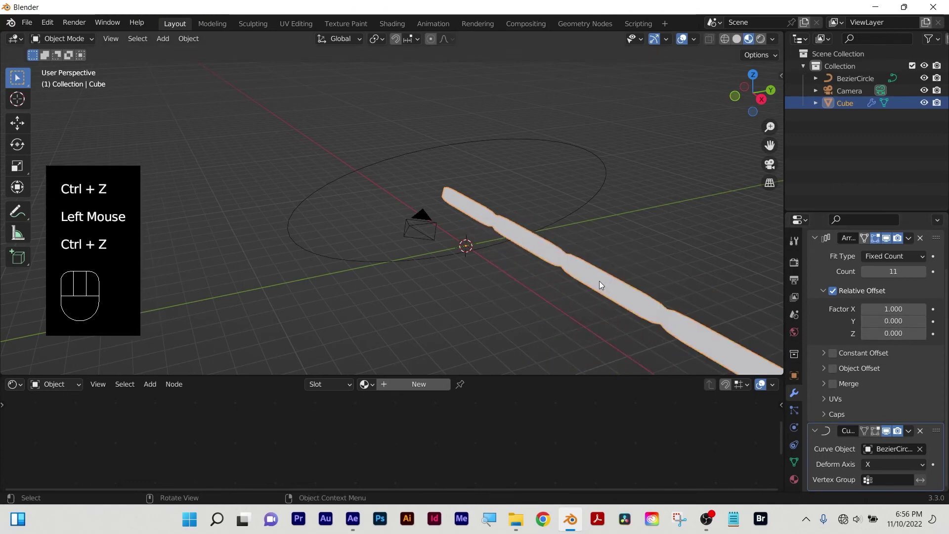
{"action": "key", "text": "g"}
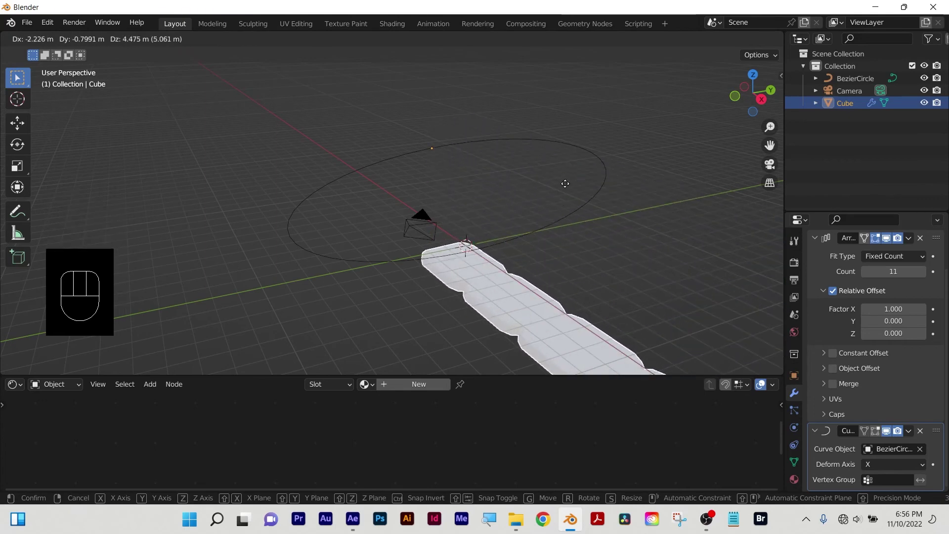
{"action": "left_click", "coordinate": [568, 189]}
Switch the Array fit type to Fit Curve using the BezierCircle.
{"action": "left_click_drag", "start_coordinate": [901, 262], "coordinate": [895, 301]}
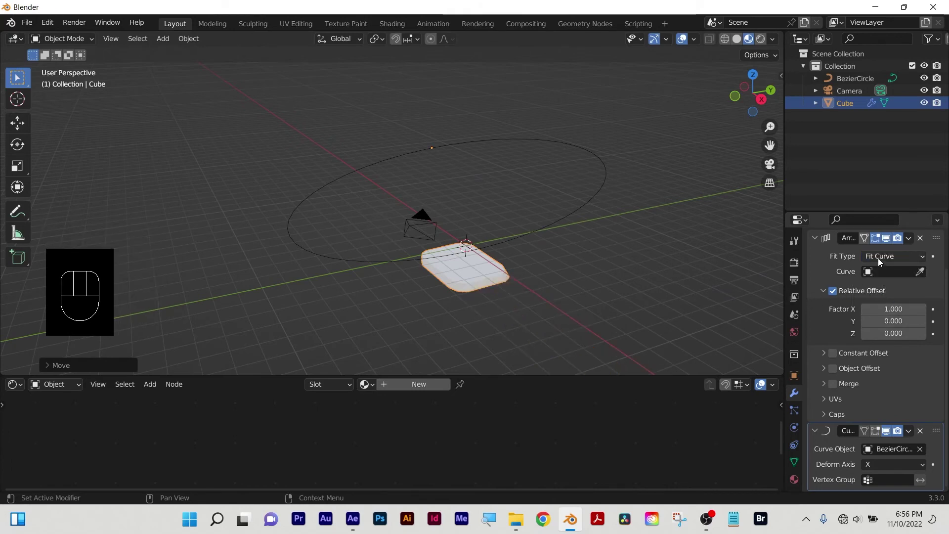
{"action": "left_click", "coordinate": [881, 263]}
{"action": "left_click", "coordinate": [923, 273]}
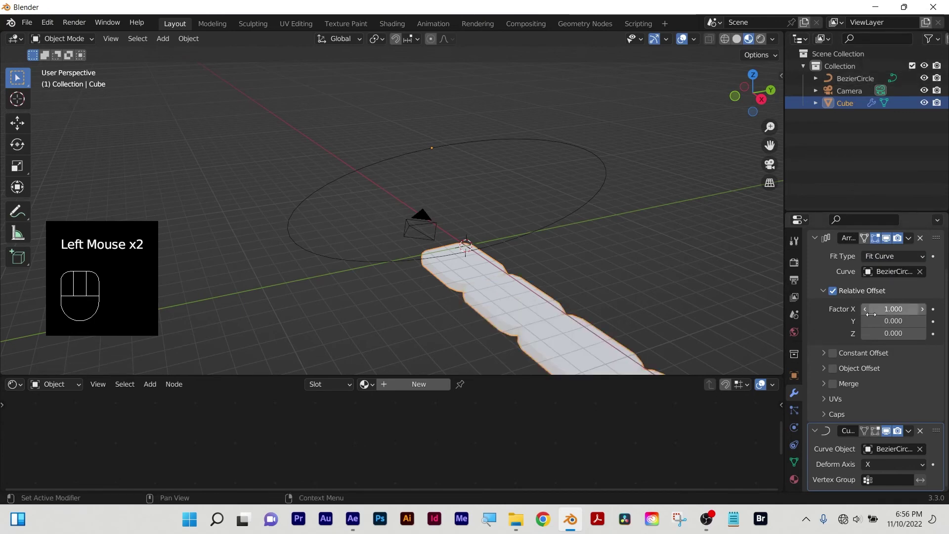
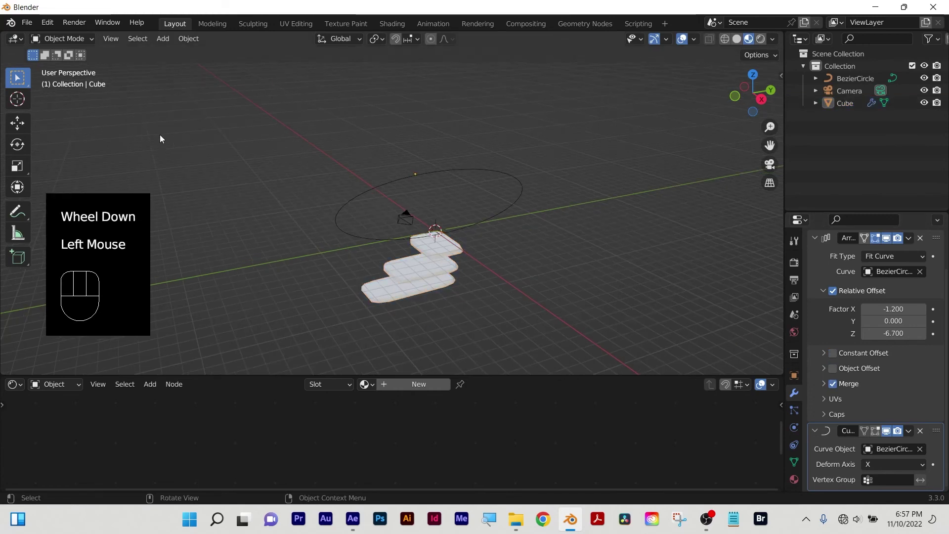
{"action": "key", "text": "shift+a"}
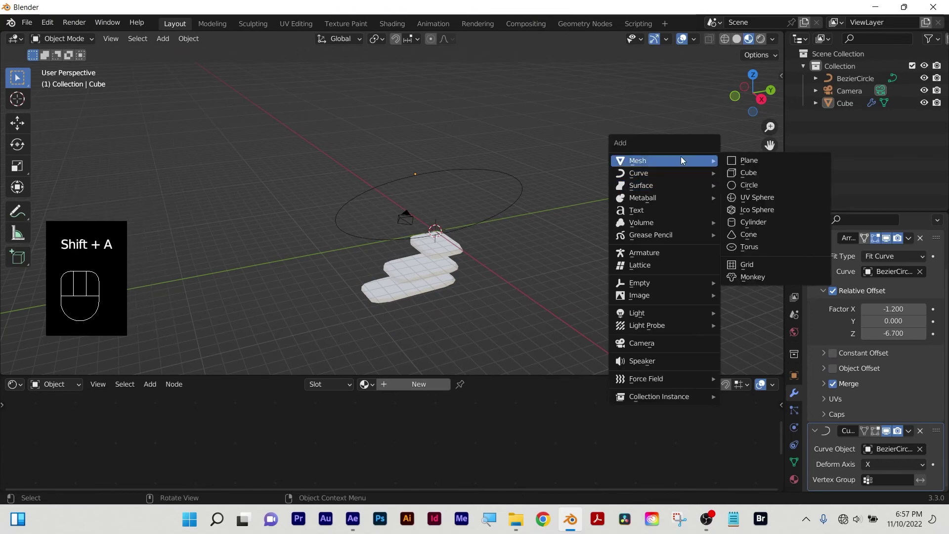
{"action": "key", "text": "g"}
{"action": "key", "text": "x"}
{"action": "left_click_drag", "start_coordinate": [605, 184], "coordinate": [600, 195]}
{"action": "scroll", "scroll_direction": "up", "scroll_amount": 3}
{"action": "left_click_drag", "start_coordinate": [622, 293], "coordinate": [437, 146]}
{"action": "scroll", "scroll_direction": "up", "scroll_amount": 3}
{"action": "left_click_drag", "start_coordinate": [640, 260], "coordinate": [407, 169]}
{"action": "scroll", "scroll_direction": "down", "scroll_amount": 3}
{"action": "scroll", "scroll_direction": "up", "scroll_amount": 3}
{"action": "key", "text": "g"}
{"action": "left_click", "coordinate": [499, 179]}
{"action": "key", "text": "Tab"}
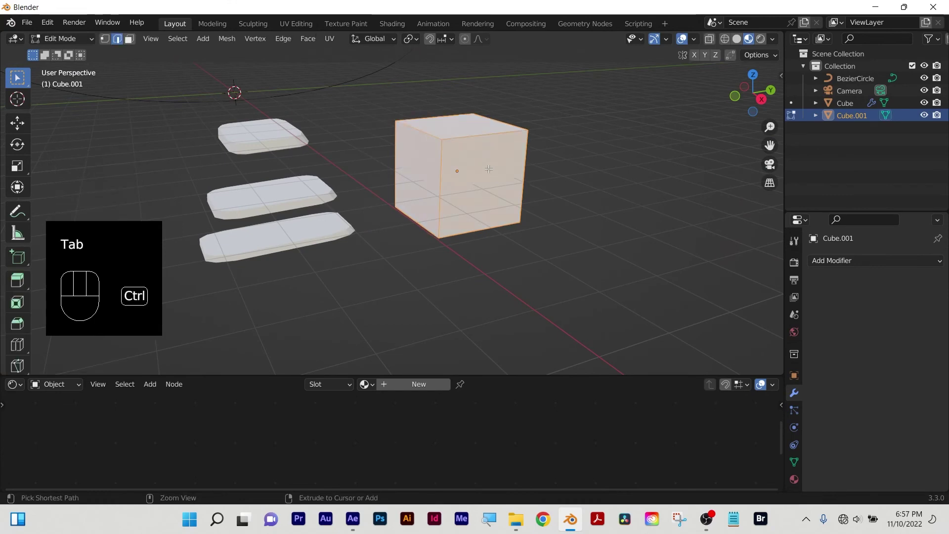
{"action": "key", "text": "ctrl+b"}
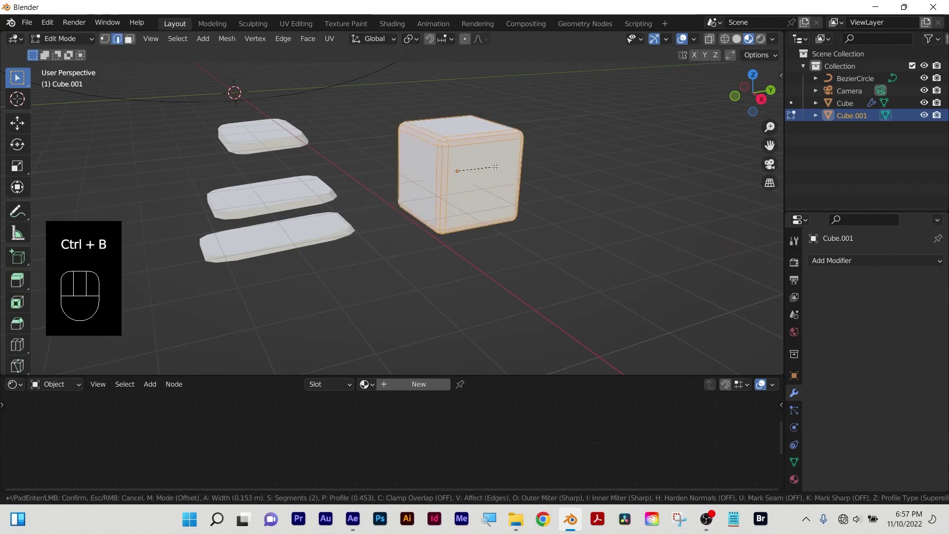
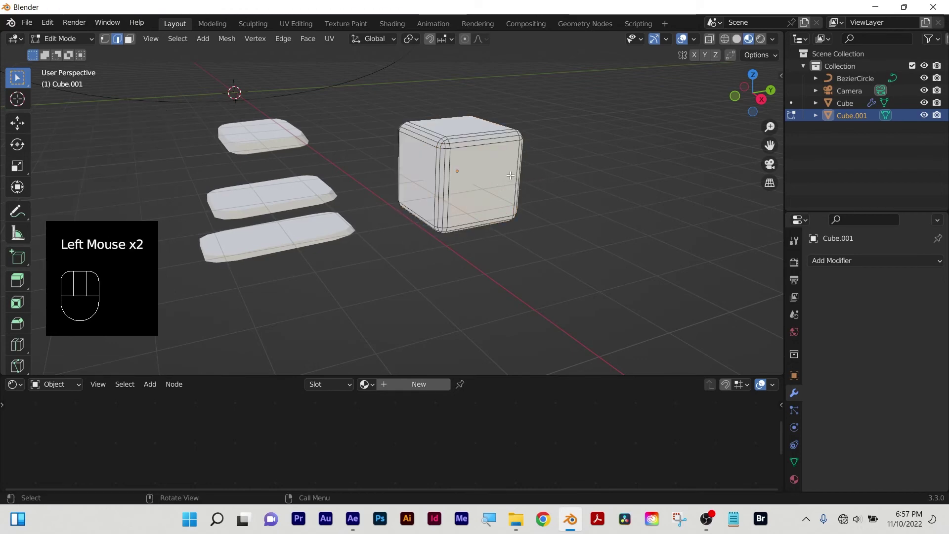
{"action": "key", "text": "Tab"}
{"action": "left_click", "coordinate": [493, 176]}
{"action": "key", "text": "x"}
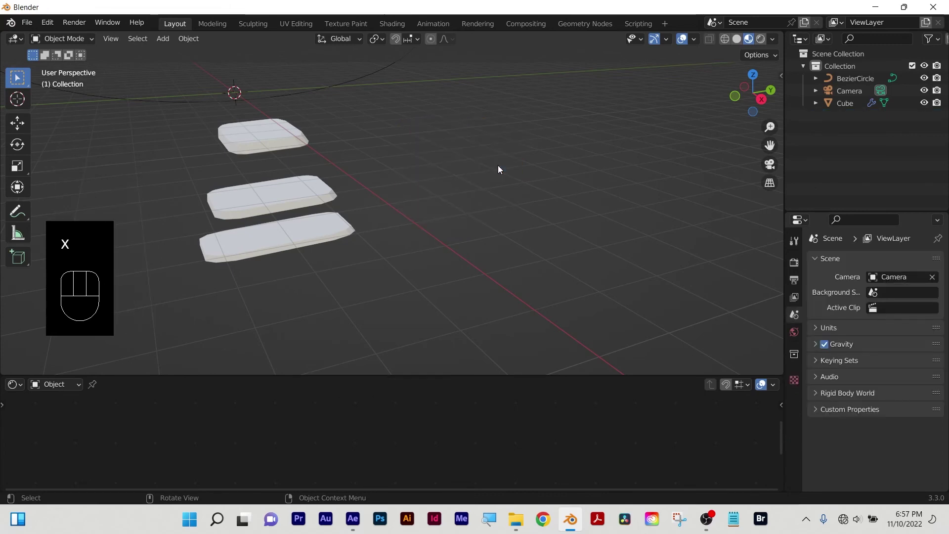
Look over the ring of slabs and select the arrayed slab object.
{"action": "scroll", "scroll_direction": "up", "scroll_amount": 3}
{"action": "scroll", "scroll_direction": "down", "scroll_amount": 3}
{"action": "middle_click", "coordinate": [301, 180]}
{"action": "scroll", "scroll_direction": "down", "scroll_amount": 3}
{"action": "scroll", "scroll_direction": "up", "scroll_amount": 3}
{"action": "left_click", "coordinate": [272, 140]}
{"action": "left_click_drag", "start_coordinate": [403, 176], "coordinate": [387, 174]}
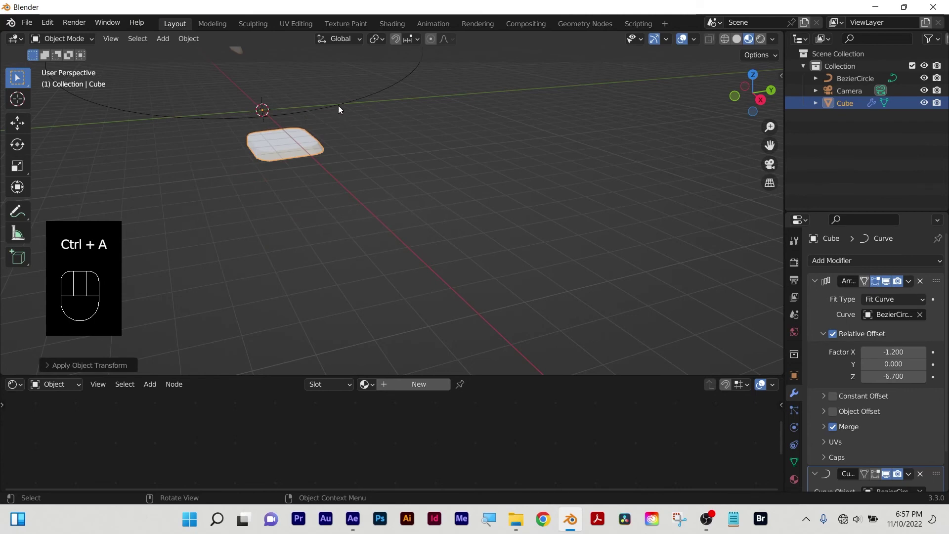
Select the Bezier circle, bring up Apply (Ctrl+A), then reselect the arrayed slab.
{"action": "left_click", "coordinate": [342, 111]}
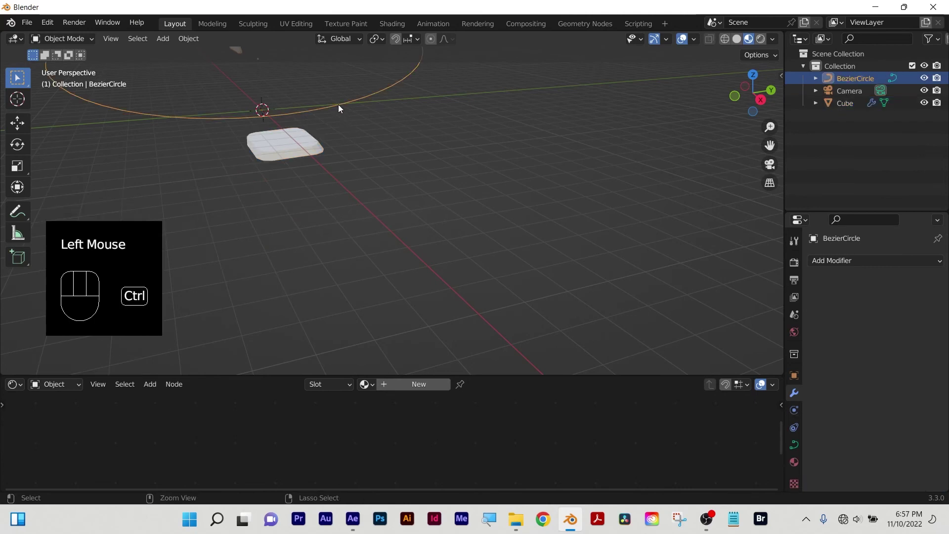
{"action": "key", "text": "ctrl+a"}
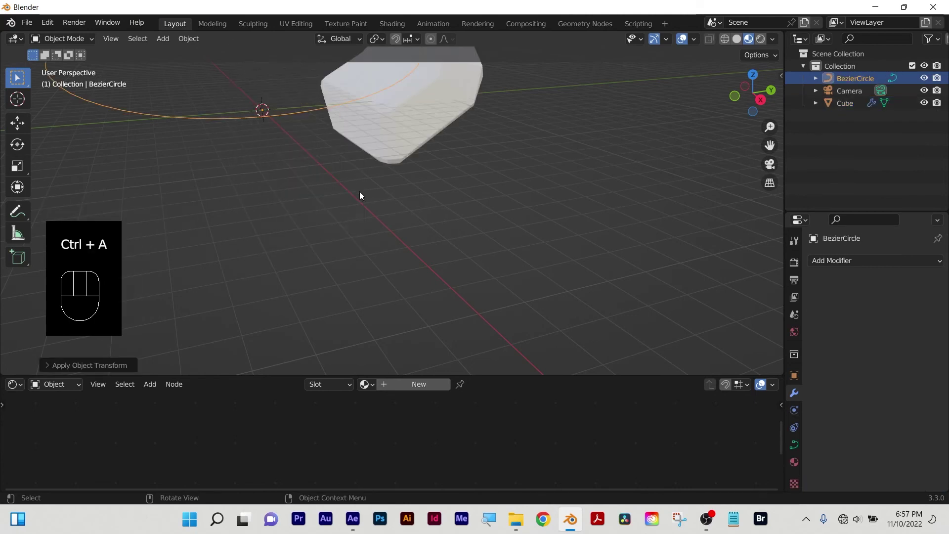
{"action": "scroll", "scroll_direction": "down", "scroll_amount": 3}
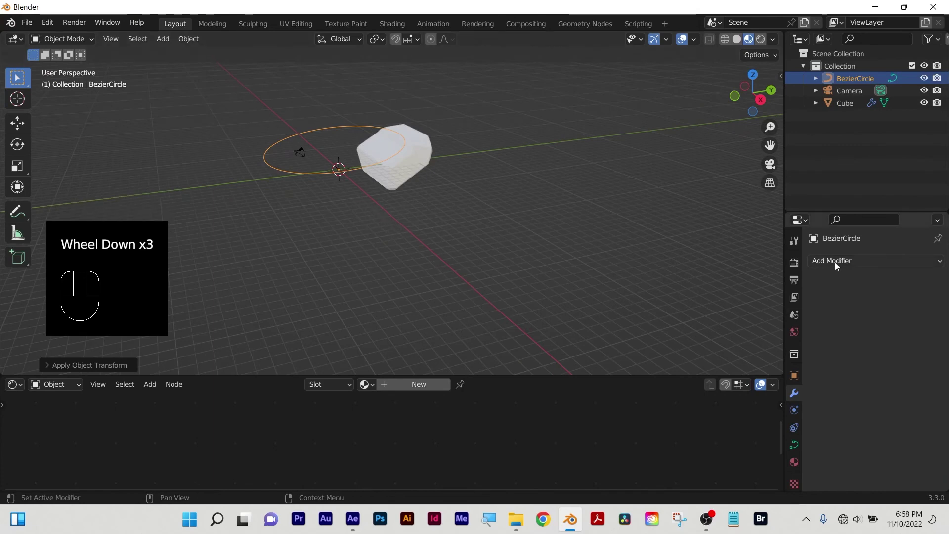
{"action": "left_click", "coordinate": [850, 107]}
{"action": "left_click", "coordinate": [409, 170]}
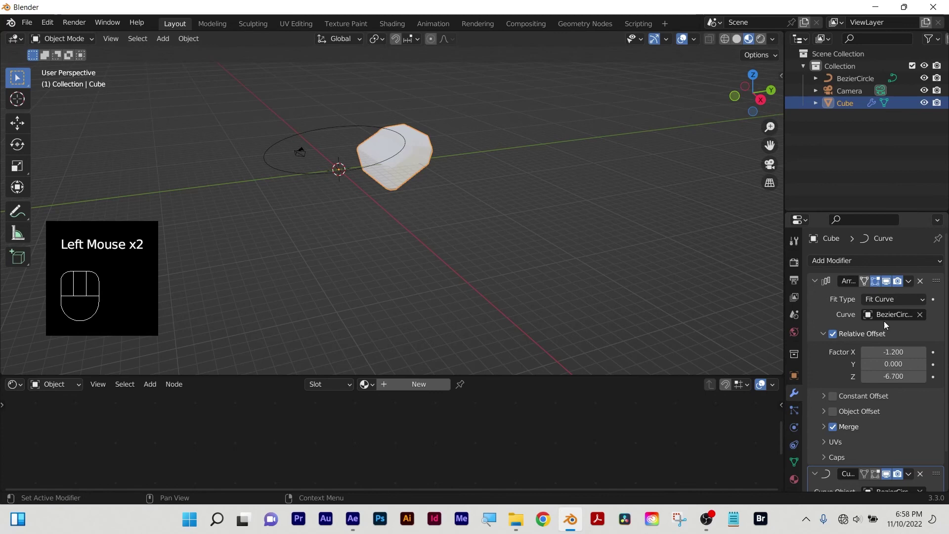
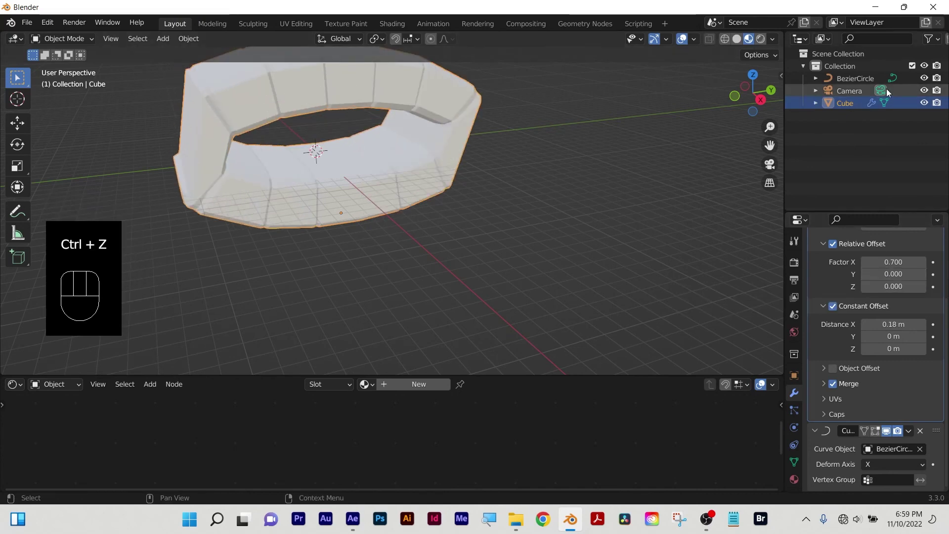
Orbit around the closed ring of slabs to inspect it from the side and above.
{"action": "left_click", "coordinate": [853, 107]}
{"action": "key", "text": "s"}
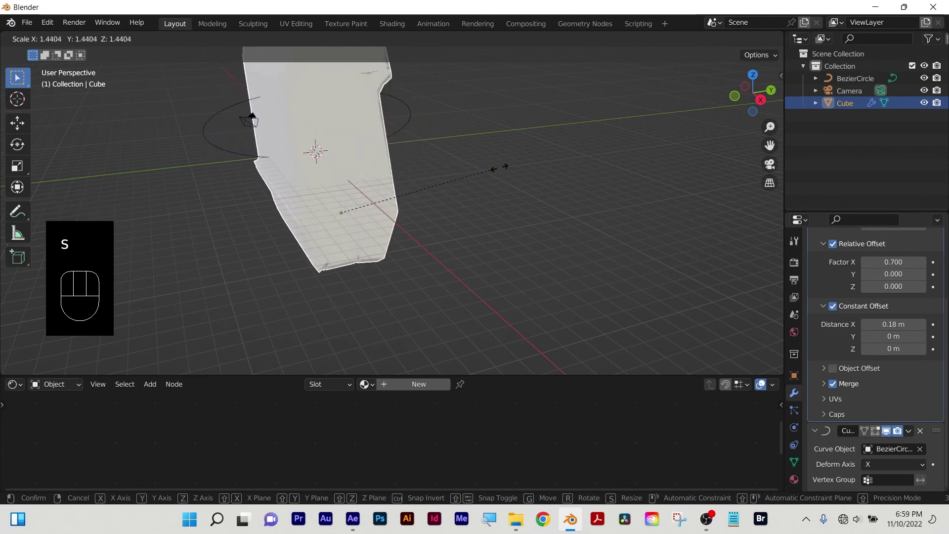
{"action": "right_click", "coordinate": [505, 174]}
{"action": "left_click_drag", "start_coordinate": [470, 229], "coordinate": [435, 202]}
{"action": "left_click_drag", "start_coordinate": [443, 198], "coordinate": [435, 249]}
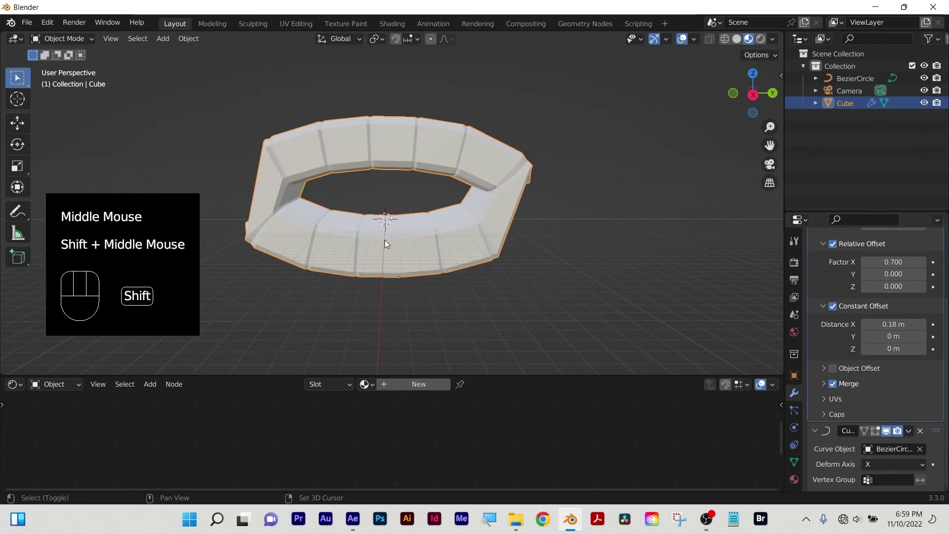
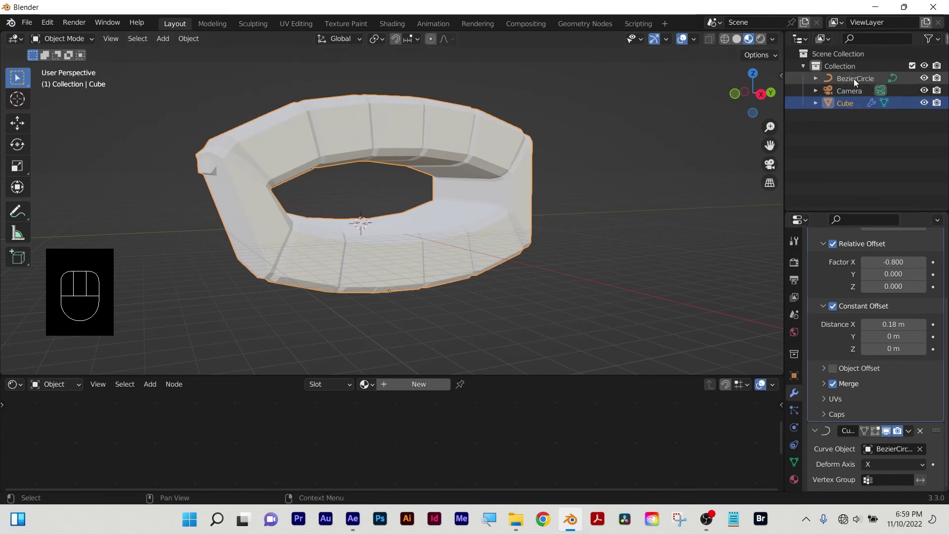
{"action": "left_click_drag", "start_coordinate": [425, 234], "coordinate": [683, 257]}
{"action": "scroll", "scroll_direction": "down", "scroll_amount": 3}
{"action": "scroll", "scroll_direction": "up", "scroll_amount": 3}
{"action": "left_click_drag", "start_coordinate": [410, 236], "coordinate": [195, 233]}
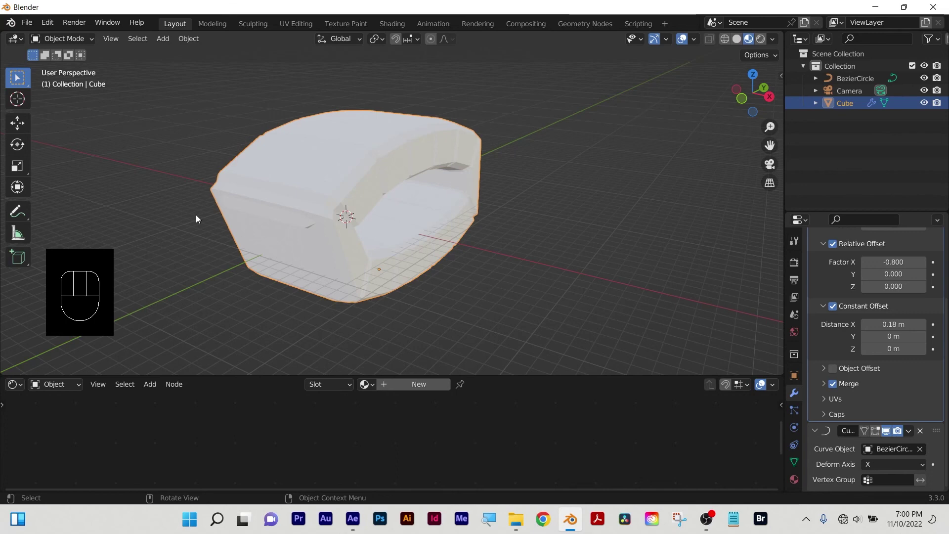
Delete the slab array, BezierCircle and camera so the scene is empty.
{"action": "key", "text": "Tab"}
{"action": "left_click_drag", "start_coordinate": [381, 268], "coordinate": [309, 246]}
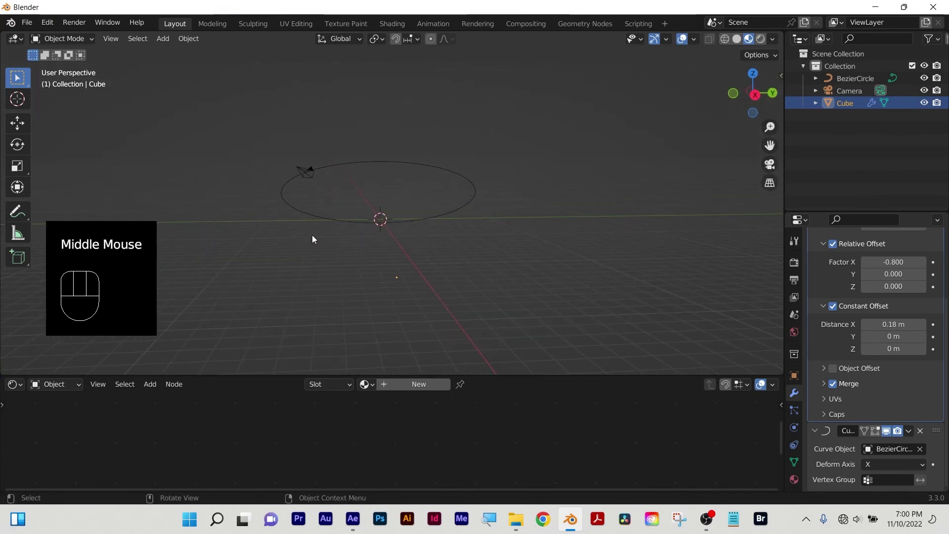
{"action": "key", "text": "x"}
{"action": "scroll", "scroll_direction": "down", "scroll_amount": 3}
{"action": "scroll", "scroll_direction": "up", "scroll_amount": 3}
{"action": "scroll", "scroll_direction": "up", "scroll_amount": 3}
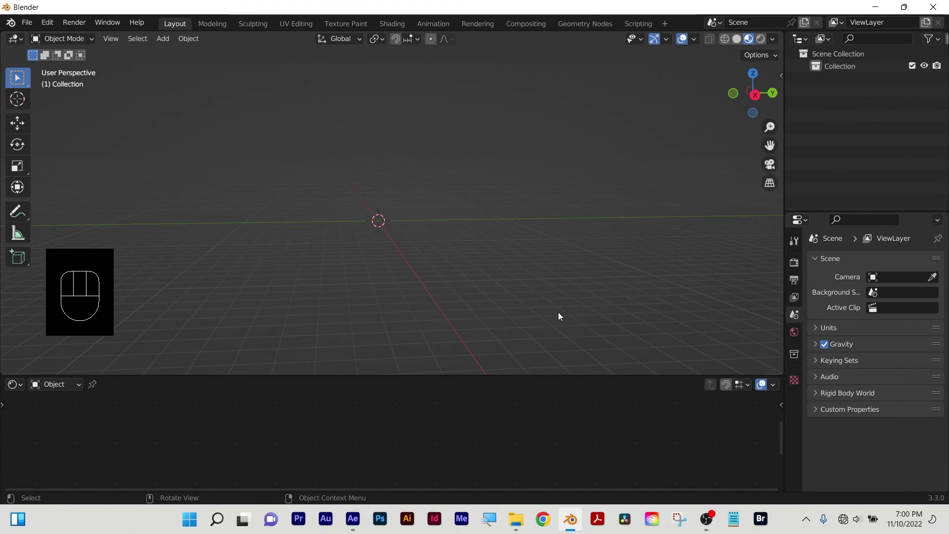
{"action": "left_click", "coordinate": [439, 266]}
{"action": "key", "text": "ctrl+a"}
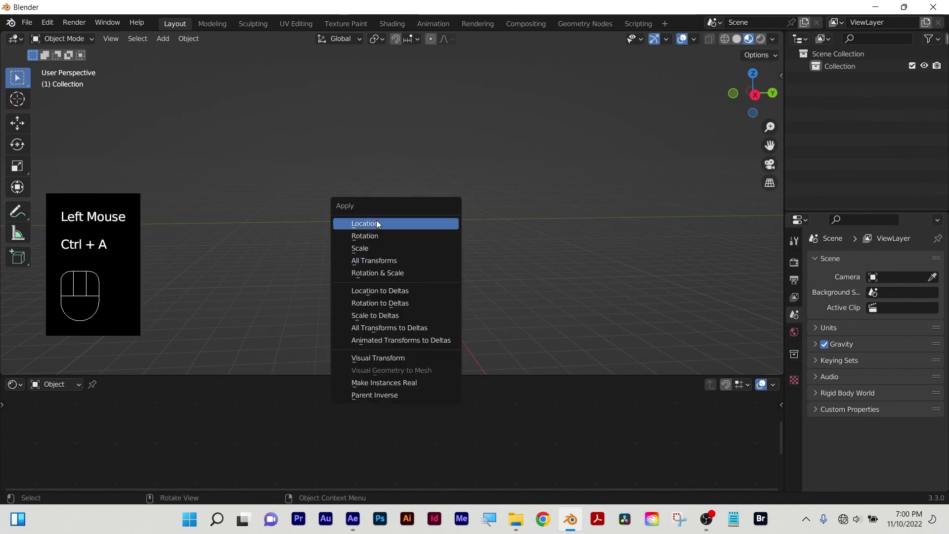
{"action": "left_click", "coordinate": [439, 166]}
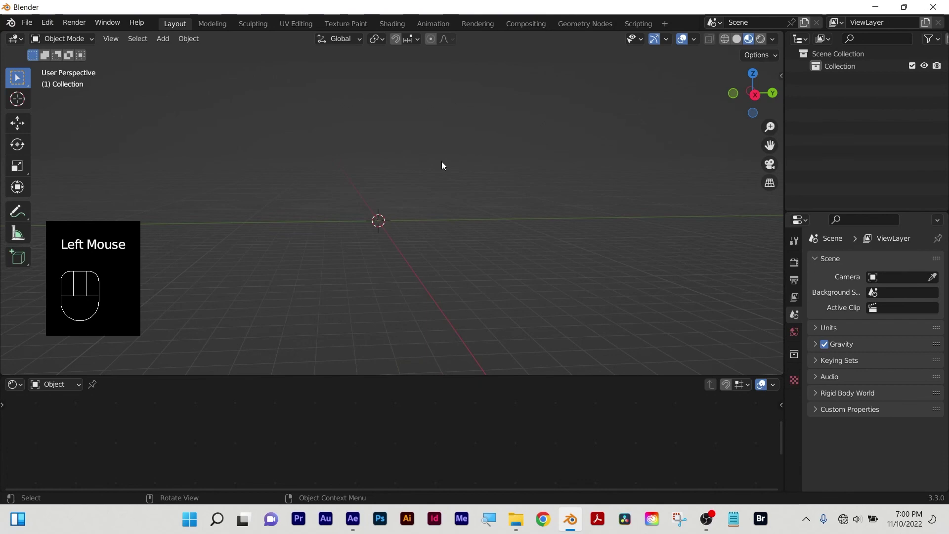
{"action": "key", "text": "shift+a"}
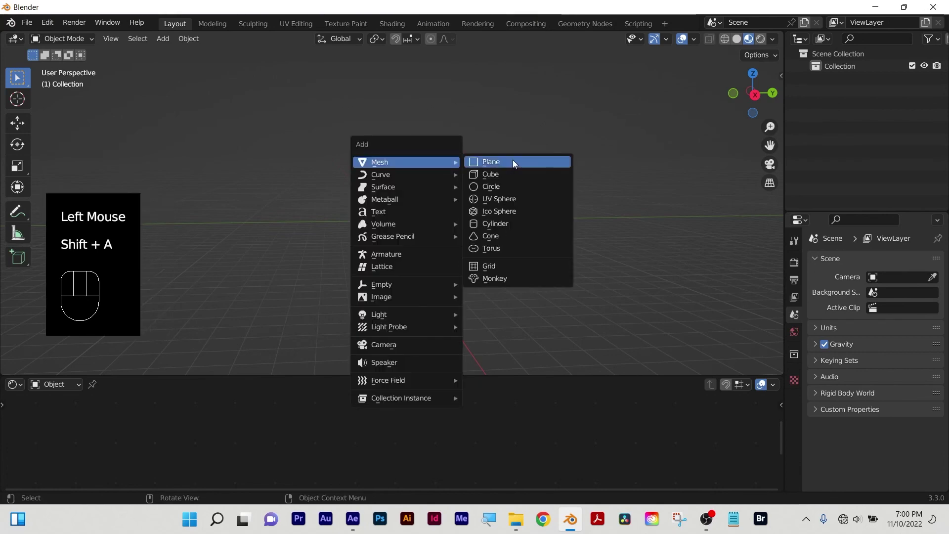
{"action": "scroll", "scroll_direction": "up", "scroll_amount": 3}
{"action": "scroll", "scroll_direction": "up", "scroll_amount": 3}
{"action": "left_click_drag", "start_coordinate": [404, 255], "coordinate": [407, 270]}
{"action": "left_click_drag", "start_coordinate": [342, 268], "coordinate": [446, 282]}
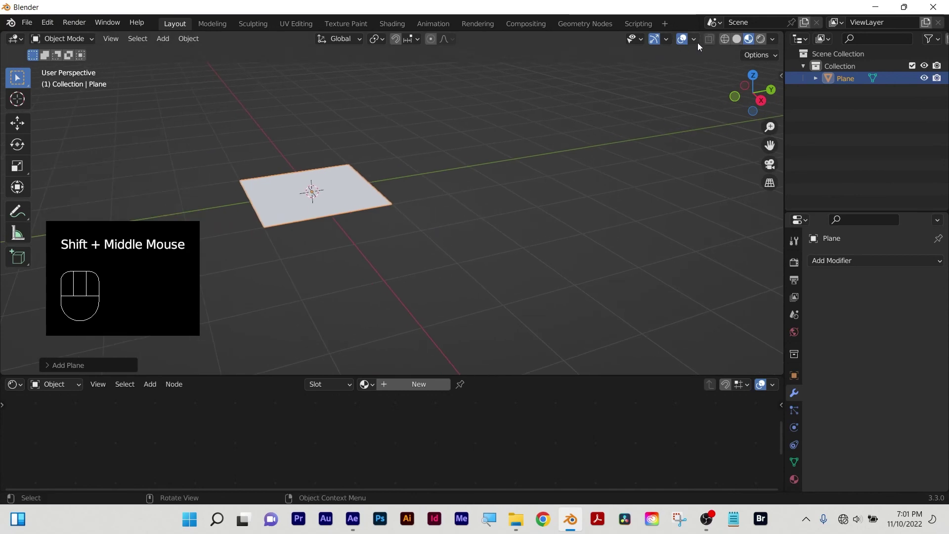
{"action": "left_click_drag", "start_coordinate": [699, 44], "coordinate": [664, 19]}
{"action": "left_click", "coordinate": [698, 40]}
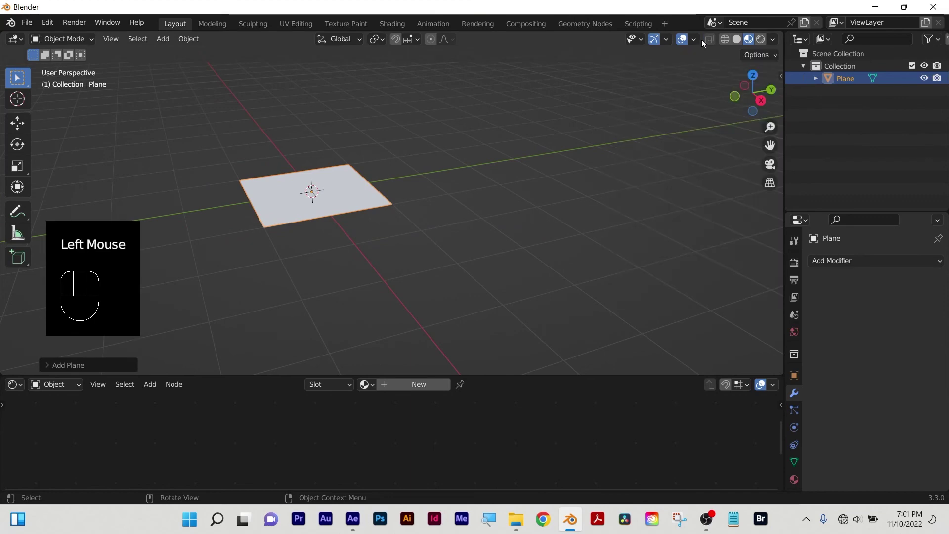
{"action": "left_click_drag", "start_coordinate": [697, 43], "coordinate": [711, 42]}
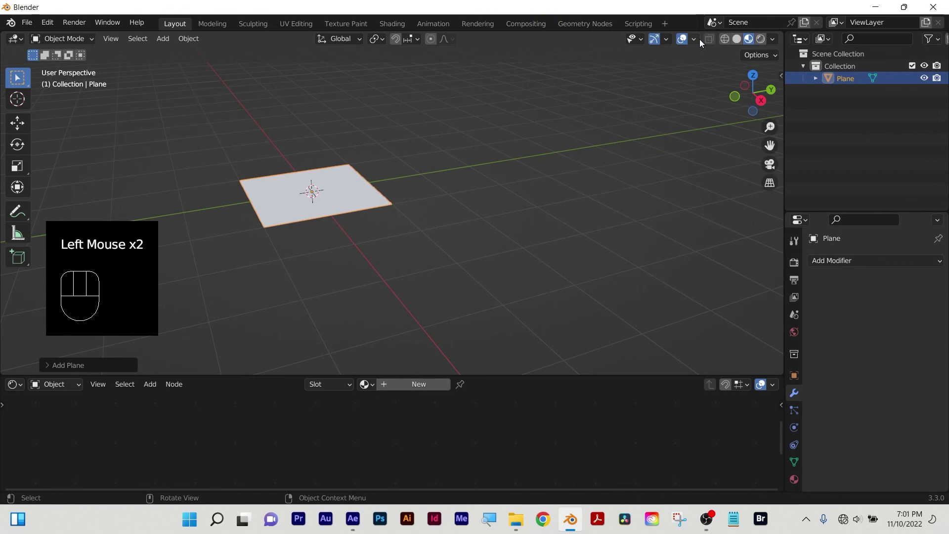
{"action": "left_click_drag", "start_coordinate": [697, 41], "coordinate": [518, 271]}
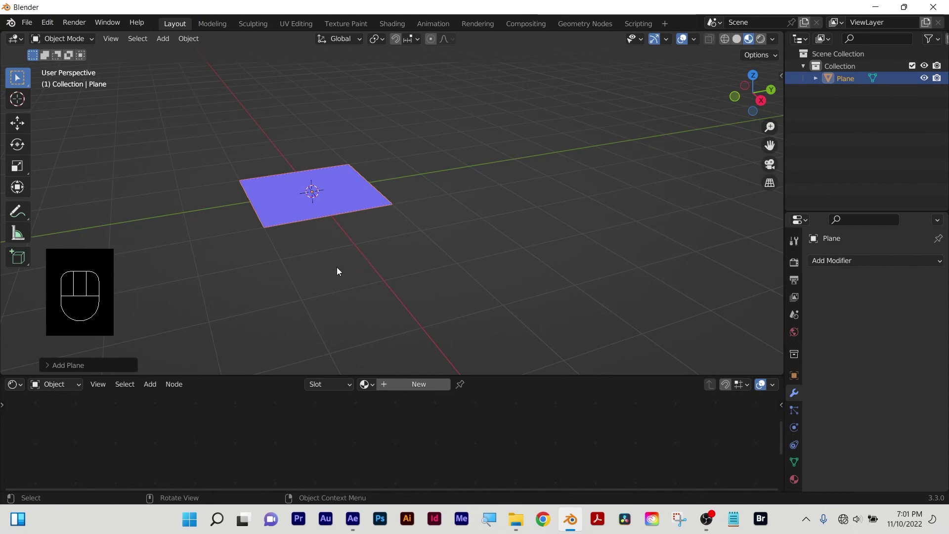
{"action": "left_click_drag", "start_coordinate": [339, 271], "coordinate": [348, 225]}
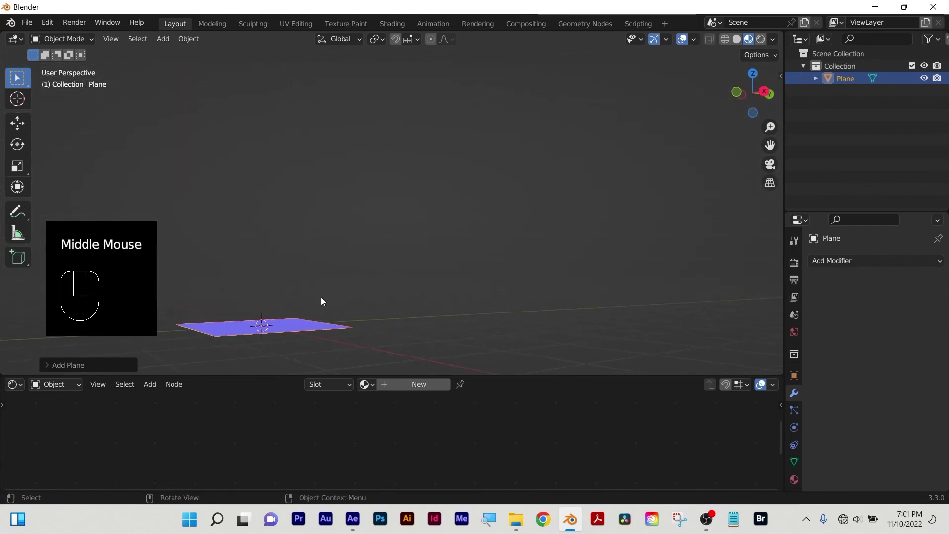
{"action": "left_click_drag", "start_coordinate": [332, 300], "coordinate": [422, 113]}
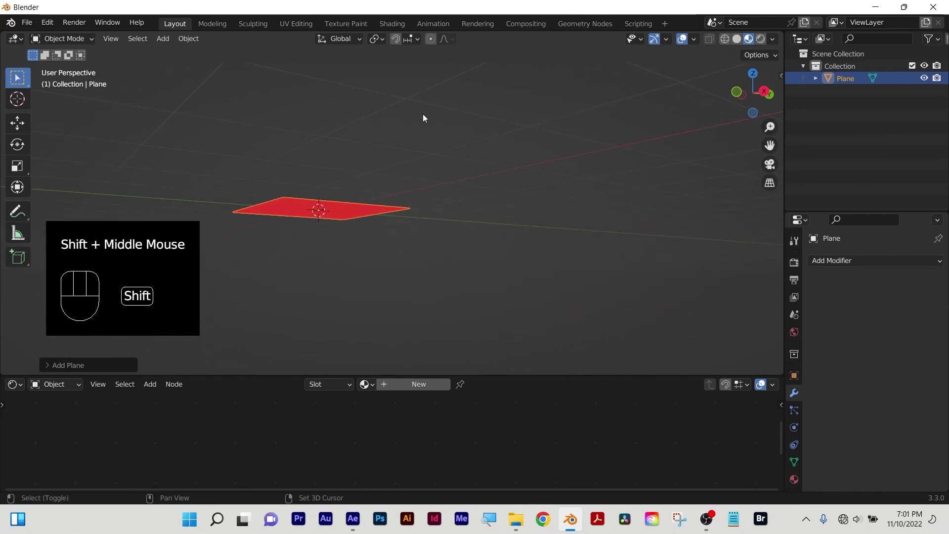
{"action": "left_click_drag", "start_coordinate": [366, 251], "coordinate": [374, 262]}
{"action": "left_click_drag", "start_coordinate": [360, 180], "coordinate": [366, 253]}
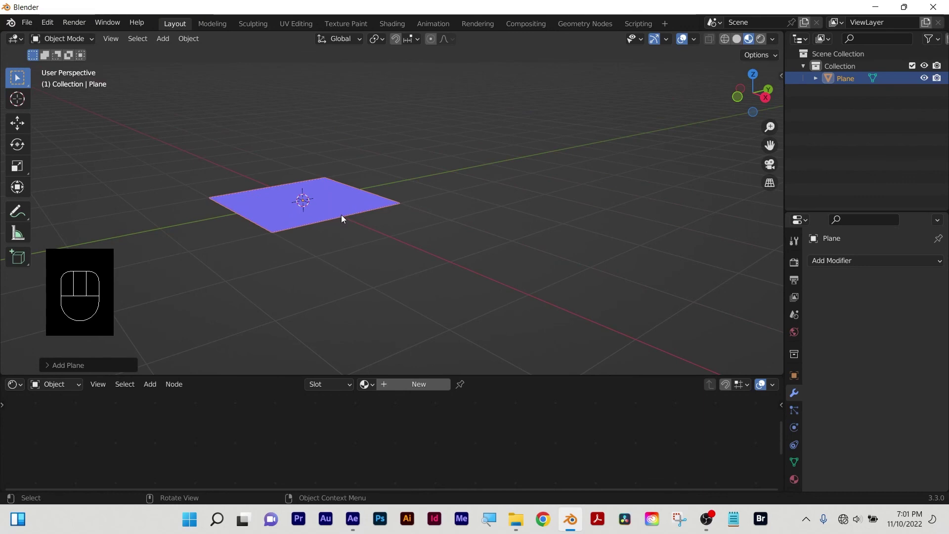
Extrude the plane's face upward in Edit Mode into a thick slab.
{"action": "key", "text": "Tab"}
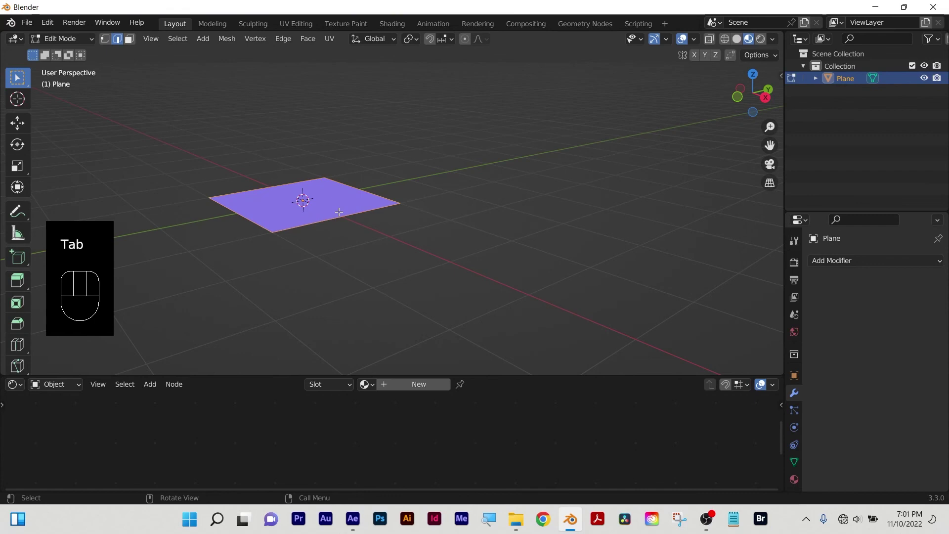
{"action": "key", "text": "e"}
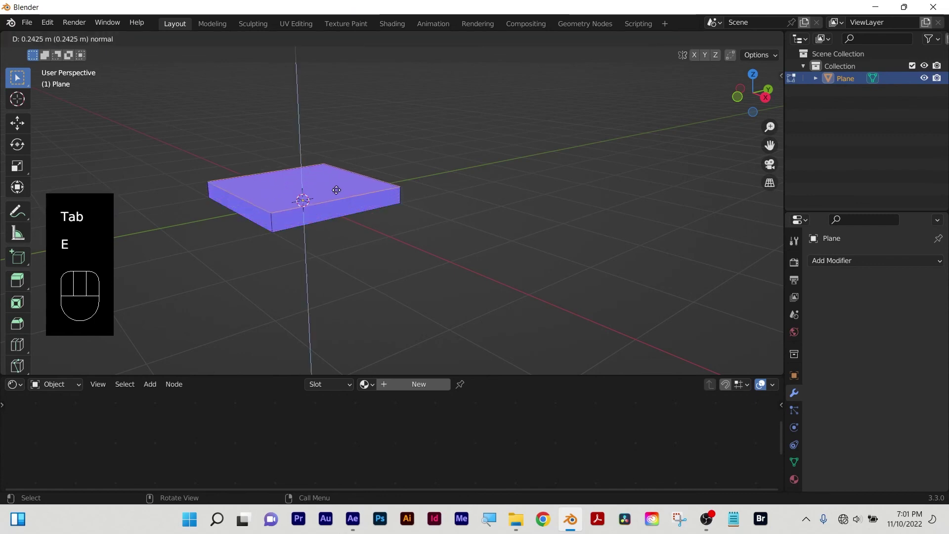
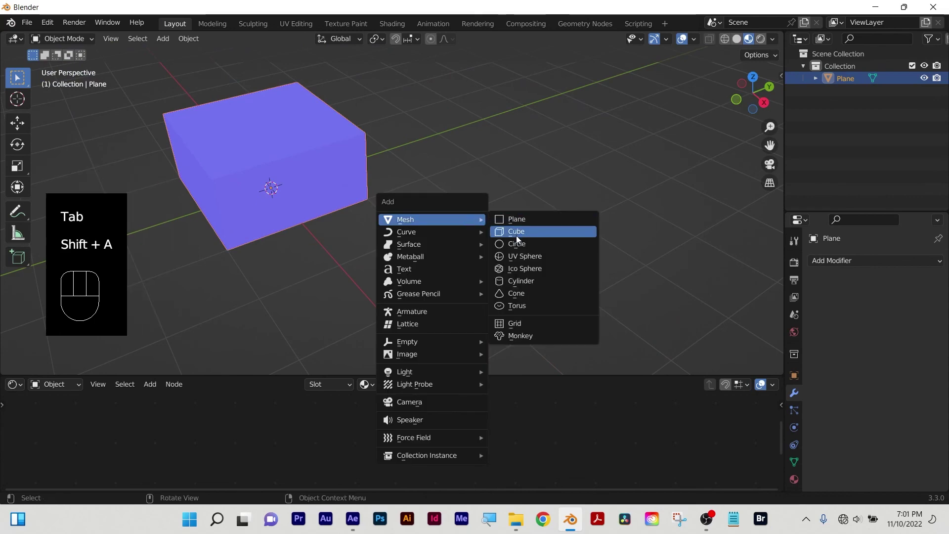
{"action": "scroll", "scroll_direction": "down", "scroll_amount": 3}
{"action": "scroll", "scroll_direction": "down", "scroll_amount": 3}
{"action": "scroll", "scroll_direction": "up", "scroll_amount": 3}
Back in Object Mode, add a Circle mesh to the scene.
{"action": "key", "text": "g"}
{"action": "right_click", "coordinate": [472, 242]}
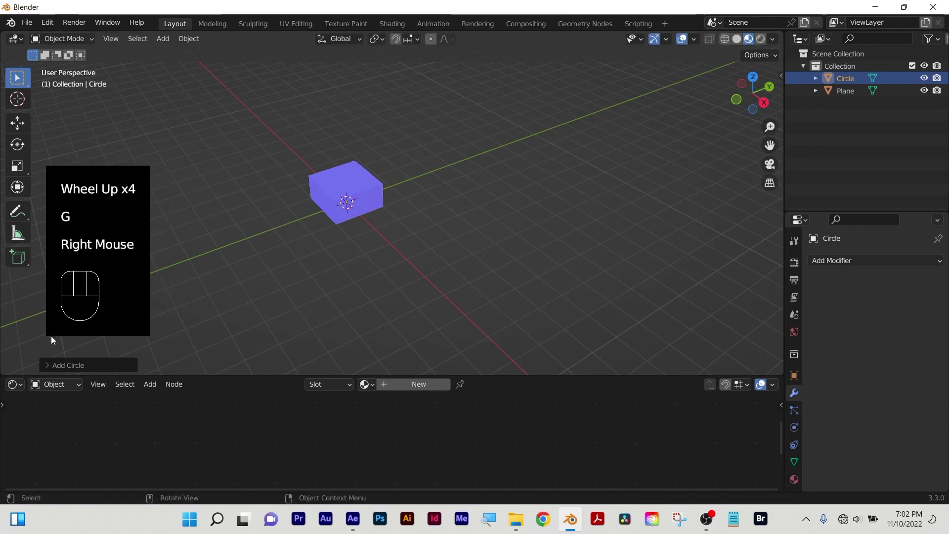
{"action": "left_click", "coordinate": [51, 370]}
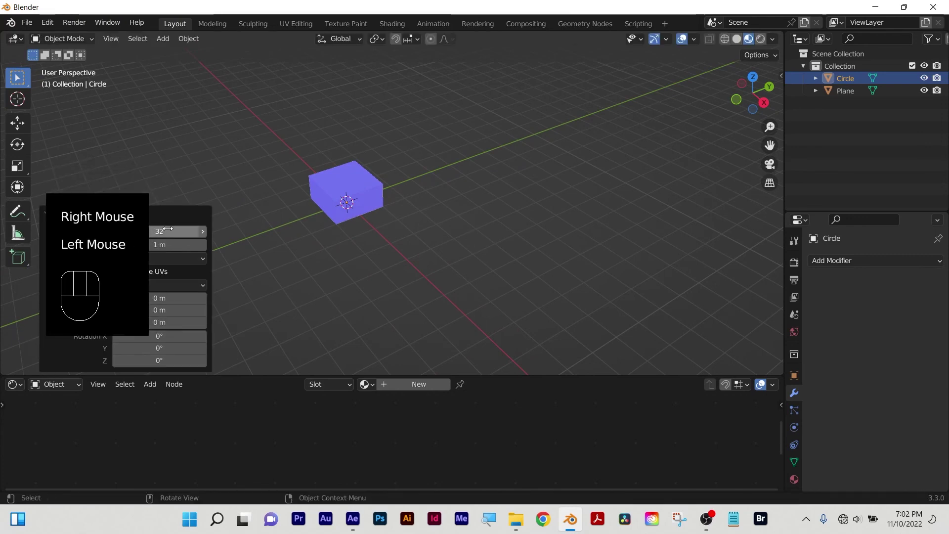
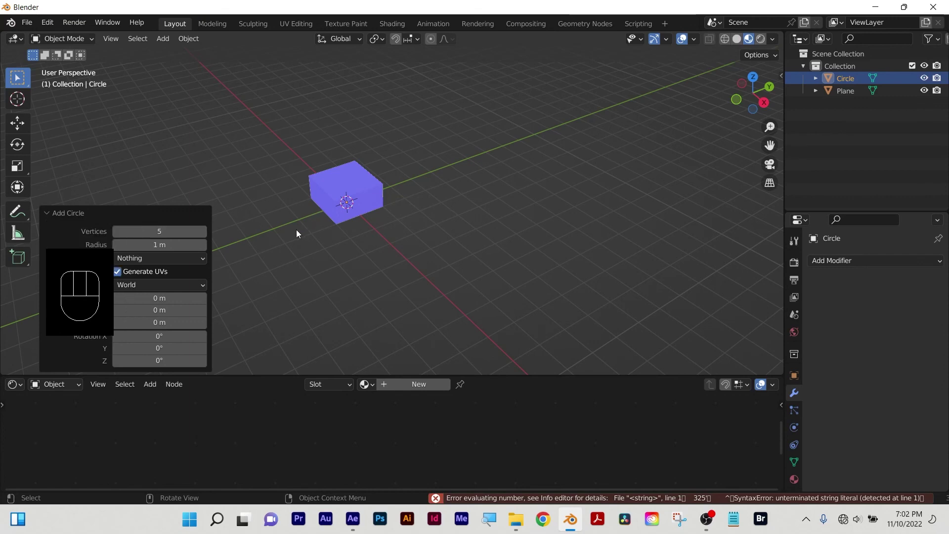
Move the circle beside the slab and extrude it into a five-sided prism.
{"action": "left_click", "coordinate": [423, 208]}
{"action": "key", "text": "Tab"}
{"action": "key", "text": "e"}
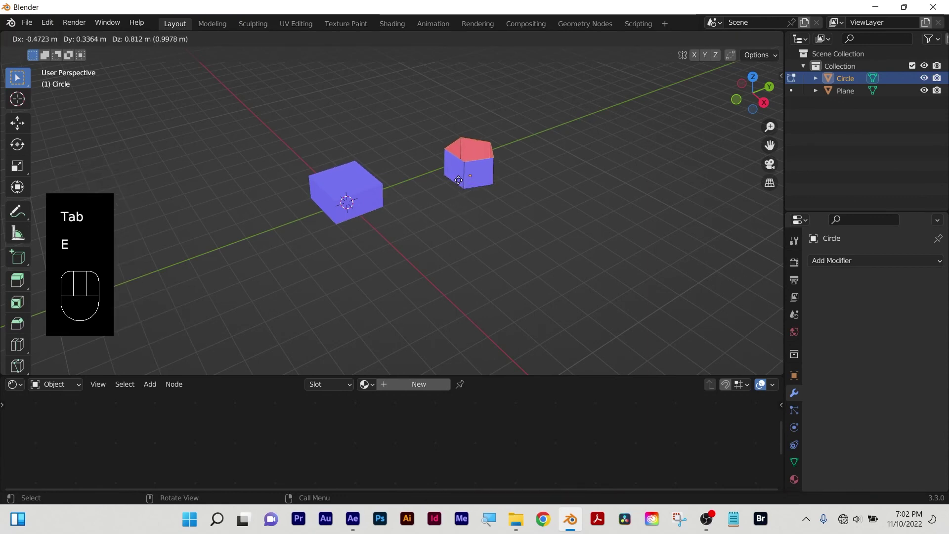
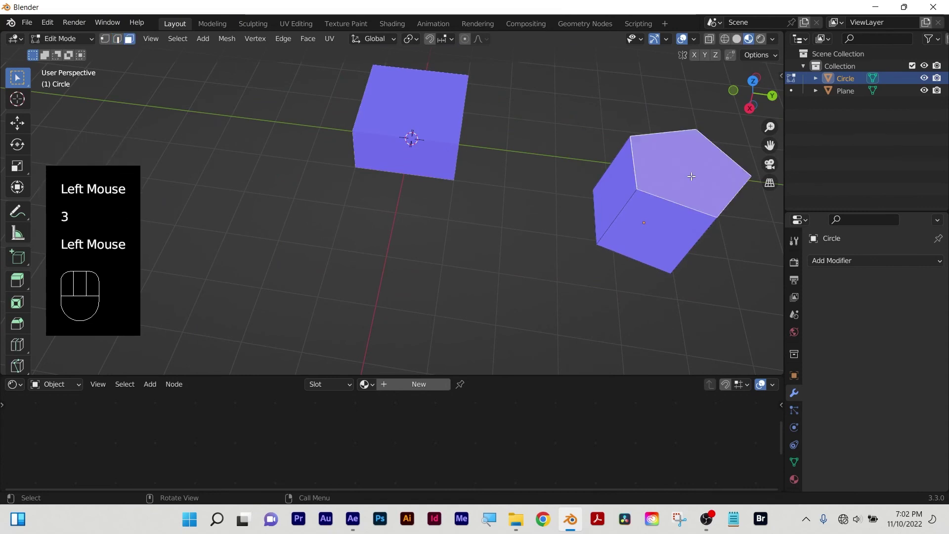
Recalculate the prism's normals outside, then flip the top face's normal inward.
{"action": "key", "text": "alt+n"}
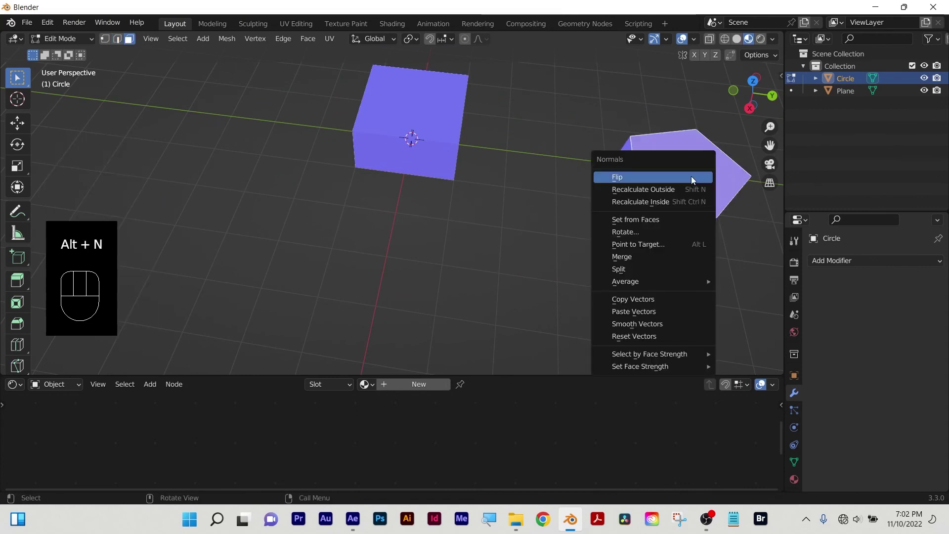
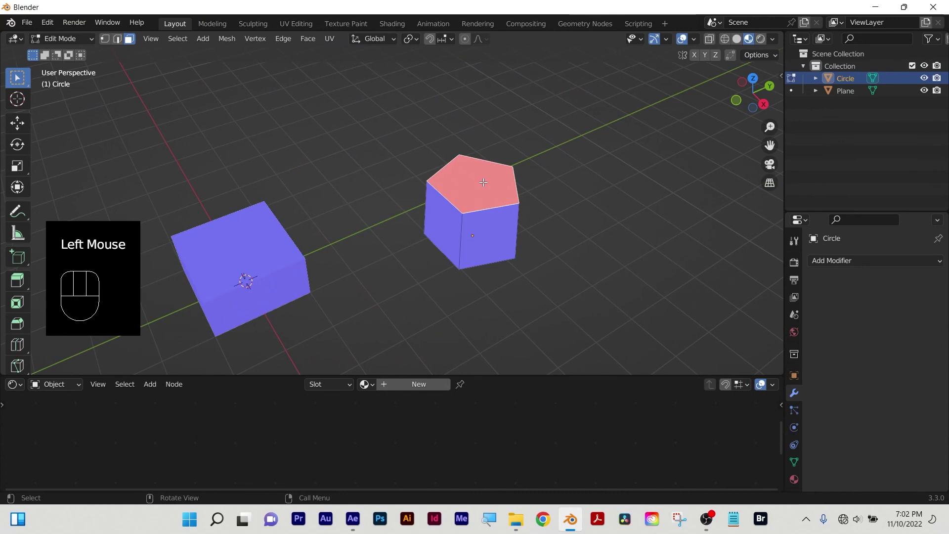
{"action": "key", "text": "alt+n"}
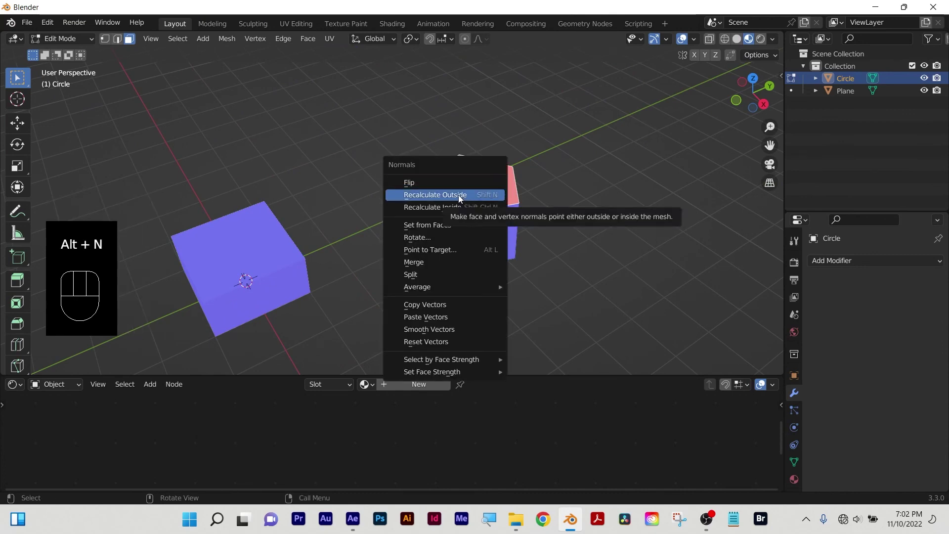
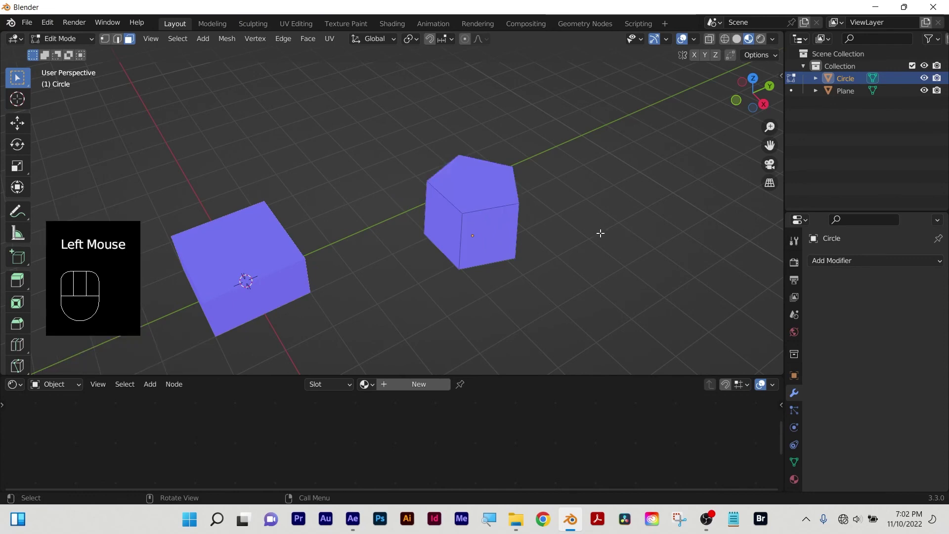
{"action": "scroll", "scroll_direction": "down", "scroll_amount": 3}
{"action": "key", "text": "Tab"}
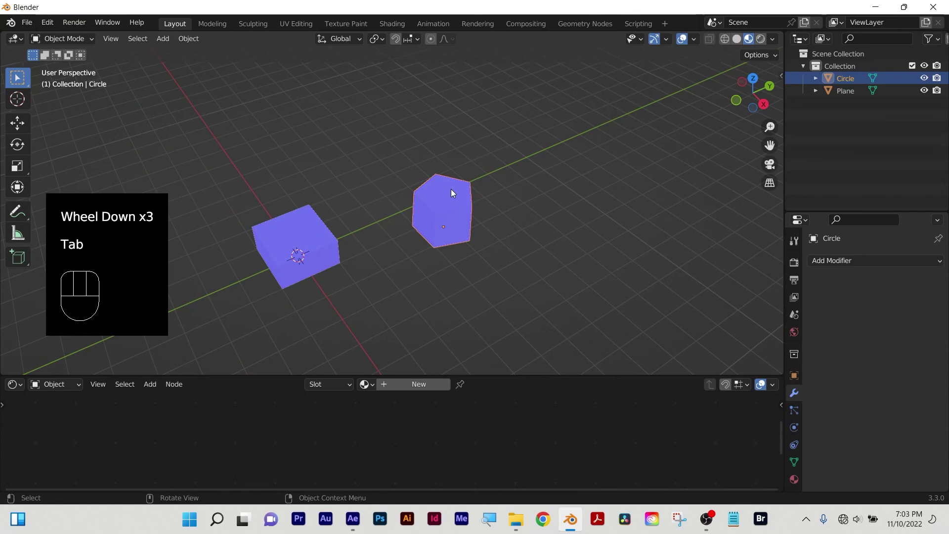
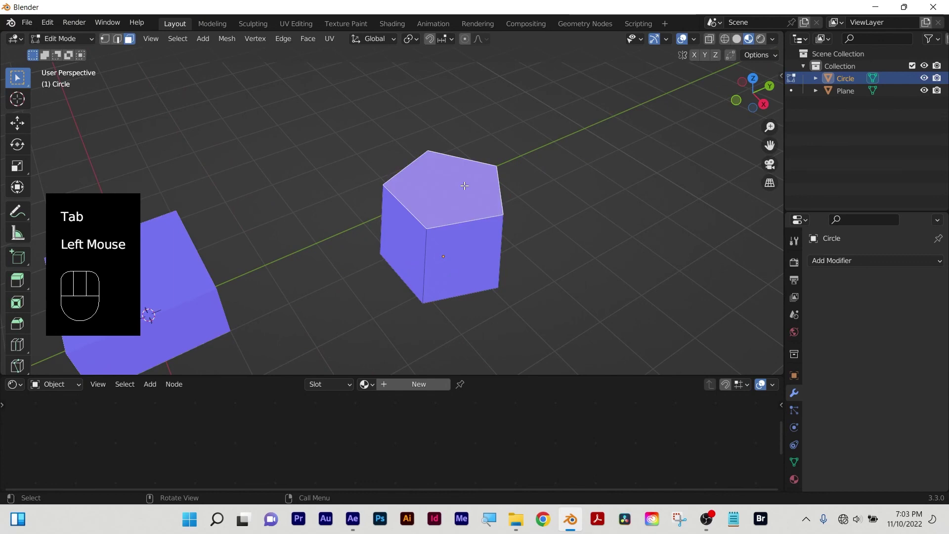
{"action": "key", "text": "alt+n"}
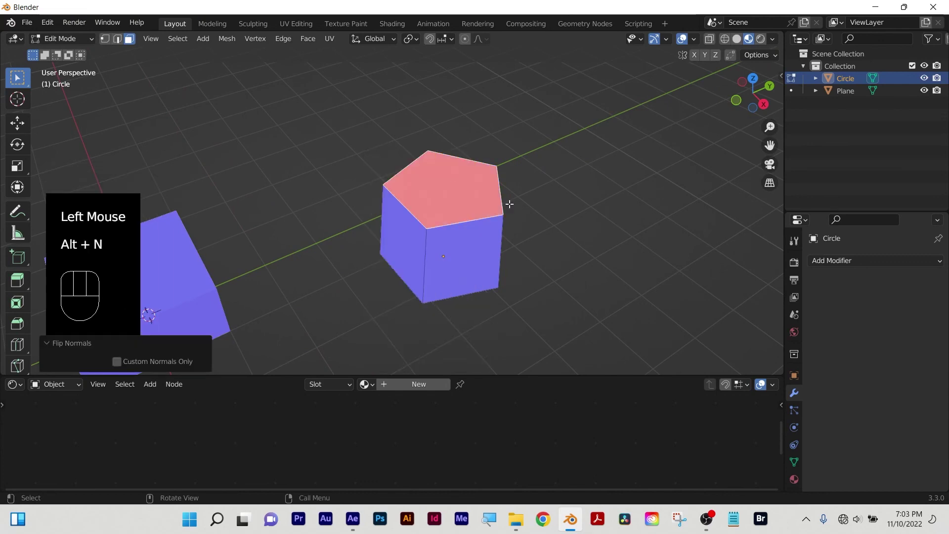
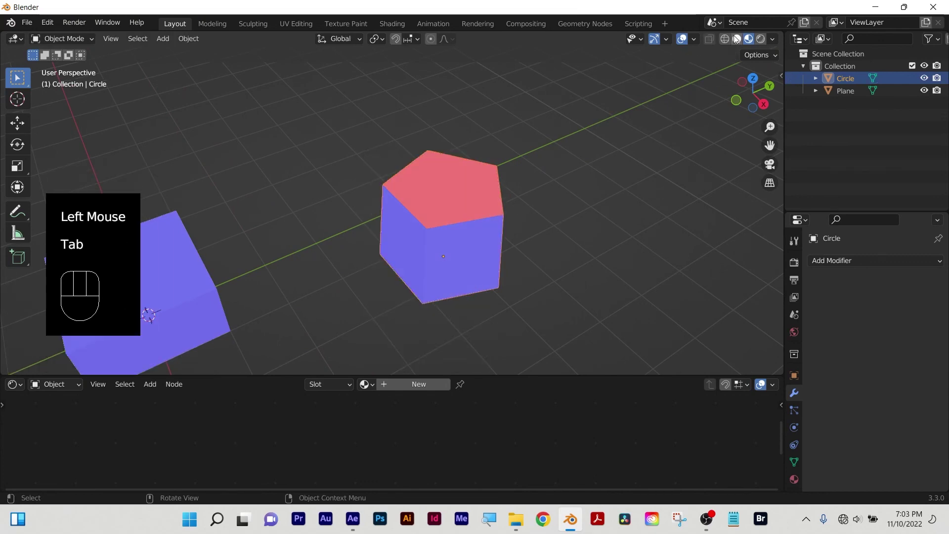
Hide the Face Orientation overlay and give the prism smooth shading.
{"action": "left_click_drag", "start_coordinate": [696, 44], "coordinate": [749, 45]}
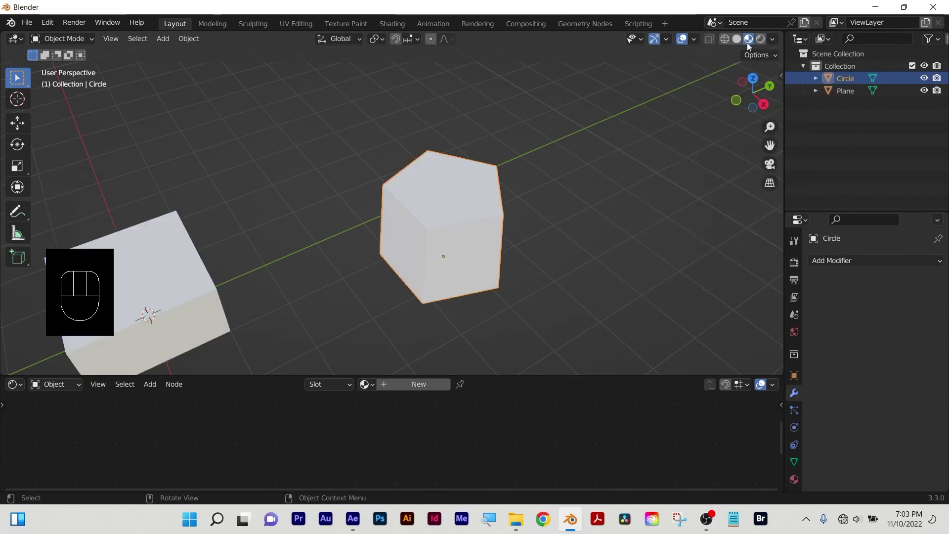
{"action": "left_click_drag", "start_coordinate": [561, 195], "coordinate": [516, 191]}
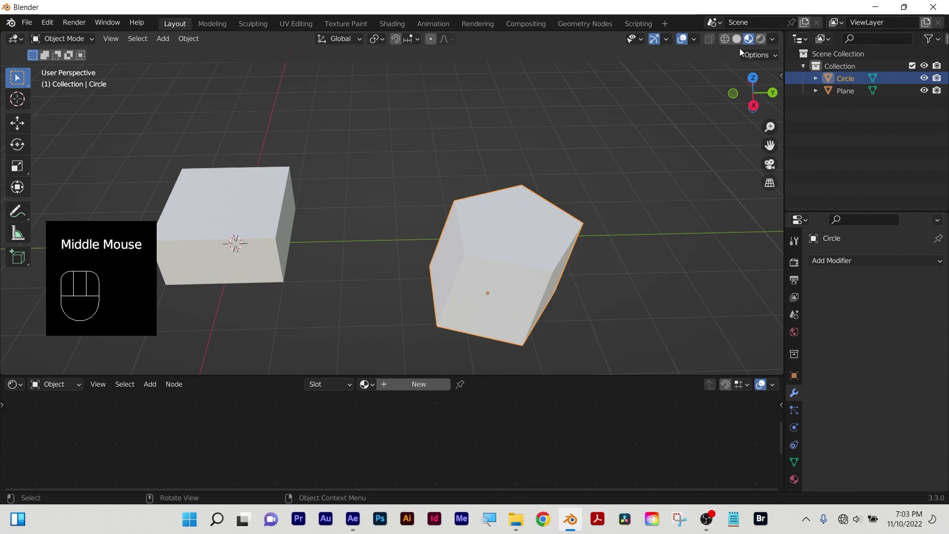
{"action": "left_click", "coordinate": [763, 46]}
{"action": "right_click", "coordinate": [527, 246]}
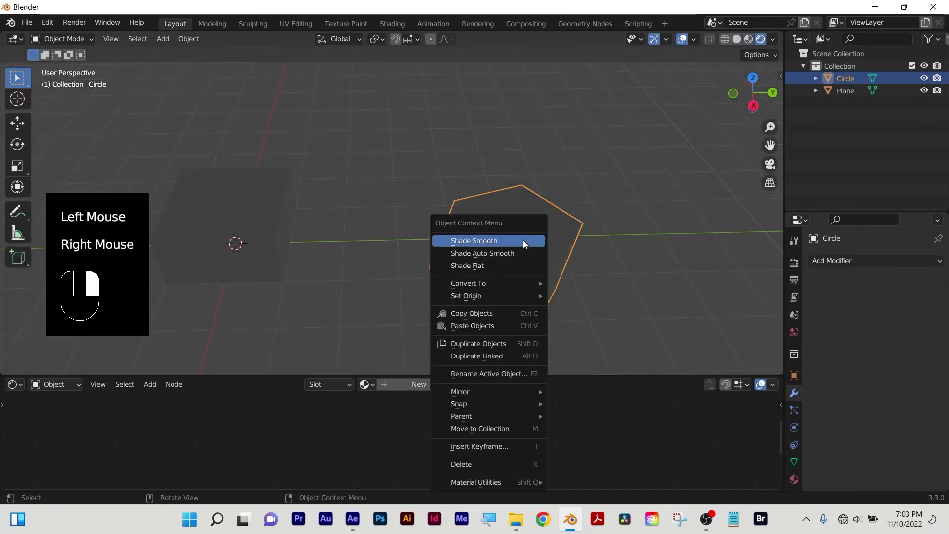
{"action": "left_click_drag", "start_coordinate": [593, 271], "coordinate": [619, 253]}
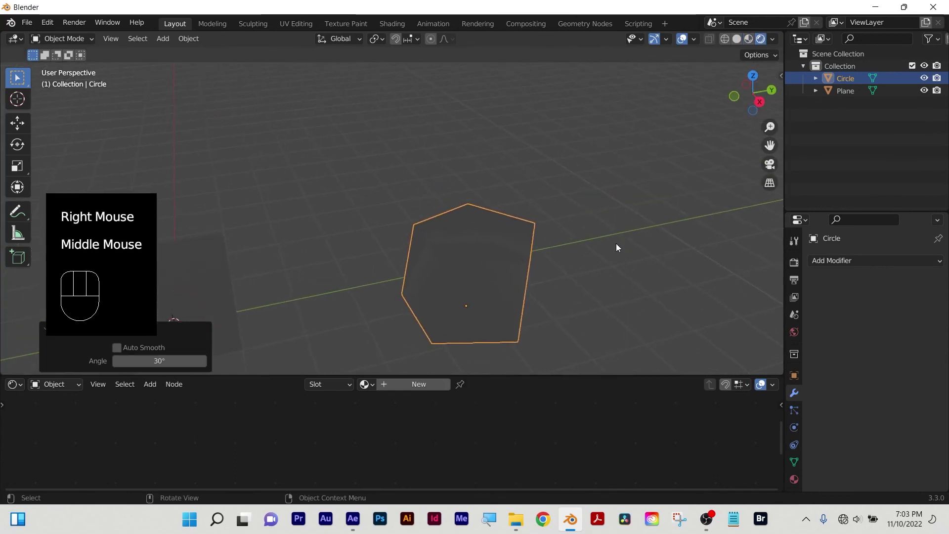
{"action": "left_click", "coordinate": [756, 41]}
{"action": "left_click_drag", "start_coordinate": [541, 267], "coordinate": [526, 277]}
{"action": "left_click", "coordinate": [484, 162]}
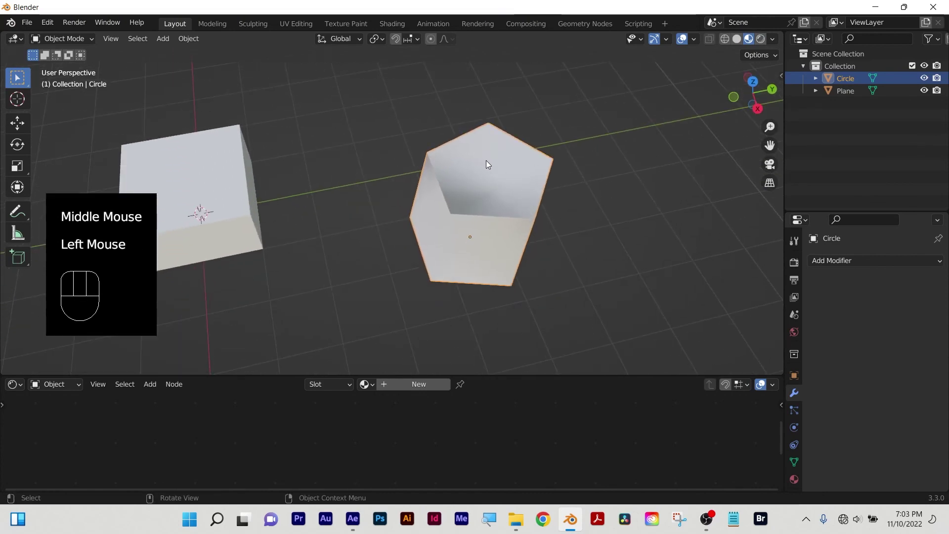
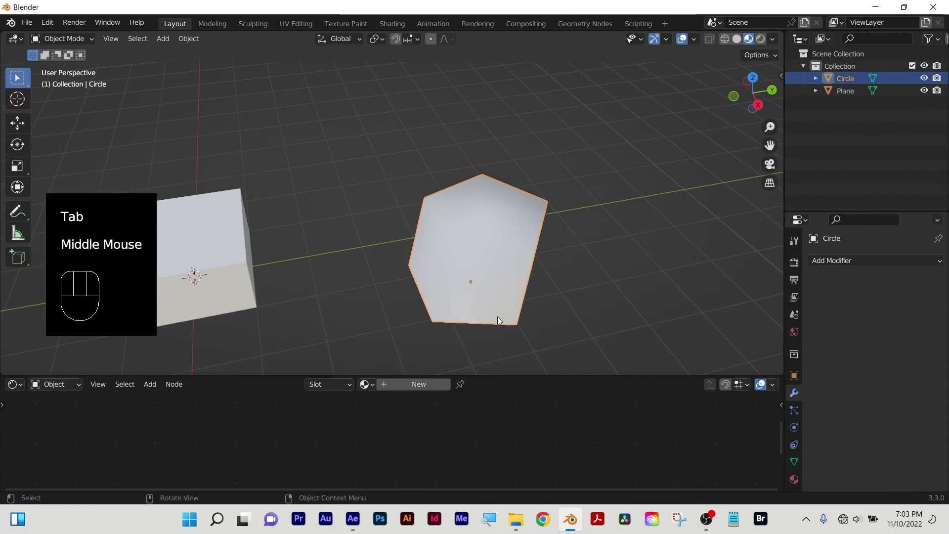
Orbit the smooth prism, then show the finished ring of bevelled slabs on the BezierCircle.
{"action": "left_click_drag", "start_coordinate": [421, 319], "coordinate": [477, 288]}
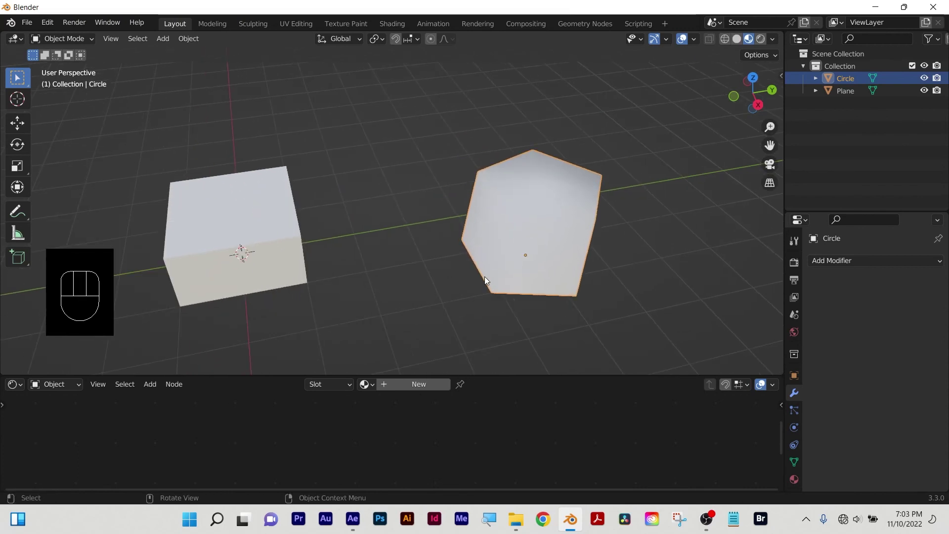
{"action": "scroll", "scroll_direction": "up", "scroll_amount": 3}
{"action": "left_click_drag", "start_coordinate": [30, 26], "coordinate": [63, 282]}
{"action": "scroll", "scroll_direction": "up", "scroll_amount": 3}
{"action": "left_click", "coordinate": [661, 228]}
{"action": "left_click_drag", "start_coordinate": [403, 312], "coordinate": [445, 286]}
{"action": "left_click_drag", "start_coordinate": [297, 248], "coordinate": [469, 229]}
{"action": "scroll", "scroll_direction": "down", "scroll_amount": 3}
{"action": "scroll", "scroll_direction": "up", "scroll_amount": 3}
{"action": "left_click_drag", "start_coordinate": [496, 234], "coordinate": [413, 251]}
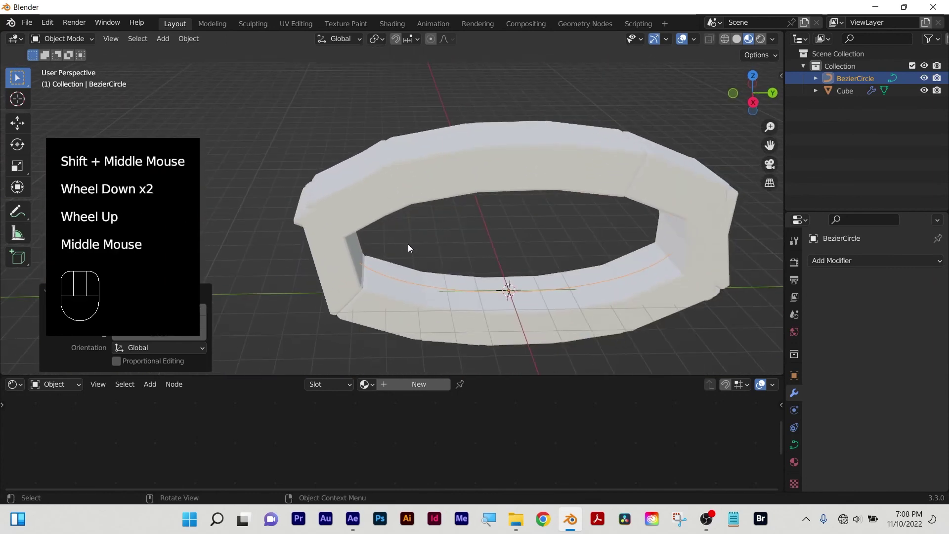
{"action": "left_click", "coordinate": [213, 119]}
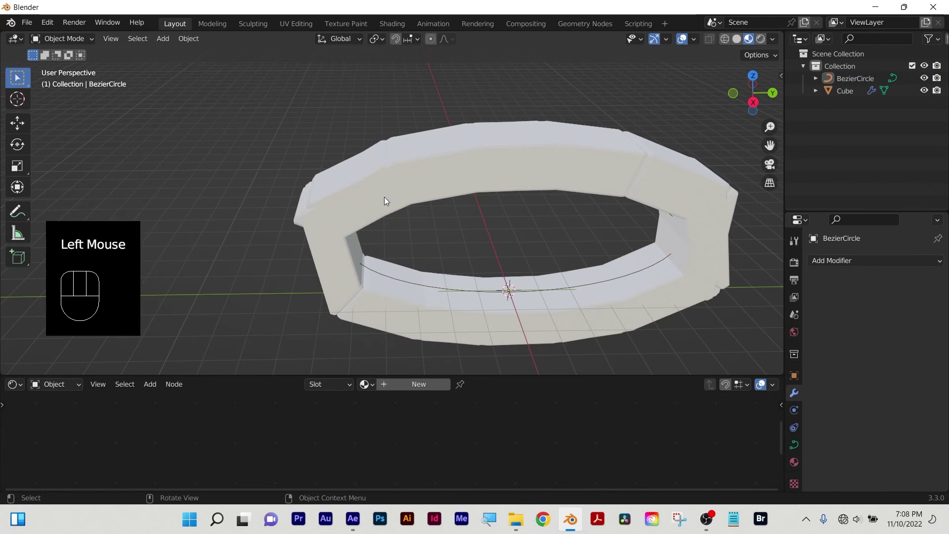